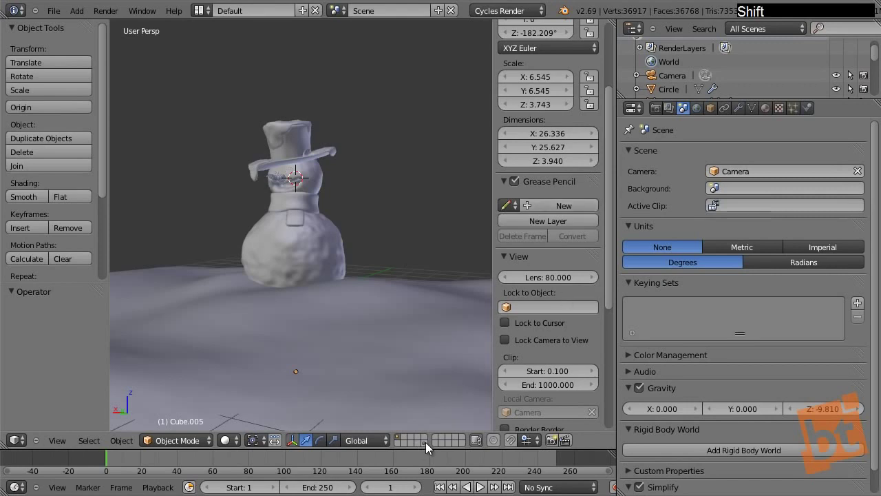
# Show the layer holding the camera and lamp, orbit to locate the camera and select it.
pyautogui.click(434, 451)
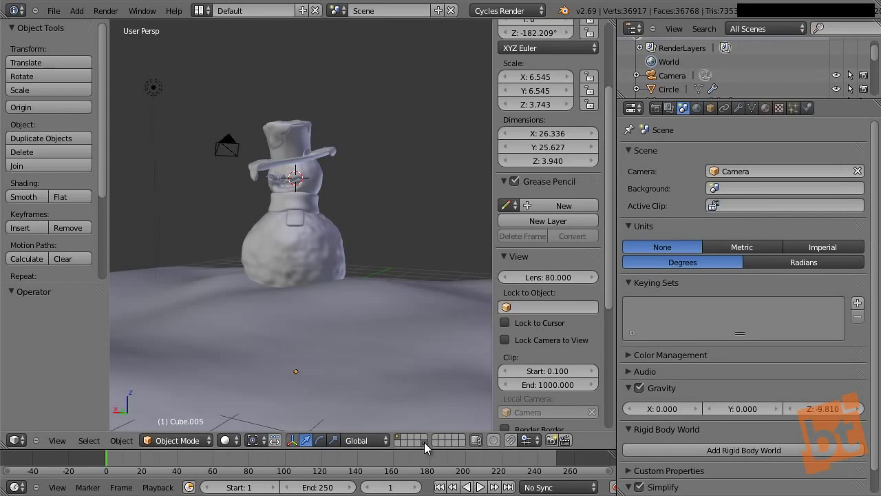
pyautogui.middleClick(330, 209)
pyautogui.middleClick(290, 248)
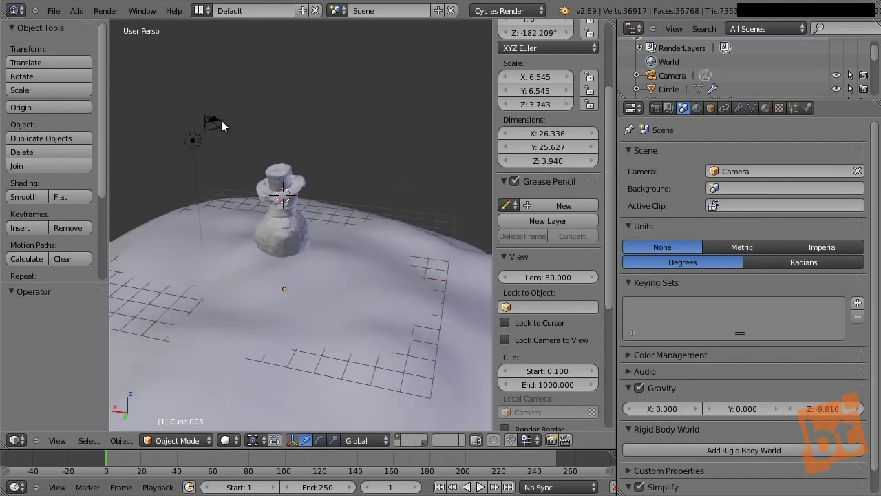
pyautogui.rightClick(224, 124)
pyautogui.middleClick(305, 218)
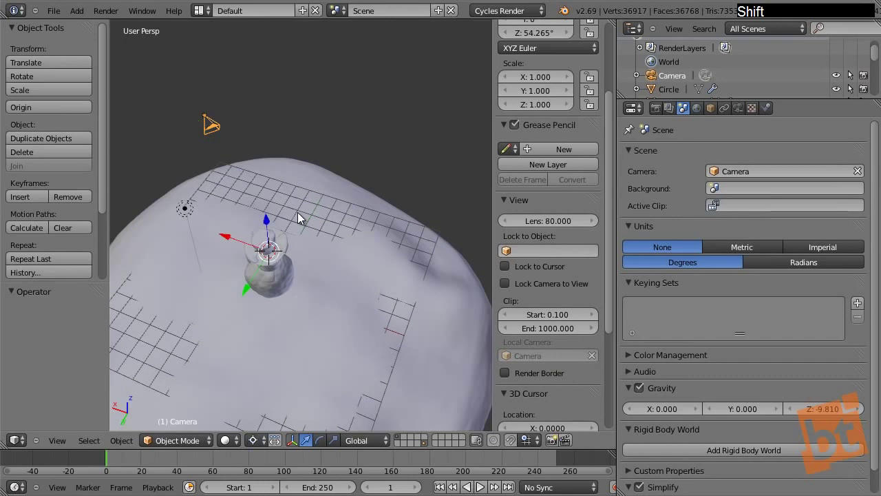
# Switch to the camera view, rotate the camera and raise it to a new height.
pyautogui.press('r')
pyautogui.click(161, 308)
pyautogui.press('KP_0')
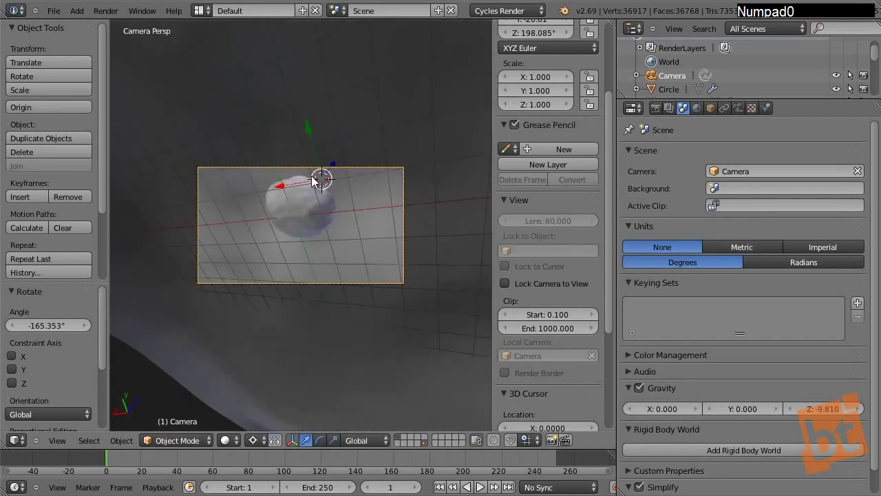
pyautogui.click(336, 168)
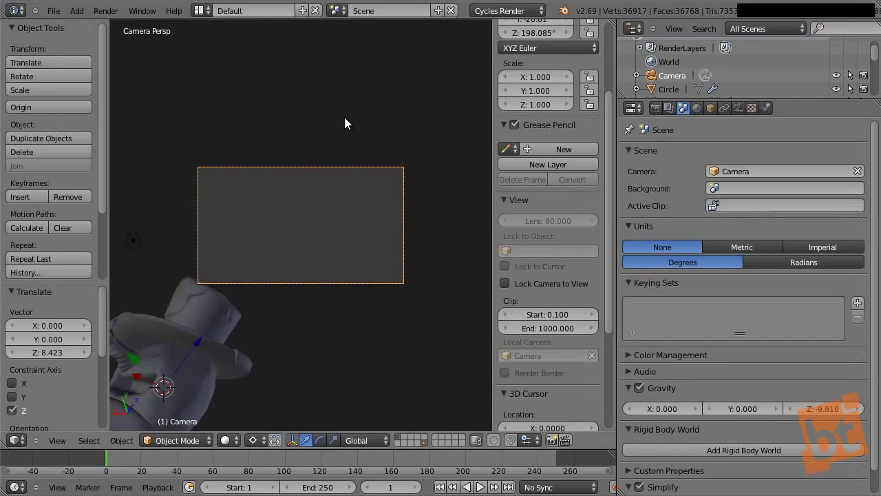
pyautogui.press('shift+f')
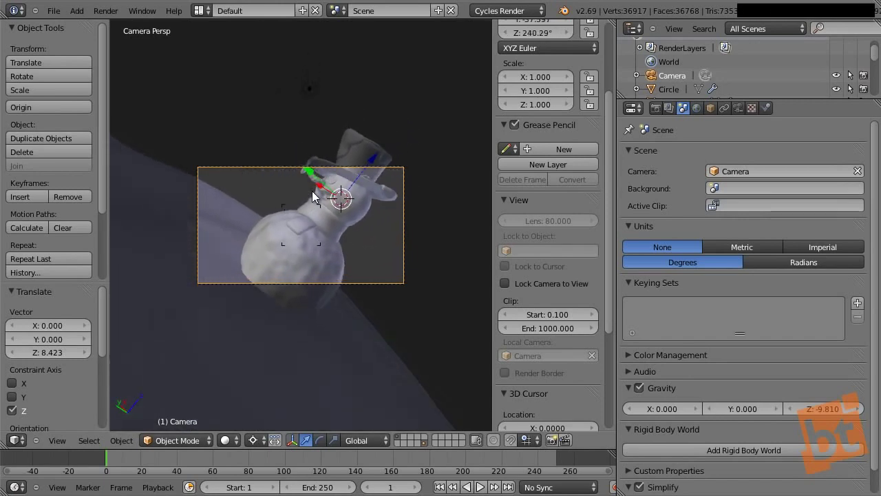
pyautogui.click(315, 195)
# Turn the camera around the vertical axis, nudge its position and maximize the 3D view.
pyautogui.press('r')
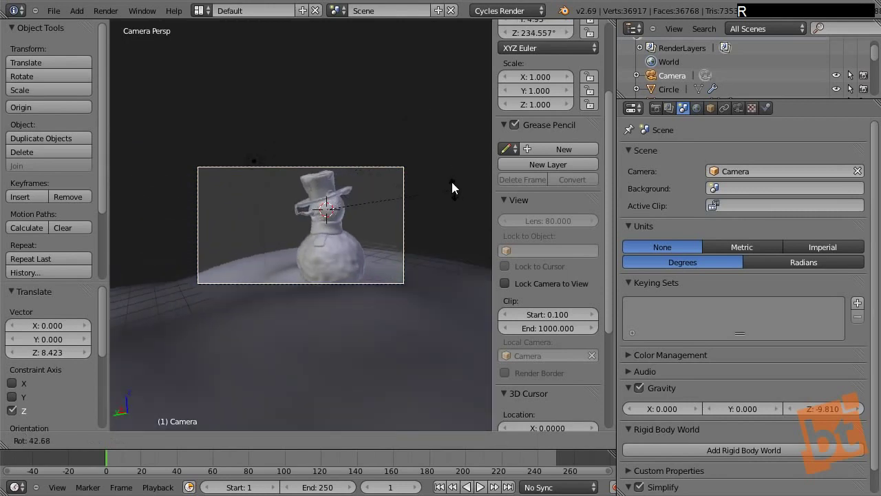
pyautogui.click(452, 176)
pyautogui.press('r')
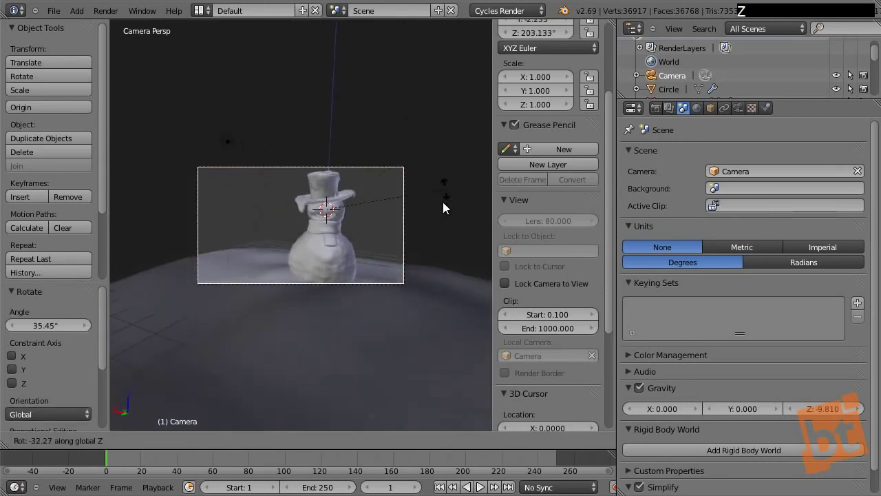
pyautogui.click(439, 184)
pyautogui.press('g')
pyautogui.click(401, 172)
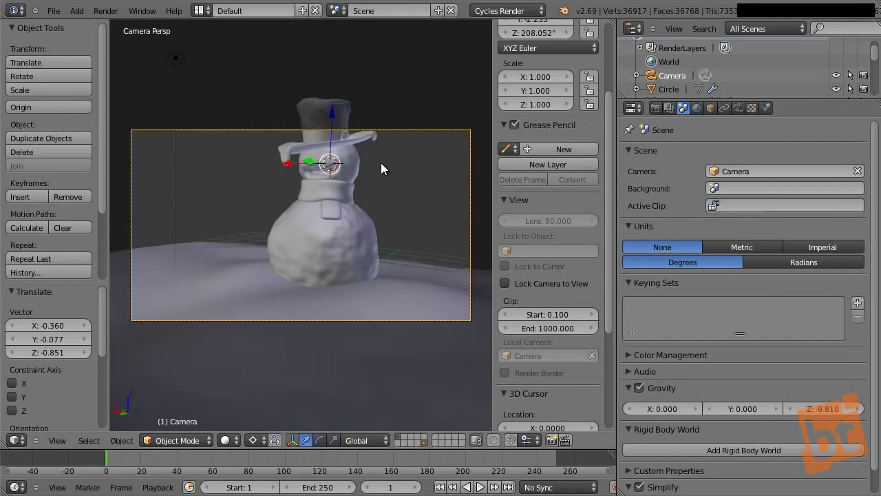
pyautogui.press('shift+space')
# Fine-tune the camera shot so the snowman and snowy mound sit centred in the frame.
pyautogui.middleClick(477, 225)
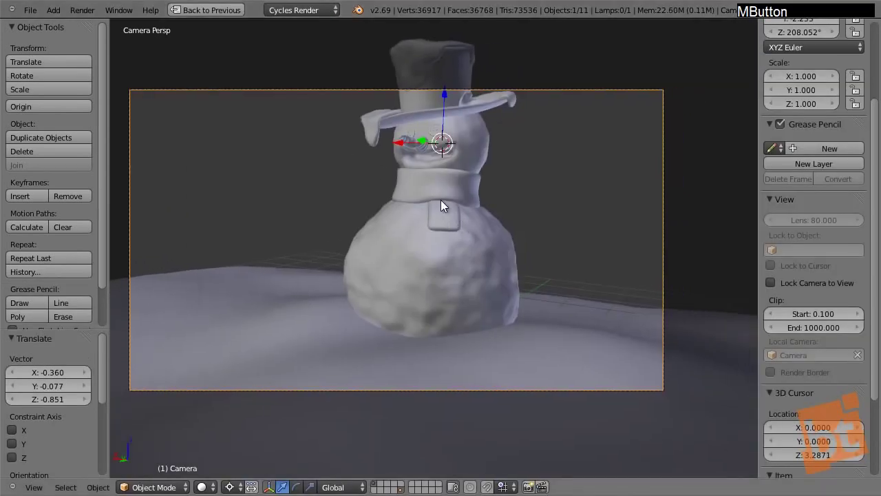
pyautogui.middleClick(452, 199)
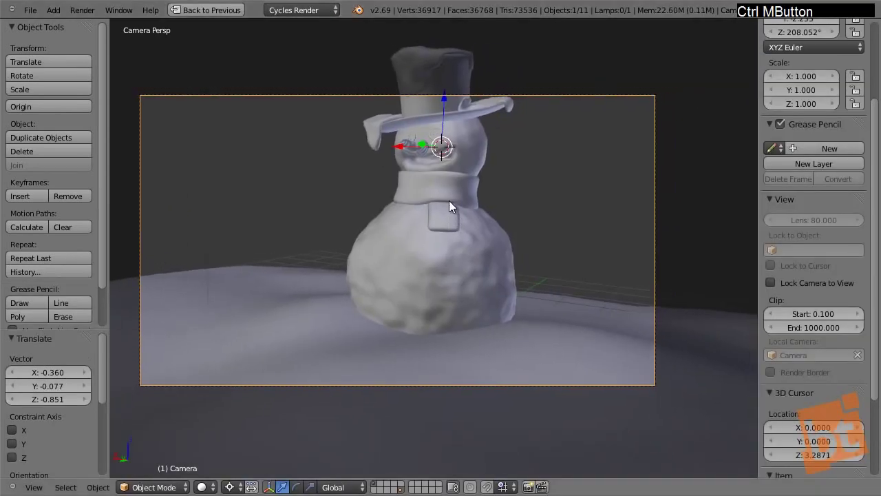
pyautogui.middleClick(460, 227)
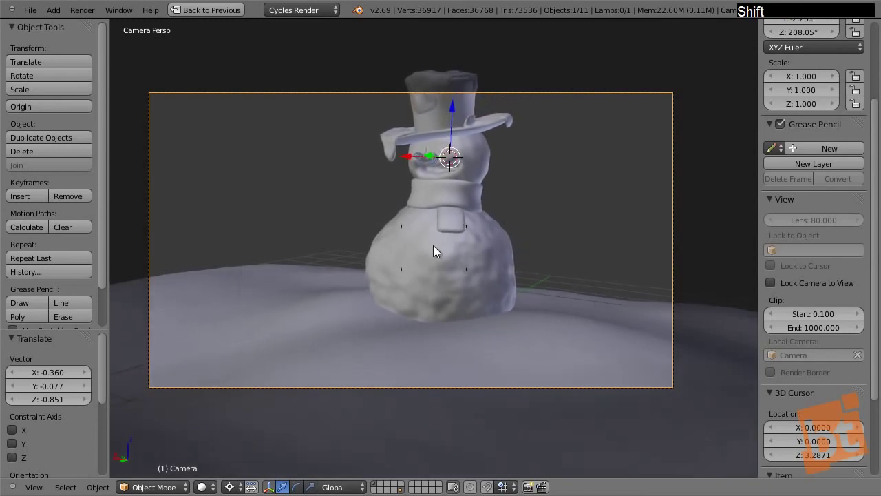
pyautogui.middleClick(457, 236)
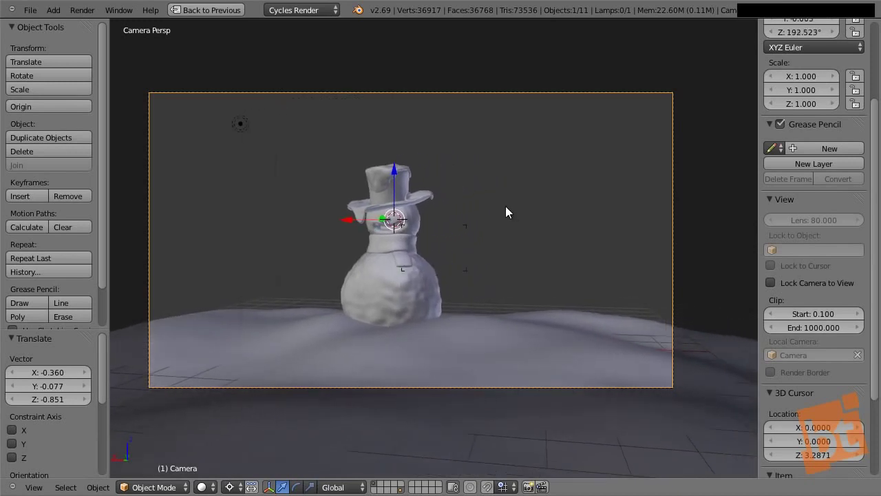
pyautogui.click(508, 210)
pyautogui.press('shift+f')
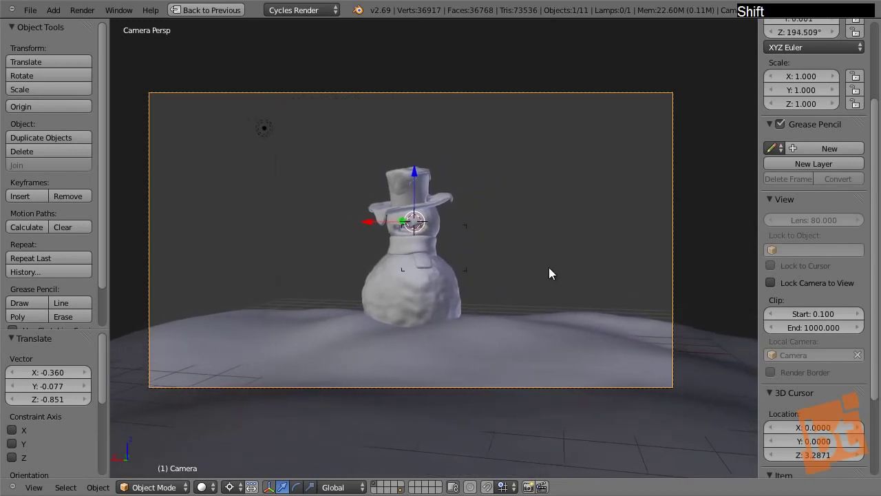
pyautogui.click(484, 273)
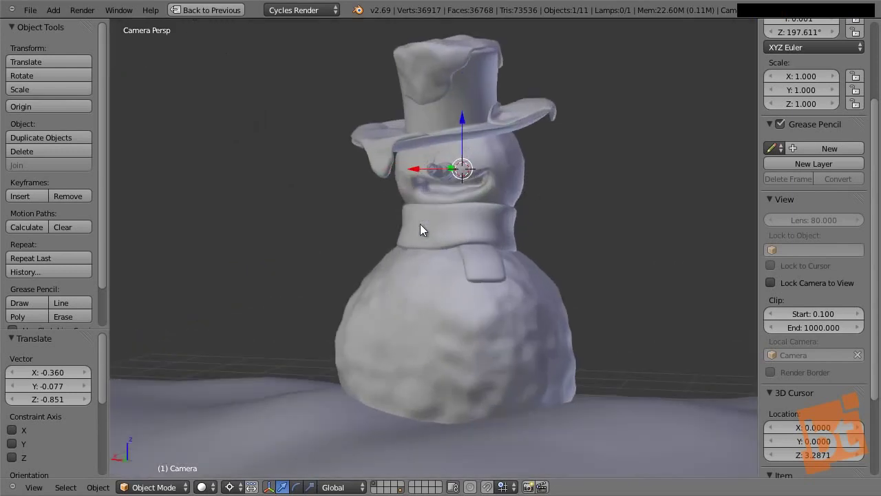
pyautogui.middleClick(567, 211)
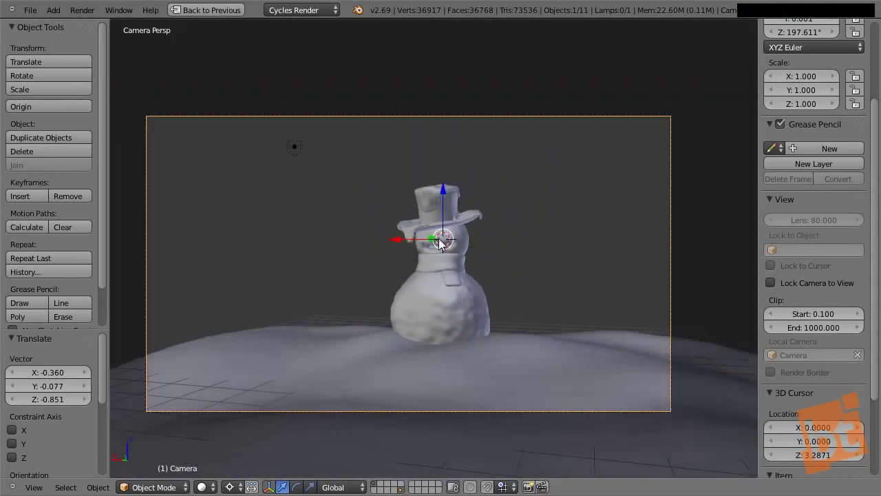
# Select the snow ground, enter Edit Mode and pick vertices along its edges.
pyautogui.rightClick(247, 356)
pyautogui.press('Tab')
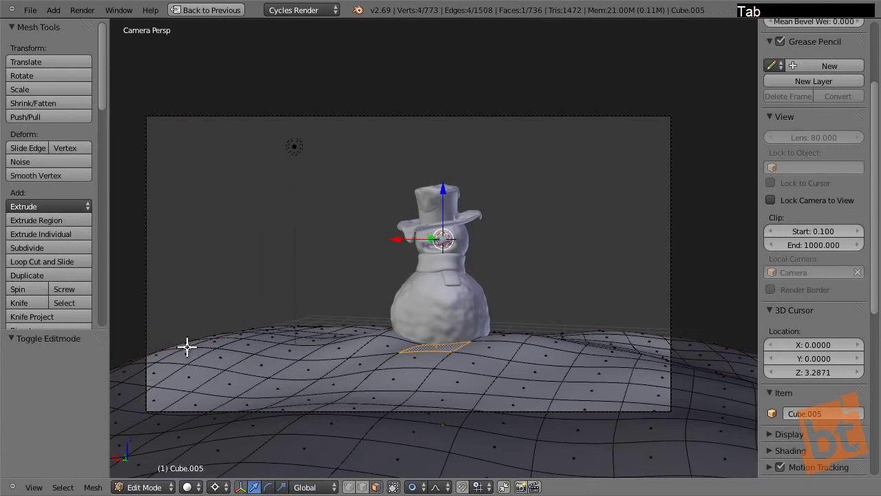
pyautogui.rightClick(160, 349)
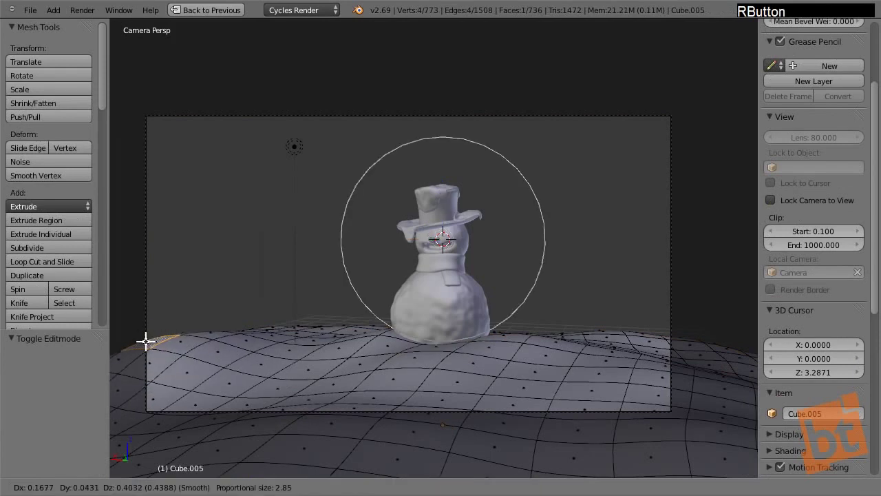
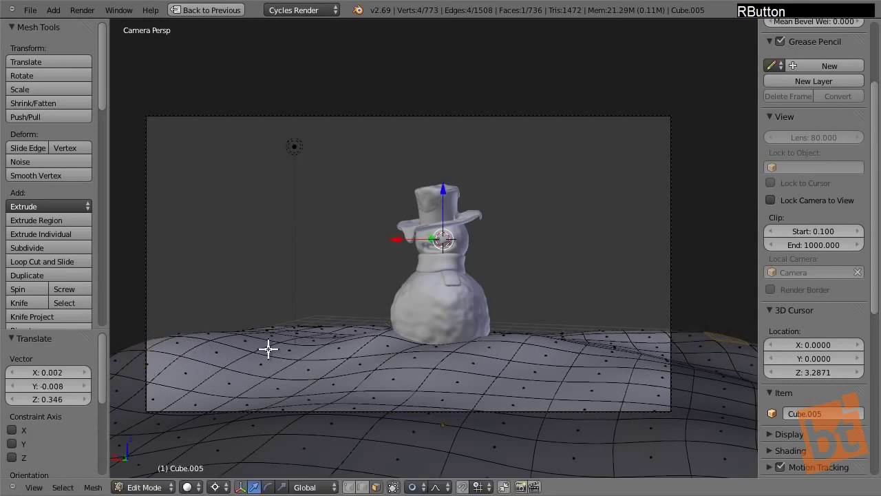
pyautogui.rightClick(121, 351)
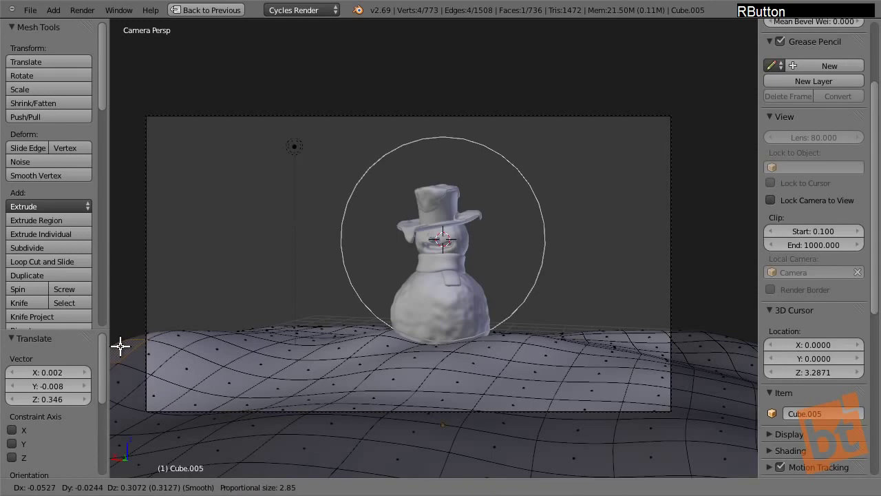
pyautogui.middleClick(251, 272)
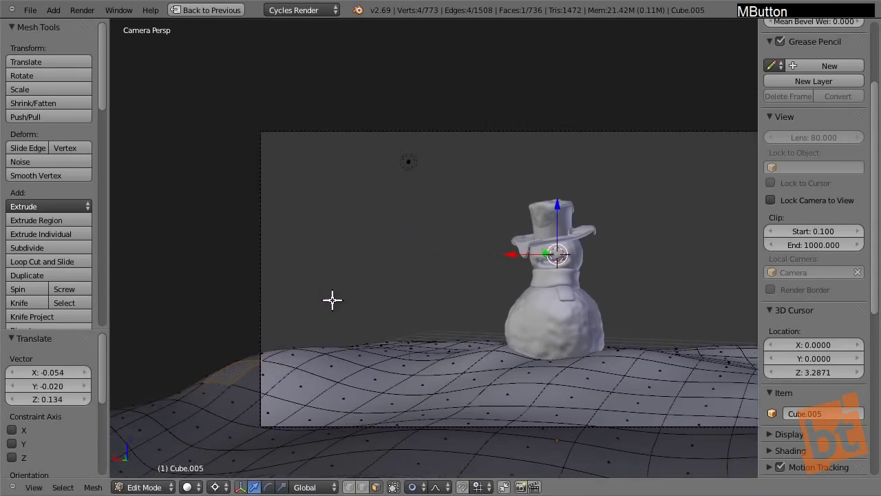
pyautogui.middleClick(323, 292)
pyautogui.rightClick(251, 201)
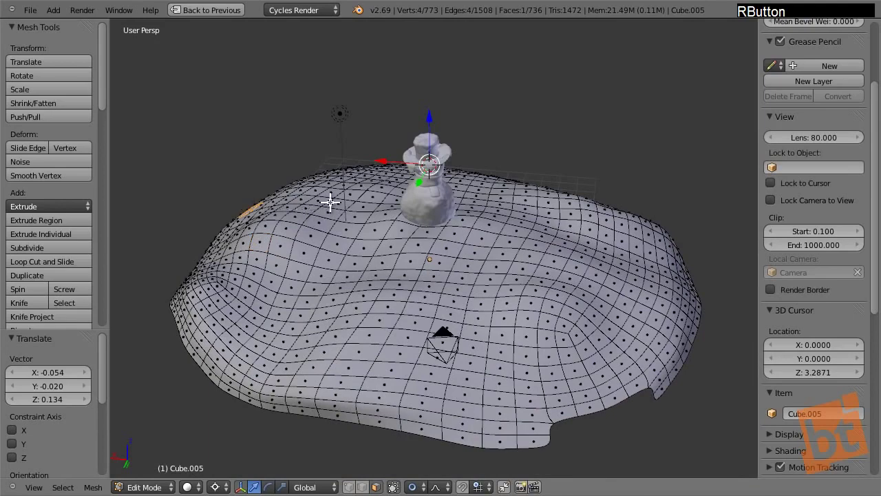
# From the camera view, raise the chosen vertices with soft falloff so the ground bulges up.
pyautogui.press('KP_0')
pyautogui.press('g')
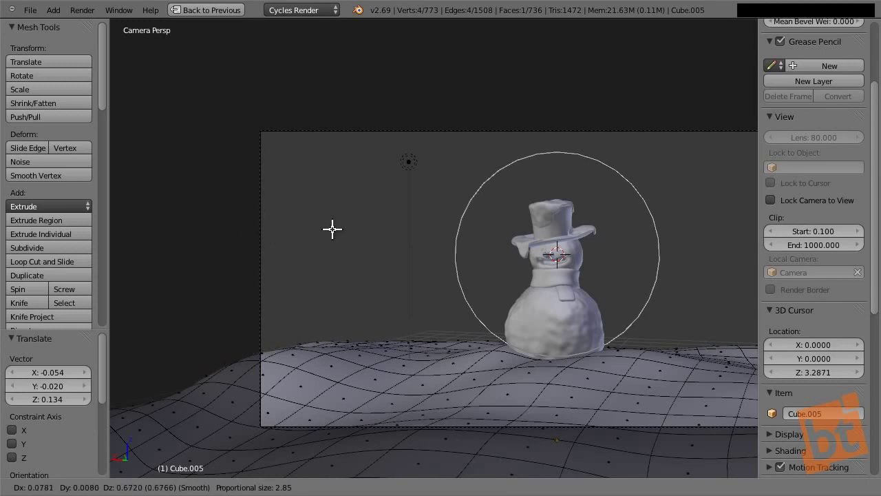
pyautogui.click(334, 225)
pyautogui.middleClick(405, 248)
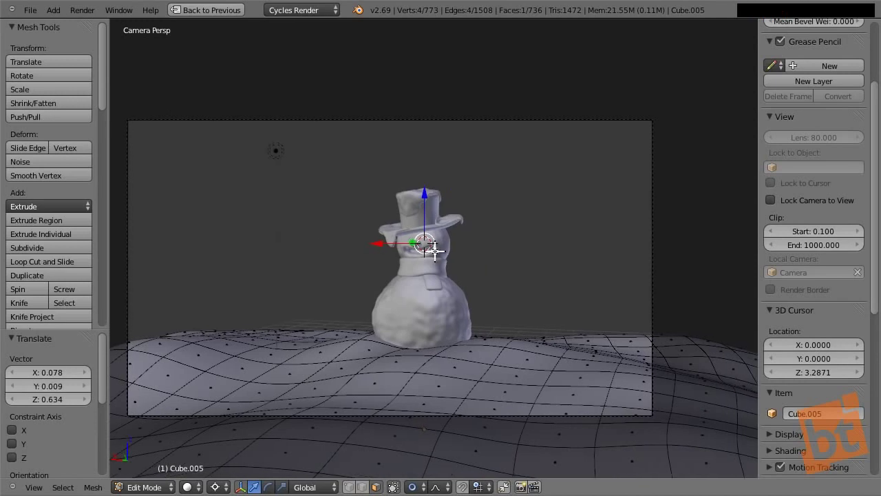
# Leave Edit Mode, duplicate the snow ground along Y behind the snowman and select the copy.
pyautogui.press('Tab')
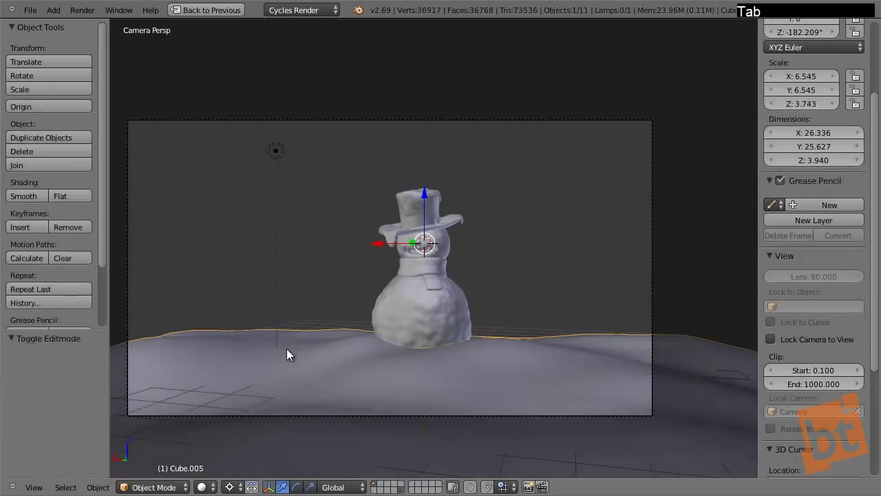
pyautogui.press('shift+d')
pyautogui.press('y')
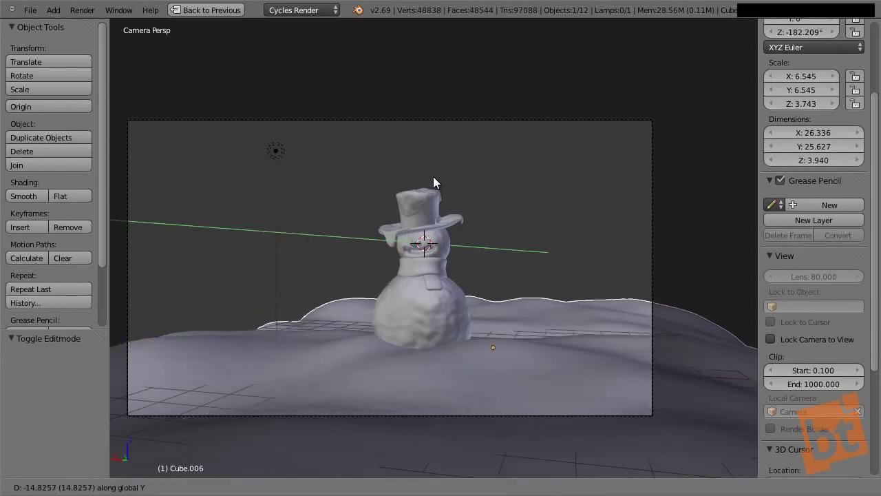
pyautogui.click(439, 182)
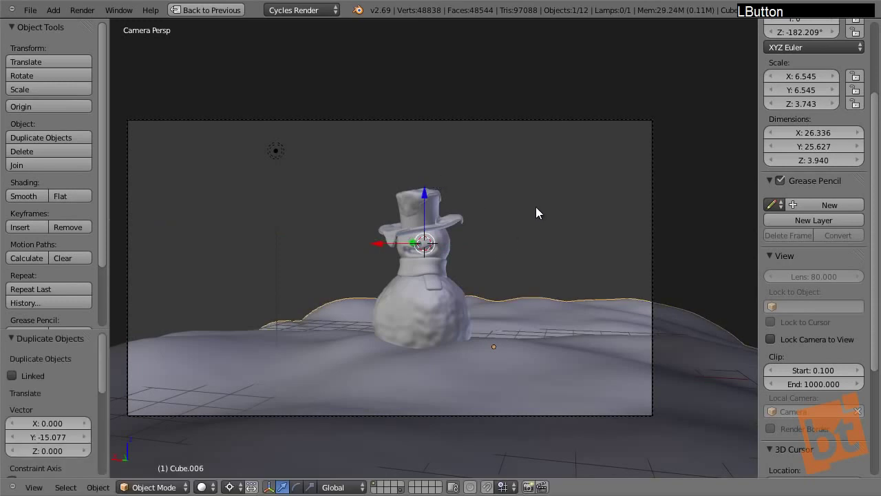
pyautogui.press('s')
pyautogui.rightClick(615, 179)
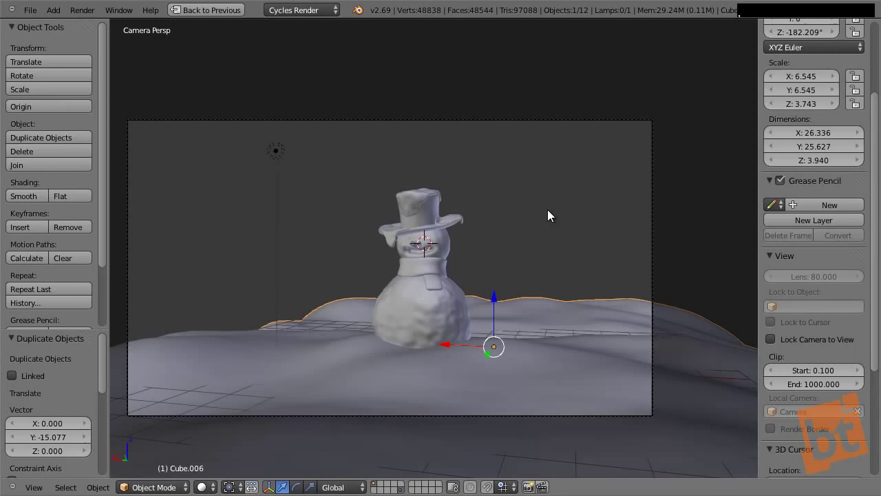
# Enlarge the snow hill, rotate it around Z and flatten it into a low mound.
pyautogui.press('s')
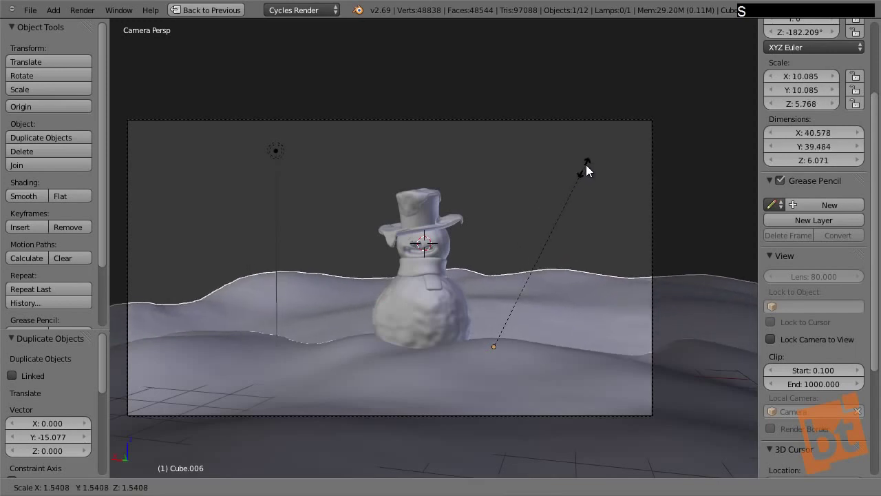
pyautogui.click(593, 170)
pyautogui.press('s')
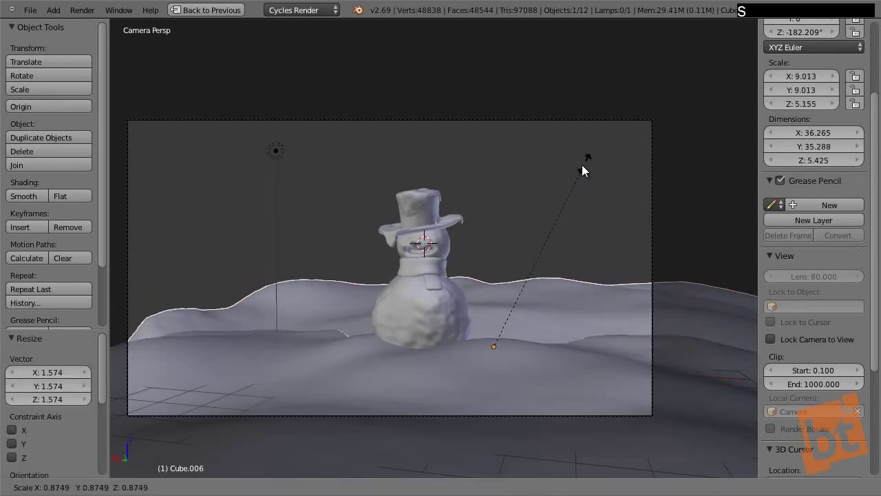
pyautogui.click(605, 164)
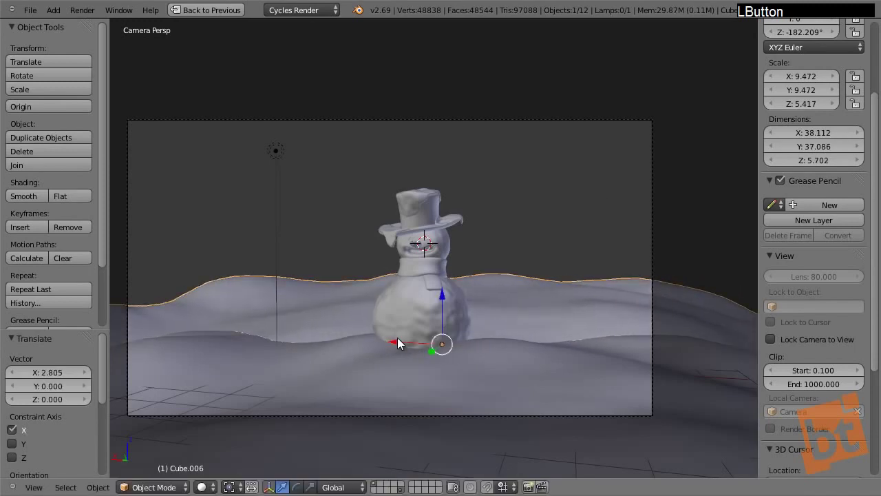
pyautogui.press('r')
pyautogui.press('z')
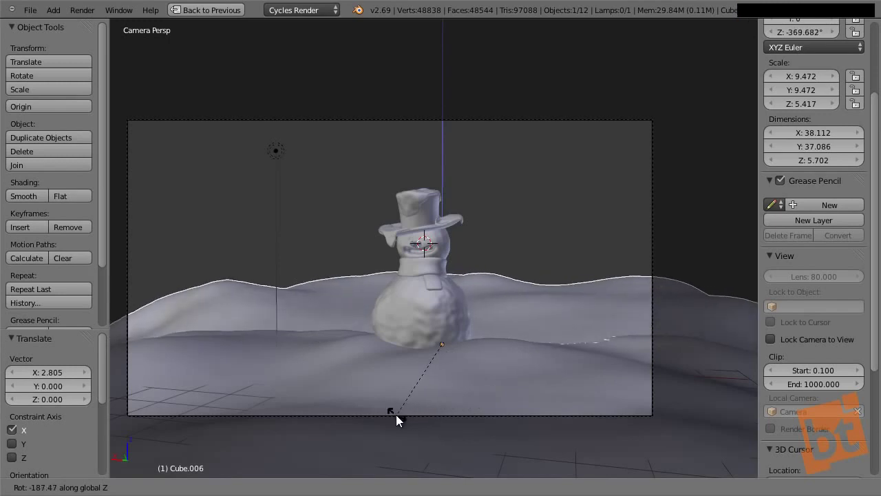
pyautogui.click(399, 416)
pyautogui.press('s')
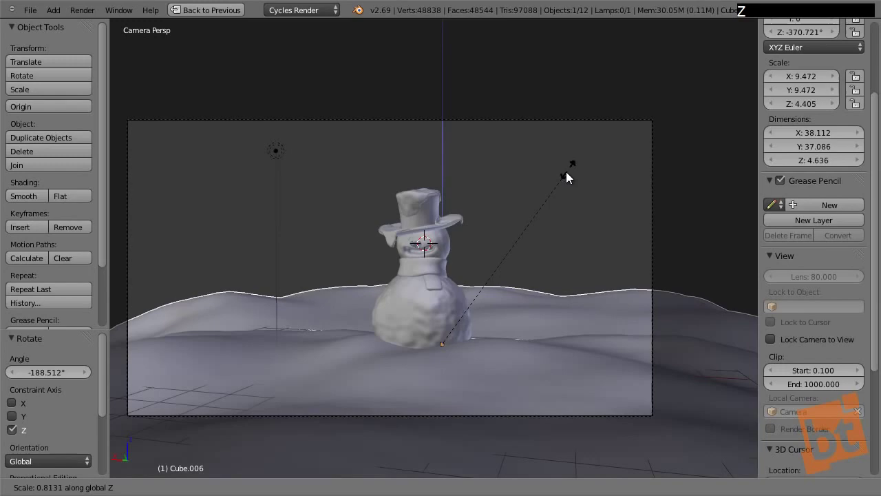
pyautogui.click(568, 176)
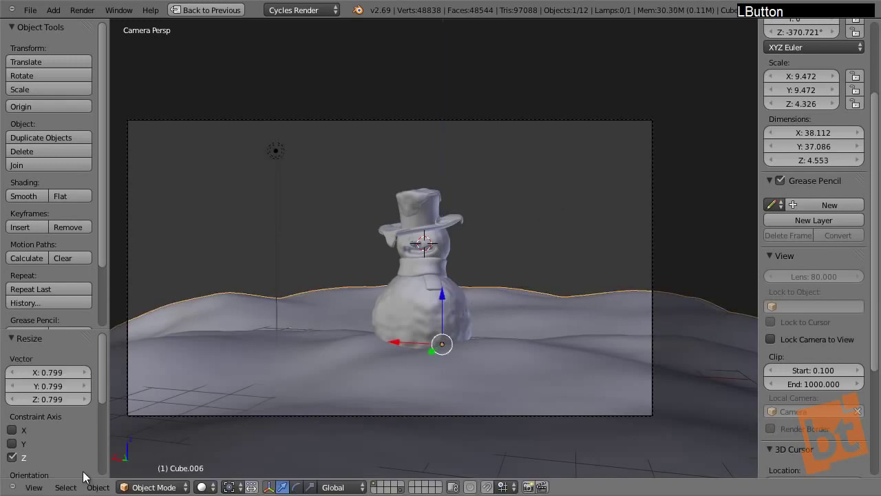
# Restore the multi-panel layout with a second 3D view and stretch the hill wider along X.
pyautogui.press('shift+space')
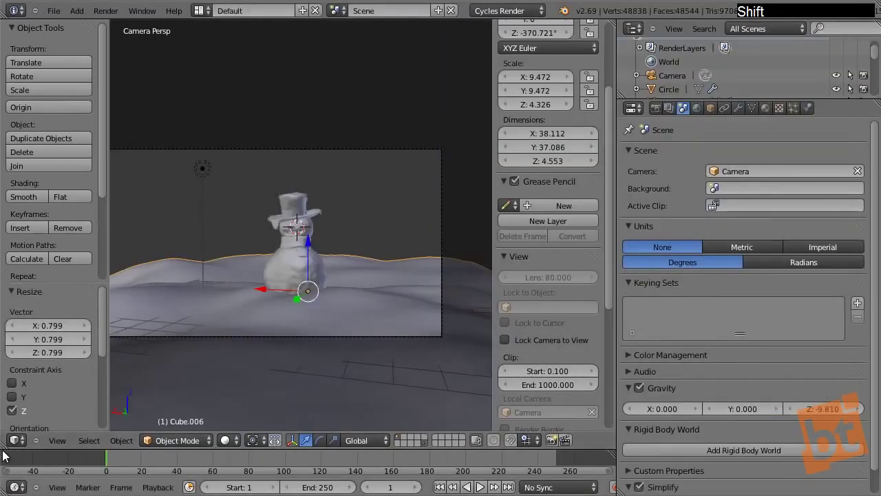
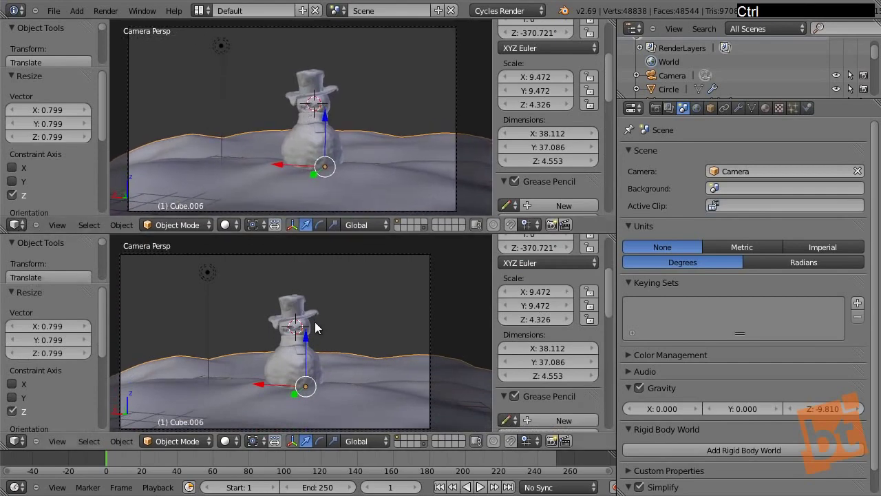
pyautogui.middleClick(325, 339)
pyautogui.middleClick(339, 368)
pyautogui.click(258, 365)
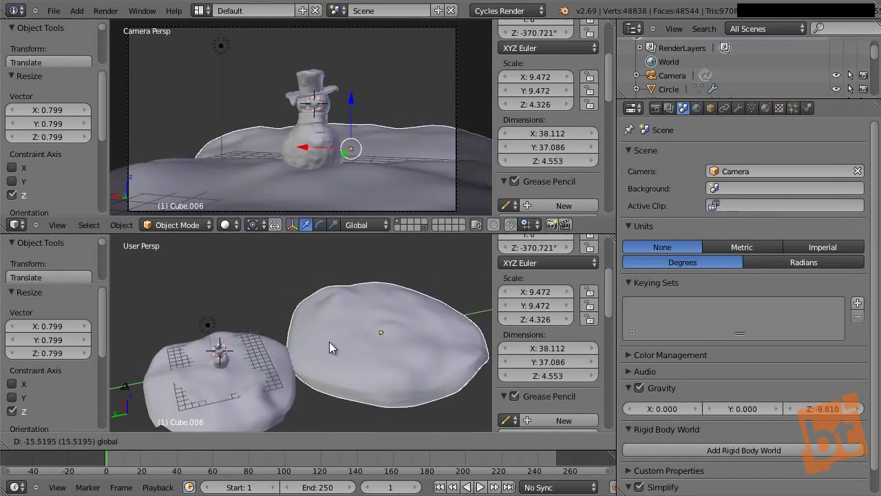
pyautogui.press('s')
pyautogui.press('x')
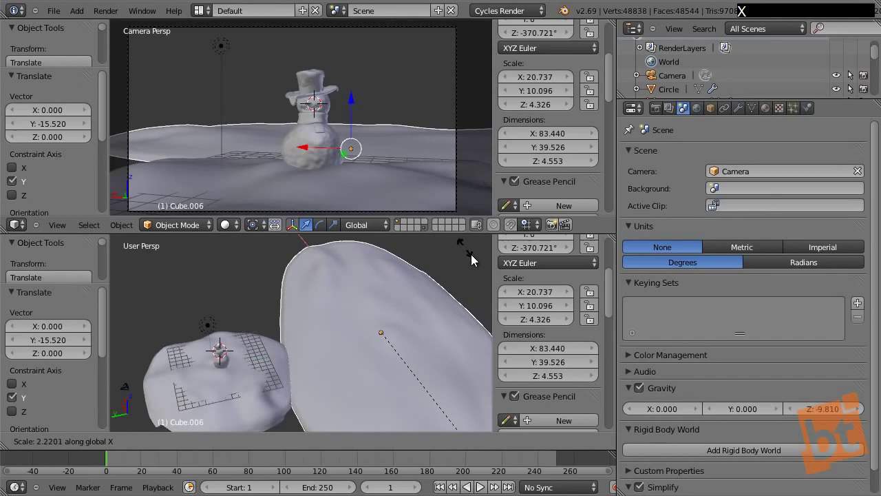
pyautogui.click(422, 252)
# Move the wide hill along Z into place behind the snowman.
pyautogui.middleClick(361, 314)
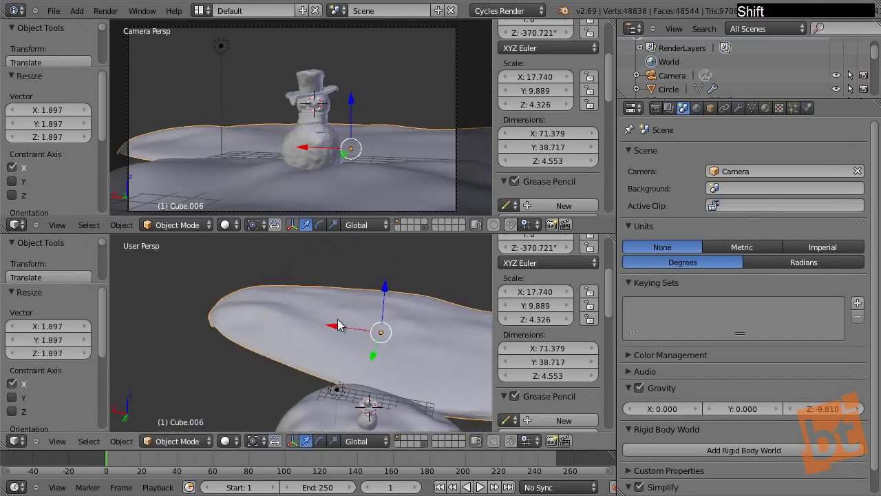
pyautogui.click(336, 330)
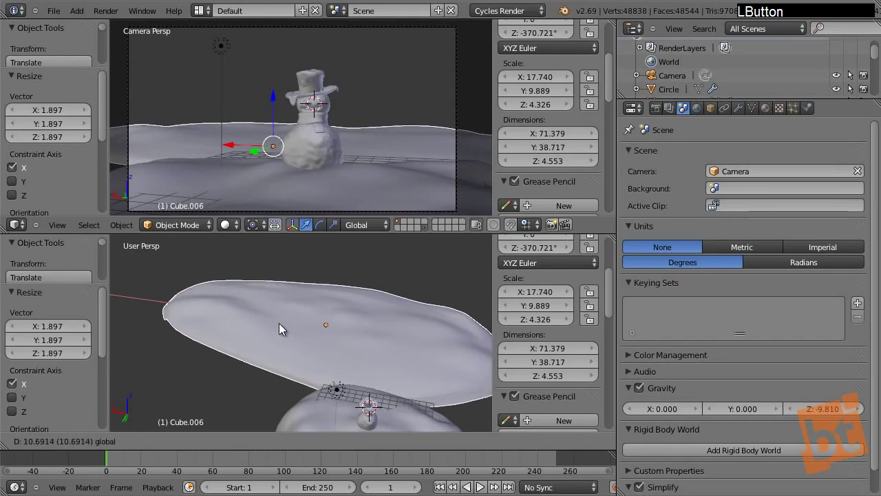
pyautogui.press('g')
pyautogui.press('z')
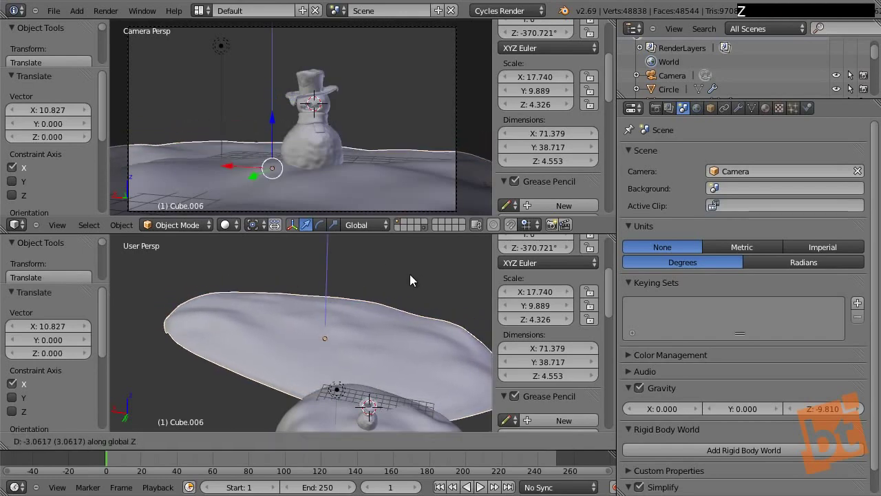
pyautogui.click(412, 278)
pyautogui.middleClick(316, 311)
pyautogui.middleClick(278, 328)
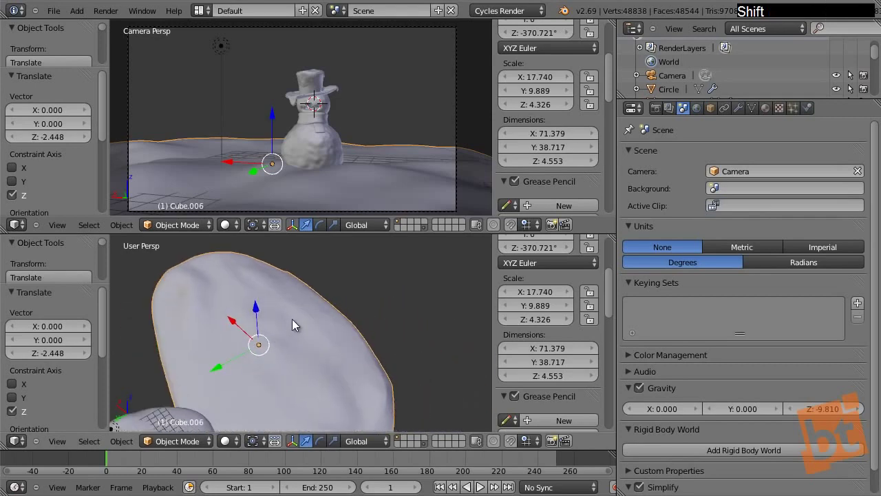
# Duplicate the wide hill along Y, rotate the copy around Z and enlarge it.
pyautogui.press('shift+d')
pyautogui.press('y')
pyautogui.click(445, 281)
pyautogui.press('r')
pyautogui.press('z')
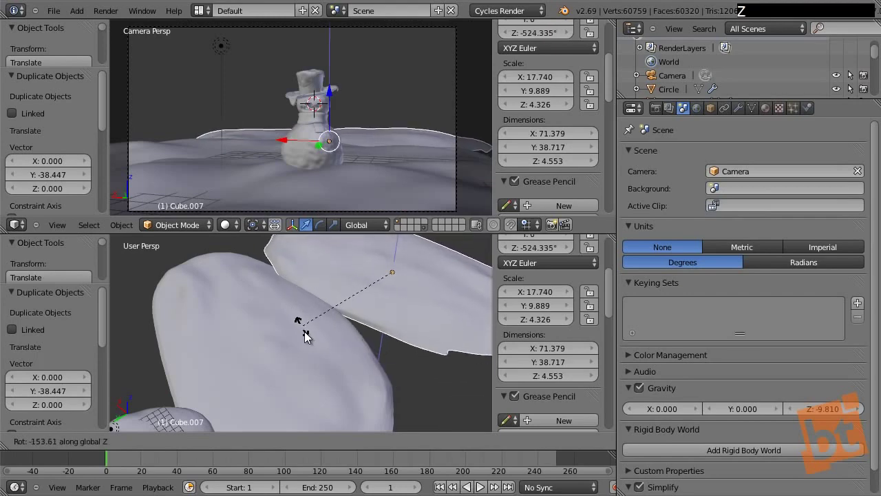
pyautogui.click(317, 345)
pyautogui.press('r')
pyautogui.click(418, 98)
pyautogui.press('s')
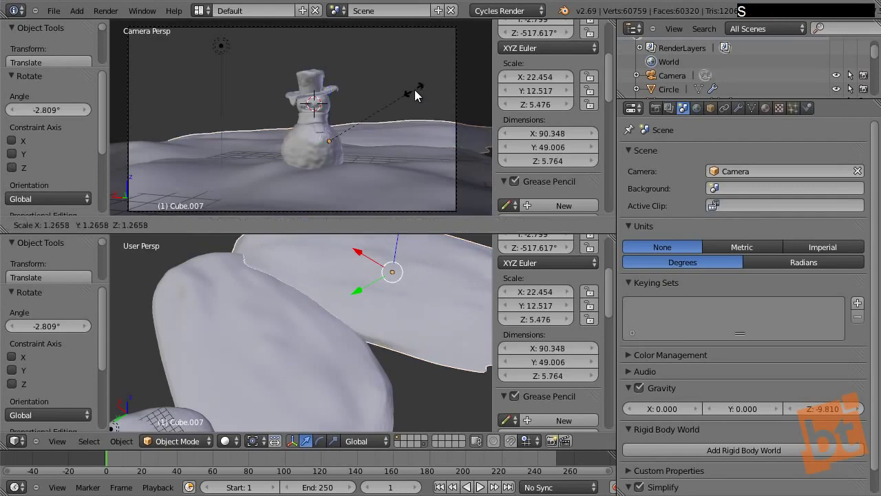
pyautogui.click(428, 92)
# Position the hill copy as a distant drift and duplicate it once more.
pyautogui.press('g')
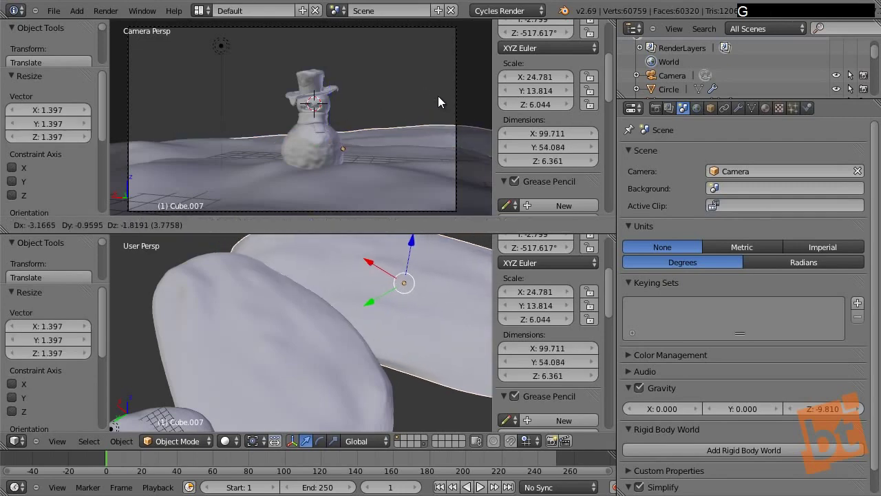
pyautogui.click(440, 99)
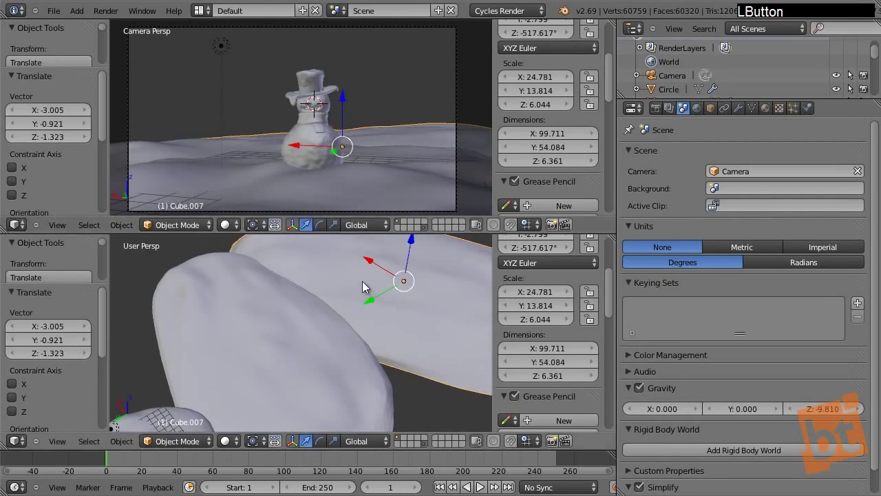
pyautogui.click(380, 305)
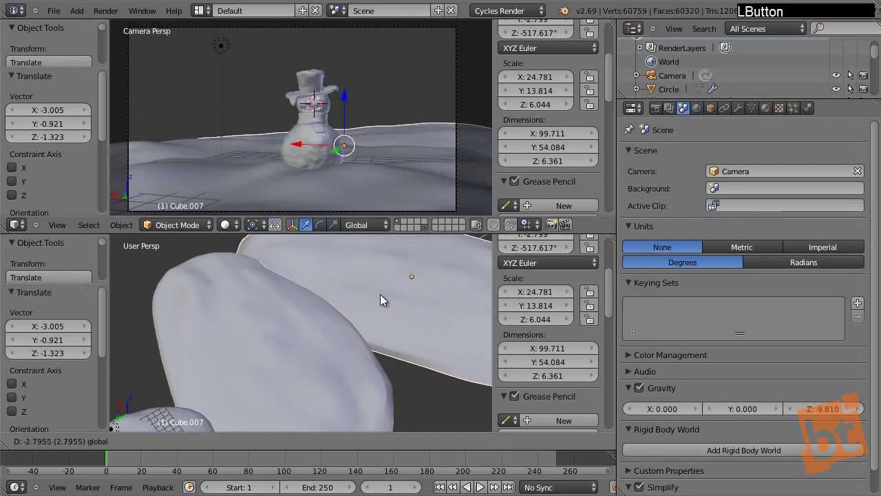
pyautogui.click(384, 265)
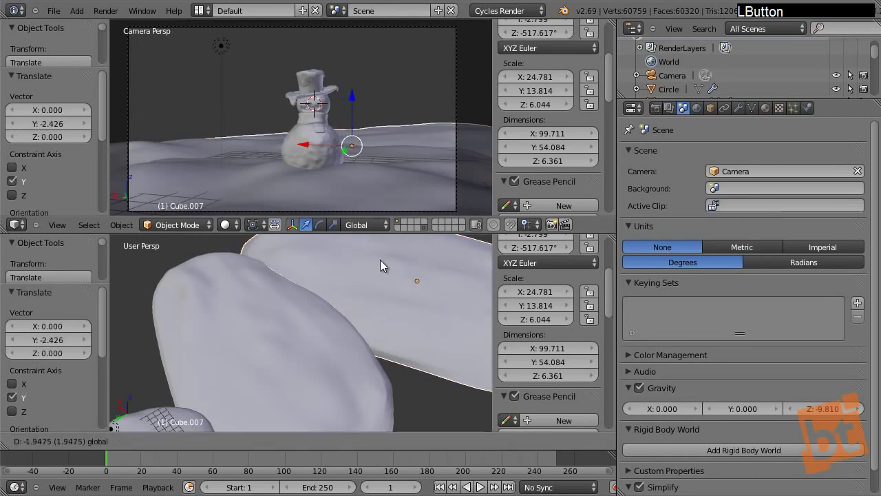
pyautogui.middleClick(341, 286)
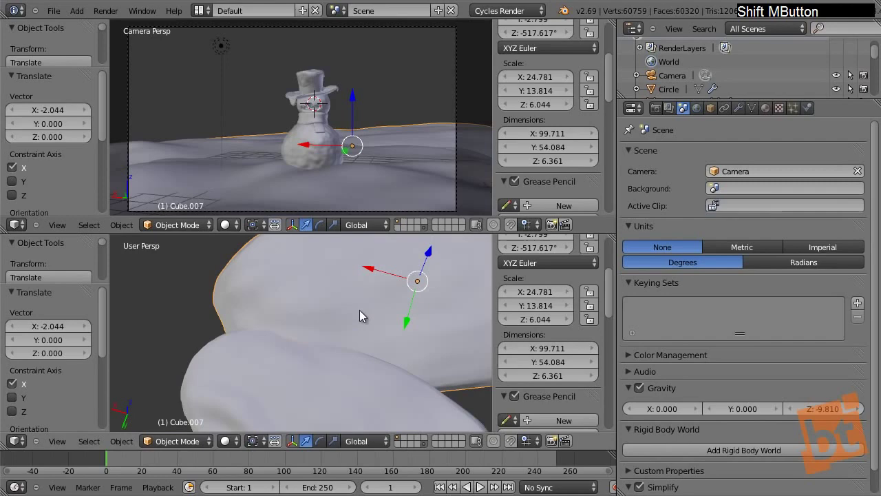
pyautogui.middleClick(350, 346)
pyautogui.press('shift+d')
# Place the third hill and spin it around the vertical axis.
pyautogui.click(401, 298)
pyautogui.press('r')
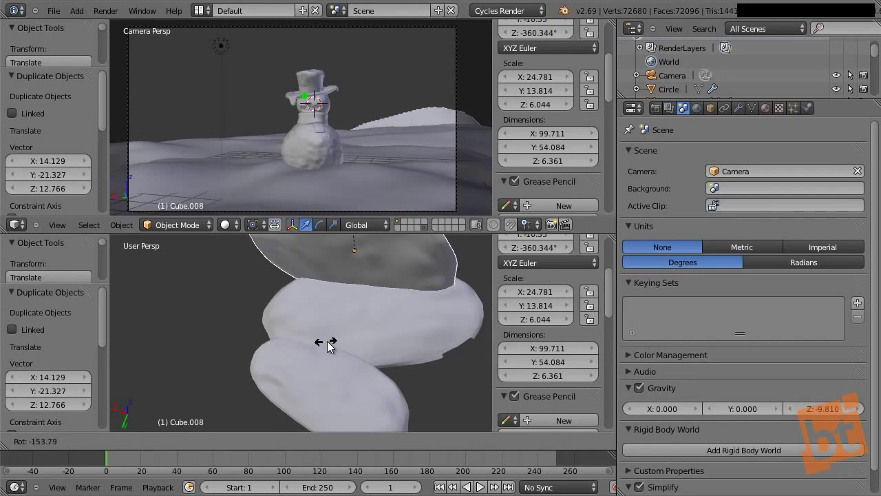
pyautogui.rightClick(334, 350)
pyautogui.middleClick(407, 393)
pyautogui.press('r')
pyautogui.press('z')
pyautogui.click(350, 421)
# Lower the third hill along Z and slide it sideways along X behind the snowman.
pyautogui.press('g')
pyautogui.press('z')
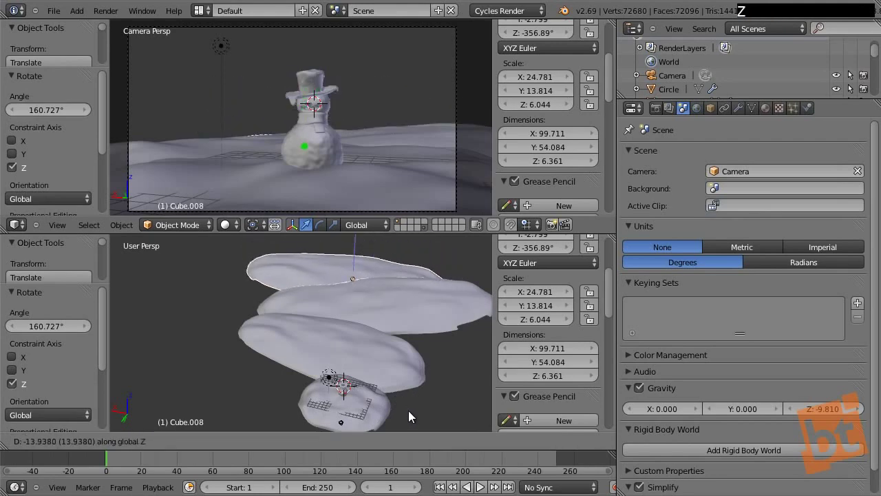
pyautogui.click(411, 415)
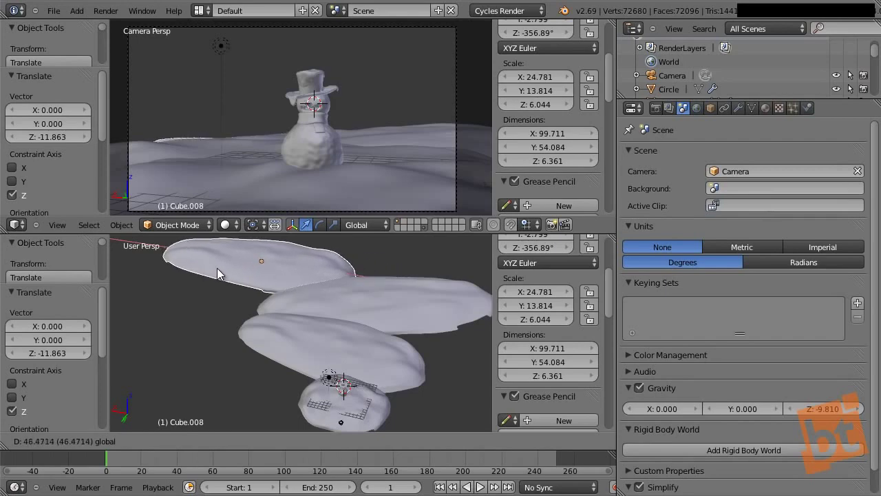
pyautogui.middleClick(300, 358)
pyautogui.middleClick(285, 314)
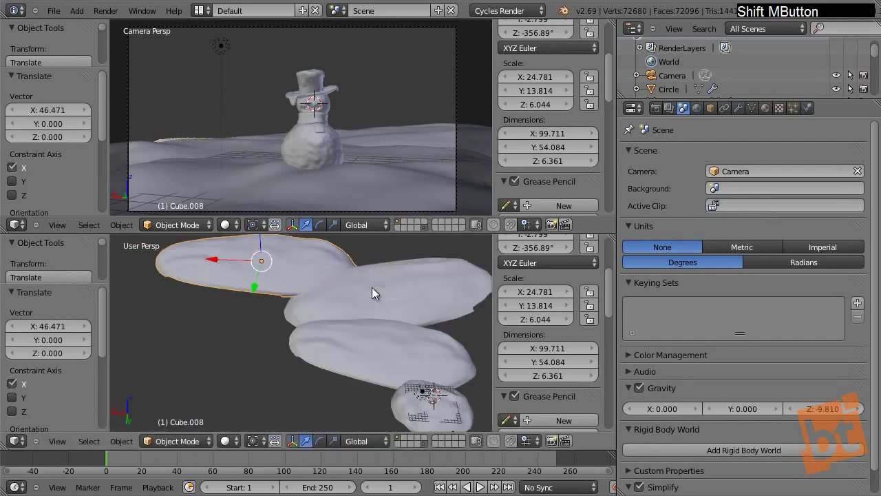
pyautogui.click(214, 268)
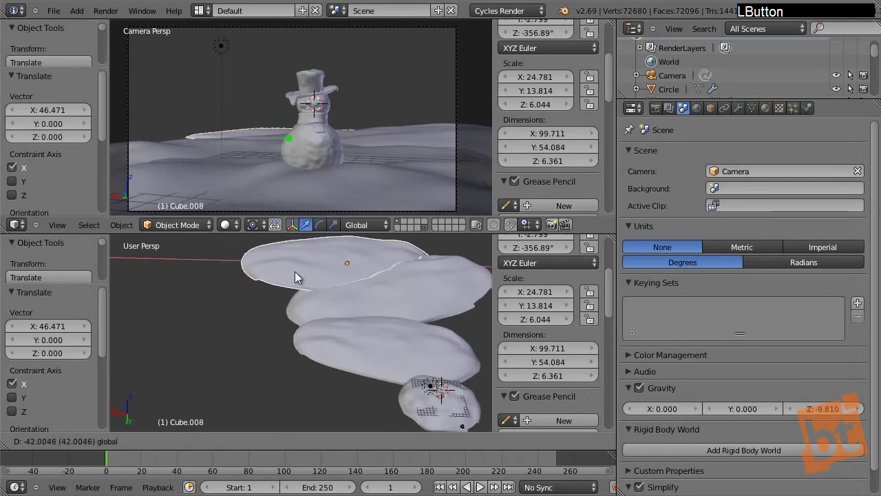
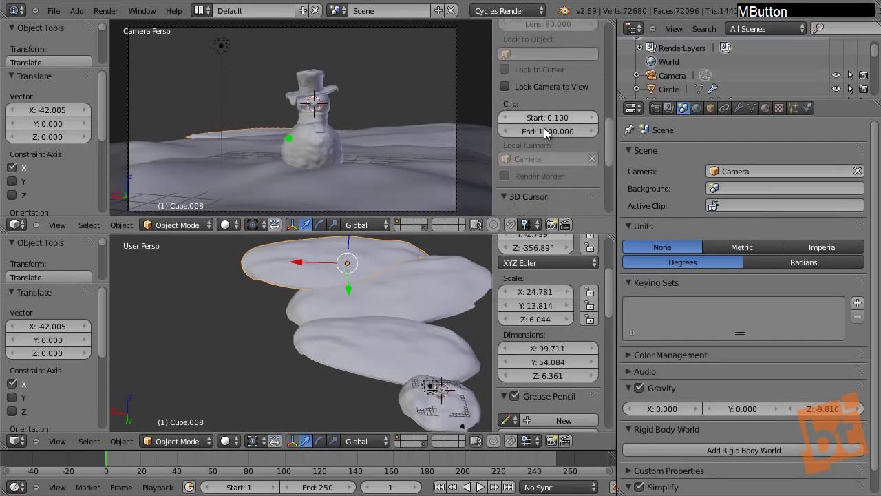
# Set the viewport Clip End to 10000 and cancel an accidental move of a snow piece.
pyautogui.click(546, 137)
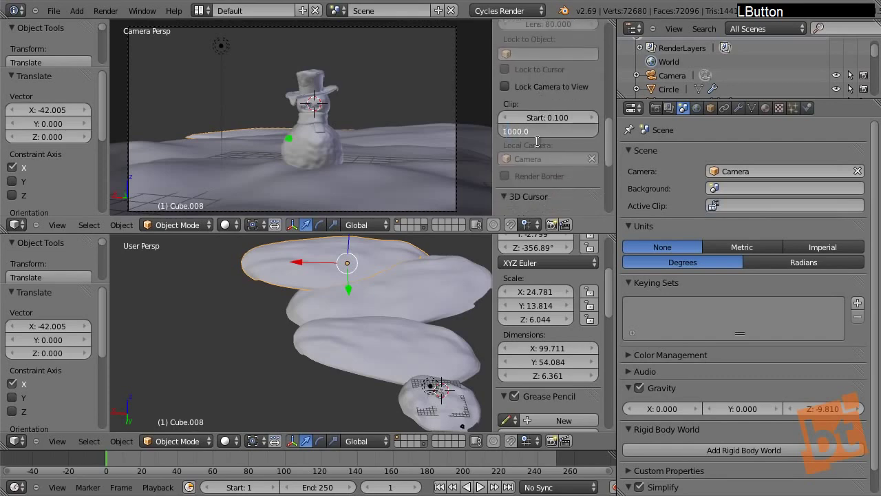
pyautogui.press('0')
pyautogui.press('Return')
pyautogui.click(299, 267)
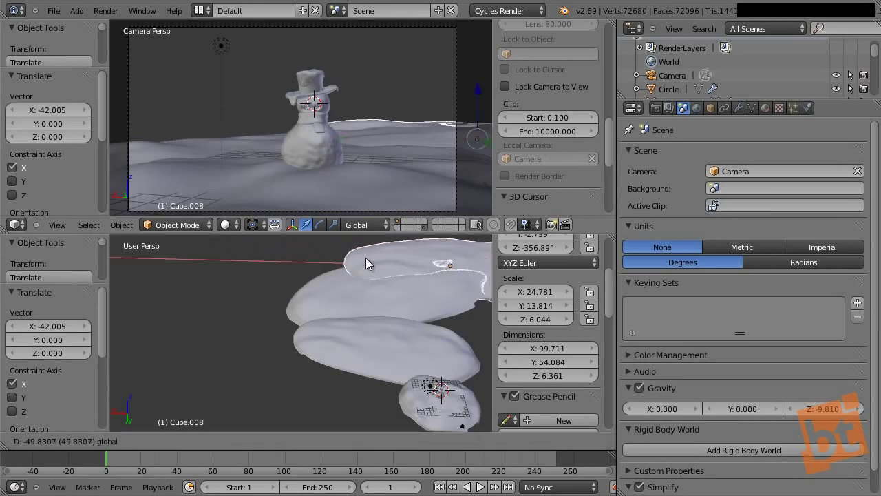
pyautogui.rightClick(317, 262)
# Raise the camera's Clipping End to 1000 in its data settings, then select the large ground piece.
pyautogui.rightClick(462, 72)
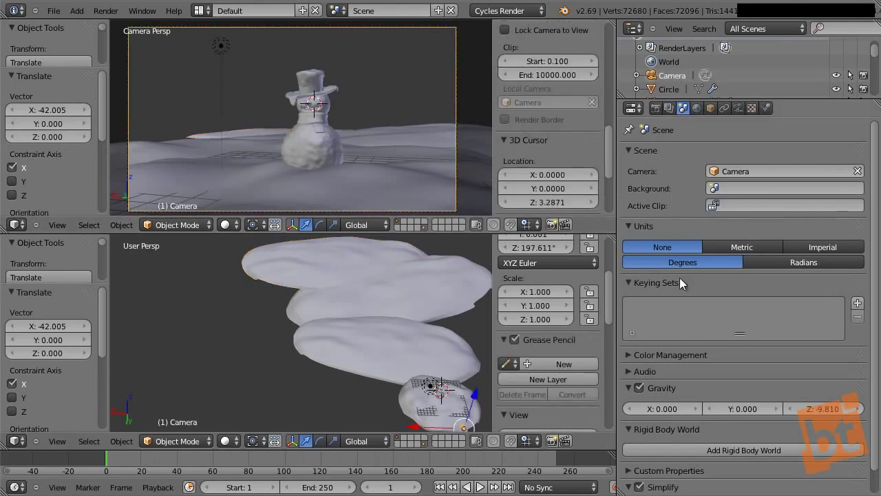
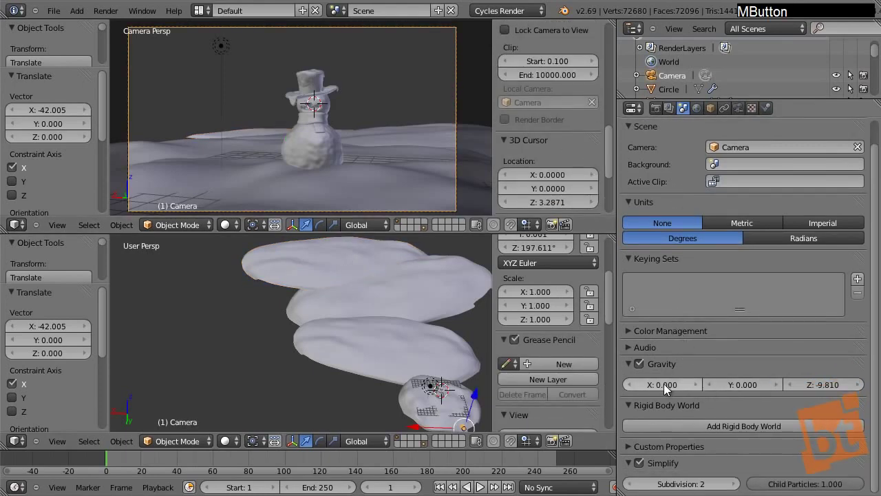
pyautogui.click(745, 114)
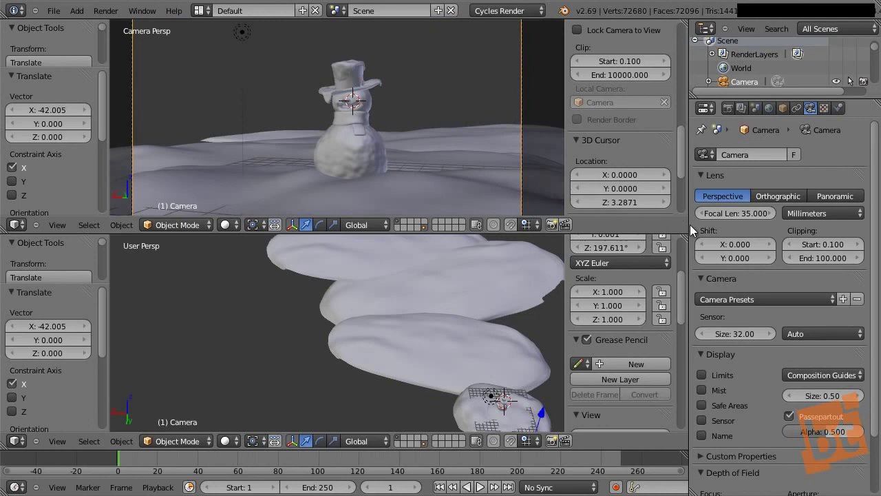
pyautogui.click(822, 262)
pyautogui.press('1')
pyautogui.press('0')
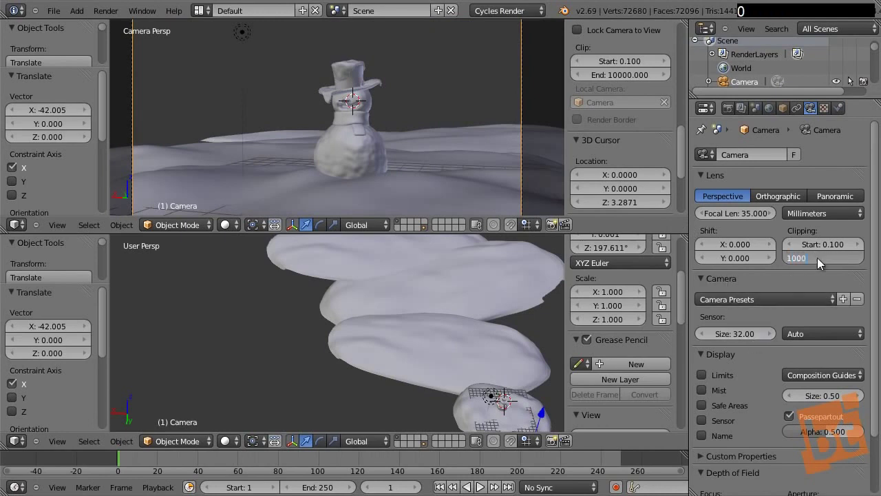
pyautogui.press('Return')
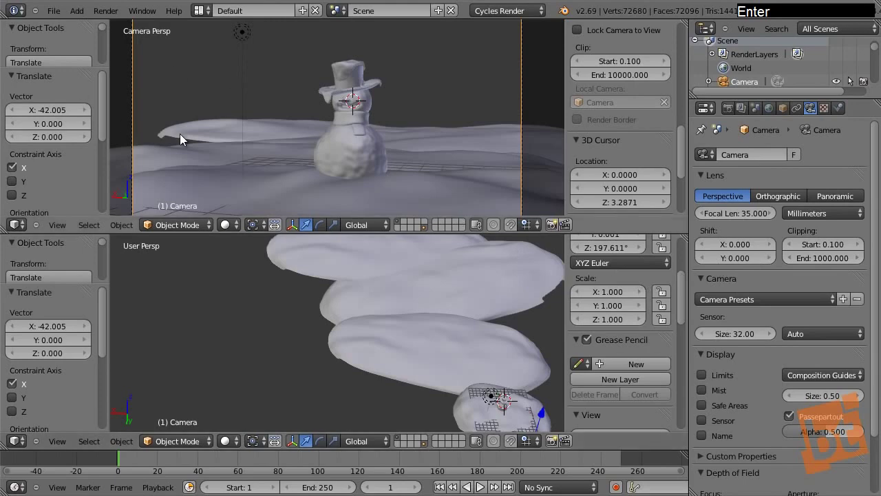
pyautogui.rightClick(182, 138)
# Tilt the large snow ground piece and adjust its height to fill the shot.
pyautogui.click(297, 144)
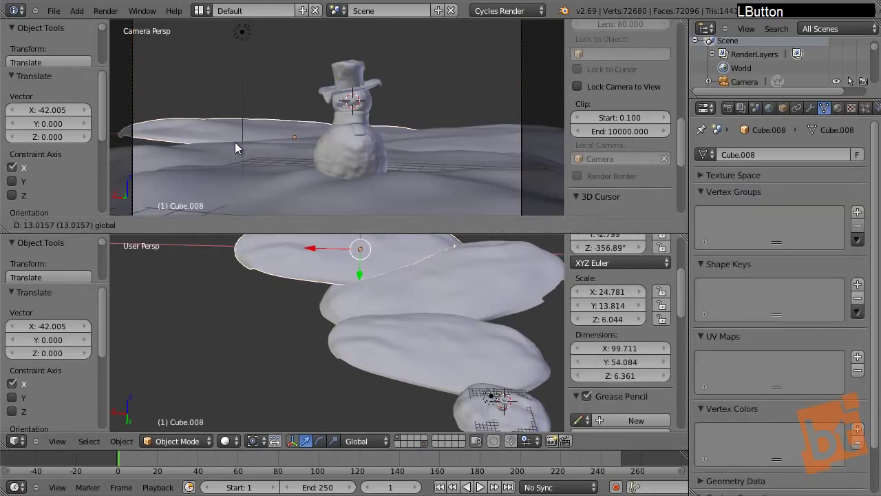
pyautogui.press('r')
pyautogui.click(380, 91)
pyautogui.press('g')
pyautogui.press('z')
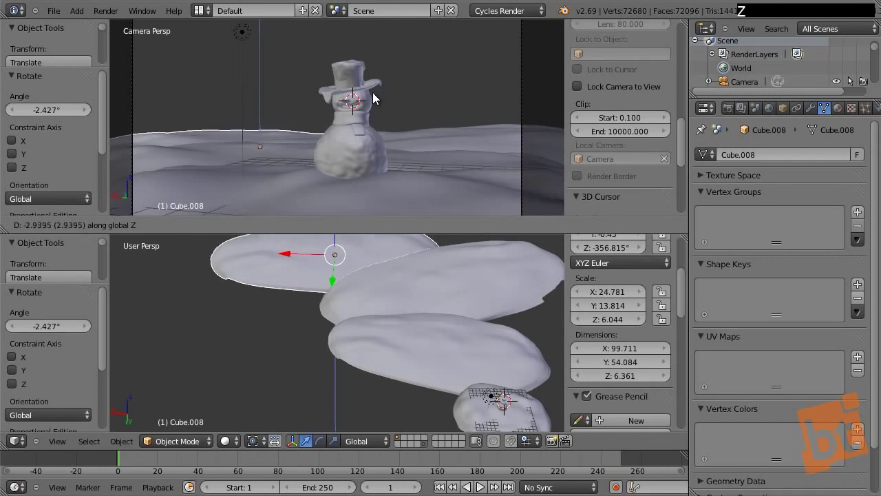
pyautogui.click(381, 101)
# Check the other ground pieces' selection, deselect all and pull the camera view back to its frame.
pyautogui.press('a')
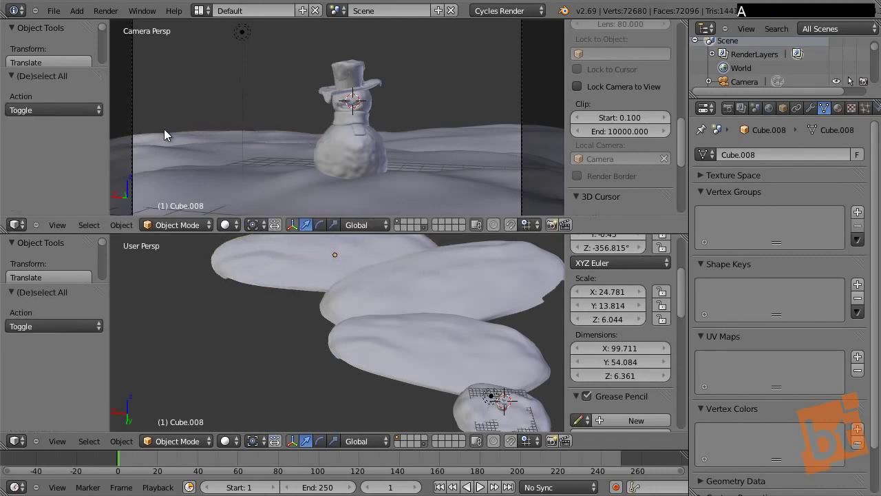
pyautogui.rightClick(202, 135)
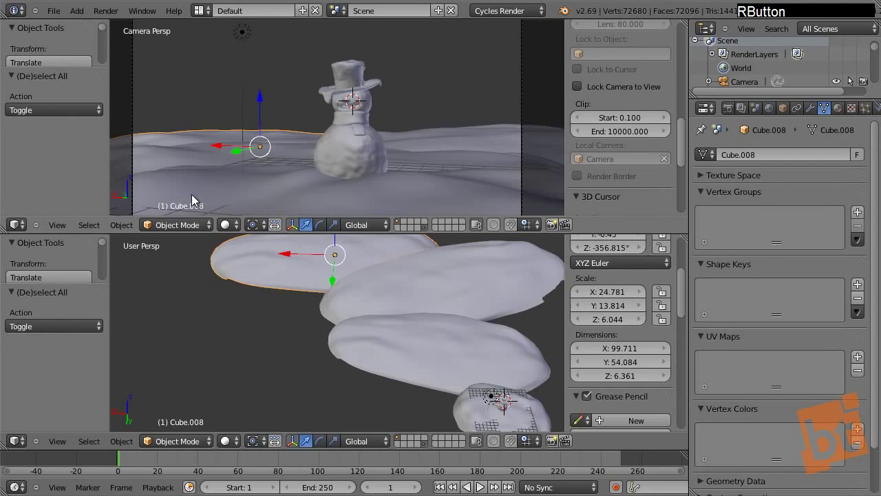
pyautogui.press('a')
pyautogui.rightClick(486, 138)
pyautogui.press('a')
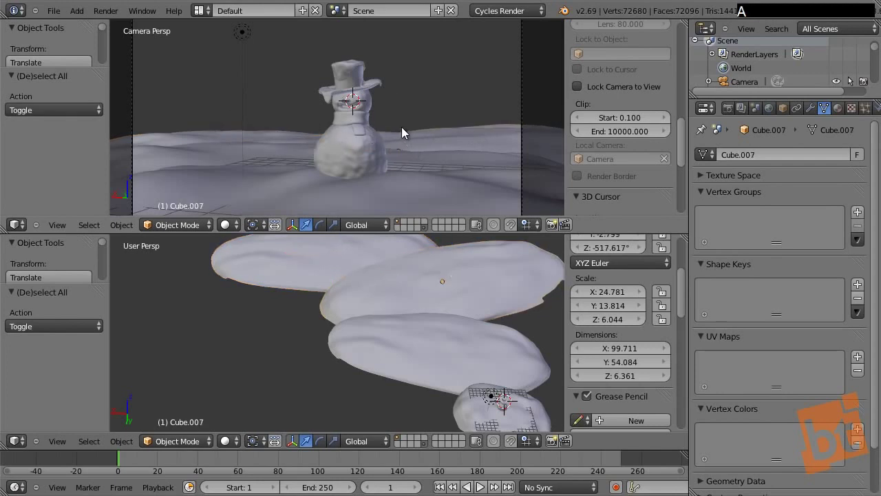
pyautogui.middleClick(416, 165)
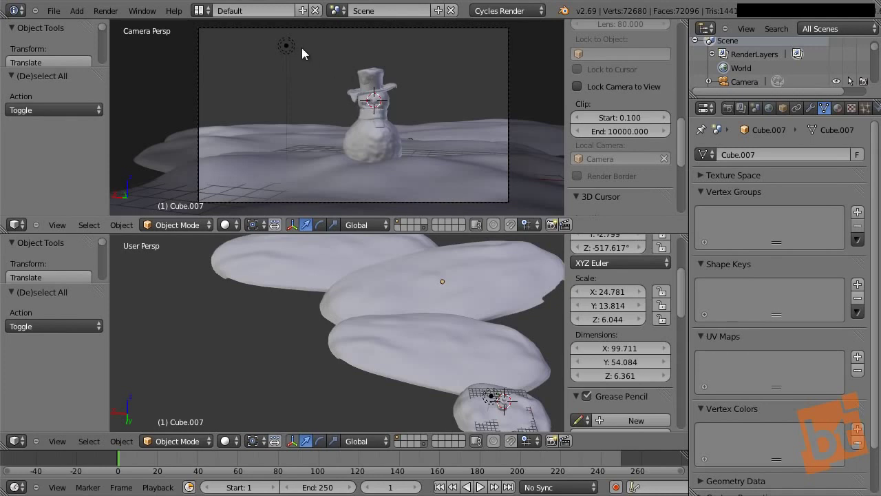
# Select the snowman's body, zoom the camera view onto it and adjust viewport shading.
pyautogui.rightClick(293, 49)
pyautogui.press('a')
pyautogui.rightClick(374, 147)
pyautogui.middleClick(432, 123)
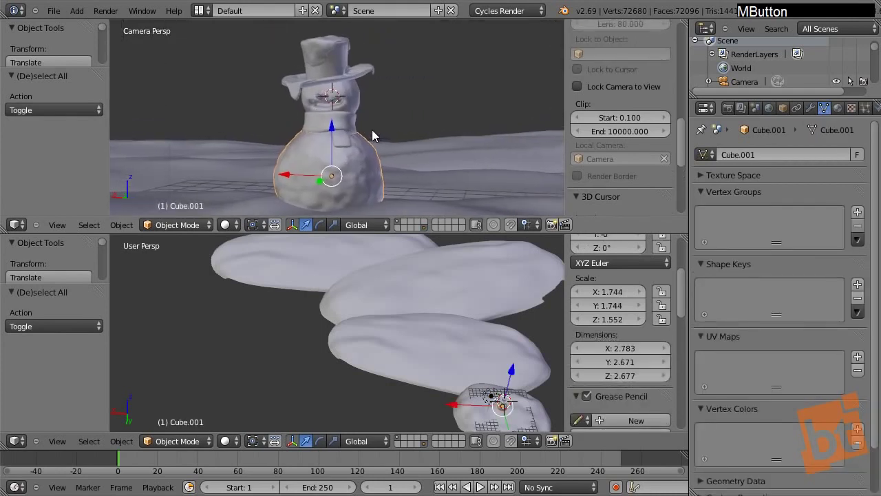
pyautogui.click(240, 226)
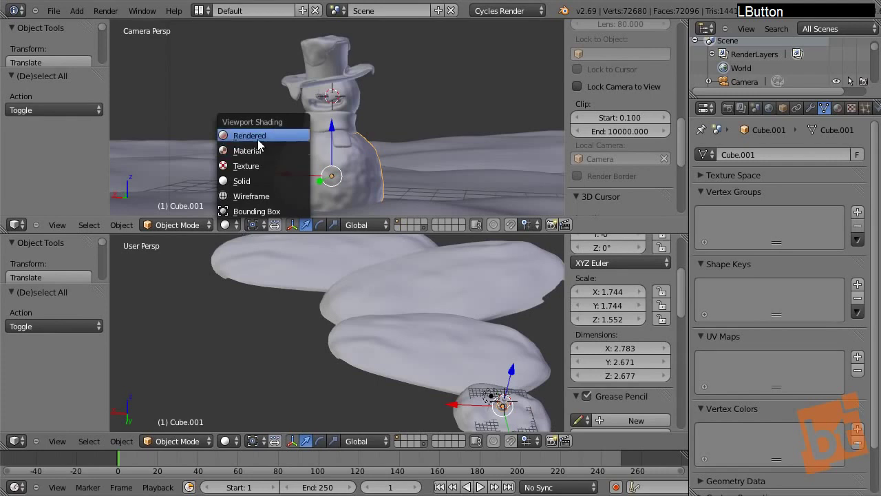
# Save the scene as 05.blend via Save As, then select the snowman's hat.
pyautogui.click(57, 14)
pyautogui.click(95, 113)
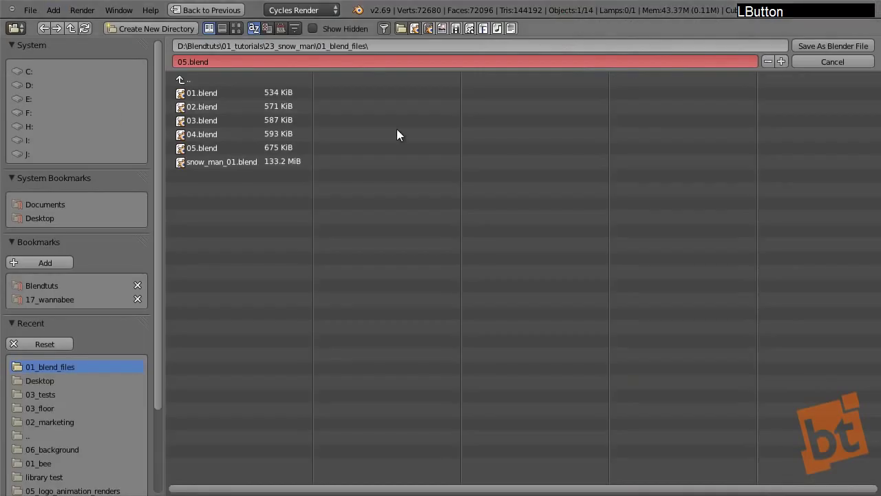
pyautogui.press('KP_Add')
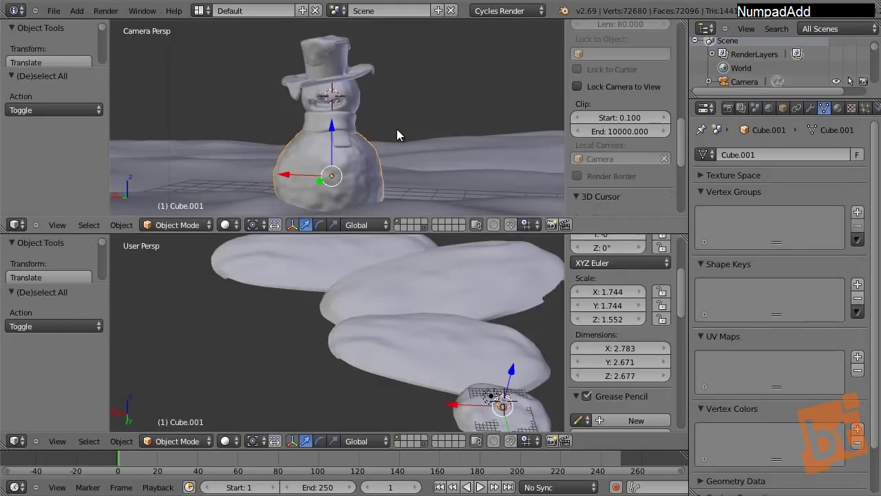
pyautogui.rightClick(362, 103)
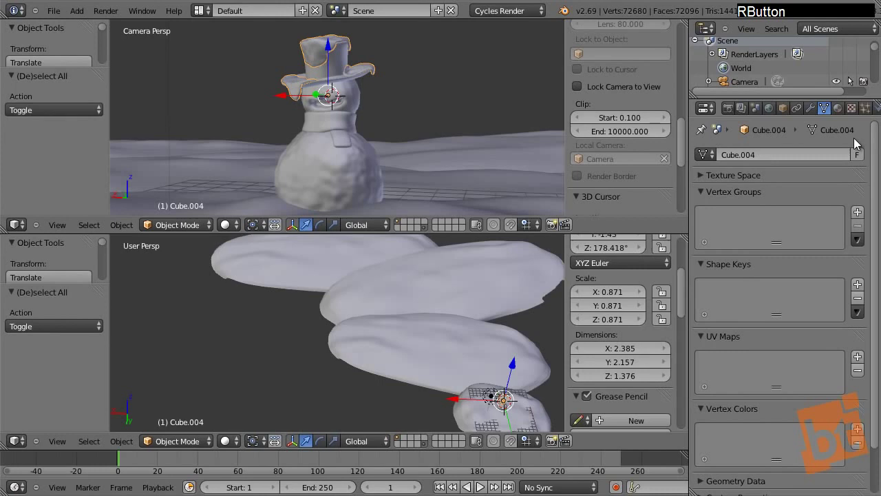
# Create a new material on the hat and name it snow_mat.
pyautogui.click(846, 116)
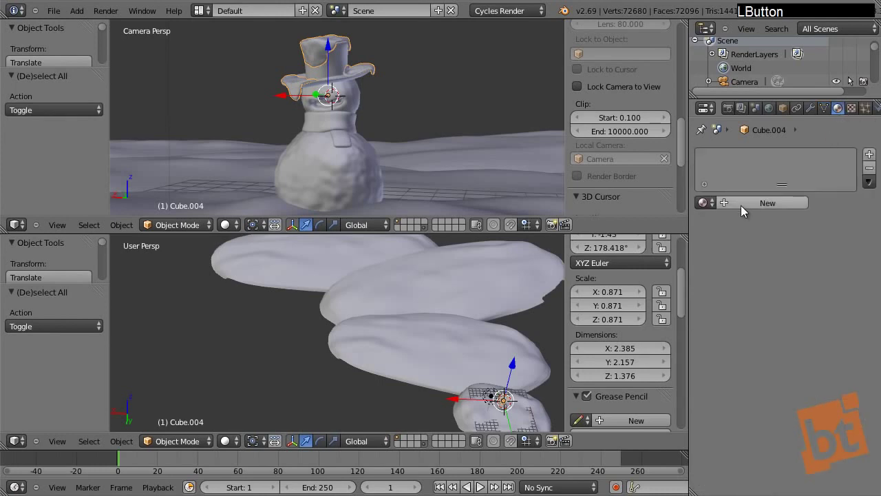
pyautogui.click(746, 207)
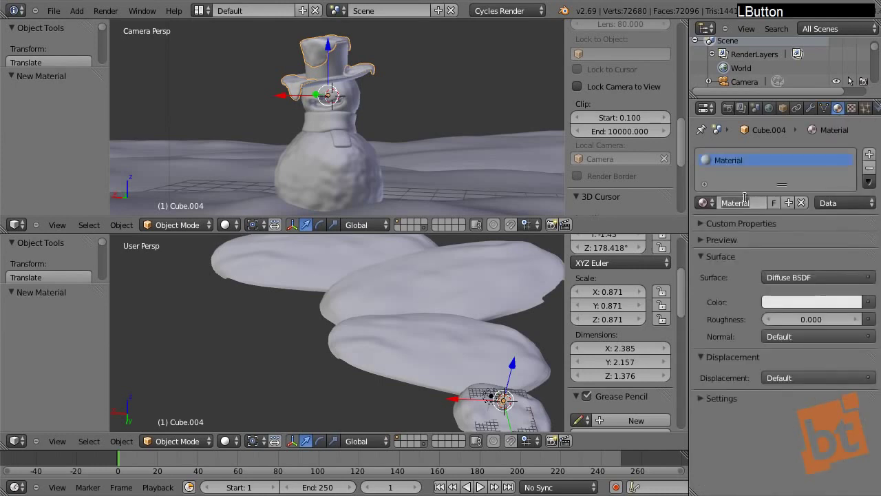
pyautogui.press('s')
pyautogui.press('n')
pyautogui.press('o')
pyautogui.press('w')
pyautogui.press('BackSpace')
pyautogui.press('a')
pyautogui.press('t')
pyautogui.press('Return')
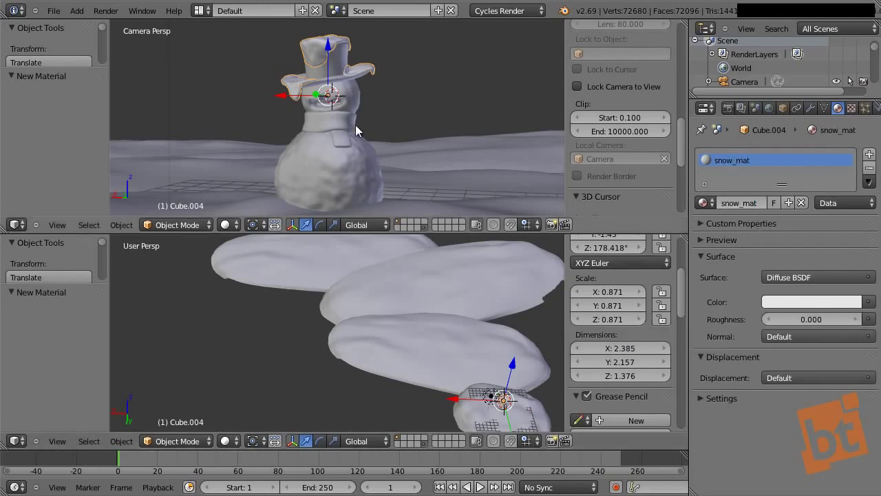
# Add the snowman and snow ground pieces to the selection and link snow_mat to them all via Ctrl+L Materials.
pyautogui.rightClick(360, 98)
pyautogui.rightClick(355, 177)
pyautogui.rightClick(429, 218)
pyautogui.rightClick(441, 184)
pyautogui.rightClick(441, 154)
pyautogui.rightClick(208, 147)
pyautogui.rightClick(318, 46)
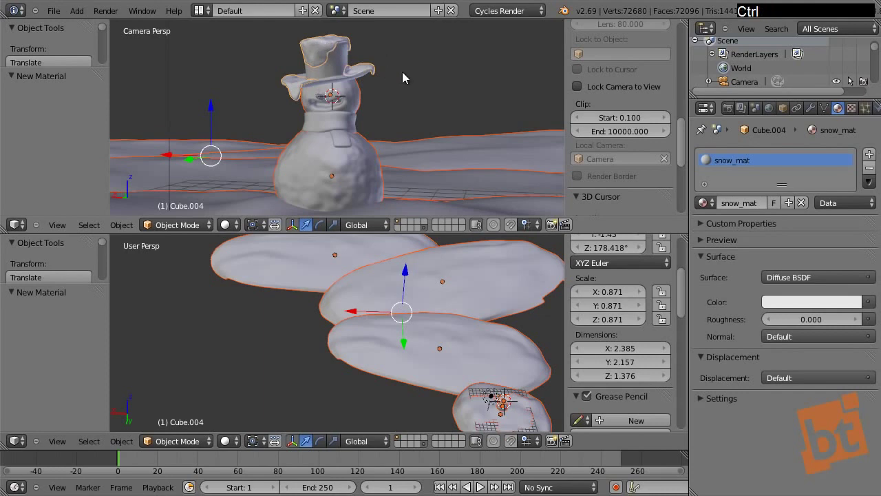
pyautogui.press('ctrl+c')
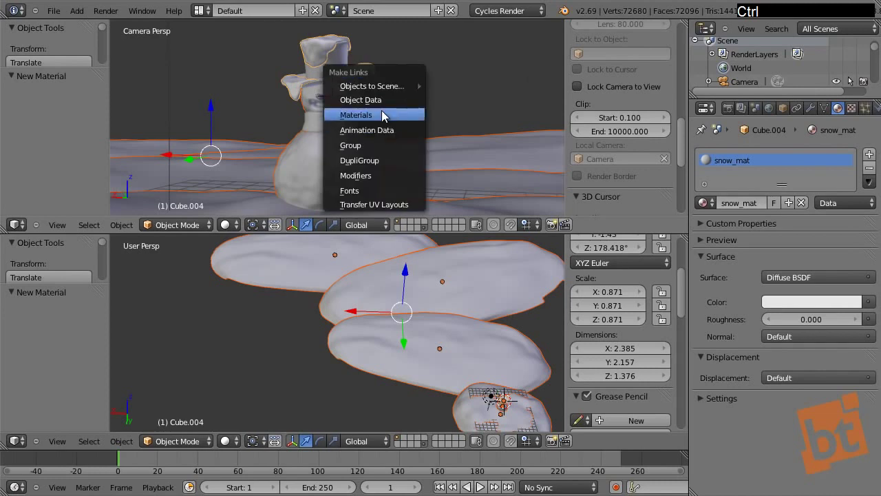
pyautogui.click(392, 119)
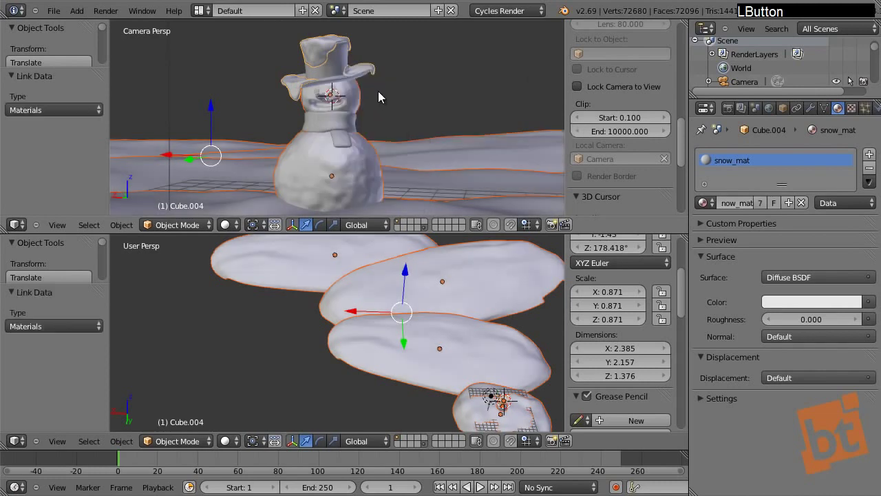
pyautogui.rightClick(369, 103)
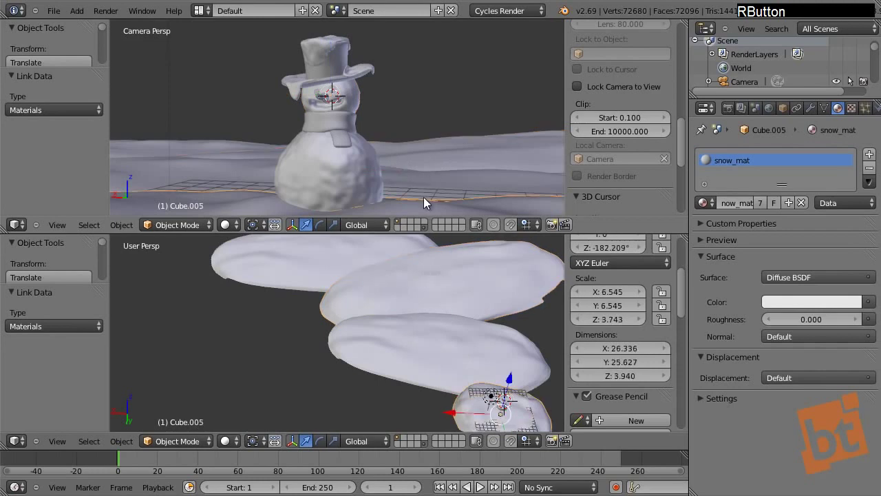
pyautogui.press('a')
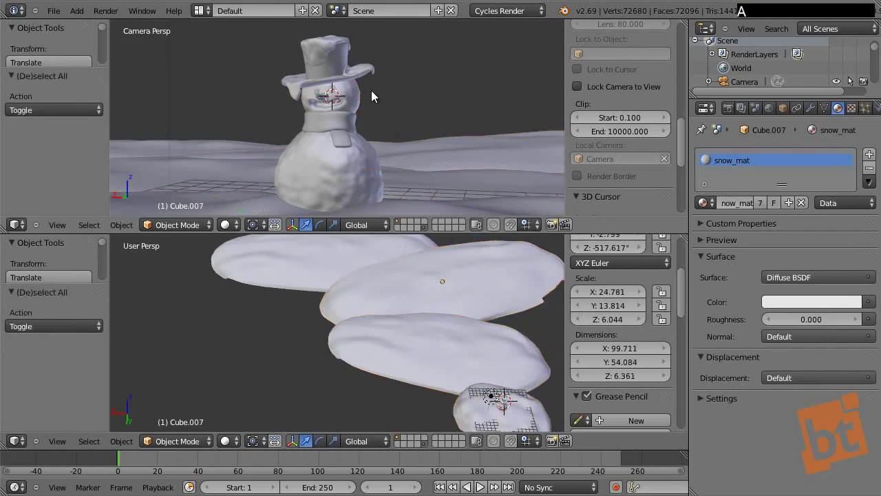
# Switch the viewport to rendered shading, select the scene lamp and change its type to Sun.
pyautogui.click(232, 227)
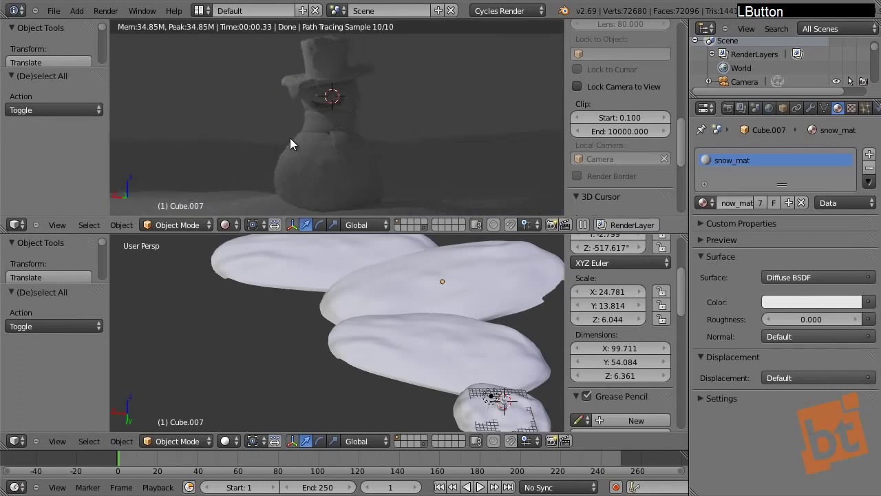
pyautogui.middleClick(386, 308)
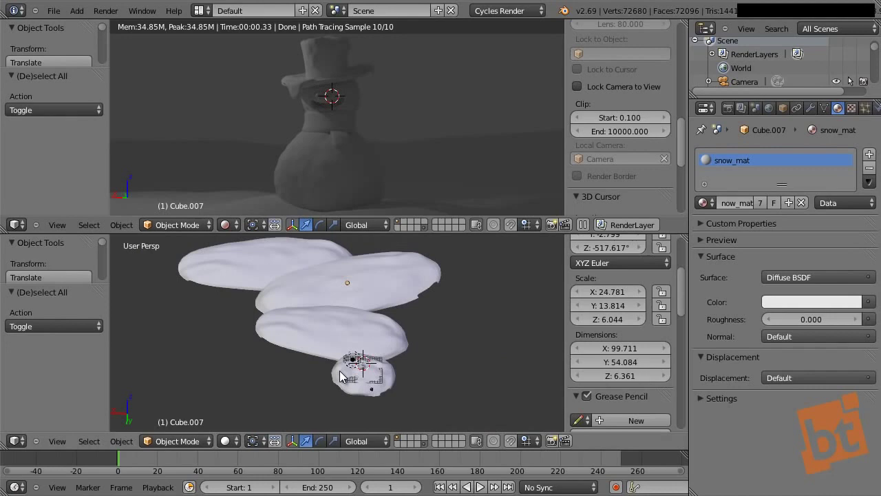
pyautogui.rightClick(371, 353)
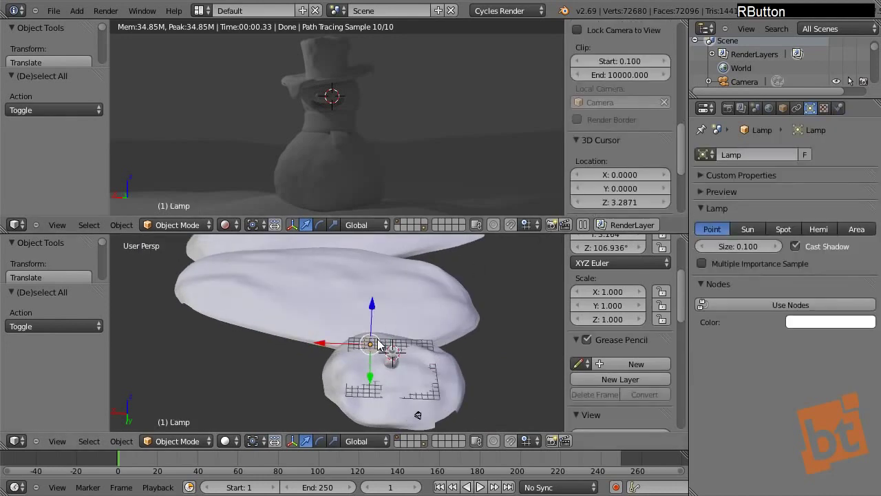
pyautogui.middleClick(294, 358)
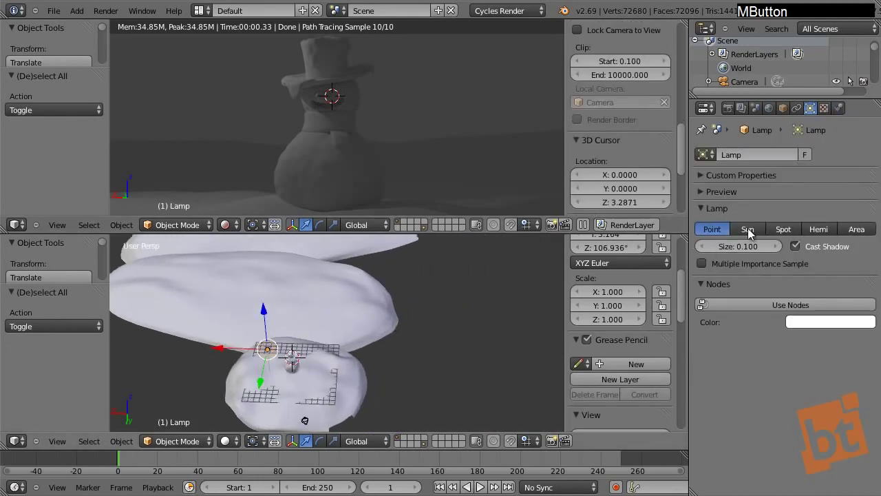
pyautogui.click(754, 236)
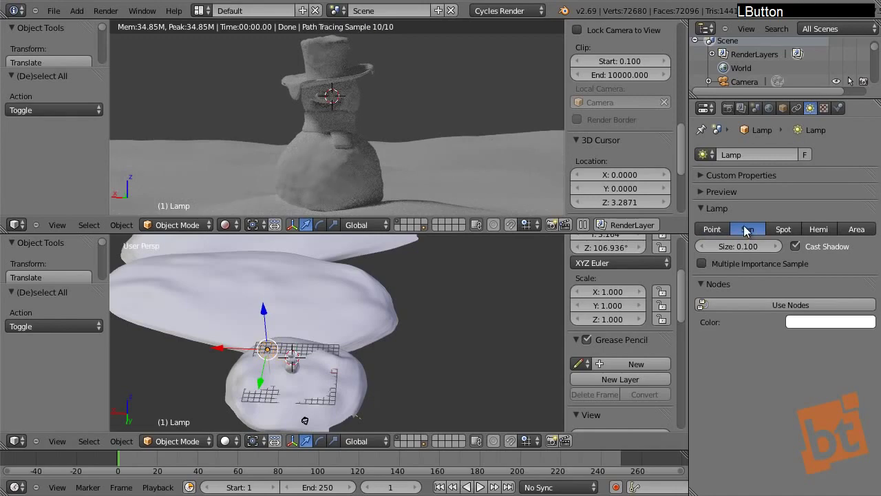
pyautogui.middleClick(287, 350)
pyautogui.middleClick(351, 335)
# Rotate the sun around the vertical axis (R, Z) repeatedly until the snowman is lit from a pleasing direction.
pyautogui.press('r')
pyautogui.press('z')
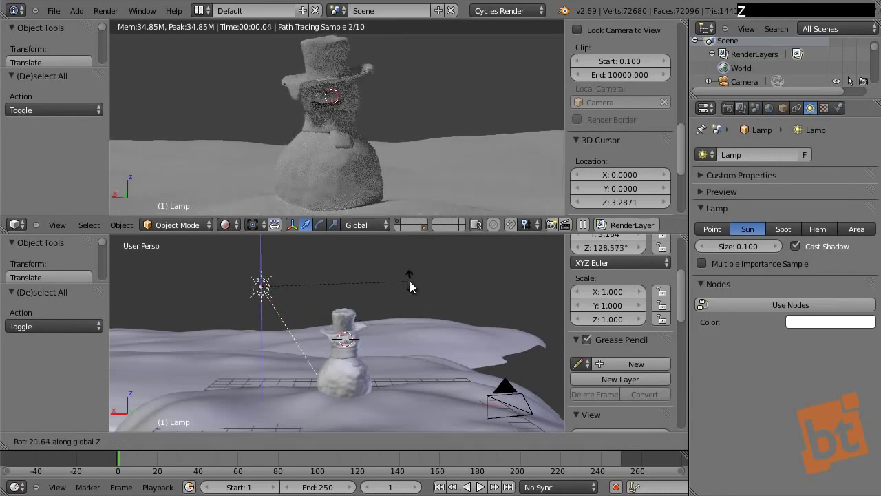
pyautogui.click(404, 285)
pyautogui.press('r')
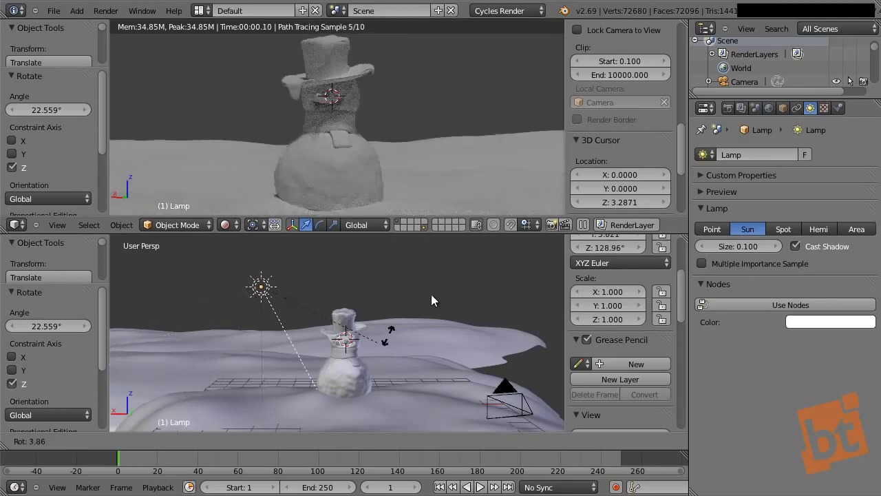
pyautogui.click(442, 269)
pyautogui.press('r')
pyautogui.press('z')
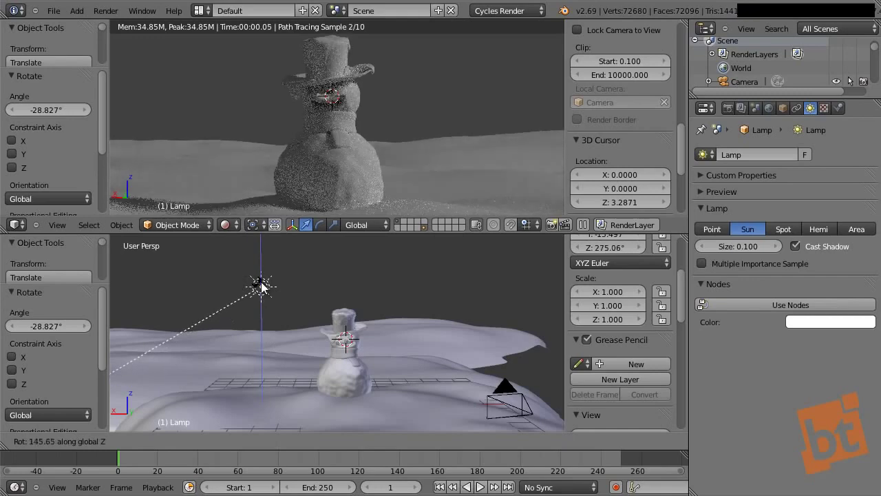
pyautogui.click(264, 288)
pyautogui.middleClick(404, 333)
pyautogui.press('r')
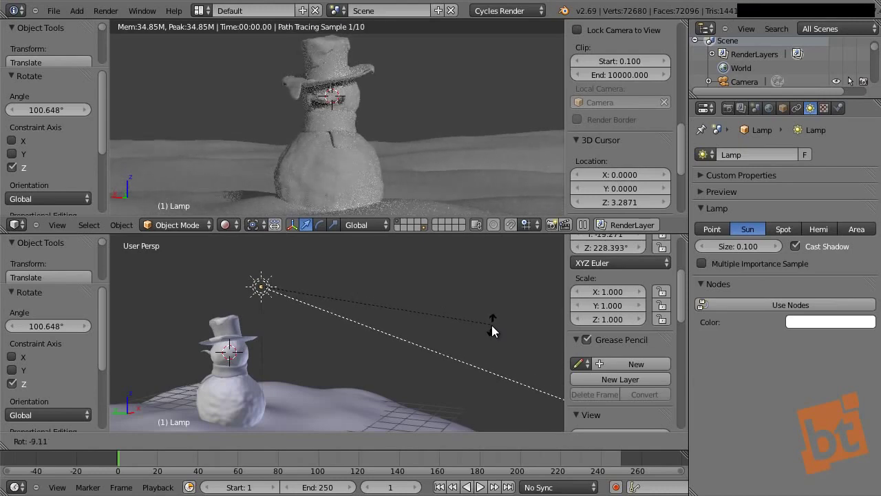
pyautogui.click(494, 329)
pyautogui.press('r')
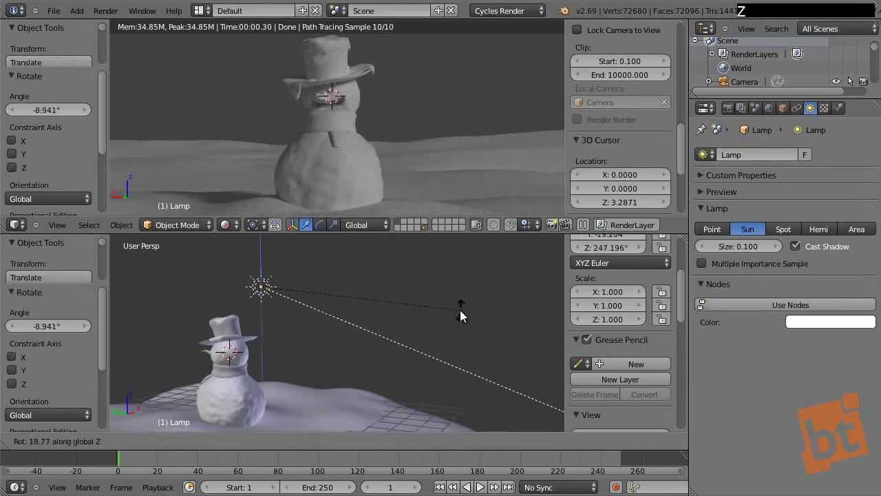
pyautogui.click(463, 314)
pyautogui.press('r')
pyautogui.press('z')
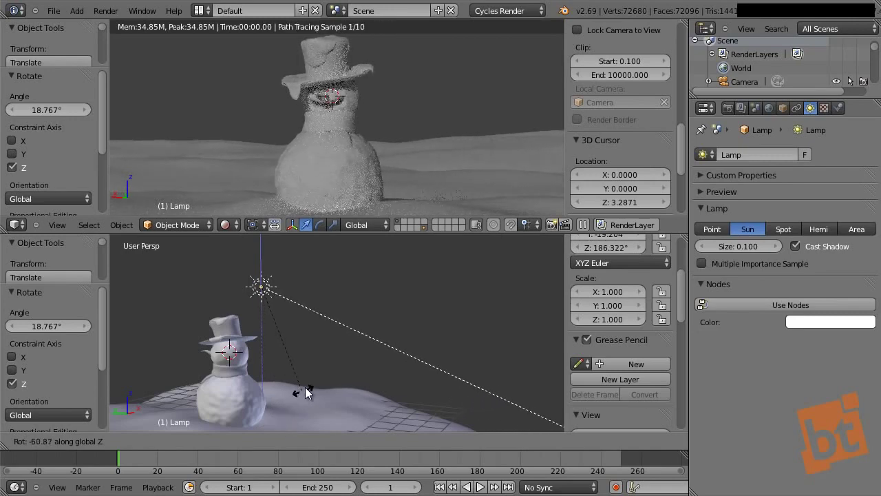
pyautogui.click(303, 400)
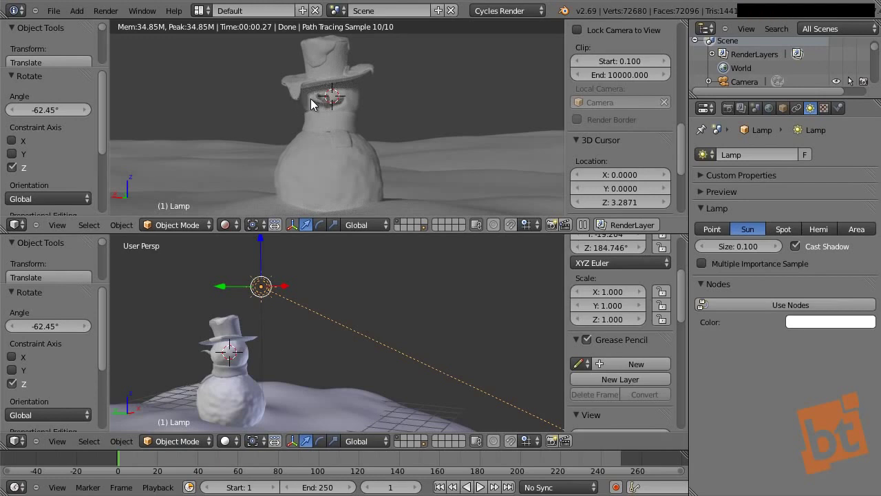
pyautogui.press('r')
pyautogui.press('z')
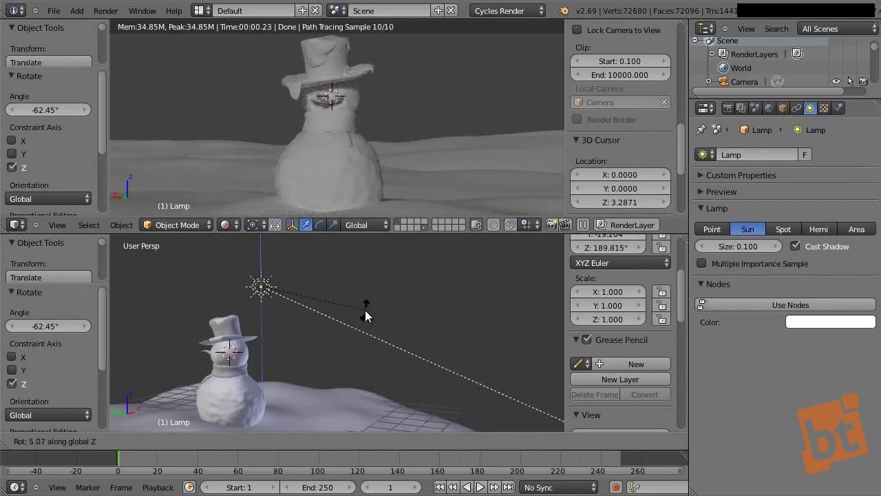
pyautogui.click(367, 314)
pyautogui.middleClick(351, 186)
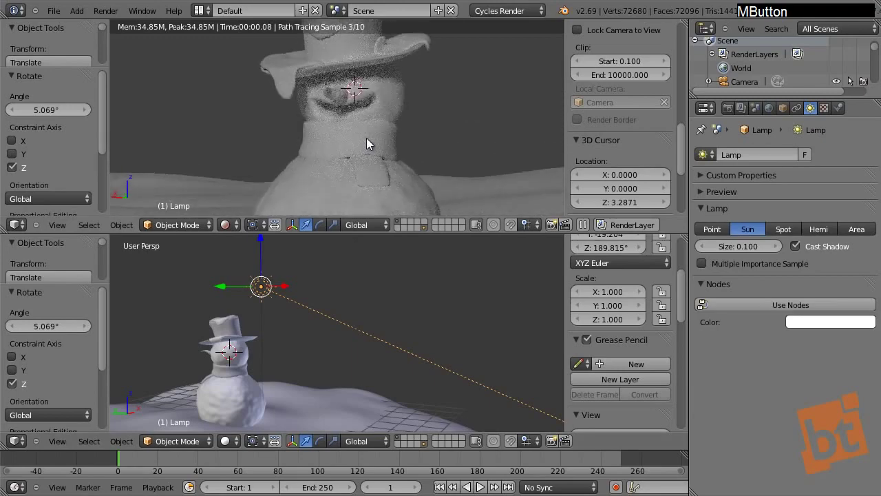
pyautogui.middleClick(375, 164)
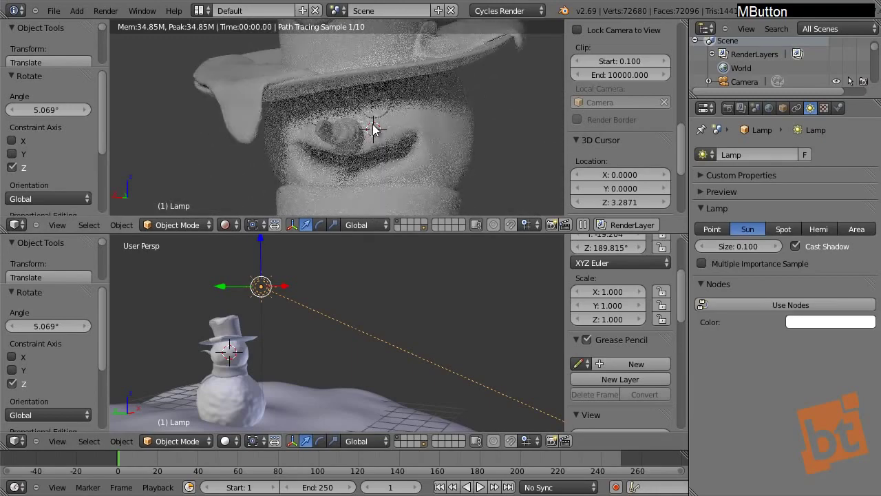
# Select a face button and assign it the button_mat material.
pyautogui.rightClick(381, 116)
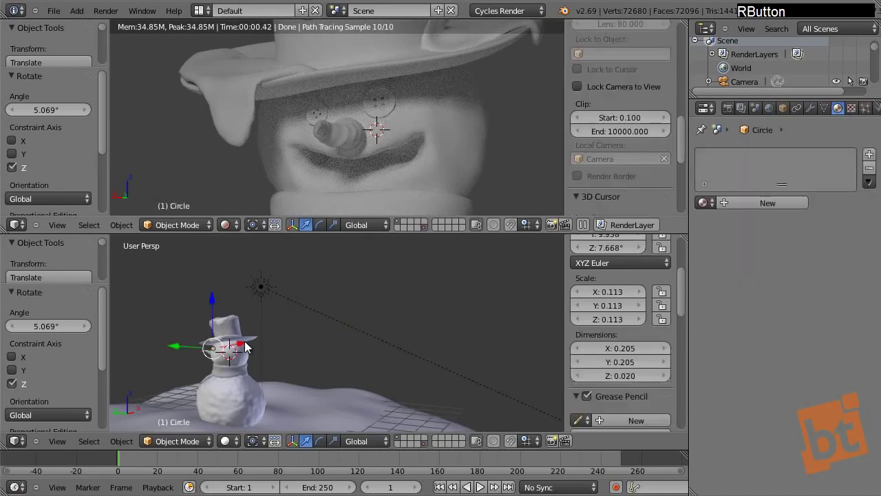
pyautogui.middleClick(260, 348)
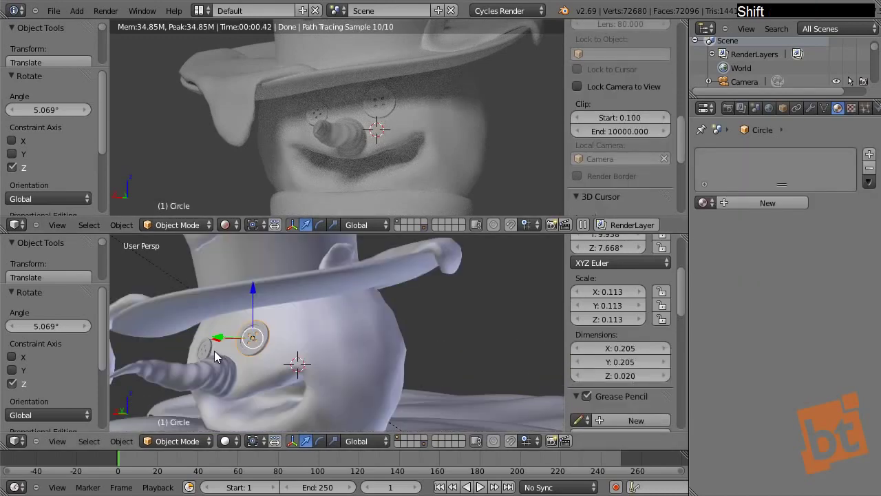
pyautogui.middleClick(253, 363)
pyautogui.middleClick(323, 347)
pyautogui.click(754, 211)
pyautogui.press('b')
pyautogui.press('u')
pyautogui.press('t')
pyautogui.press('o')
pyautogui.press('n')
pyautogui.press('m')
pyautogui.press('a')
pyautogui.press('t')
pyautogui.press('Return')
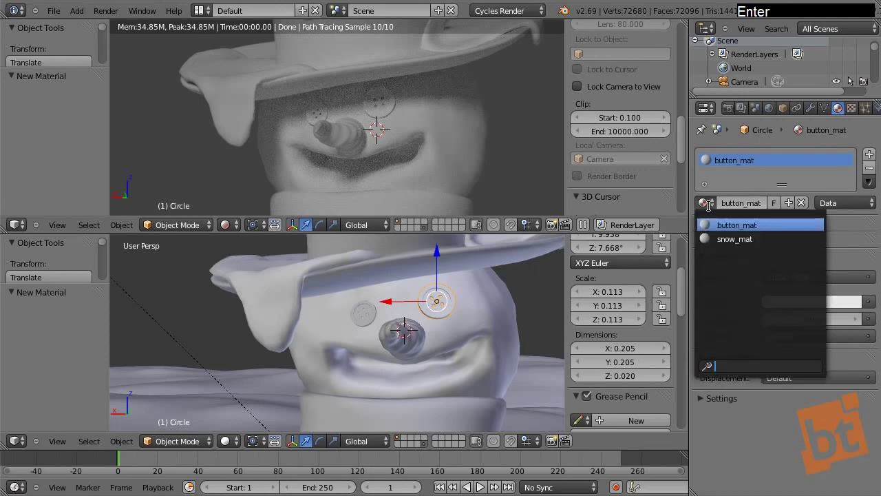
# Select the other button too and share button_mat with it through linked materials.
pyautogui.rightClick(378, 318)
pyautogui.rightClick(430, 302)
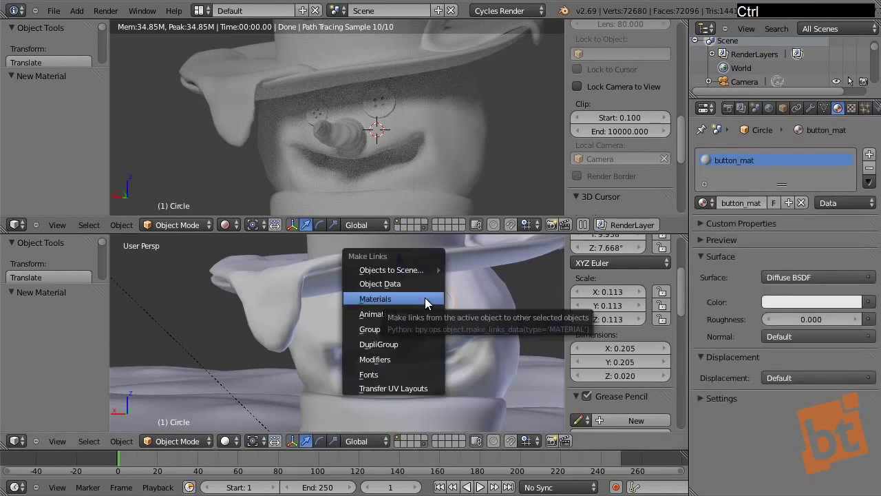
pyautogui.click(413, 306)
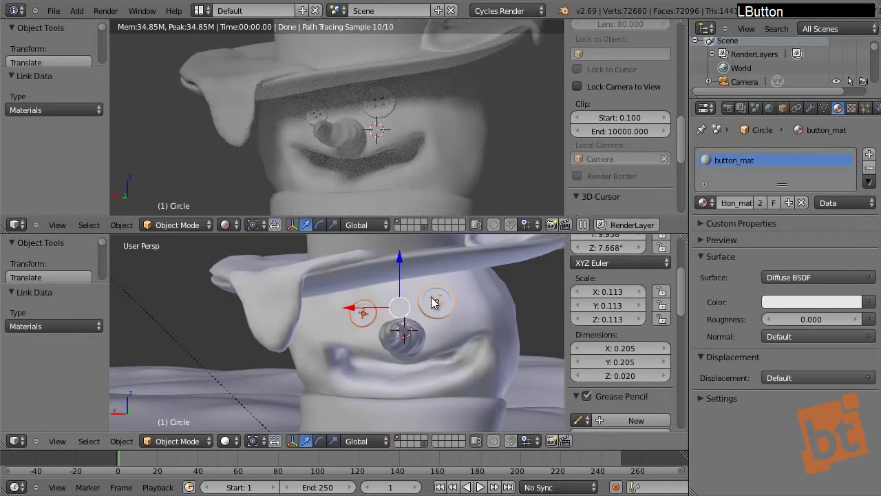
pyautogui.press('F9')
# Make button_mat a Mix Shader of Diffuse and Glossy BSDF, both coloured brown.
pyautogui.click(807, 281)
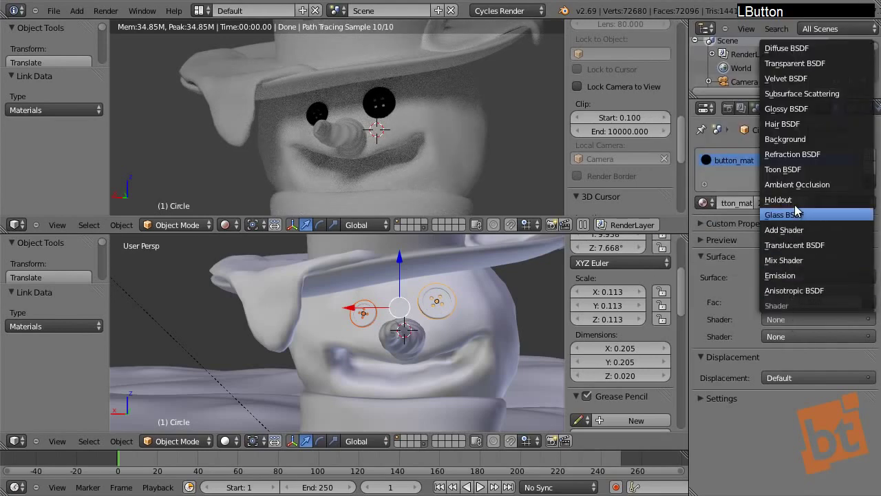
pyautogui.click(792, 53)
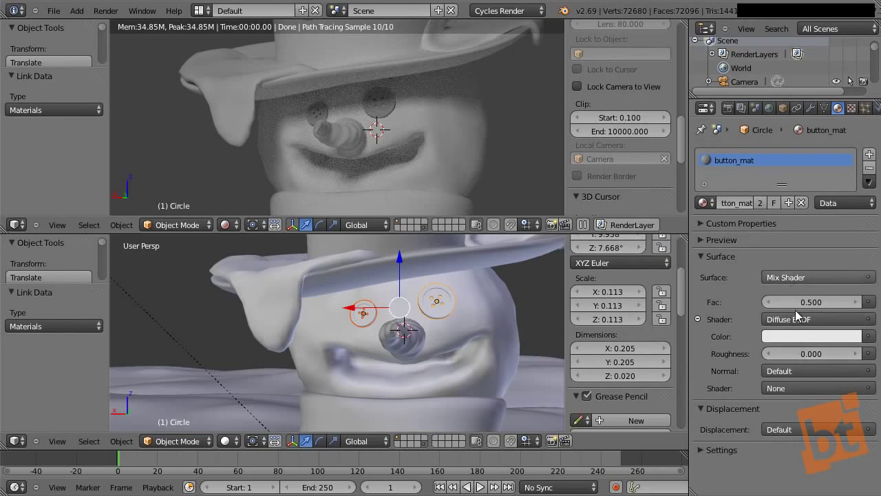
pyautogui.click(807, 392)
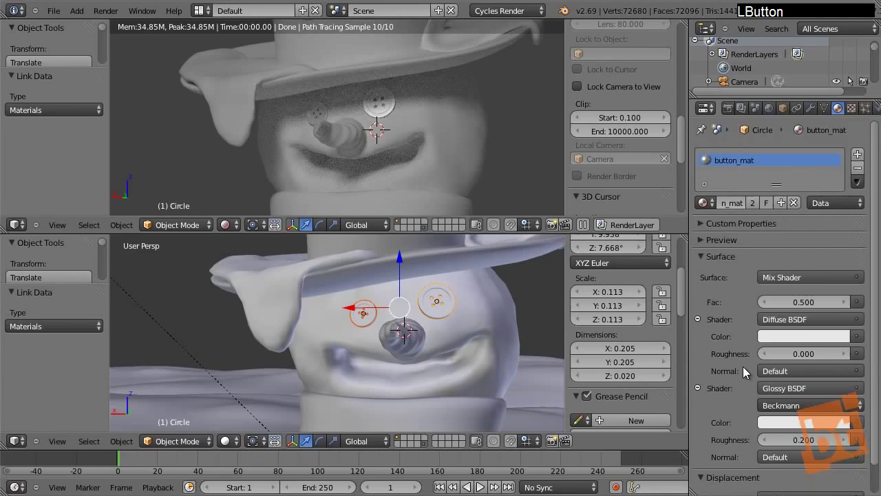
pyautogui.click(774, 308)
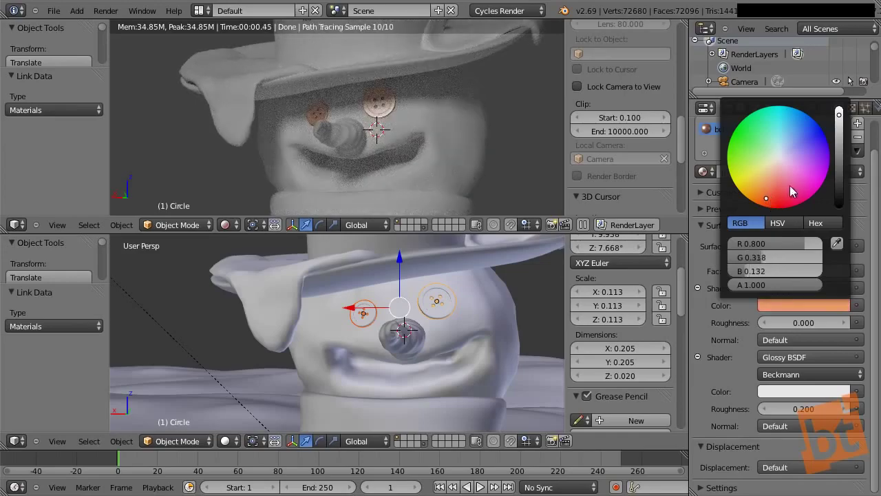
pyautogui.click(844, 135)
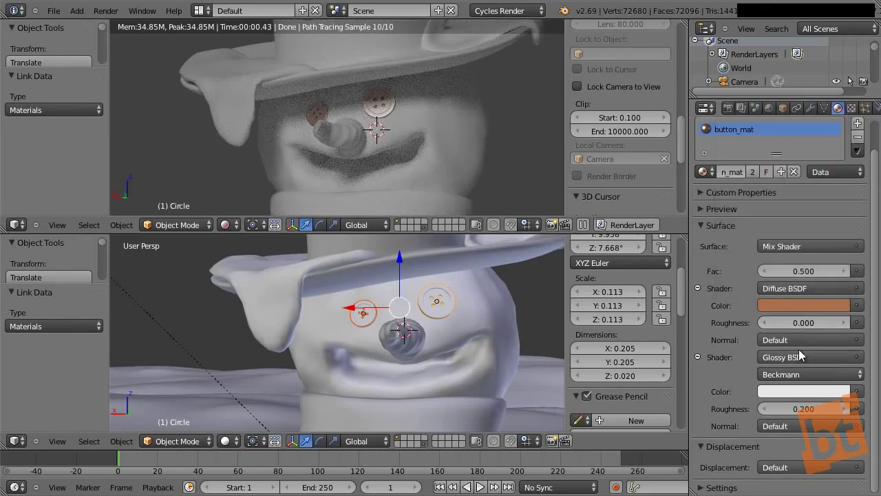
pyautogui.click(815, 395)
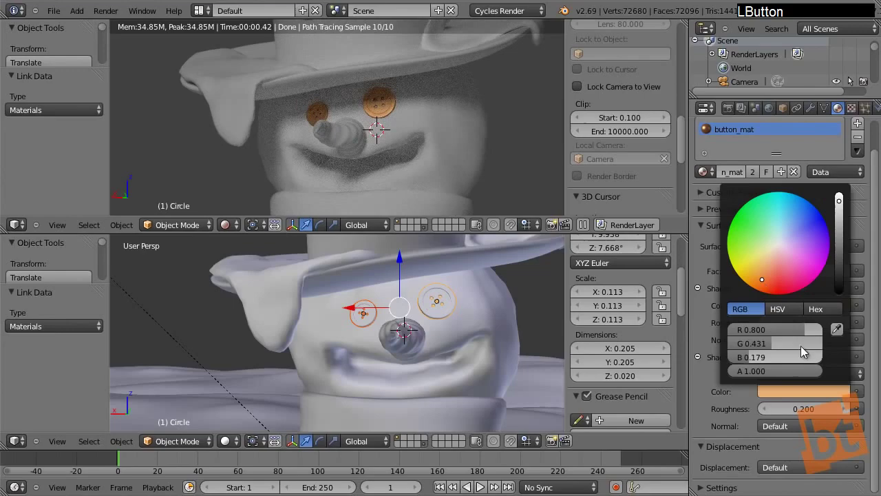
pyautogui.click(843, 235)
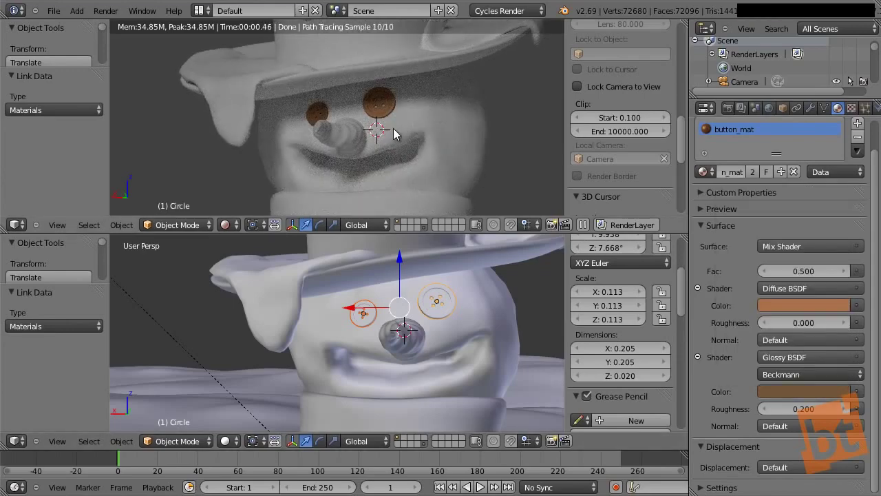
# Give the carrot nose a new bright orange diffuse material, carrot_mat.
pyautogui.rightClick(343, 138)
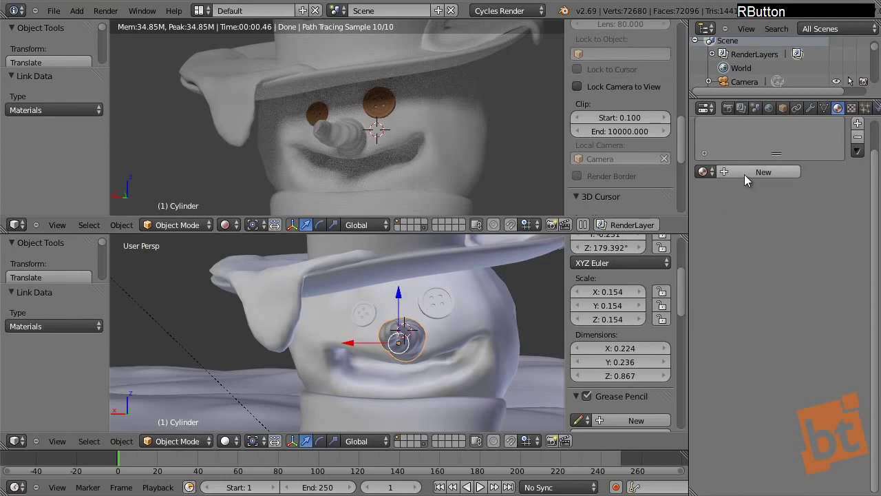
pyautogui.click(750, 179)
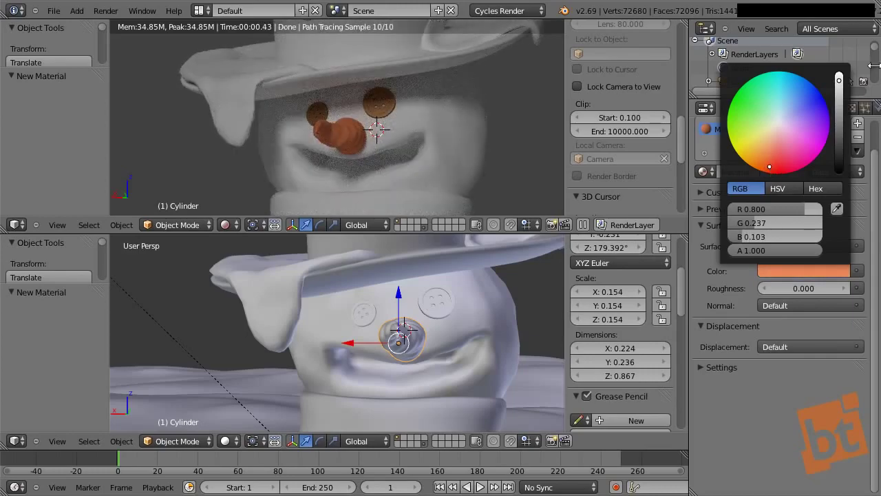
pyautogui.click(846, 89)
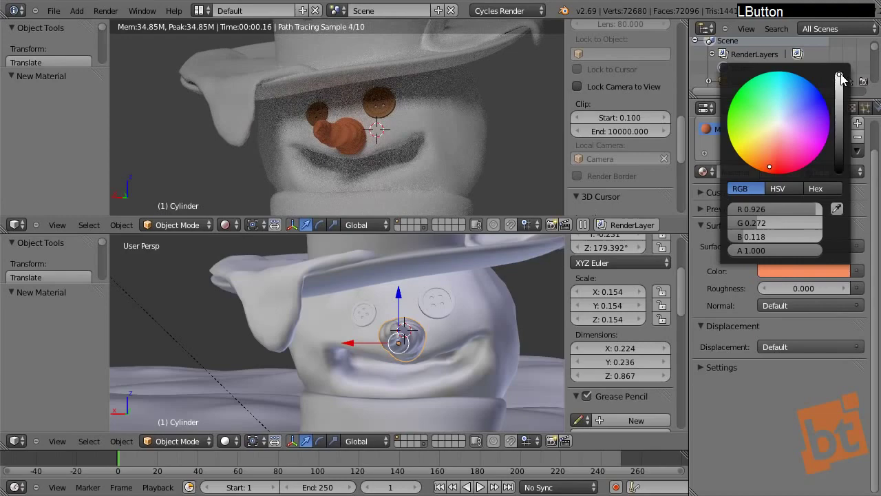
pyautogui.click(772, 174)
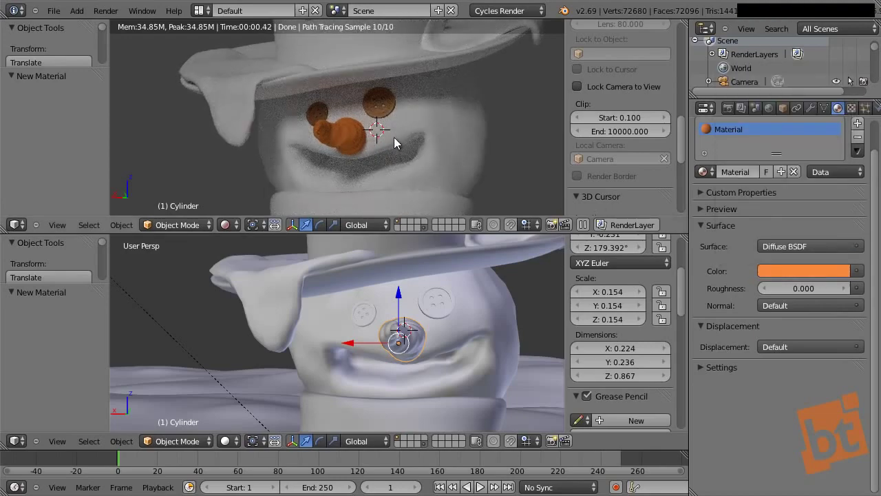
pyautogui.middleClick(428, 150)
pyautogui.rightClick(372, 64)
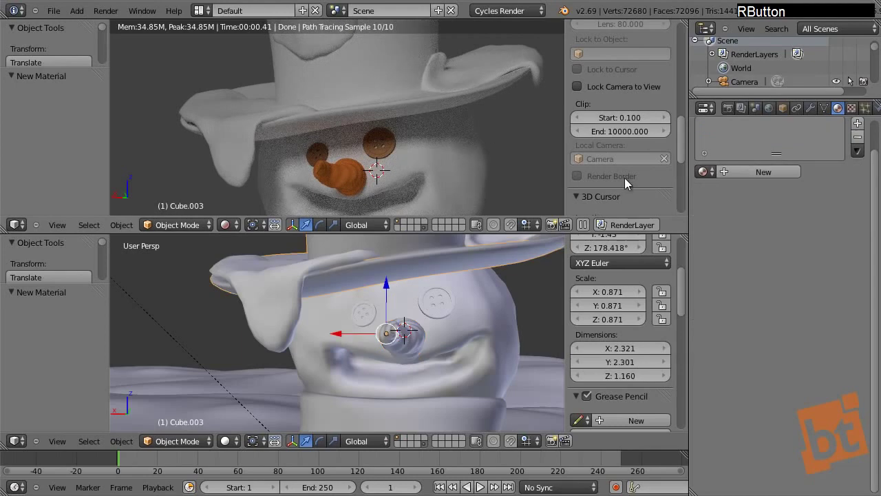
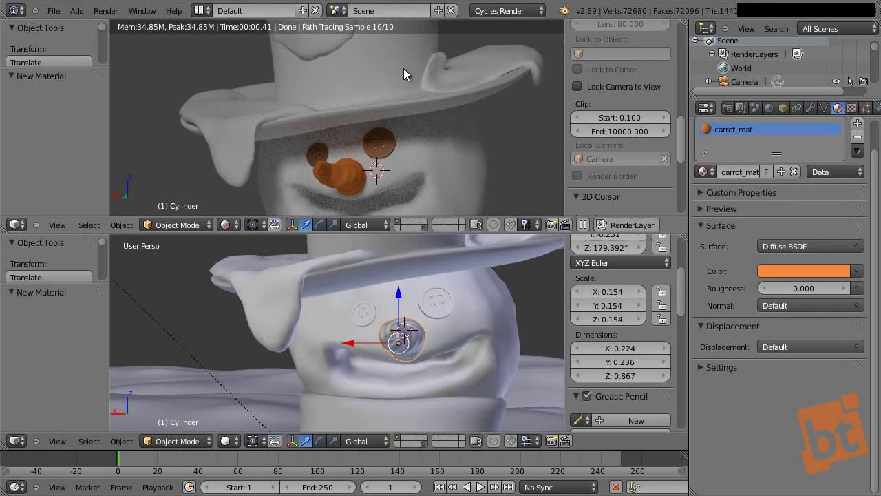
# Create a new dark grey material on the hat named hat_mat.
pyautogui.rightClick(408, 112)
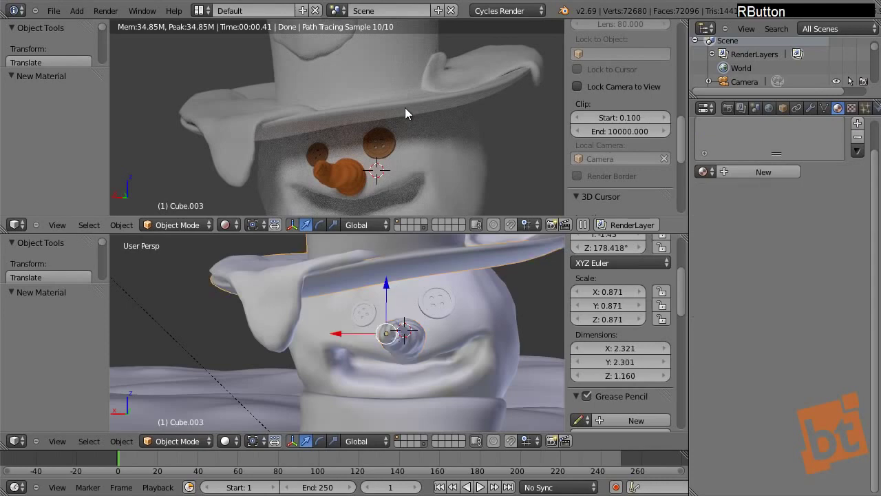
pyautogui.click(751, 176)
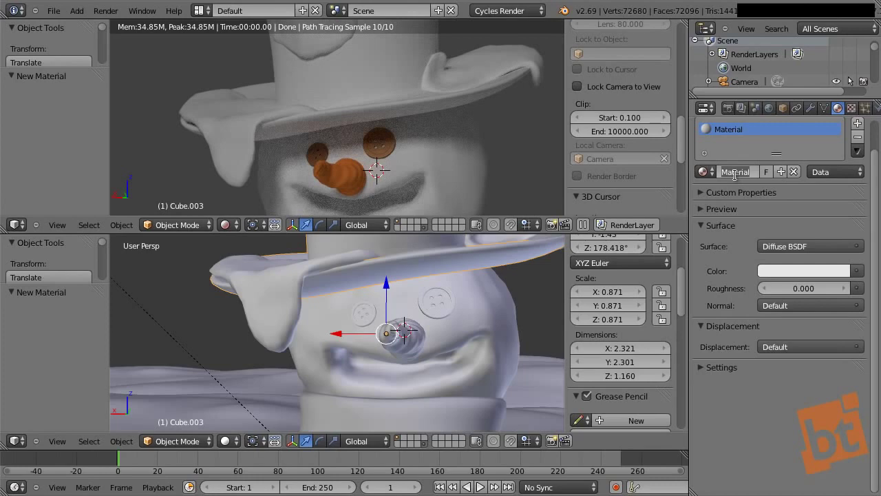
pyautogui.press('h')
pyautogui.press('a')
pyautogui.press('t')
pyautogui.press('m')
pyautogui.press('a')
pyautogui.press('t')
pyautogui.press('Return')
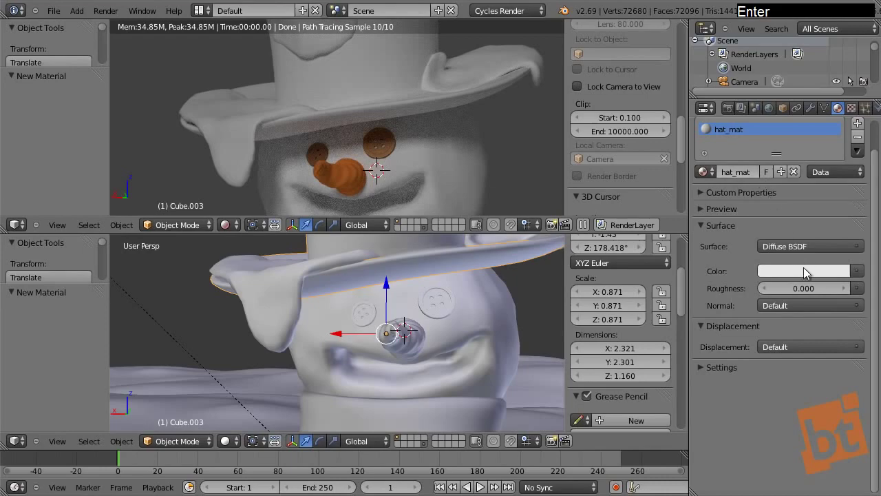
pyautogui.click(809, 274)
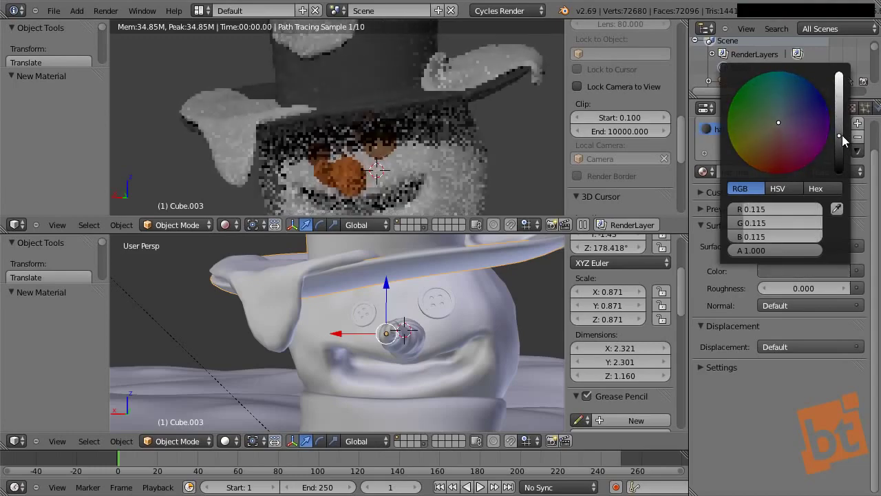
# Select the snowman's scarf and frame it in the view.
pyautogui.middleClick(325, 143)
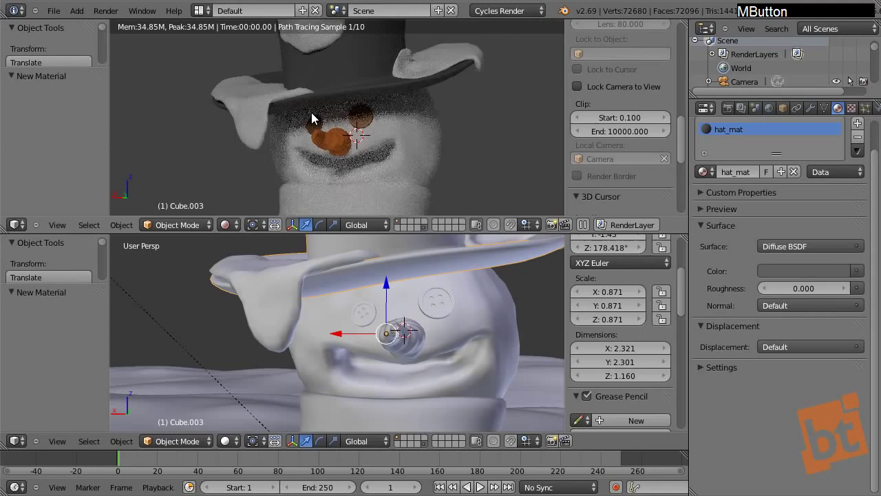
pyautogui.middleClick(382, 139)
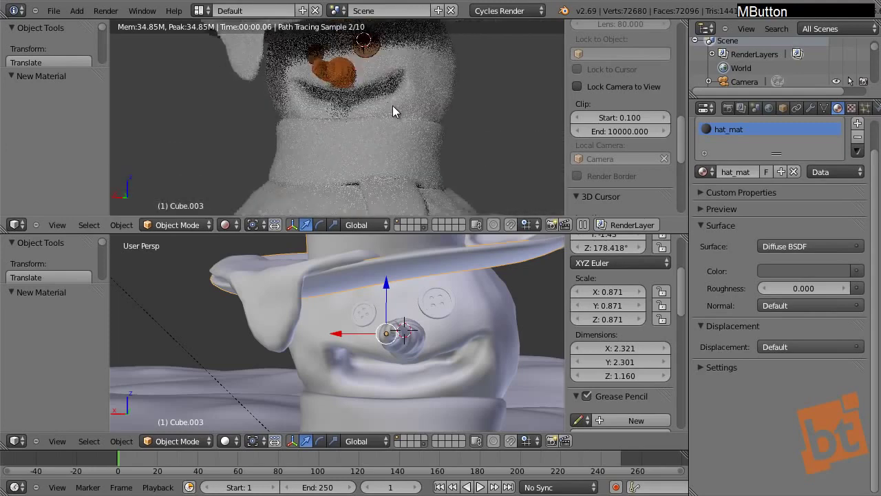
pyautogui.rightClick(425, 102)
pyautogui.middleClick(410, 381)
pyautogui.middleClick(379, 334)
pyautogui.middleClick(391, 347)
# Isolate the scarf in local view and orbit around it.
pyautogui.press('KP_Divide')
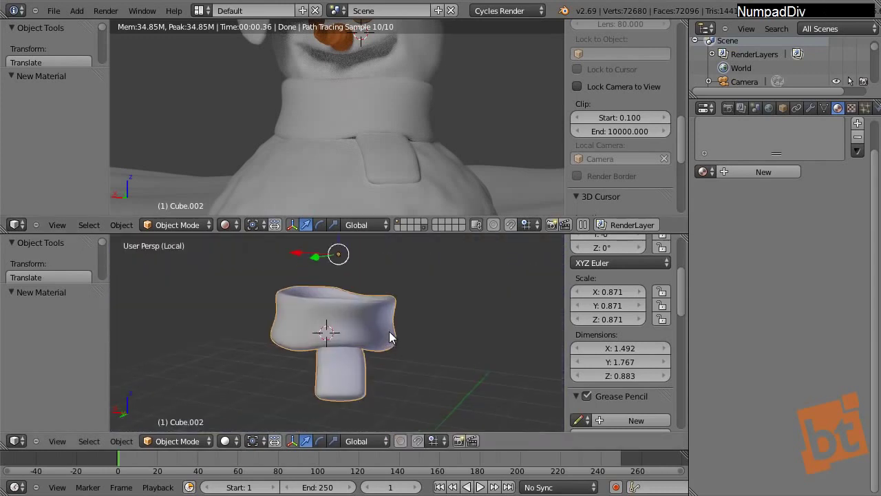
pyautogui.middleClick(360, 361)
pyautogui.middleClick(369, 360)
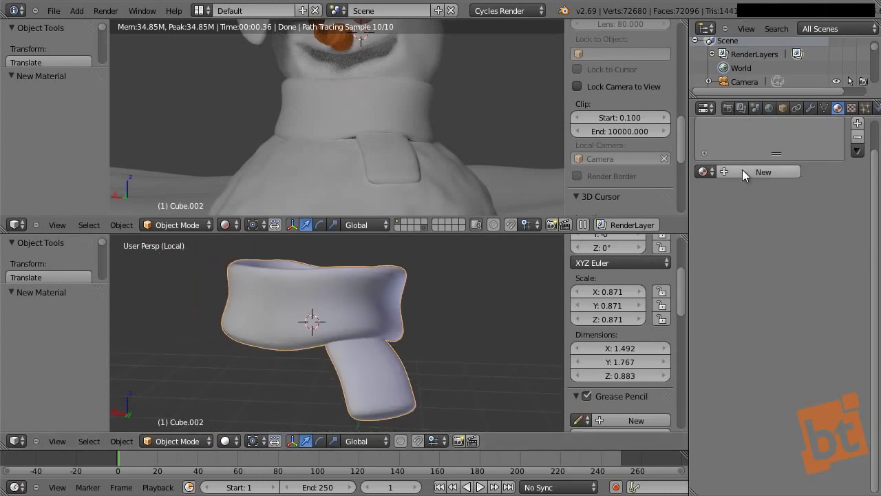
# Create a new scarf material named Scarf_mat_01 and enter Edit Mode on the scarf mesh.
pyautogui.click(748, 175)
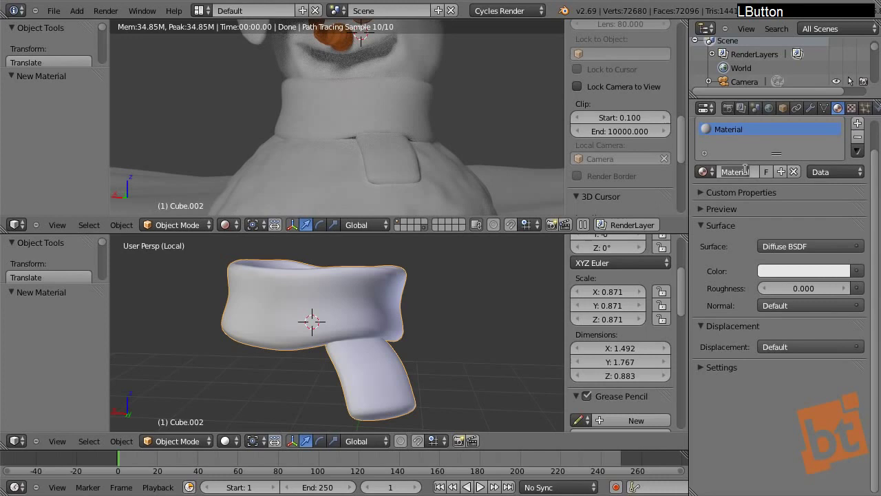
pyautogui.press('shift+s')
pyautogui.press('c')
pyautogui.press('a')
pyautogui.press('r')
pyautogui.press('BackSpace')
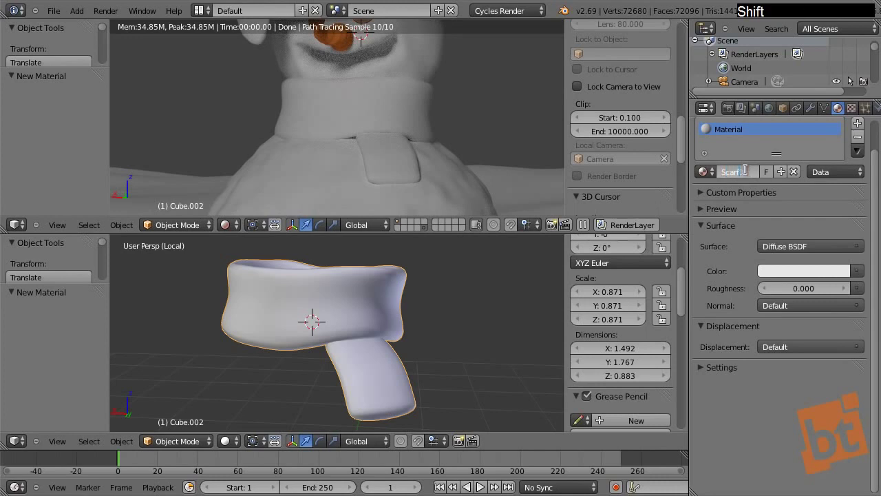
pyautogui.press('m')
pyautogui.press('a')
pyautogui.press('t')
pyautogui.press('0')
pyautogui.press('1')
pyautogui.press('Return')
pyautogui.press('Tab')
pyautogui.press('ctrl+Tab')
# Select alternating bands of scarf faces in Edit Mode, orbiting around the whole scarf.
pyautogui.click(312, 320)
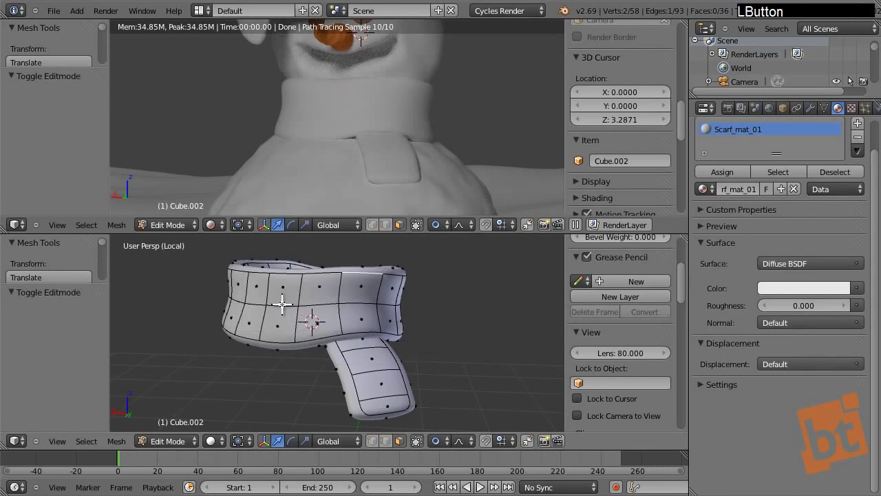
pyautogui.middleClick(298, 304)
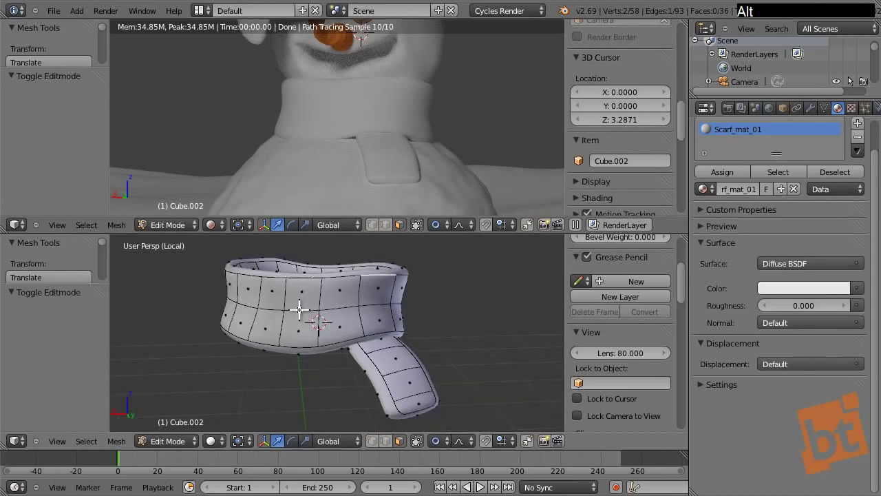
pyautogui.rightClick(301, 304)
pyautogui.rightClick(373, 299)
pyautogui.middleClick(455, 321)
pyautogui.rightClick(417, 313)
pyautogui.middleClick(449, 341)
pyautogui.rightClick(438, 320)
pyautogui.middleClick(434, 356)
pyautogui.rightClick(433, 340)
pyautogui.middleClick(517, 344)
pyautogui.rightClick(389, 340)
pyautogui.middleClick(481, 351)
pyautogui.rightClick(356, 343)
pyautogui.middleClick(404, 360)
pyautogui.rightClick(394, 344)
pyautogui.middleClick(433, 359)
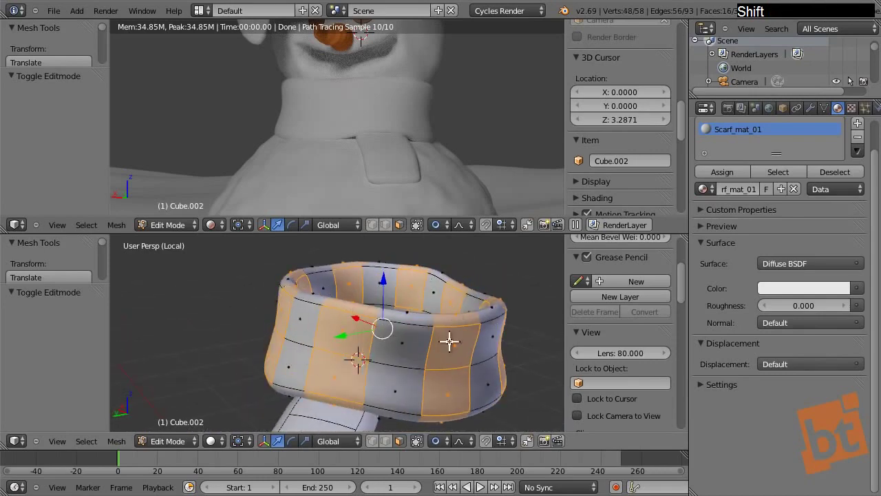
pyautogui.middleClick(352, 347)
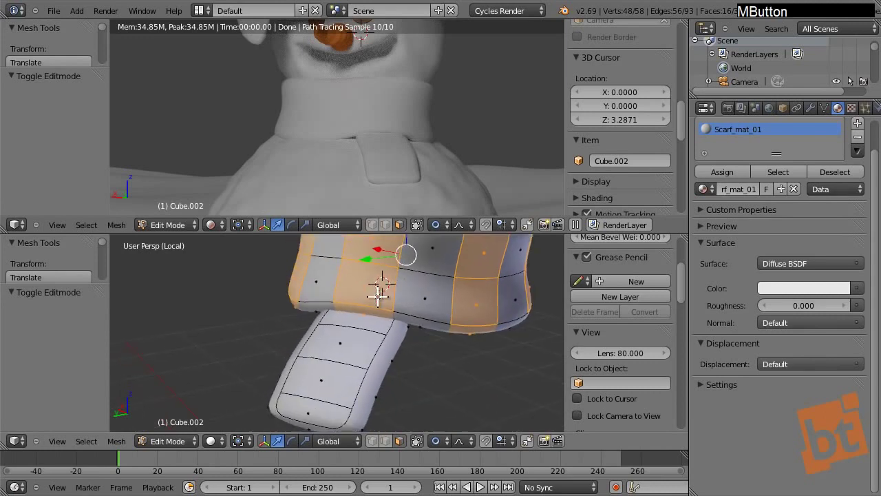
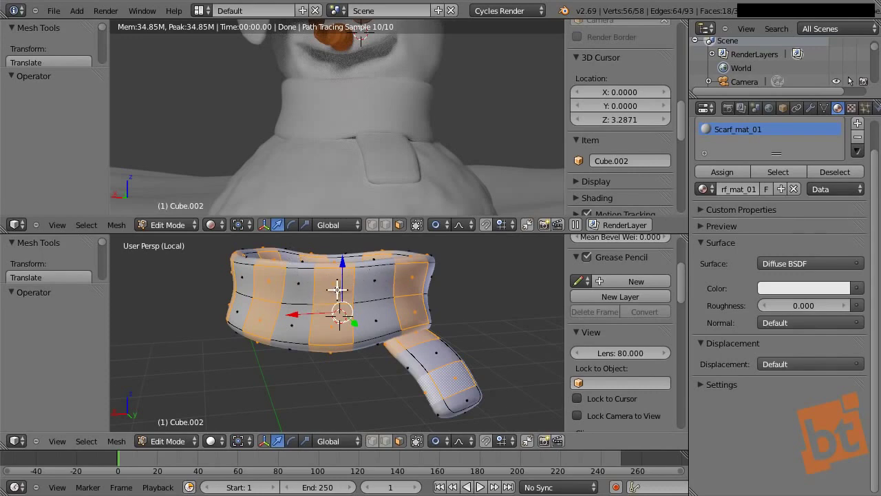
pyautogui.middleClick(435, 316)
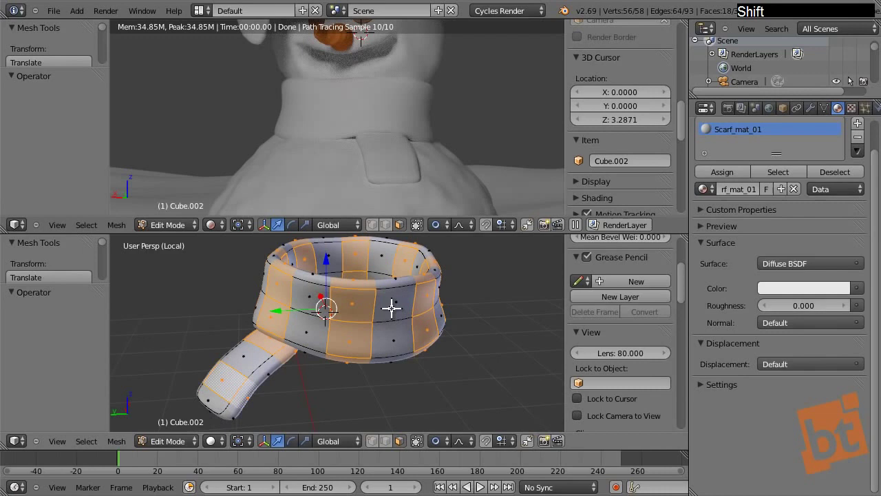
pyautogui.rightClick(396, 283)
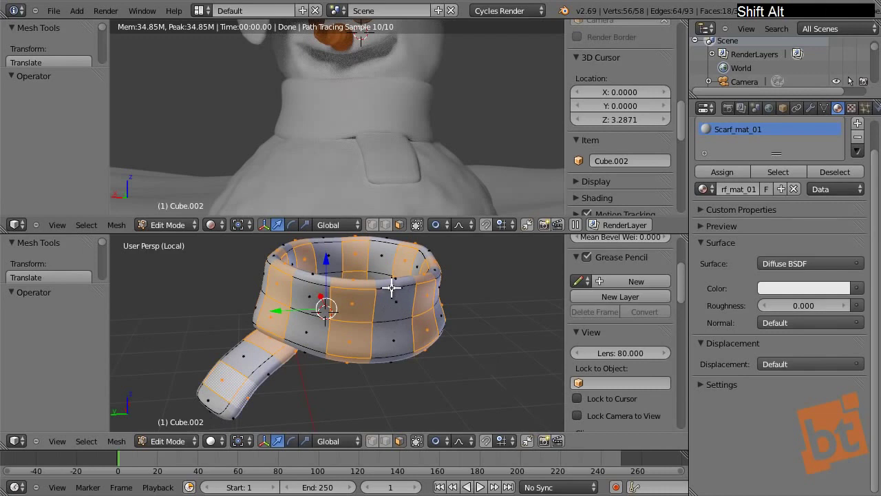
pyautogui.rightClick(393, 283)
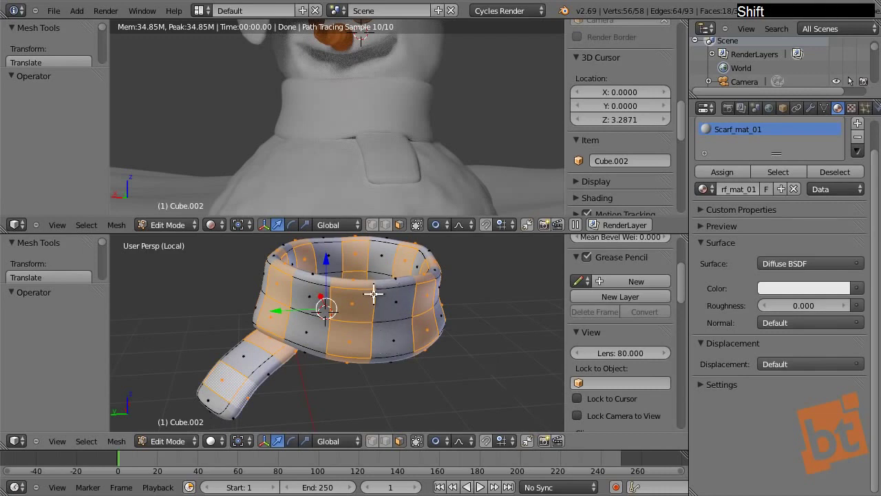
pyautogui.middleClick(227, 327)
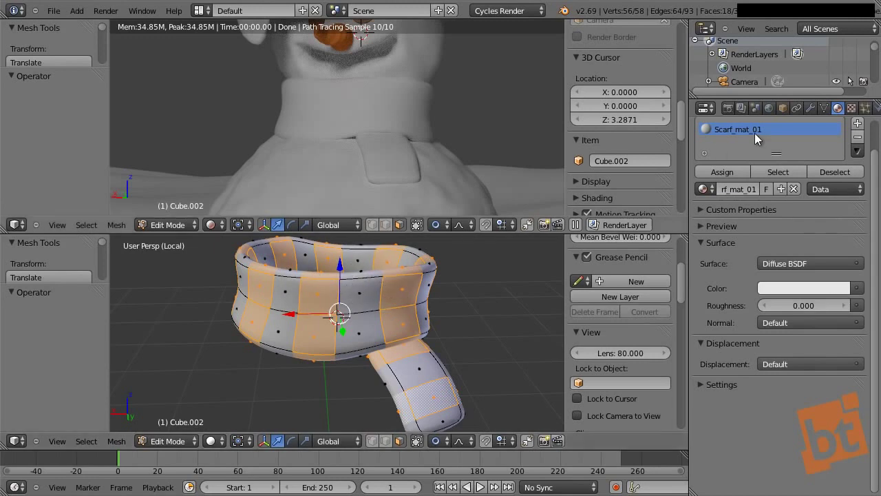
# Create a second light blue material Scarf_mat_02 and assign it to the selected bands.
pyautogui.click(860, 129)
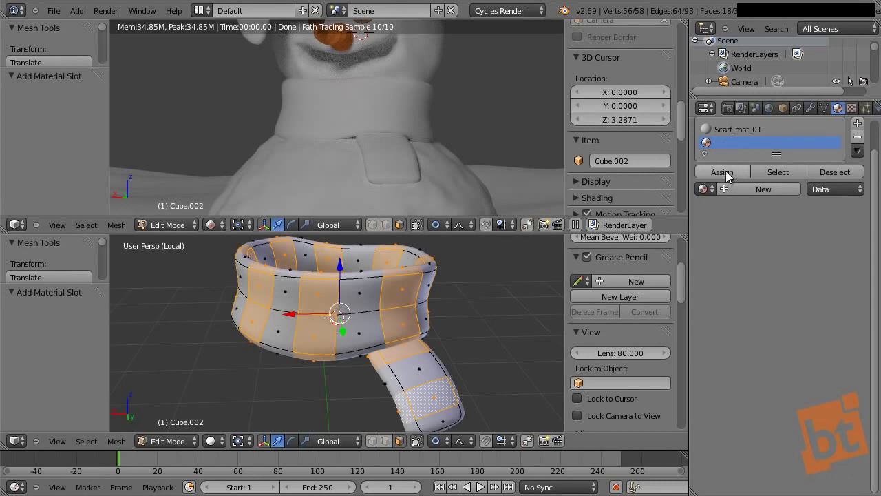
pyautogui.click(729, 175)
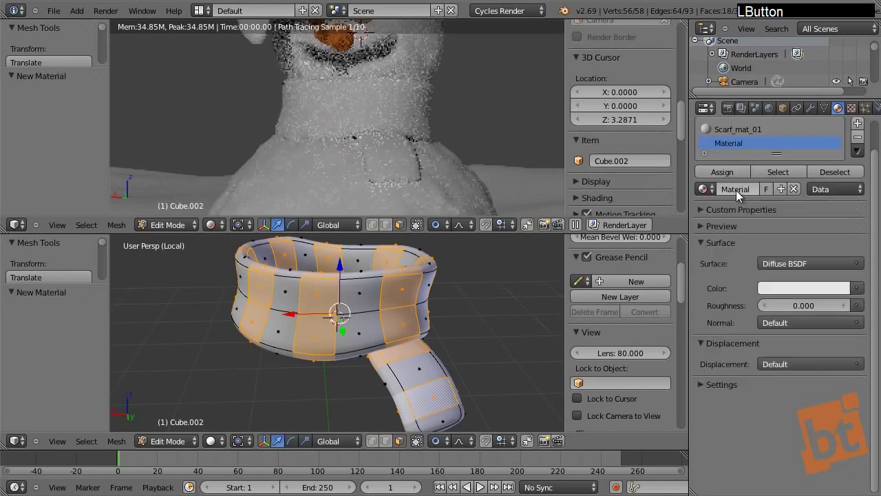
pyautogui.press('shift+s')
pyautogui.press('a')
pyautogui.press('r')
pyautogui.press('BackSpace')
pyautogui.press('f')
pyautogui.press('m')
pyautogui.press('a')
pyautogui.press('t')
pyautogui.press('0')
pyautogui.press('Return')
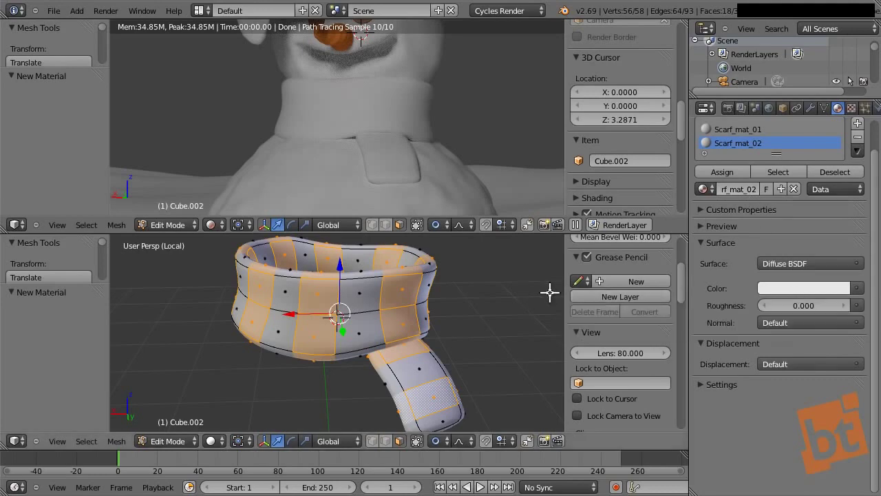
pyautogui.click(810, 290)
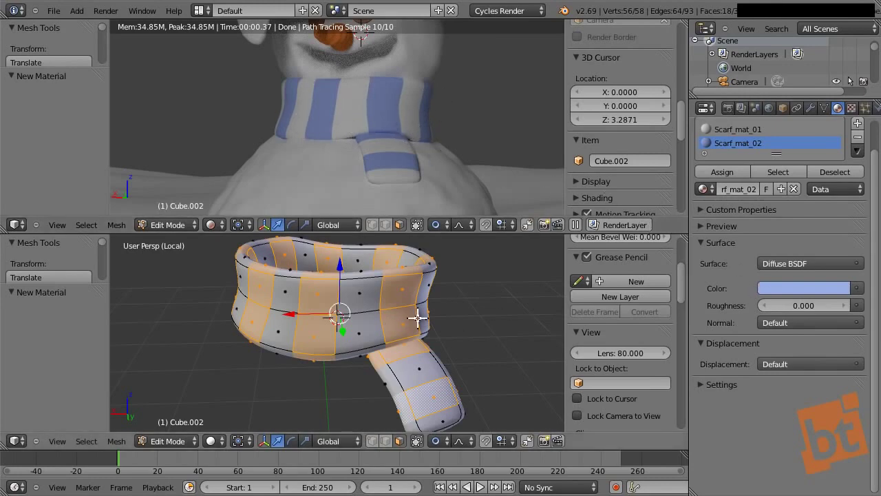
pyautogui.press('Tab')
# Recolour the first scarf material Scarf_mat_01 from beige to pink.
pyautogui.click(741, 139)
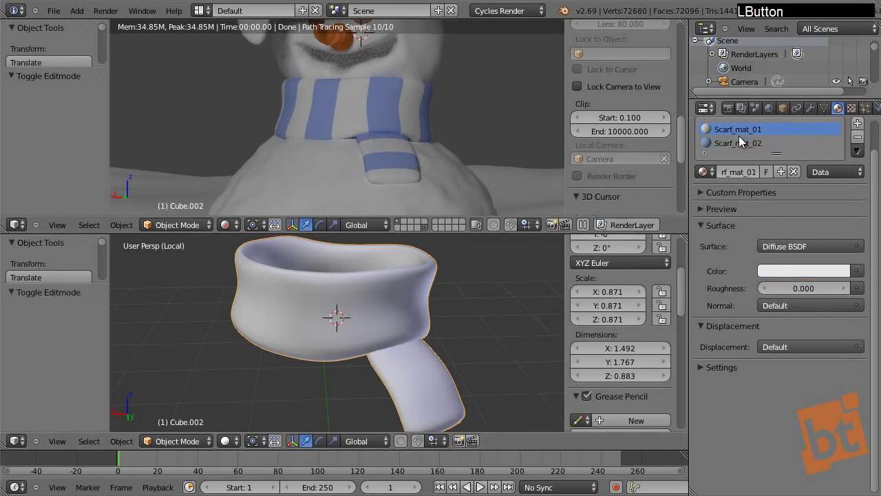
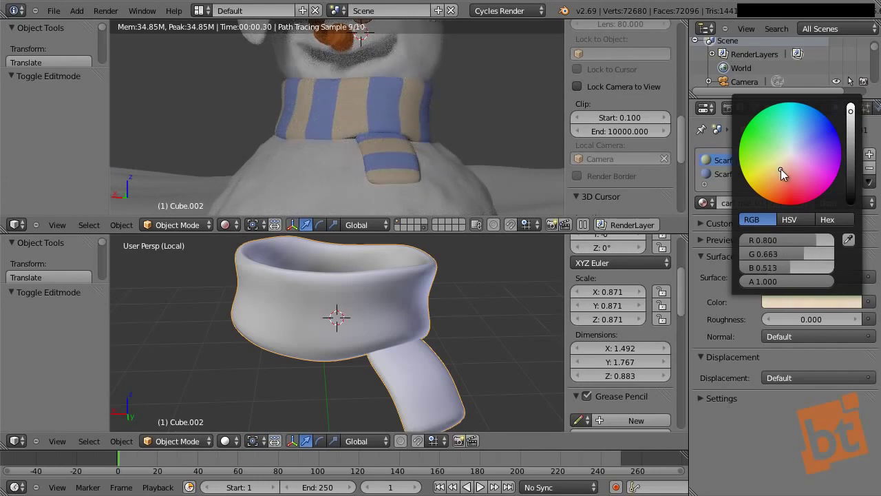
pyautogui.middleClick(293, 174)
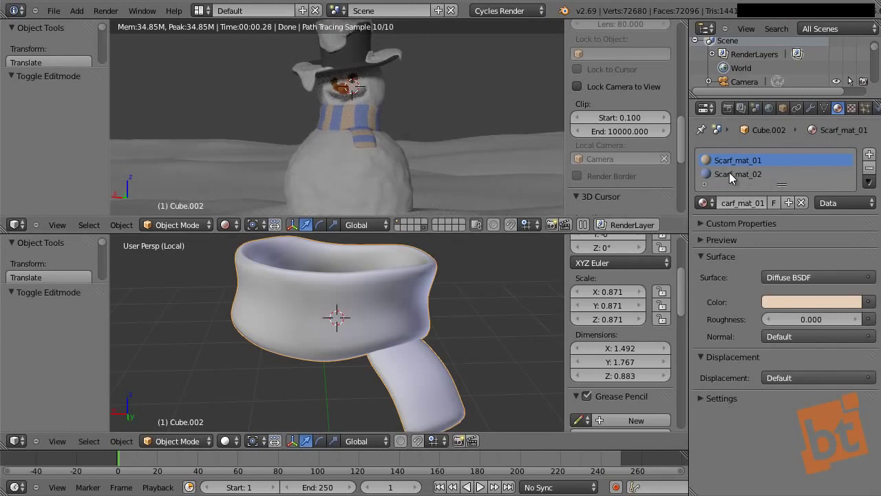
pyautogui.click(810, 310)
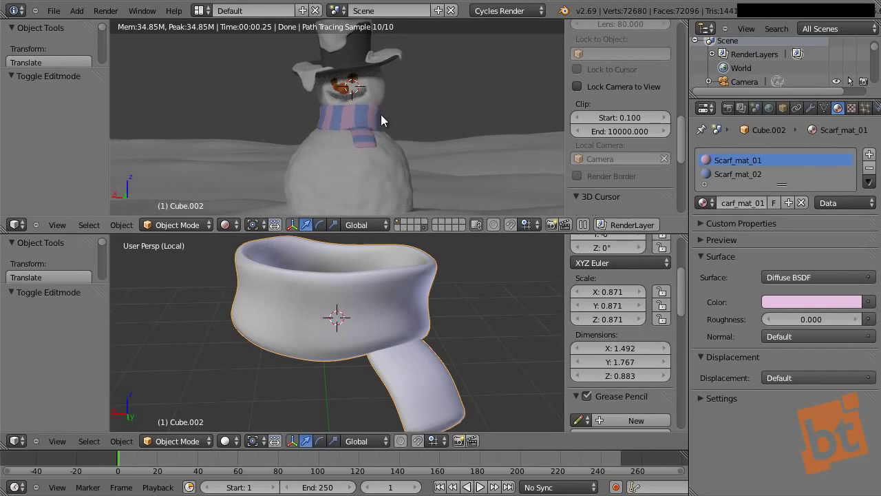
# Zoom out to the whole snowman and return to the scene camera view.
pyautogui.middleClick(396, 125)
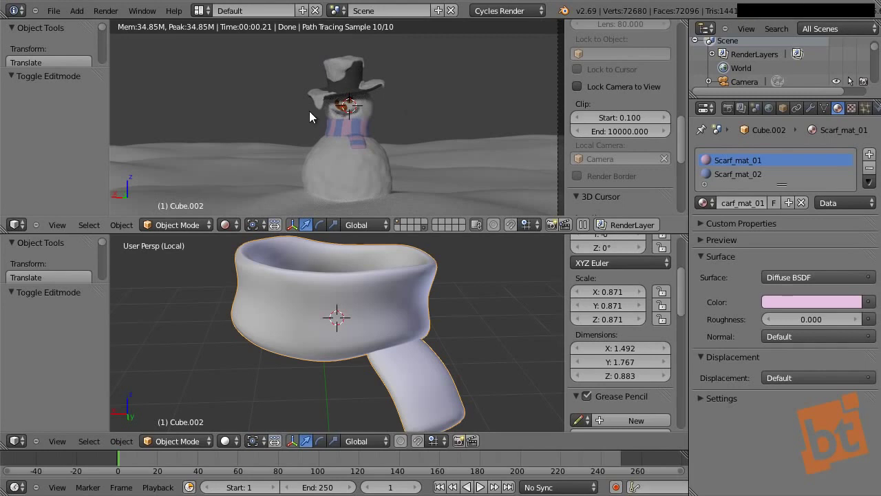
pyautogui.middleClick(419, 126)
pyautogui.press('KP_Divide')
pyautogui.press('a')
pyautogui.middleClick(408, 331)
pyautogui.press('KP_0')
pyautogui.press('shift+a')
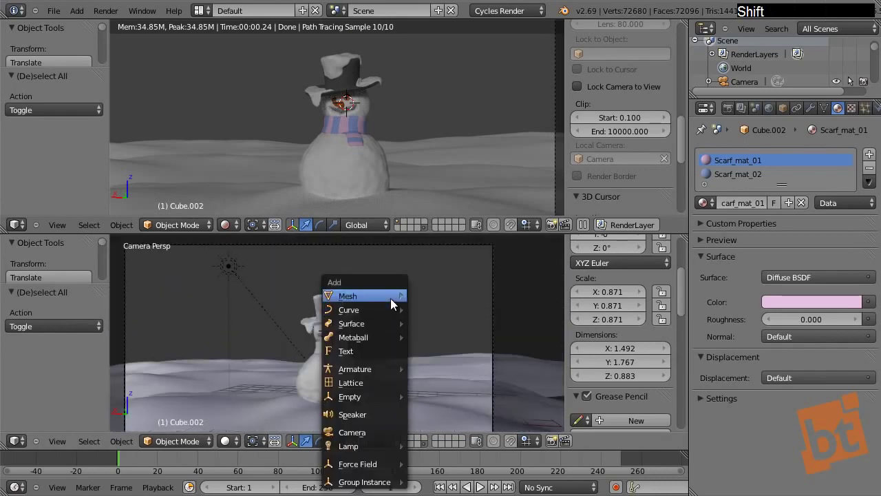
# Add a view-aligned plane, then briefly check the Interface and Editing preferences.
pyautogui.click(434, 299)
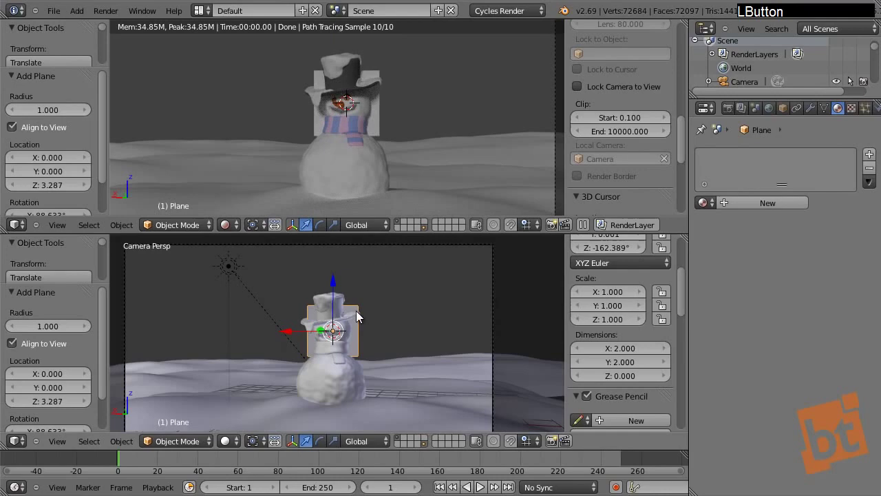
pyautogui.press('ctrl+alt+u')
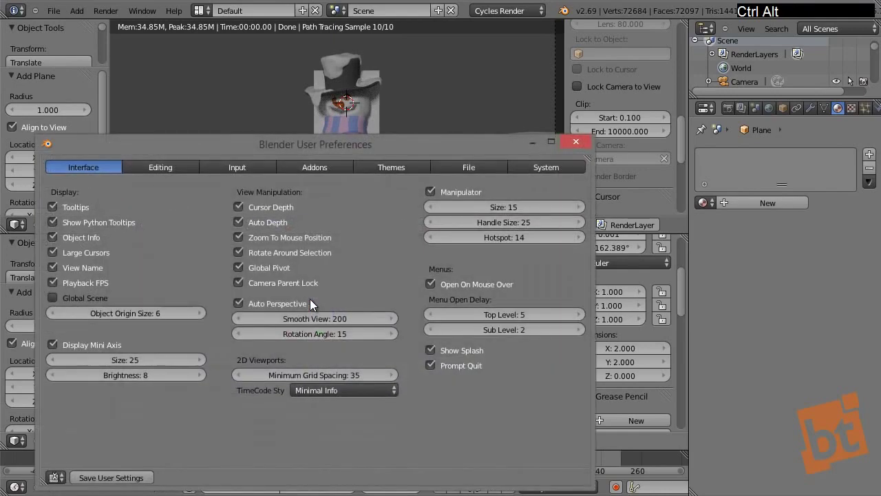
pyautogui.click(275, 140)
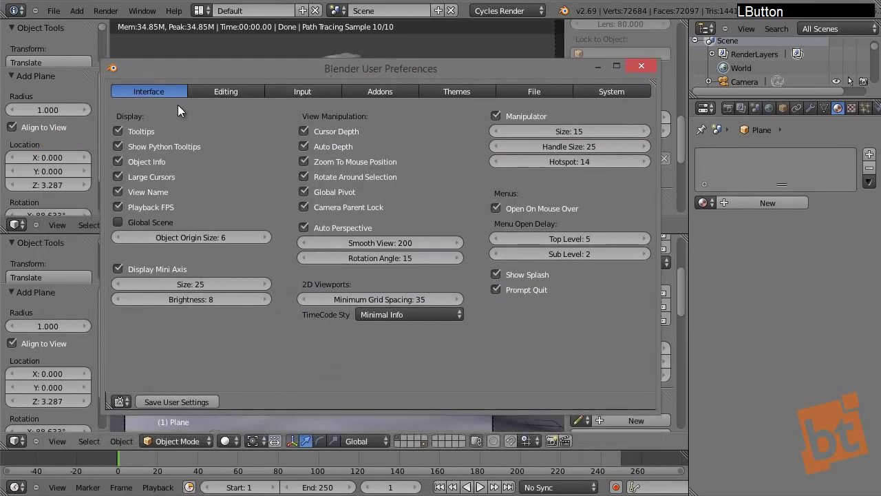
pyautogui.click(219, 99)
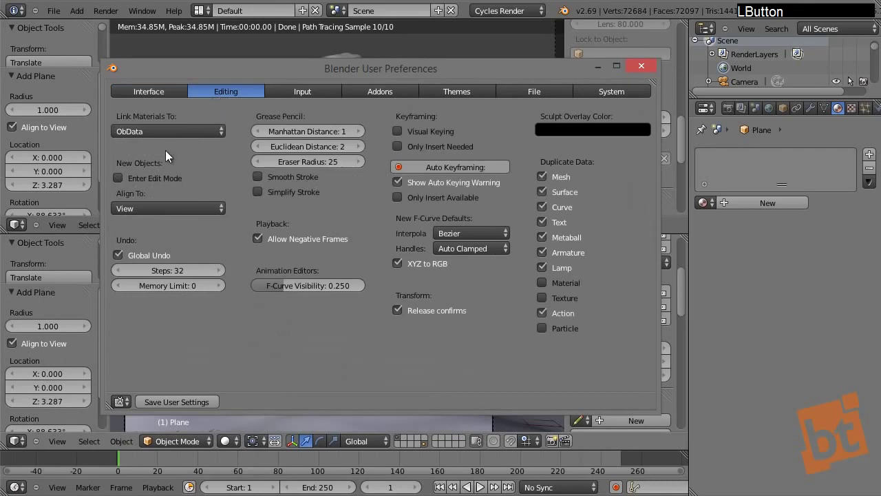
pyautogui.click(155, 211)
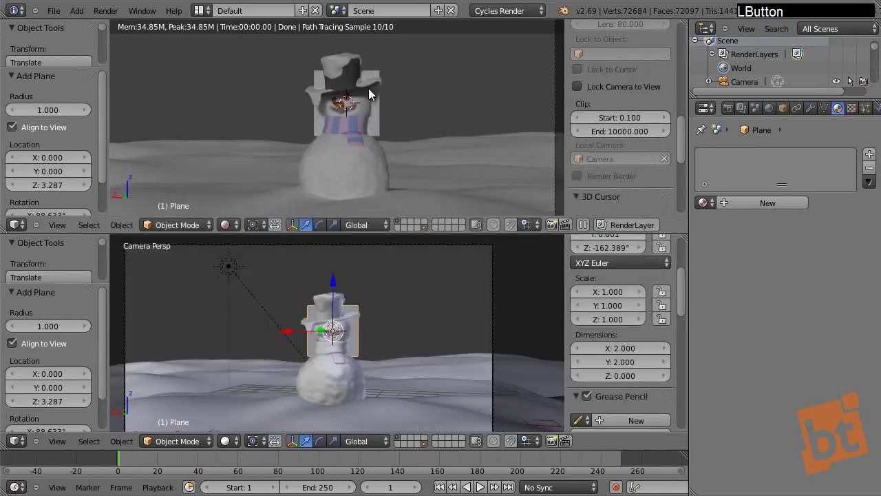
# Scale the new plane up in two passes and orbit around the scene.
pyautogui.press('s')
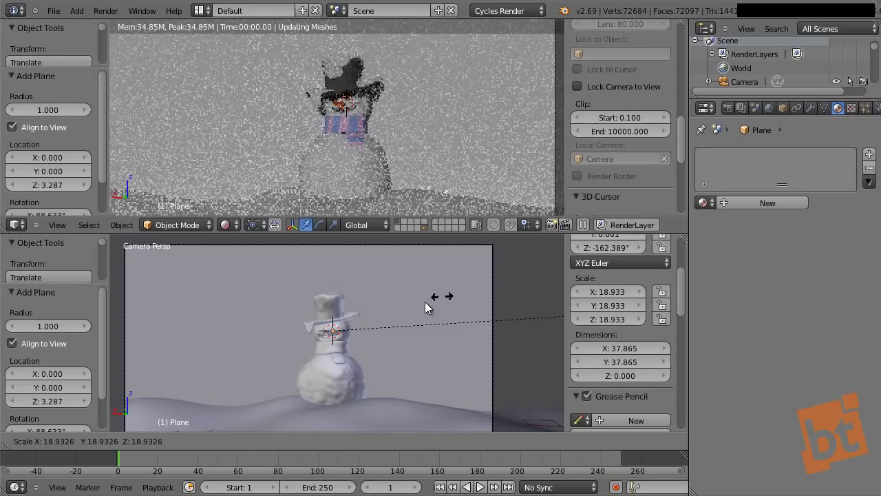
pyautogui.click(340, 315)
pyautogui.press('s')
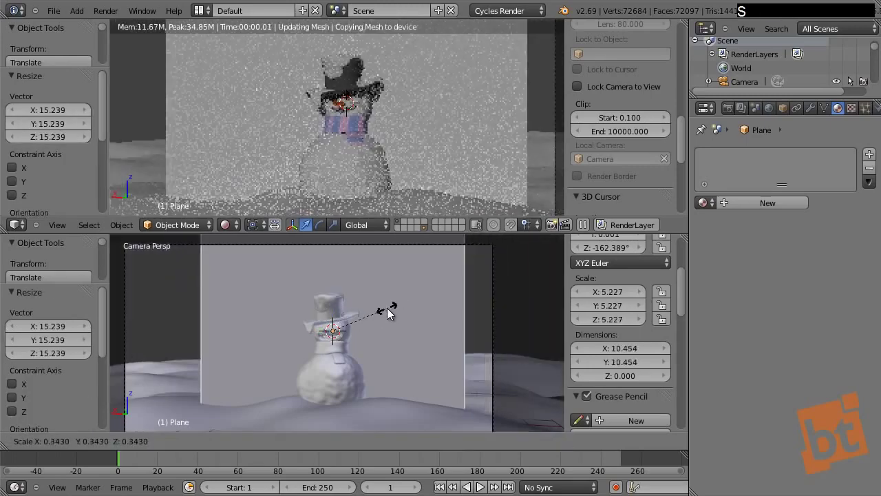
pyautogui.click(417, 310)
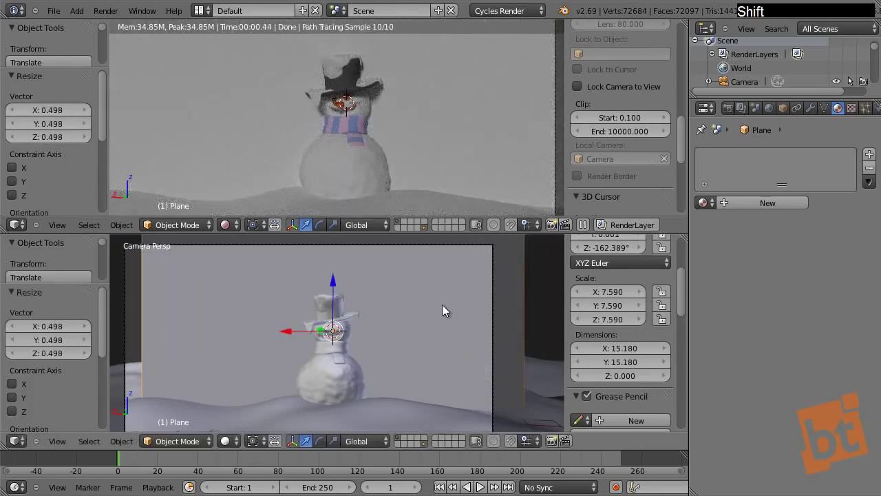
pyautogui.middleClick(463, 314)
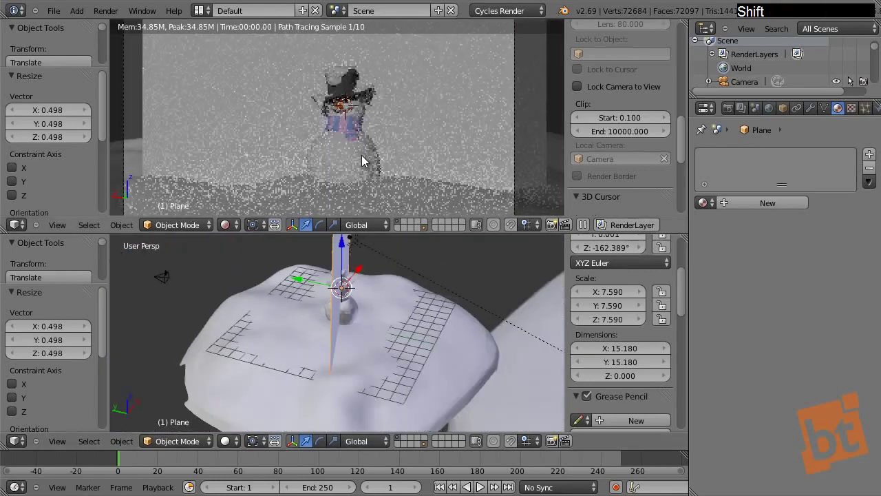
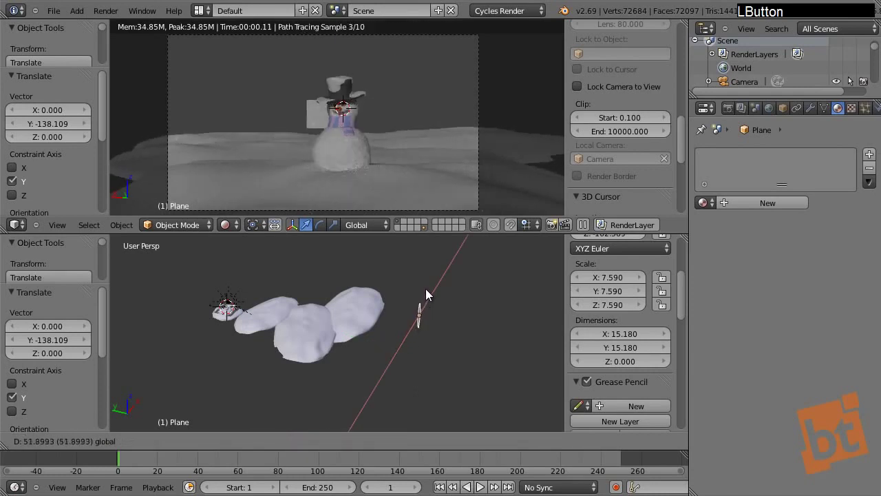
# Enlarge the plane to about 61 far behind the snowman as a backdrop.
pyautogui.press('s')
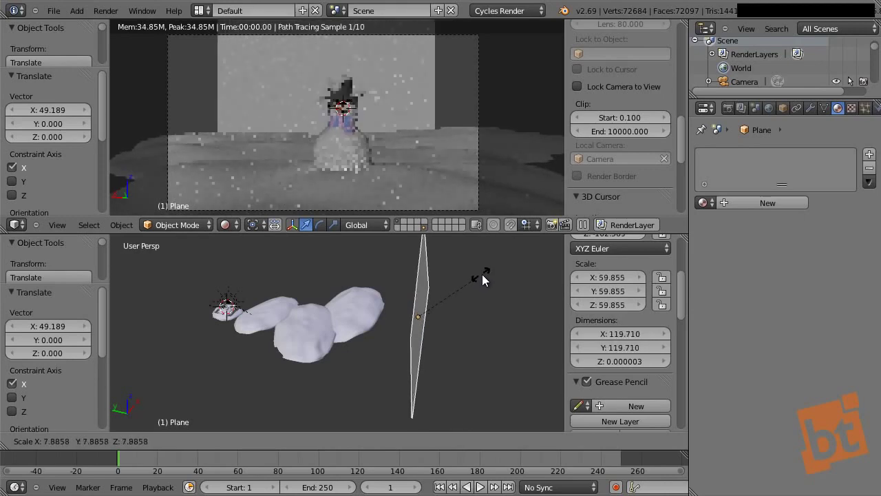
pyautogui.click(486, 279)
pyautogui.middleClick(357, 314)
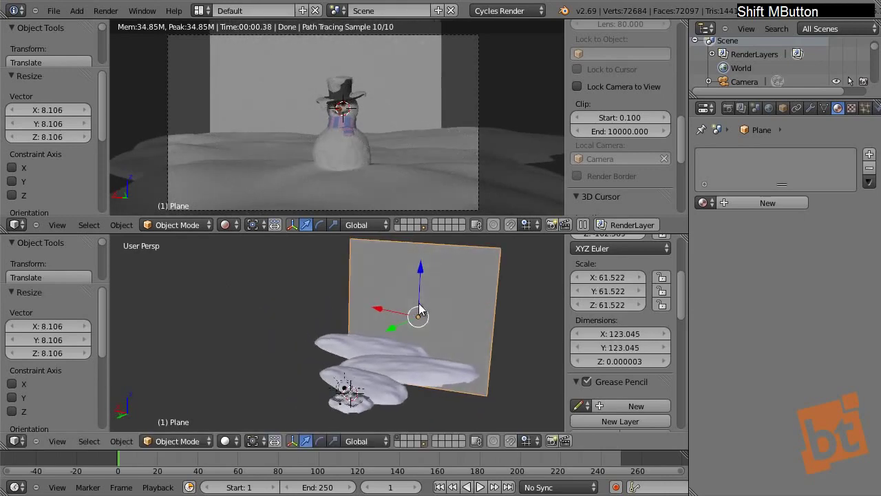
pyautogui.middleClick(395, 378)
pyautogui.middleClick(437, 320)
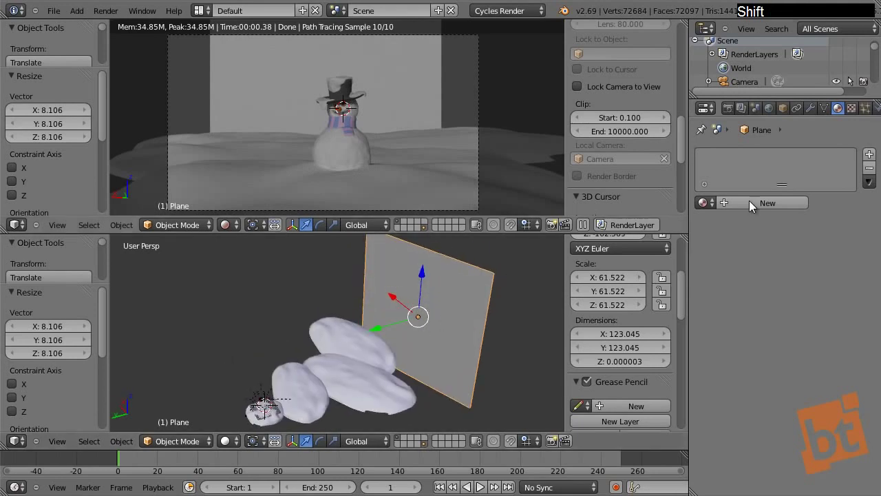
# Create a new Diffuse material named bg_mat for the backdrop plane.
pyautogui.click(754, 204)
pyautogui.press('b')
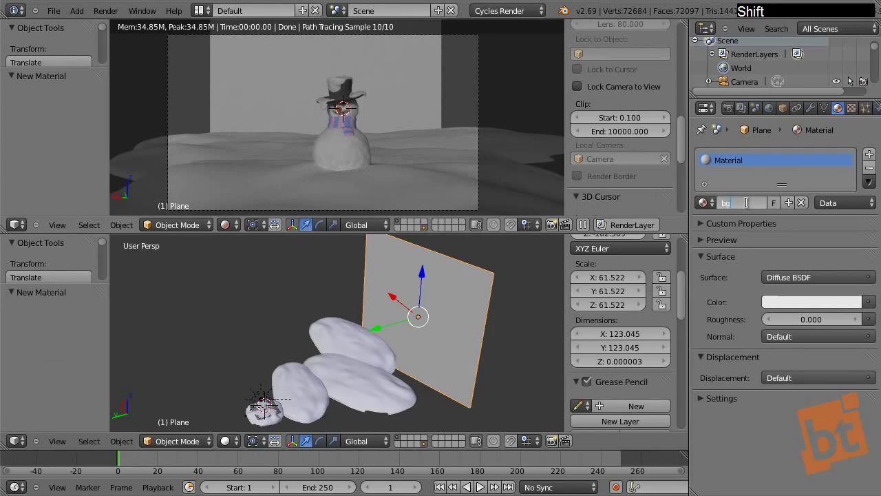
pyautogui.press('m')
pyautogui.press('a')
pyautogui.press('t')
pyautogui.press('Return')
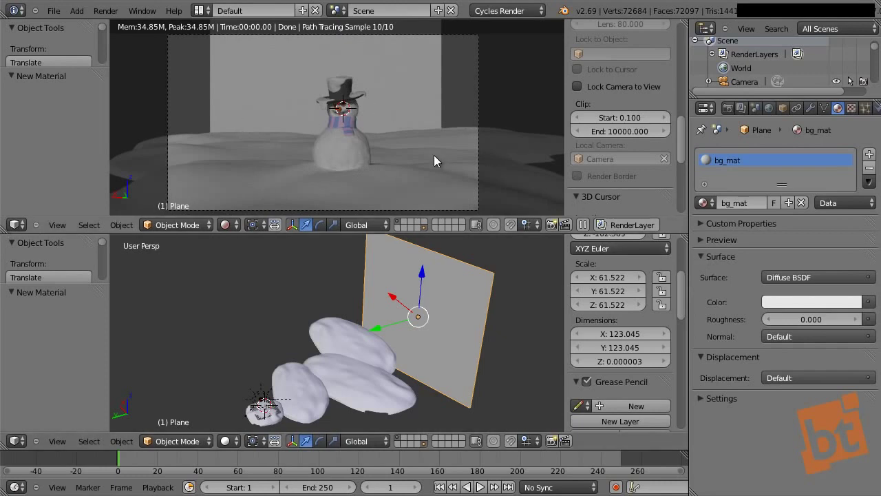
pyautogui.press('F9')
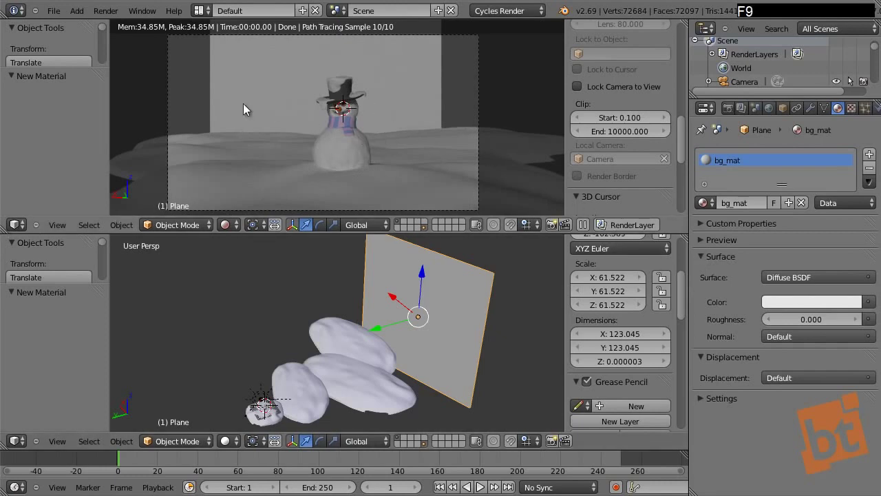
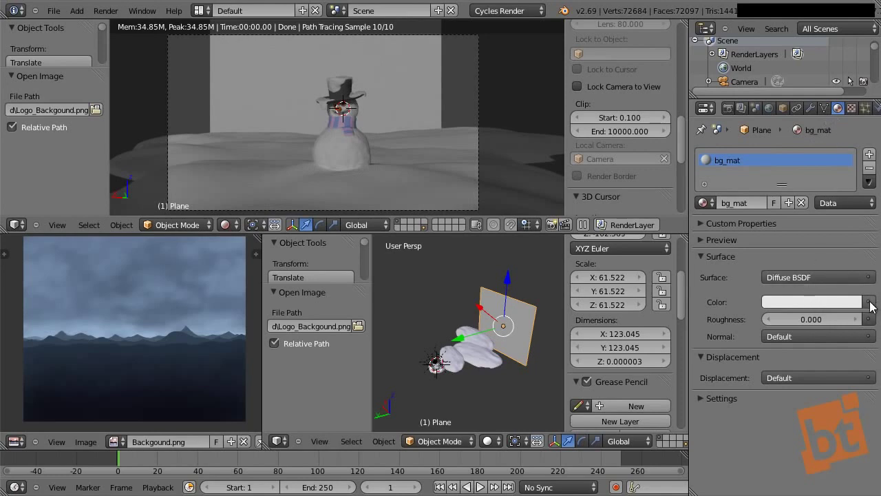
# Drive bg_mat's colour with an Image Texture using Backgound.png.
pyautogui.click(878, 310)
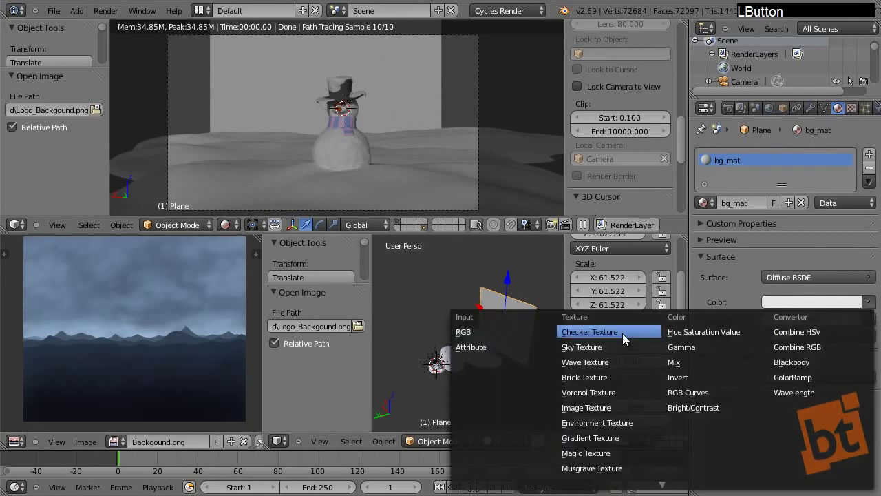
pyautogui.click(618, 415)
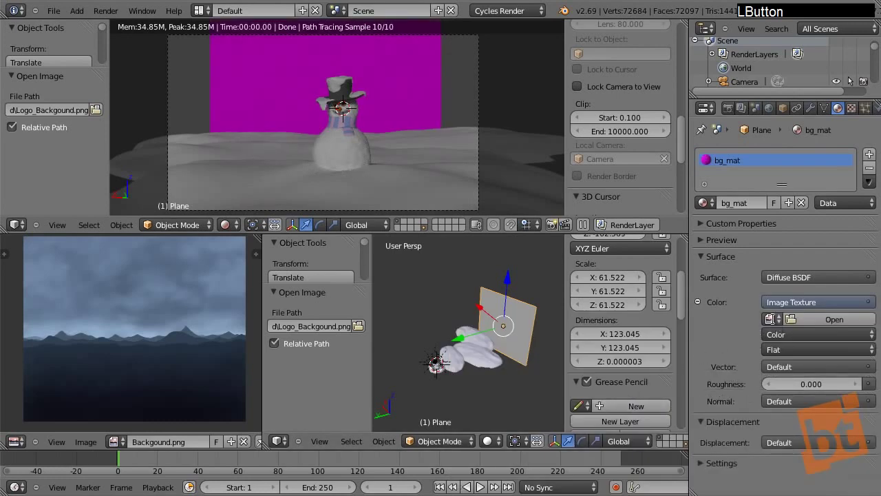
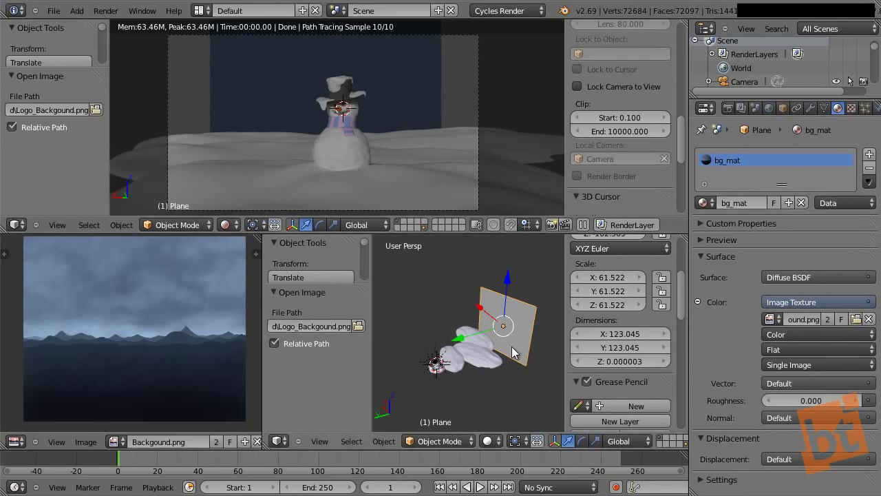
pyautogui.press('Tab')
# Select the whole backdrop mesh and bring up the UV unwrap options.
pyautogui.press('a')
pyautogui.press('u')
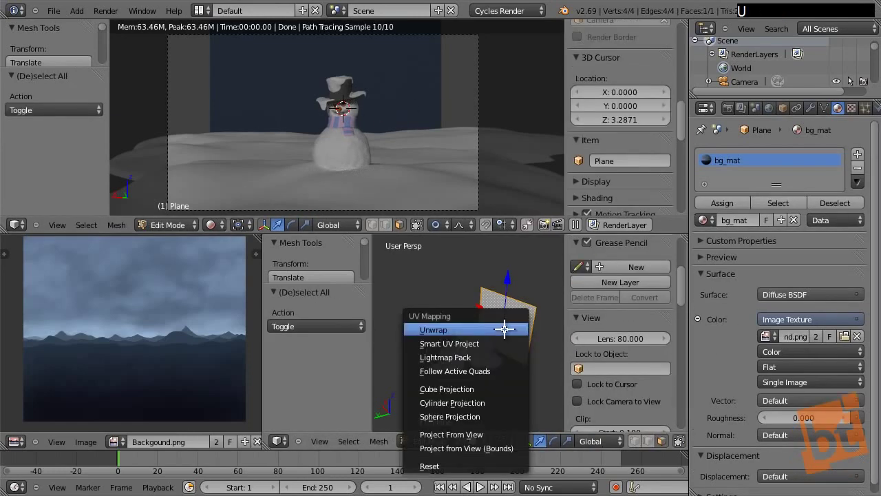
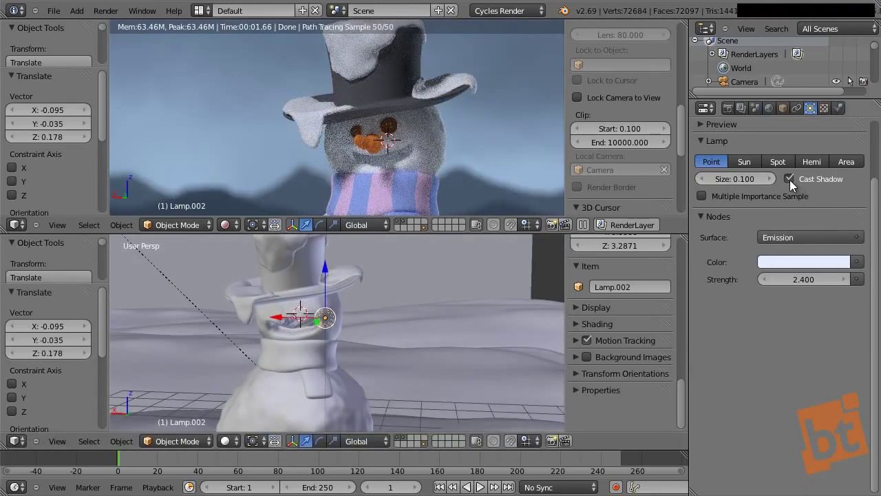
# Disable the face lamp's shadows, raise its strength and move it in front of the face.
pyautogui.click(795, 184)
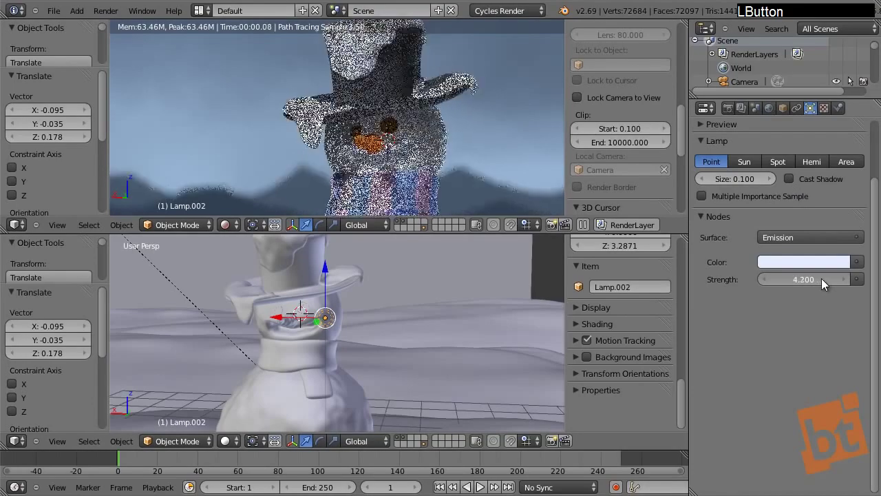
pyautogui.click(806, 286)
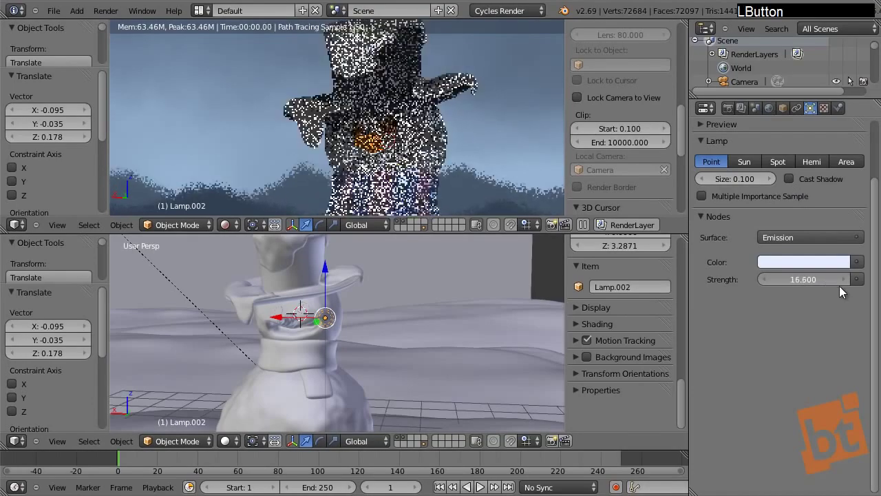
pyautogui.press('g')
pyautogui.click(362, 331)
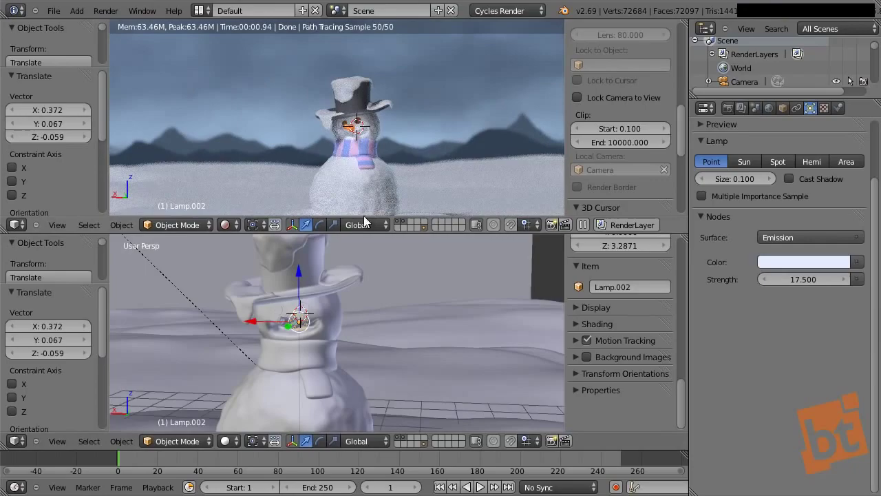
pyautogui.middleClick(407, 335)
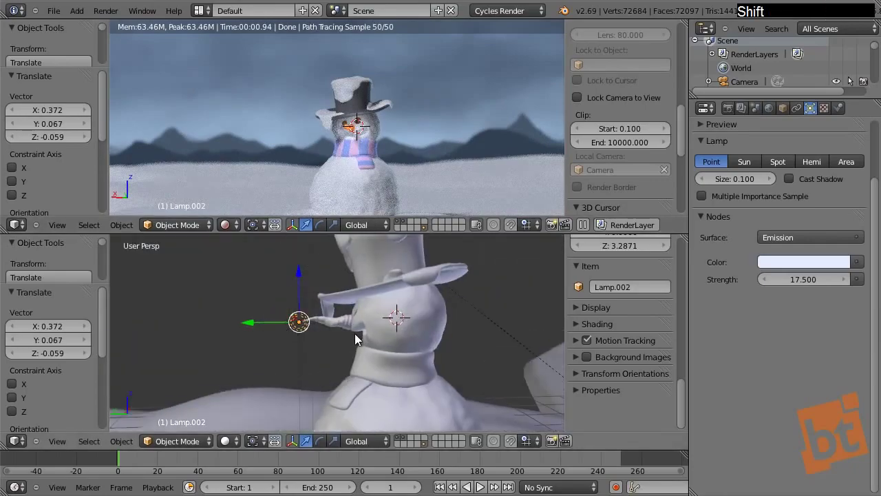
pyautogui.press('g')
pyautogui.click(332, 358)
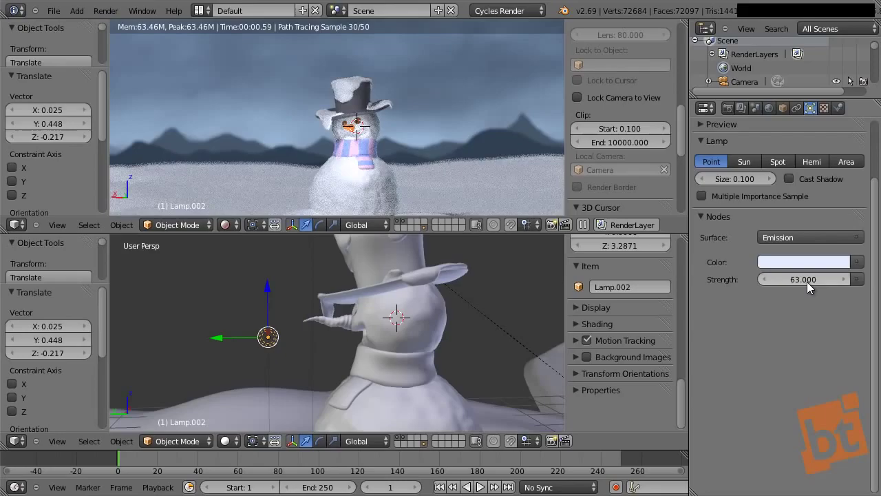
# Lower the lamp's emission strength to 35.6 while checking the rendered face.
pyautogui.click(810, 285)
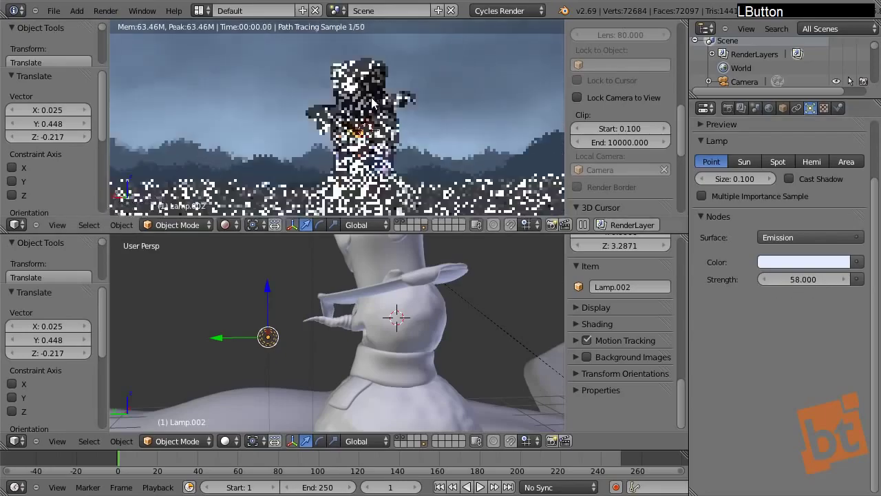
pyautogui.middleClick(417, 118)
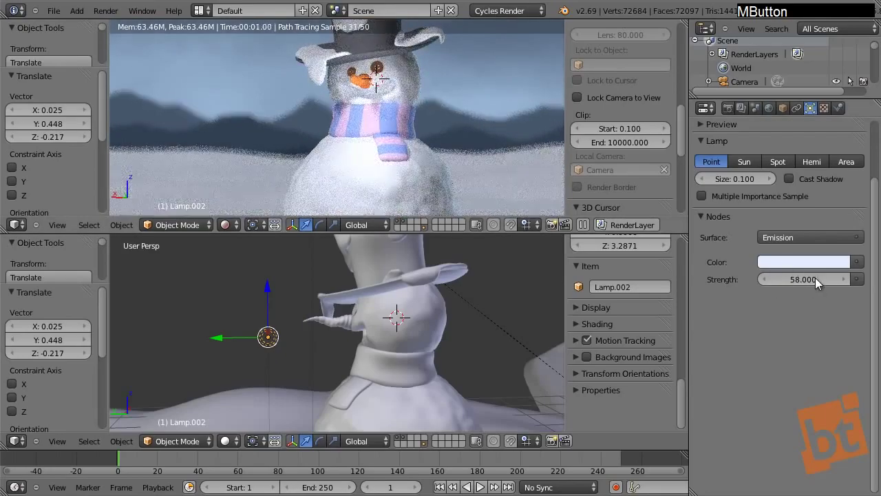
pyautogui.click(812, 286)
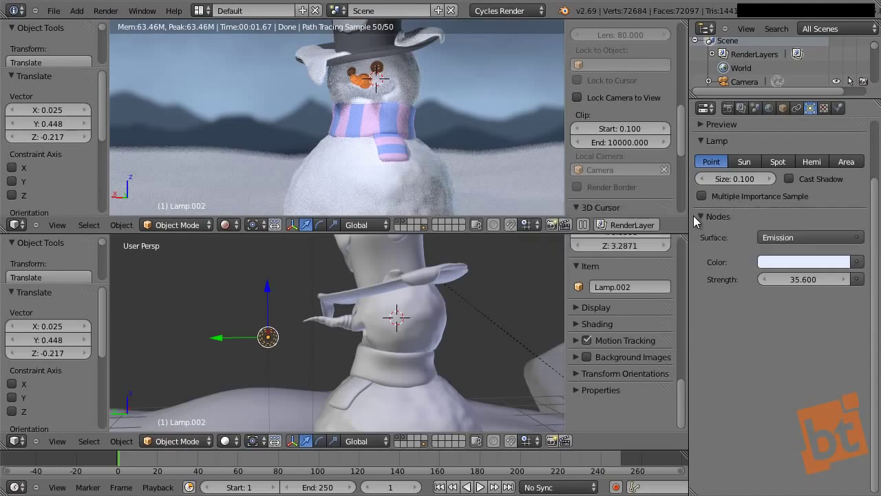
pyautogui.middleClick(390, 81)
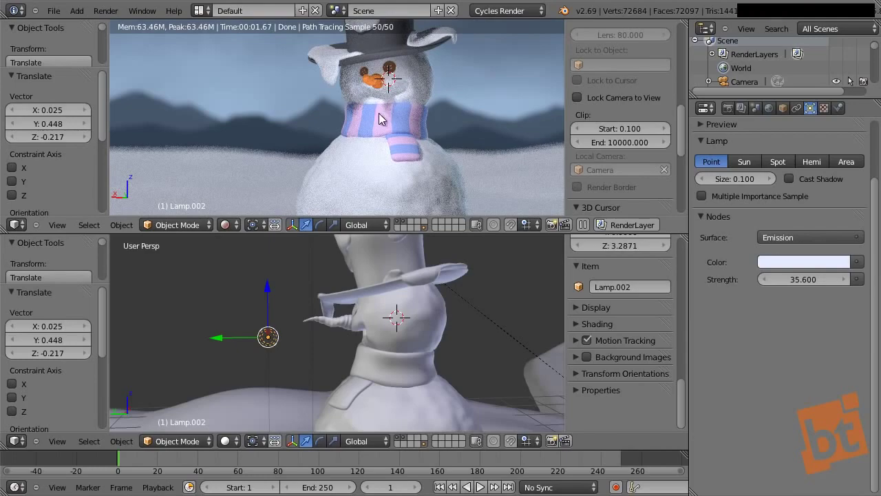
# Hide and unhide the face lamp to compare, then tint it pale pink.
pyautogui.press('h')
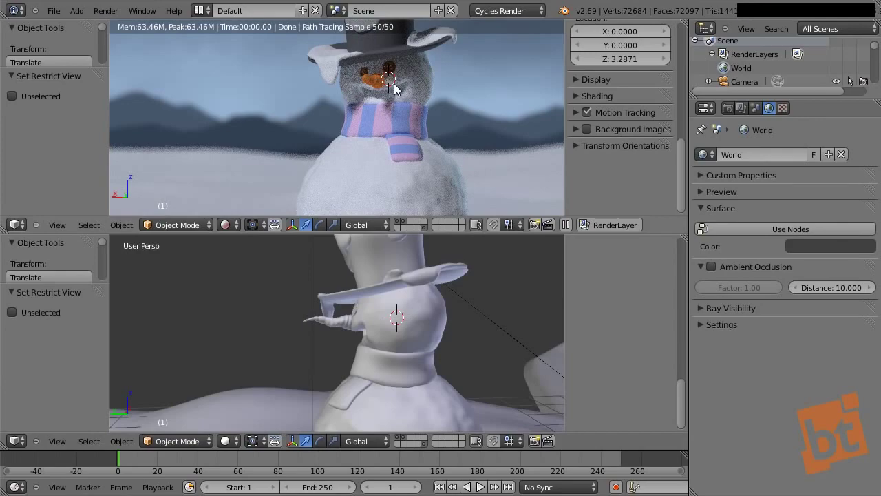
pyautogui.press('alt+h')
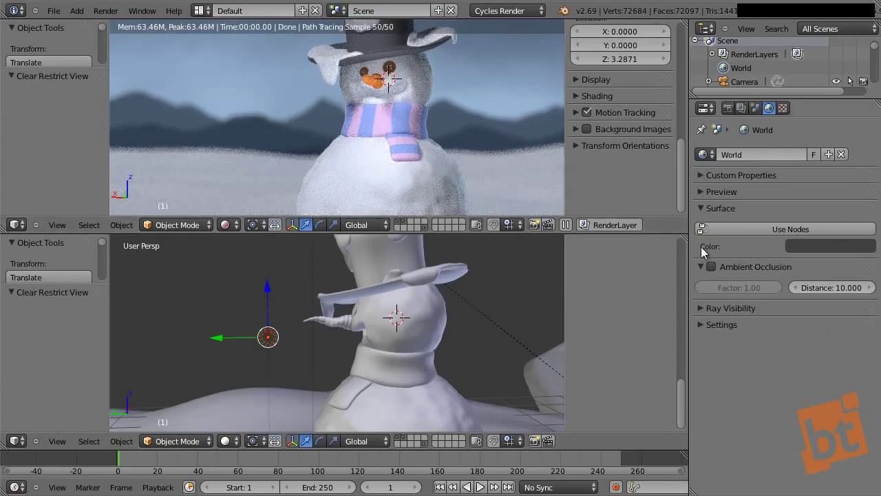
pyautogui.rightClick(267, 345)
pyautogui.click(812, 261)
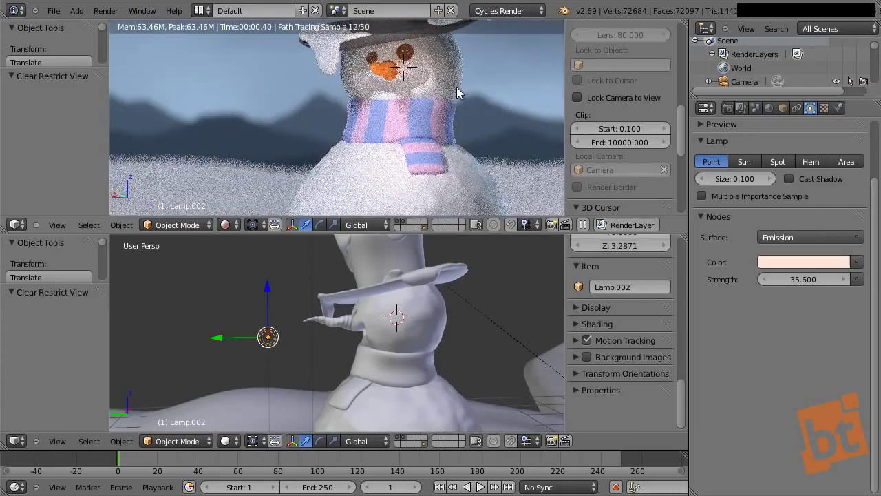
pyautogui.middleClick(451, 132)
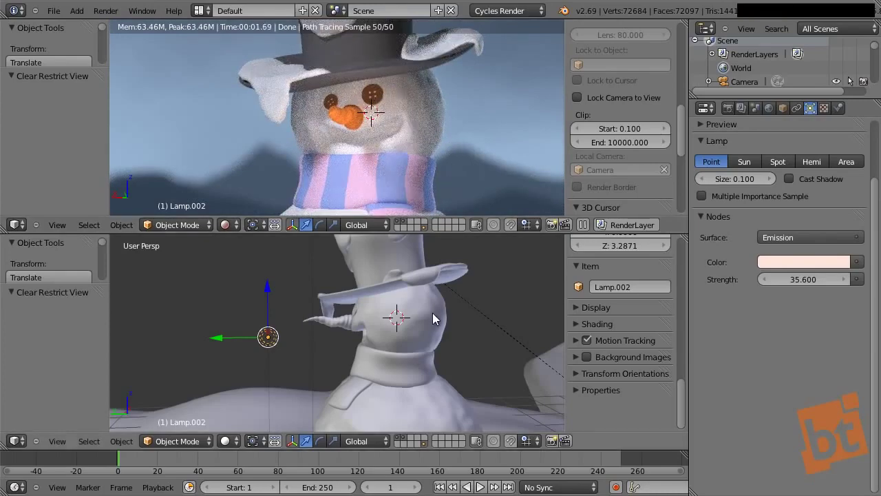
pyautogui.middleClick(346, 353)
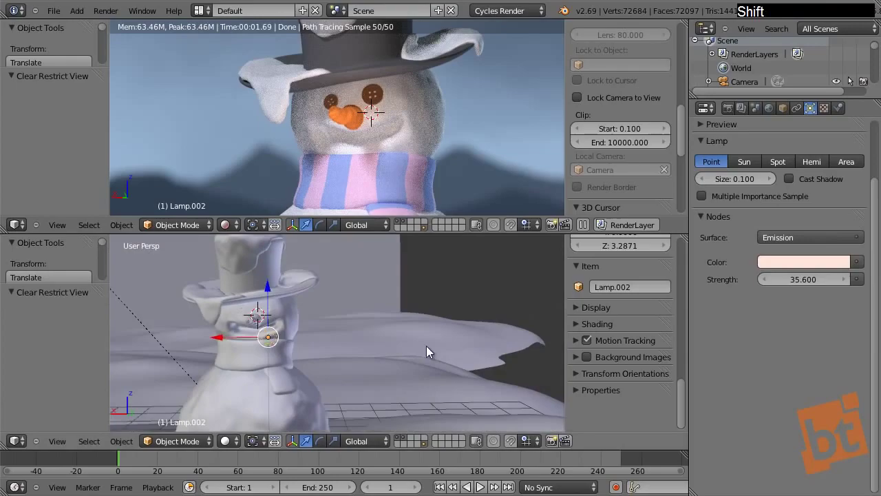
# Reposition the lamp in several moves until it sits just above the nose.
pyautogui.press('g')
pyautogui.click(377, 343)
pyautogui.press('s')
pyautogui.rightClick(502, 291)
pyautogui.click(816, 288)
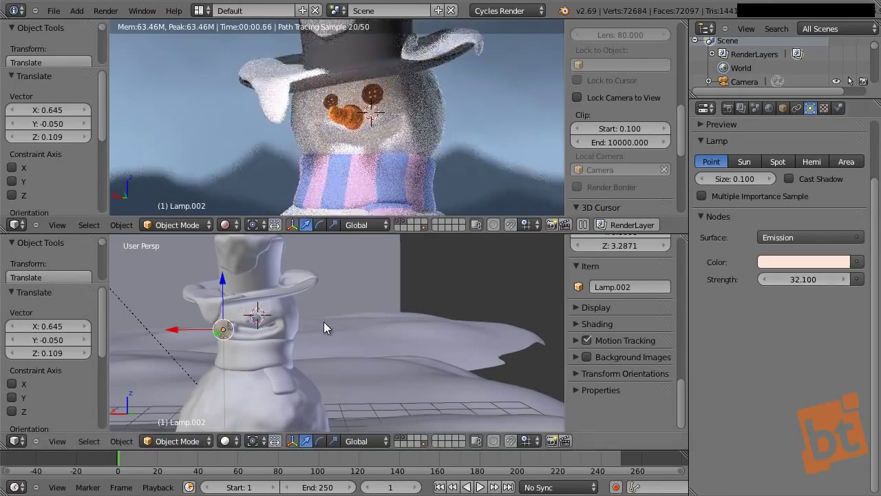
pyautogui.press('g')
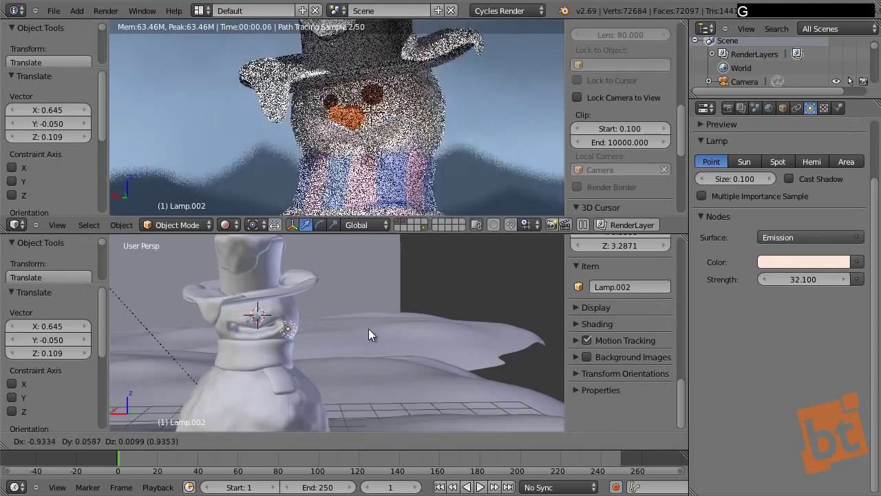
pyautogui.click(355, 335)
pyautogui.press('g')
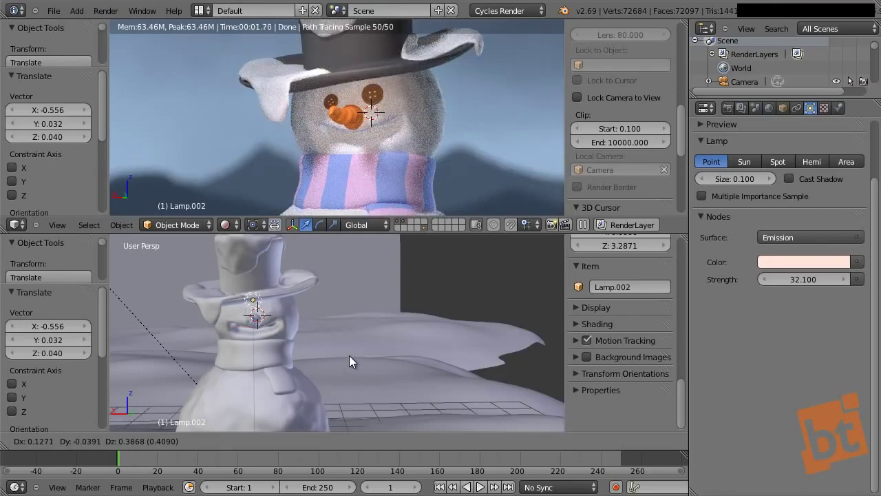
pyautogui.click(357, 364)
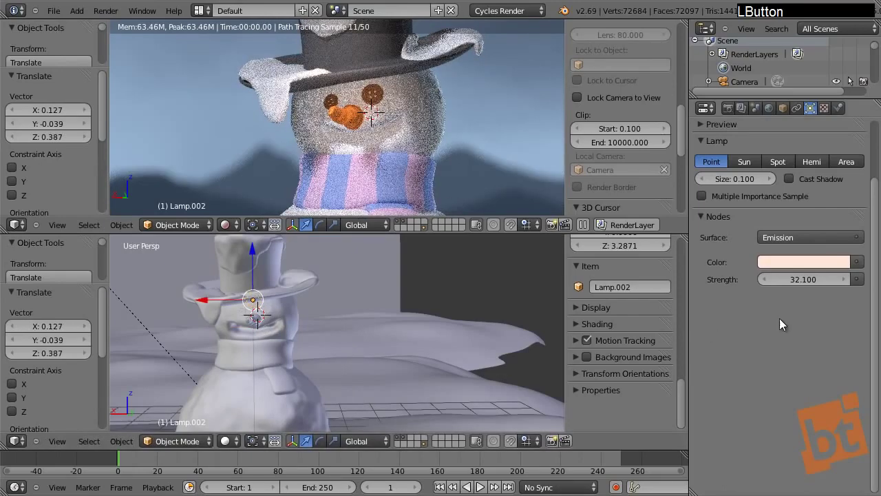
# Set the lamp strength to 25 and zoom the render out to the whole shot.
pyautogui.press('2')
pyautogui.press('5')
pyautogui.press('Return')
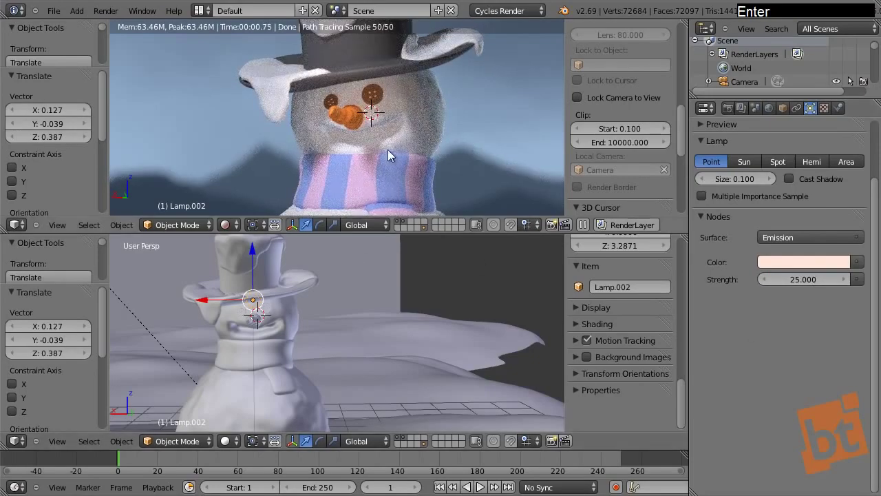
pyautogui.middleClick(410, 162)
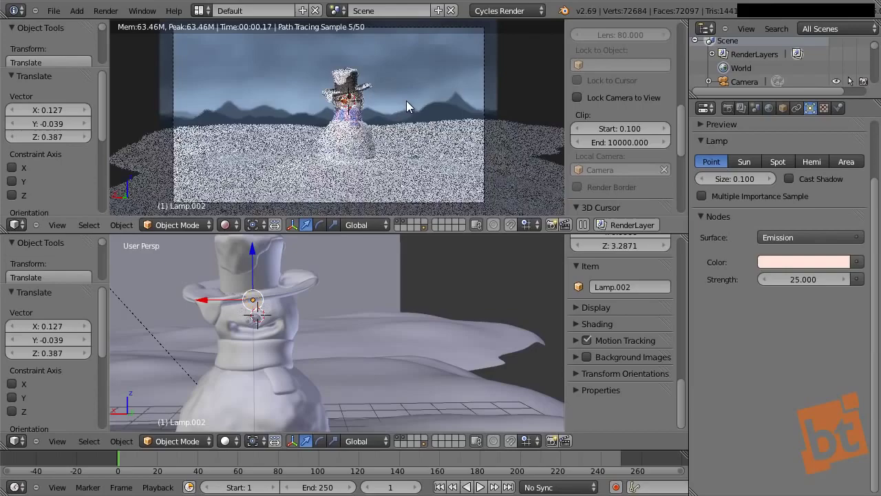
pyautogui.middleClick(411, 105)
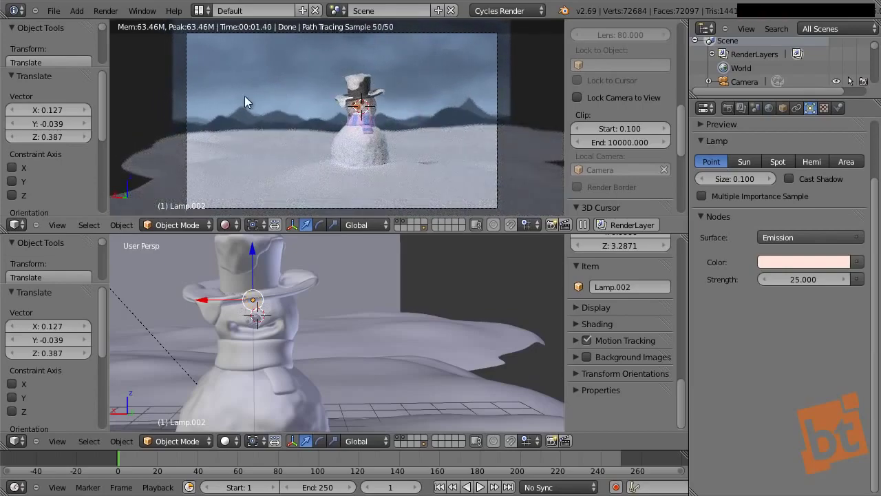
# Save the scene with File > Save As under an incremented file name.
pyautogui.click(63, 13)
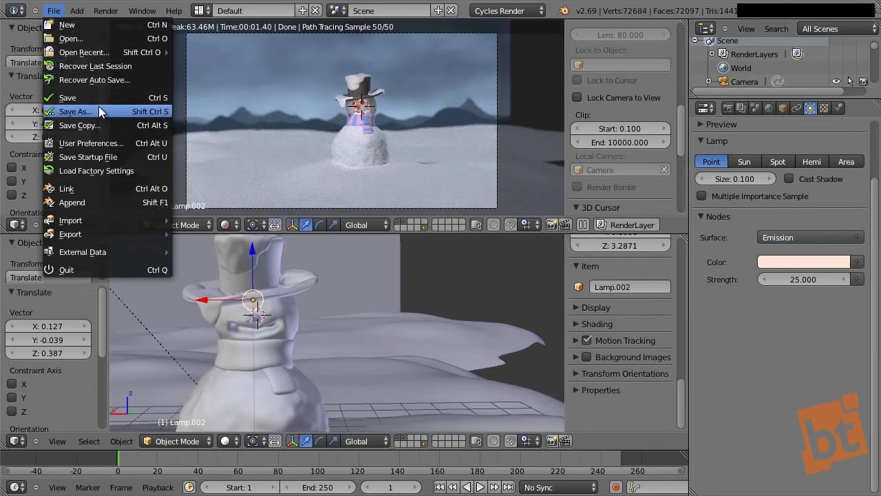
pyautogui.click(102, 110)
pyautogui.press('KP_Add')
pyautogui.press('Return')
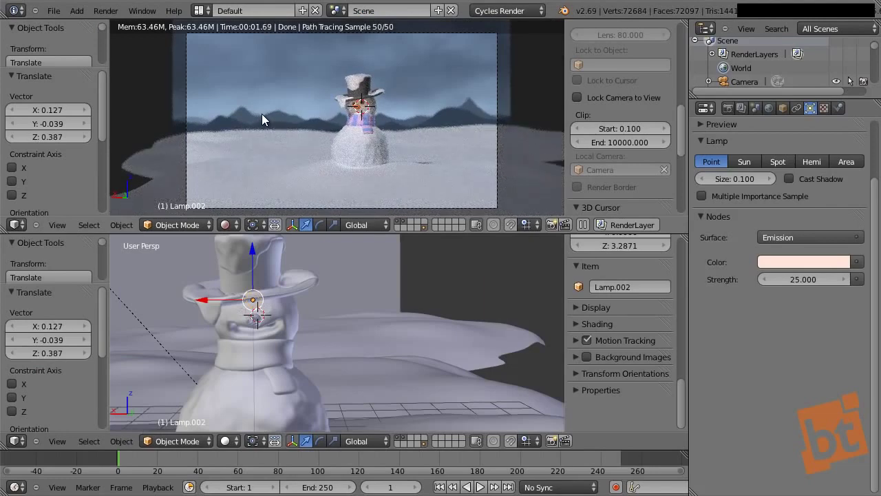
pyautogui.press('F10')
pyautogui.press('F9')
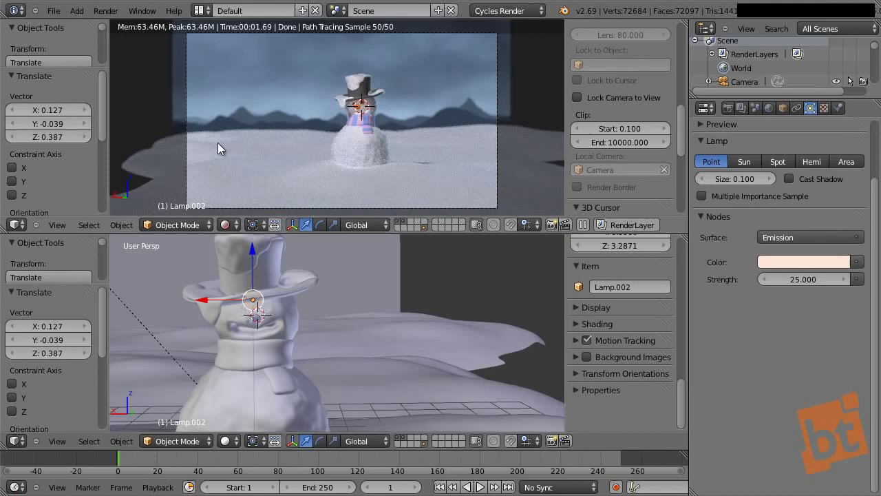
# From top view, add a cube near the snowman's head and scale it to 4.04.
pyautogui.middleClick(380, 340)
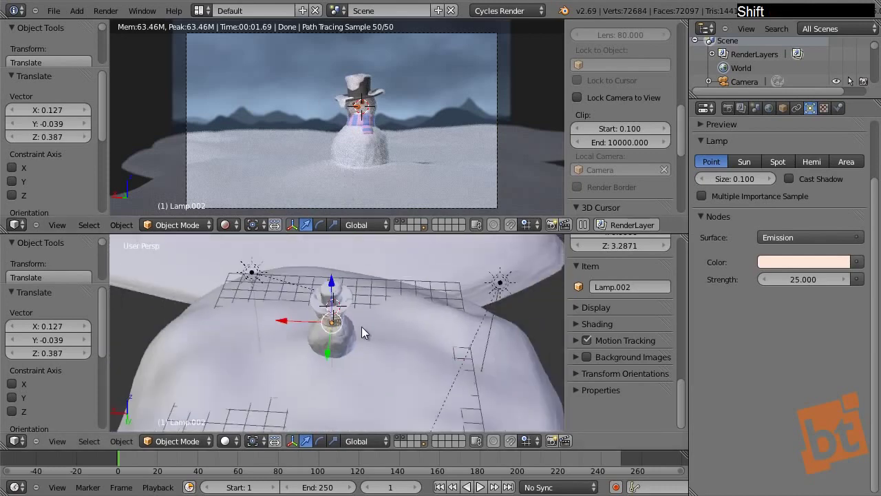
pyautogui.press('KP_7')
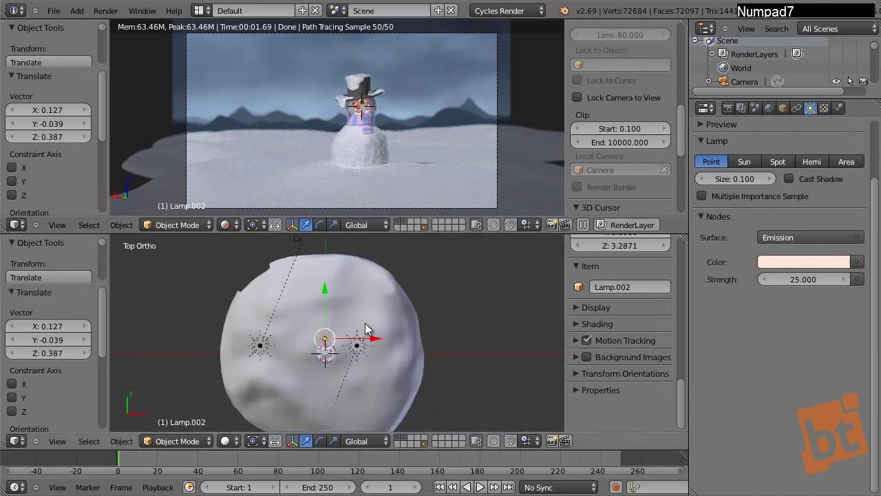
pyautogui.middleClick(314, 324)
pyautogui.press('shift+a')
pyautogui.click(508, 310)
pyautogui.press('s')
pyautogui.click(505, 384)
# Scale Cube.001 wider along X and then stretch it along Y into a flat slab.
pyautogui.middleClick(328, 350)
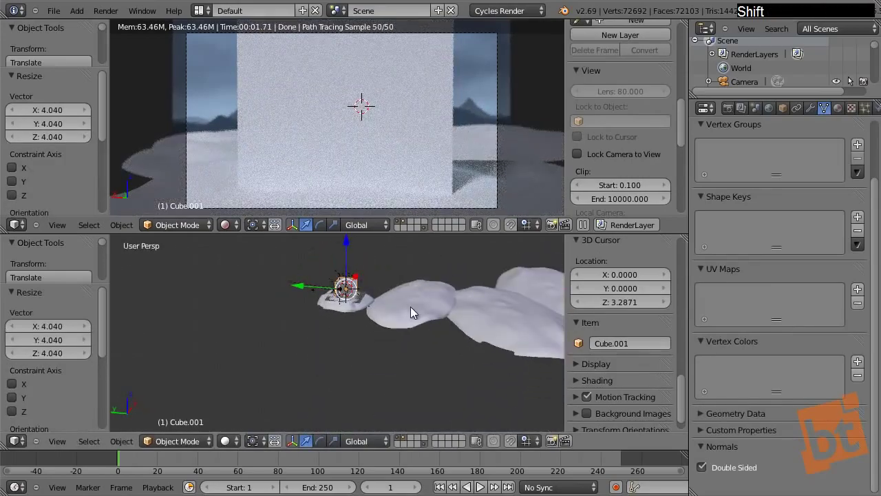
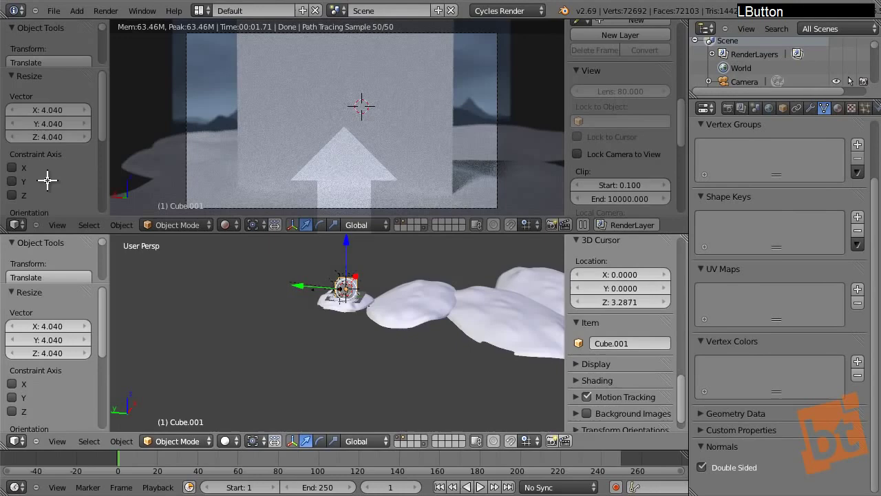
pyautogui.middleClick(379, 303)
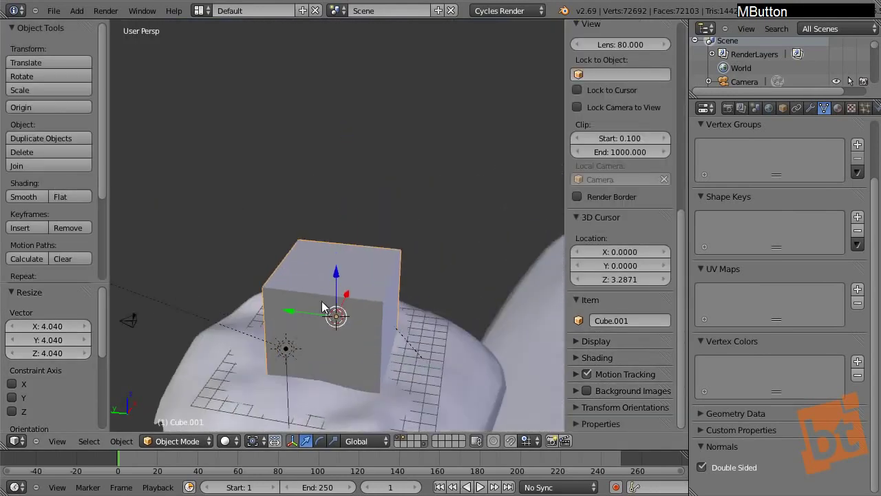
pyautogui.middleClick(354, 297)
pyautogui.click(265, 325)
pyautogui.middleClick(272, 367)
pyautogui.press('s')
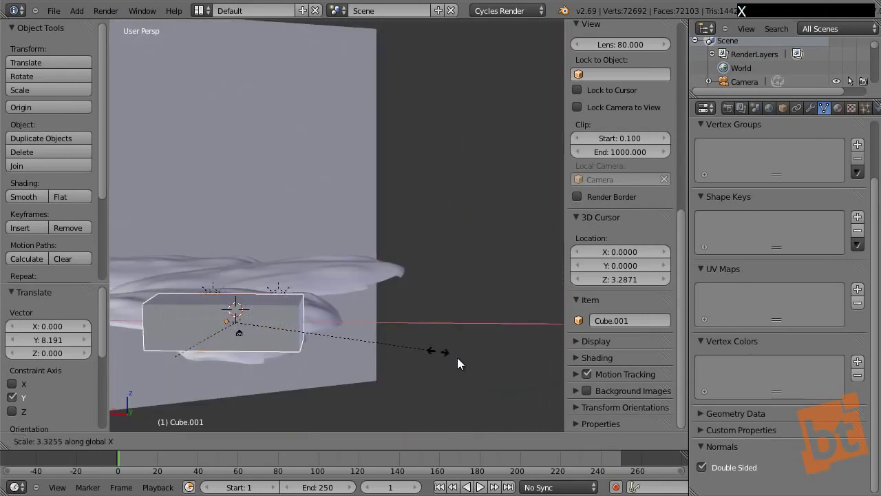
pyautogui.click(517, 367)
pyautogui.middleClick(352, 328)
pyautogui.press('s')
pyautogui.press('y')
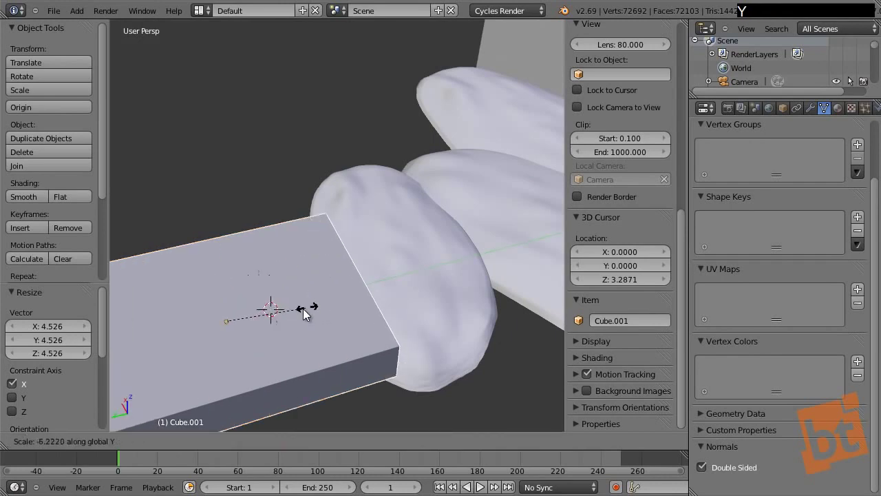
pyautogui.click(308, 313)
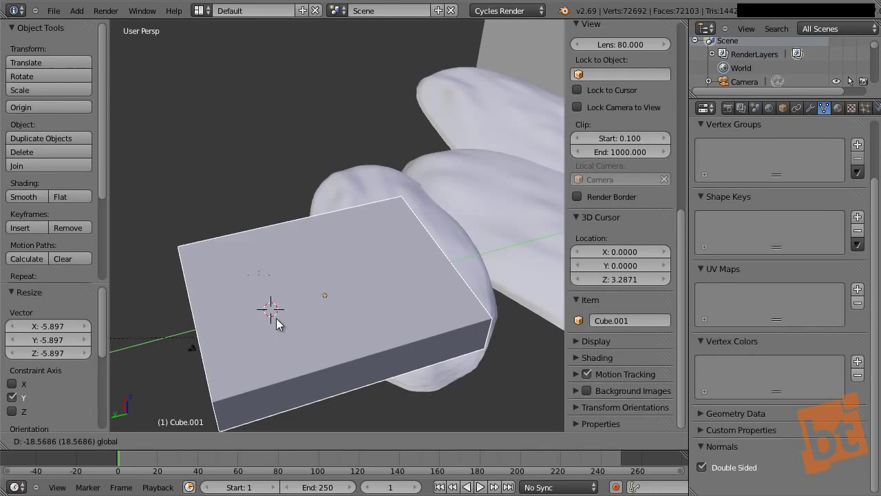
# In Edit Mode, raise the cube's top face straight up along Z to form a ceiling.
pyautogui.middleClick(299, 325)
pyautogui.press('Tab')
pyautogui.rightClick(322, 274)
pyautogui.press('g')
pyautogui.press('z')
pyautogui.click(381, 221)
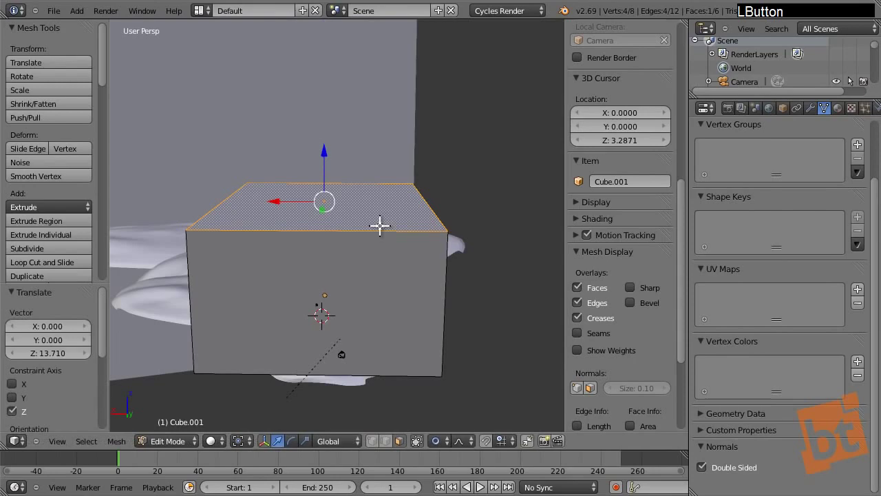
# From the camera view in wireframe, push the side face outward so the box encloses the scene.
pyautogui.press('KP_0')
pyautogui.press('z')
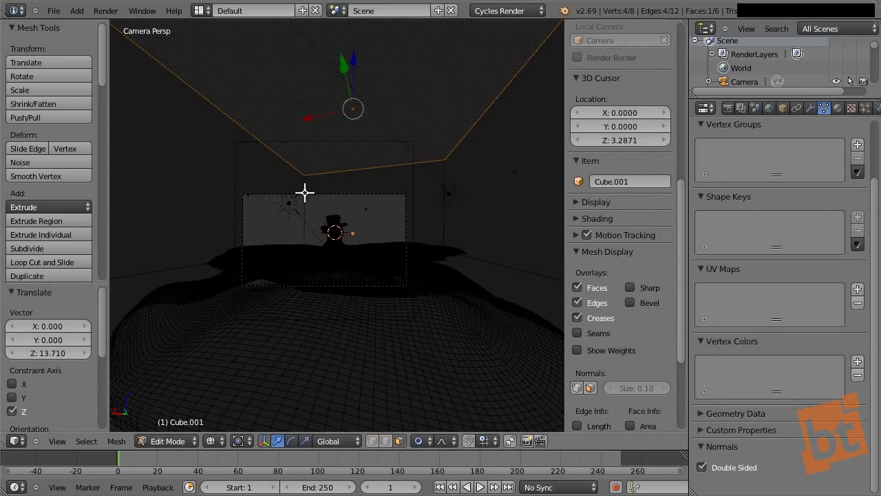
pyautogui.rightClick(257, 186)
pyautogui.click(209, 193)
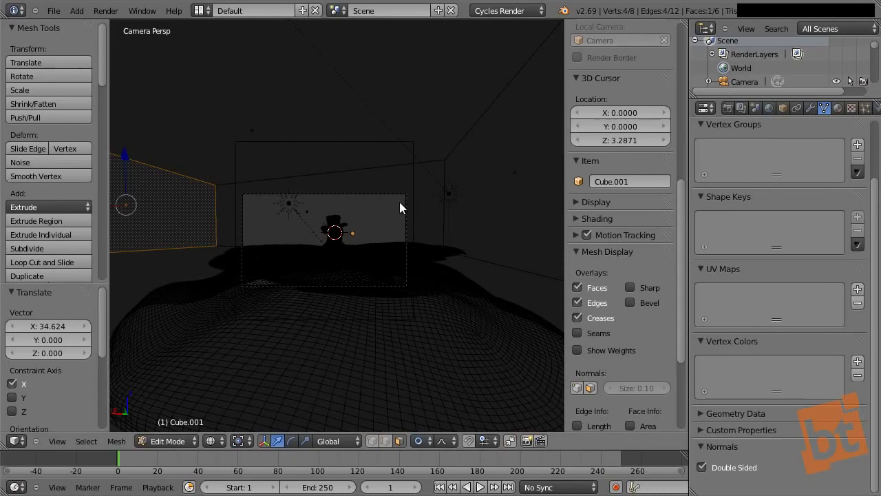
pyautogui.press('Tab')
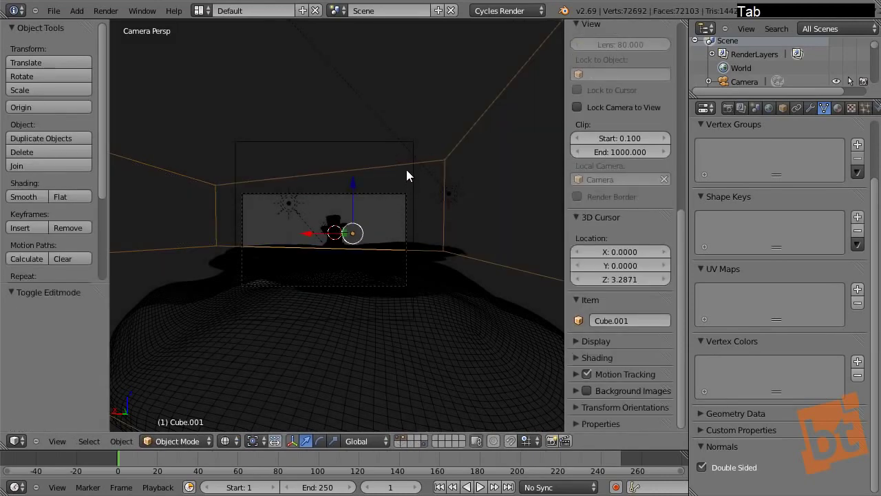
# Add a new empty scene and name it snow_particles.
pyautogui.middleClick(412, 183)
pyautogui.middleClick(416, 196)
pyautogui.middleClick(316, 323)
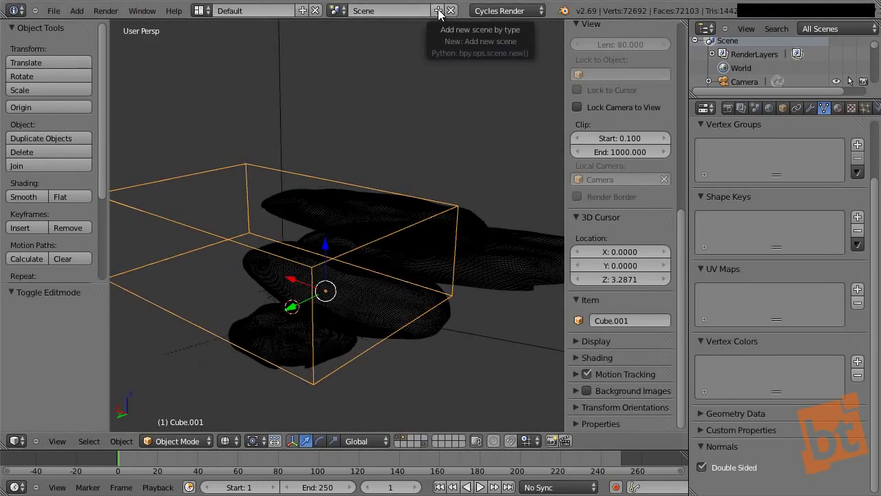
pyautogui.click(441, 13)
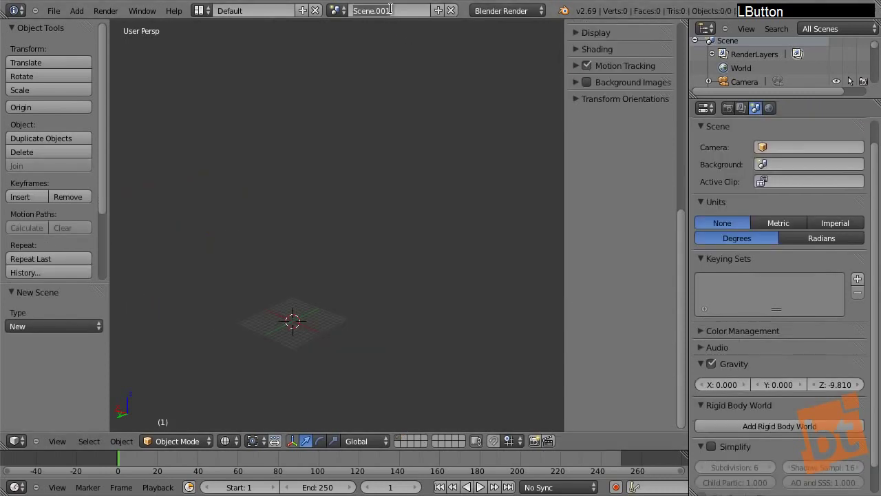
pyautogui.press('s')
pyautogui.press('n')
pyautogui.press('o')
pyautogui.press('w')
pyautogui.press('p')
pyautogui.press('a')
pyautogui.press('r')
pyautogui.press('t')
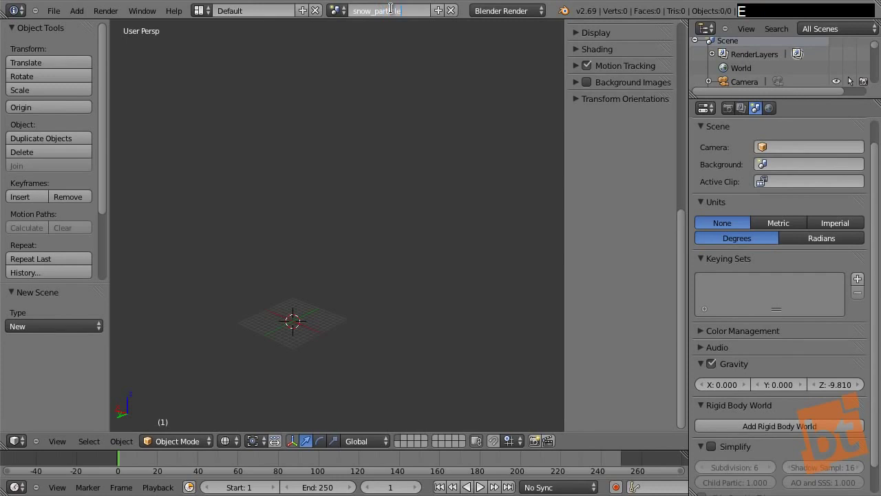
pyautogui.press('Return')
# Switch back to the original scene and rename it Snowman.
pyautogui.click(344, 15)
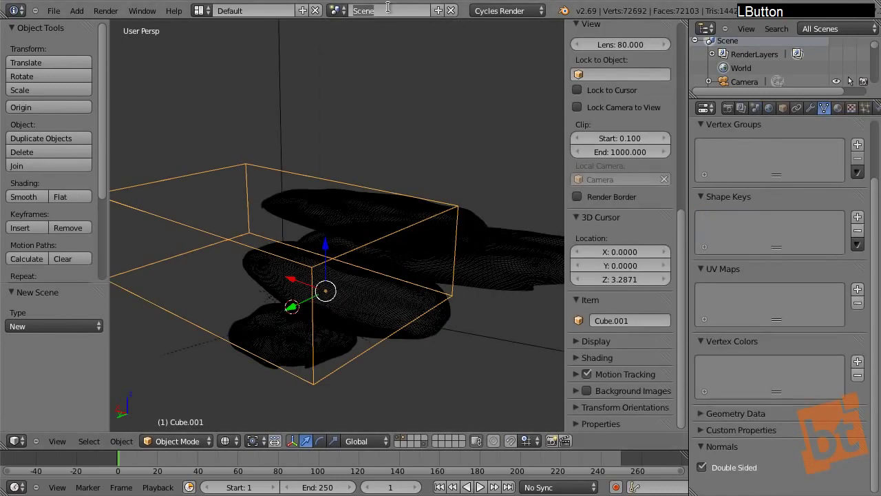
pyautogui.press('shift+s')
pyautogui.press('n')
pyautogui.press('o')
pyautogui.press('w')
pyautogui.press('m')
pyautogui.press('a')
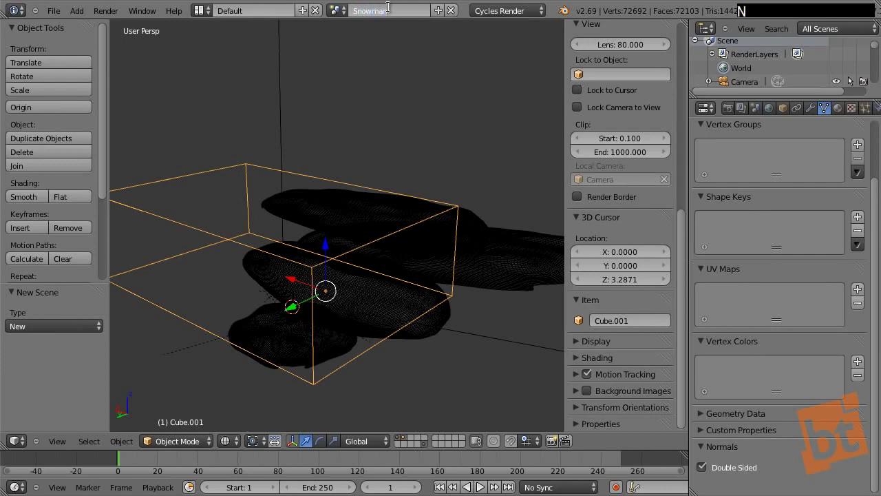
pyautogui.press('Return')
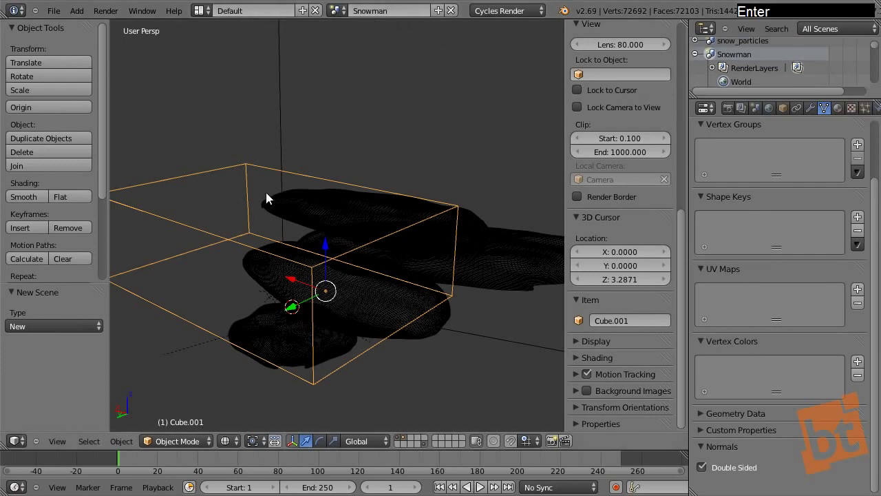
# Link the box object into the snow_particles scene and check it there, then return to Snowman.
pyautogui.rightClick(243, 171)
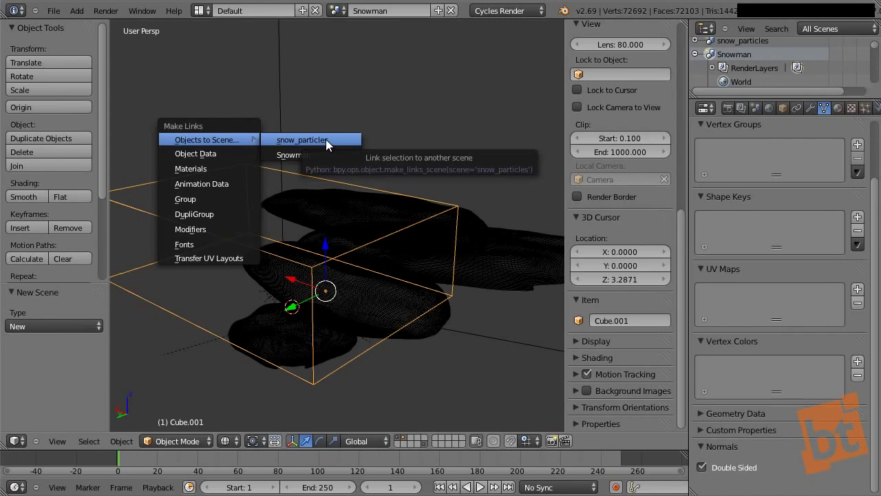
pyautogui.click(328, 143)
pyautogui.rightClick(242, 165)
pyautogui.click(338, 12)
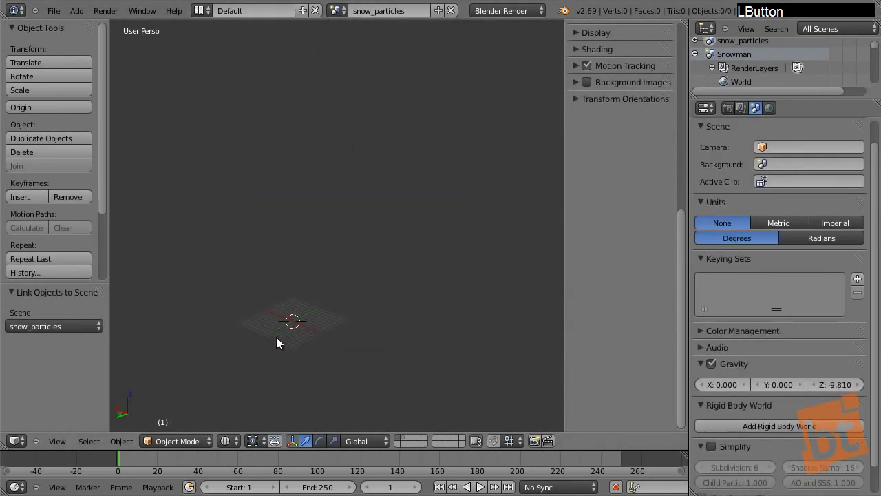
pyautogui.click(412, 447)
pyautogui.rightClick(322, 251)
pyautogui.click(340, 12)
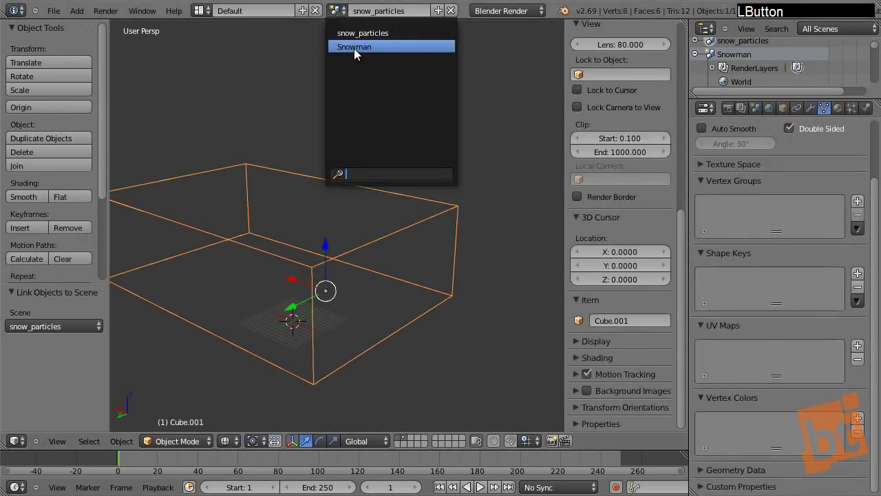
pyautogui.click(407, 441)
# Move the box onto a separate layer and toggle that layer's visibility with the scene.
pyautogui.rightClick(363, 241)
pyautogui.press('x')
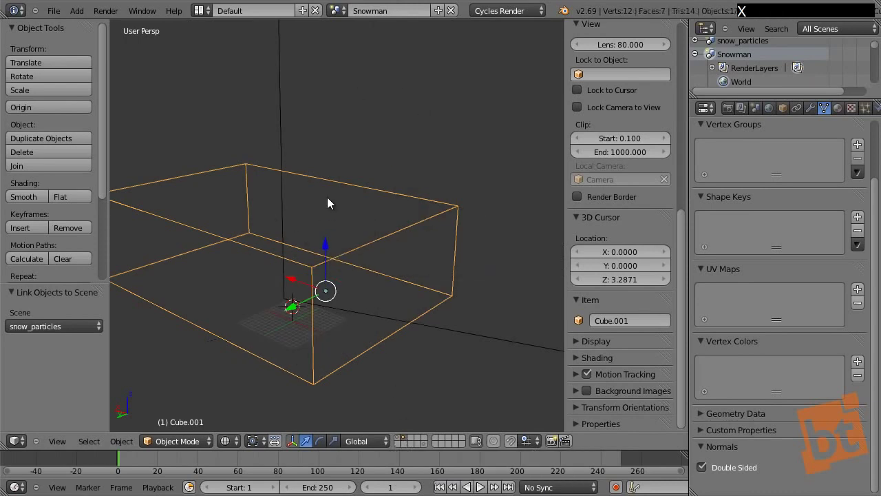
pyautogui.press('m')
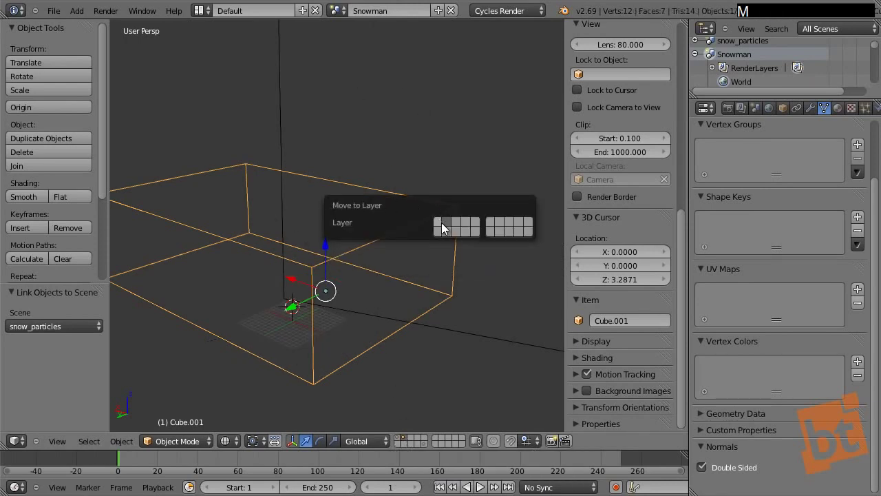
pyautogui.click(460, 226)
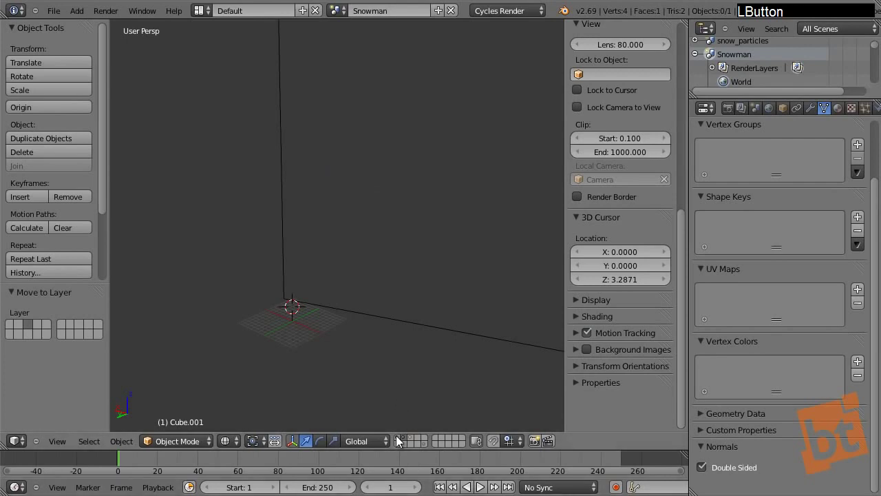
pyautogui.click(414, 440)
pyautogui.click(407, 440)
pyautogui.click(407, 440)
pyautogui.click(406, 440)
pyautogui.click(406, 440)
# Inspect the scene around the box and select the Snowman scene's camera for linking.
pyautogui.middleClick(389, 266)
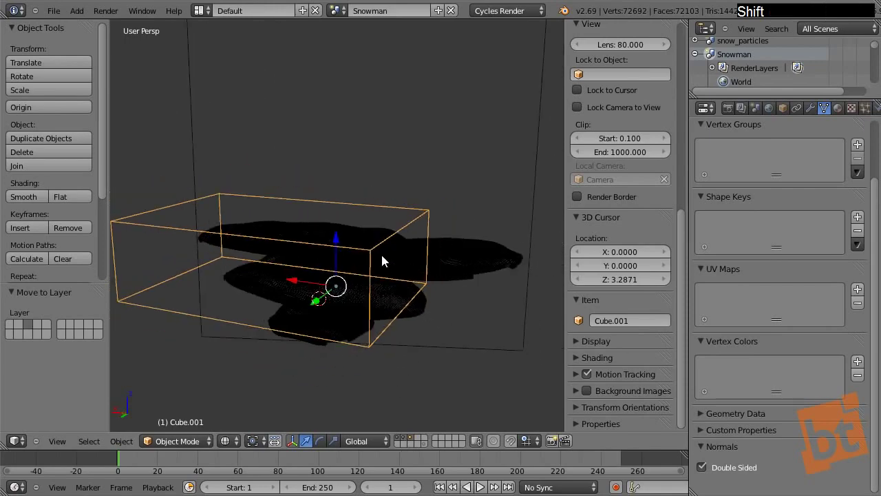
pyautogui.rightClick(186, 119)
pyautogui.press('a')
pyautogui.middleClick(269, 246)
pyautogui.rightClick(239, 181)
pyautogui.middleClick(293, 221)
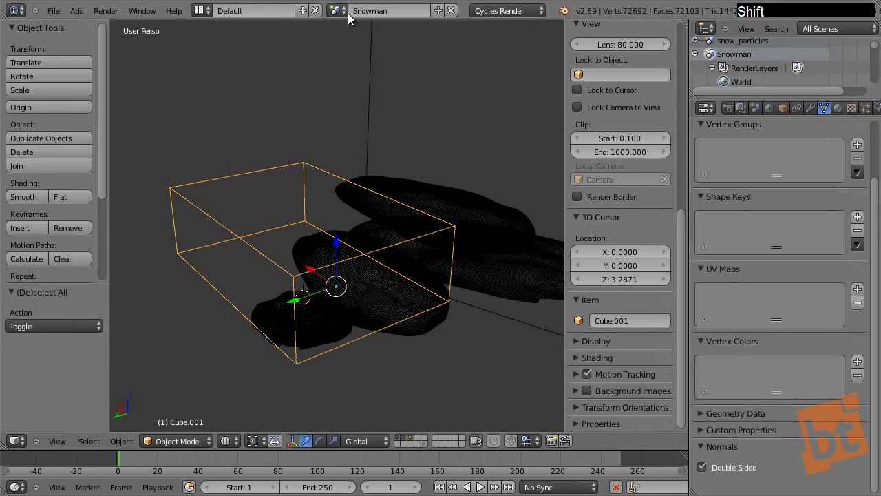
pyautogui.click(340, 17)
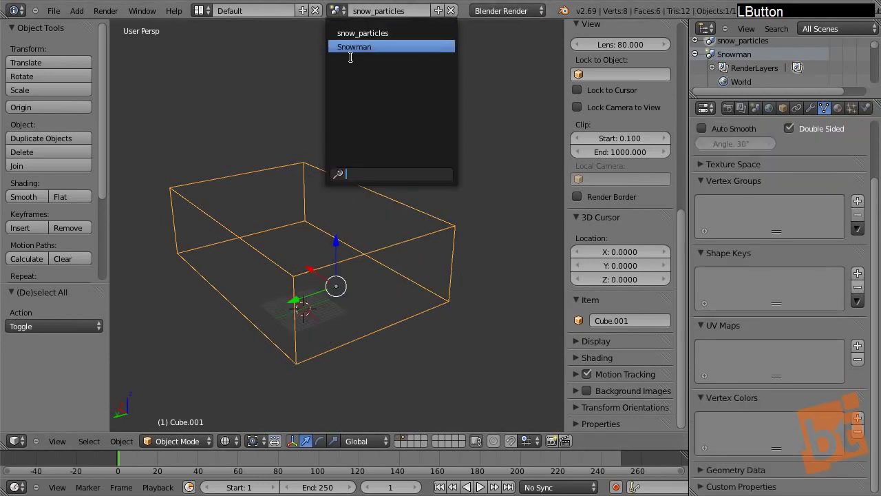
pyautogui.rightClick(282, 317)
pyautogui.middleClick(295, 313)
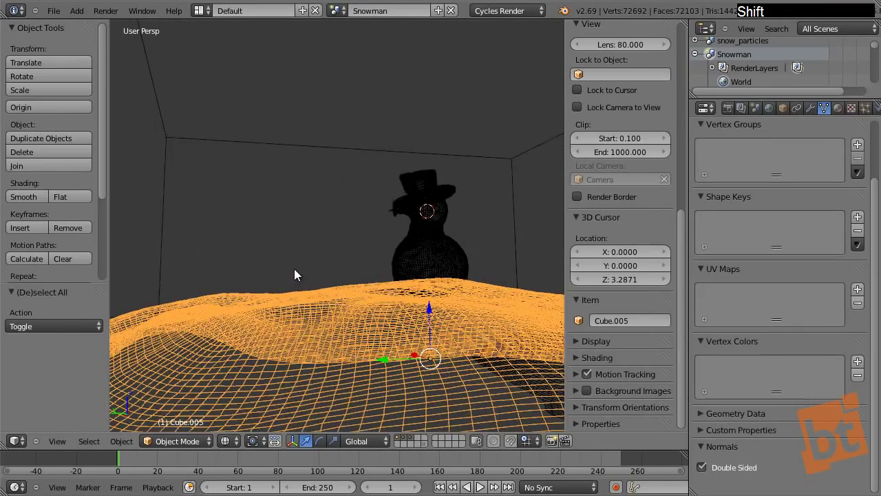
pyautogui.middleClick(314, 271)
pyautogui.click(428, 446)
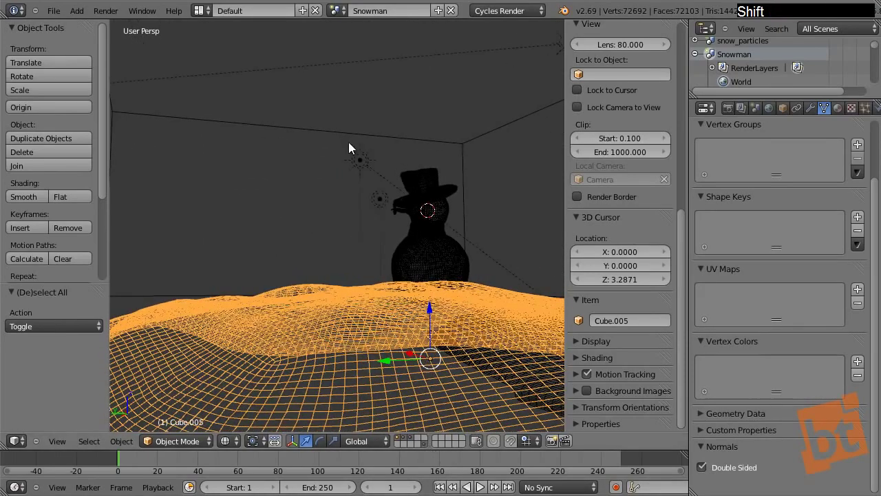
pyautogui.middleClick(368, 172)
pyautogui.rightClick(284, 179)
pyautogui.middleClick(315, 175)
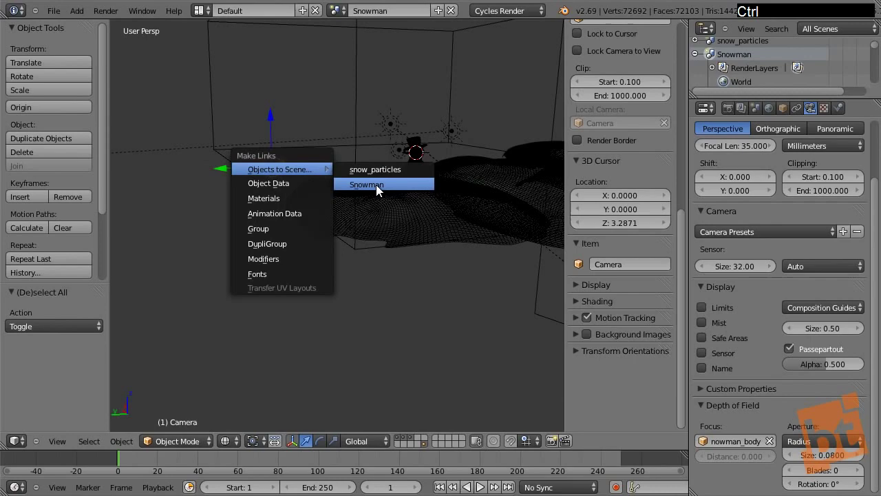
# Link the camera into the snow_particles scene and switch to that scene.
pyautogui.click(384, 174)
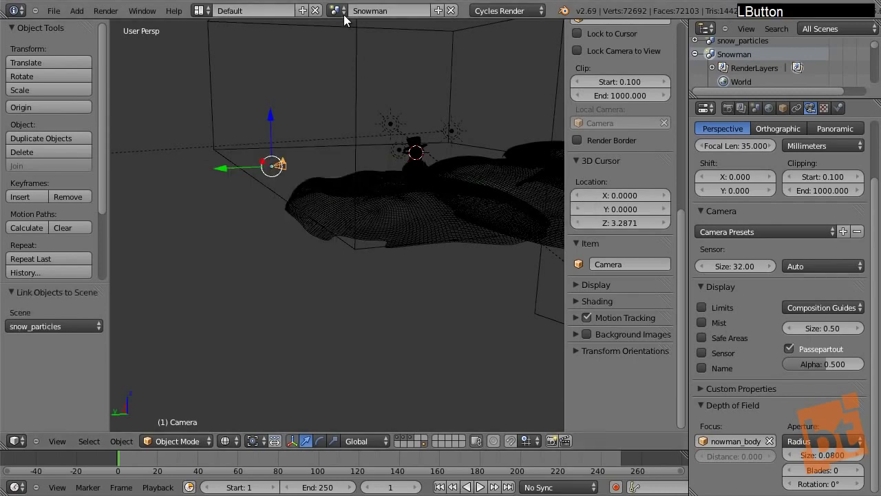
pyautogui.middleClick(314, 181)
pyautogui.click(338, 16)
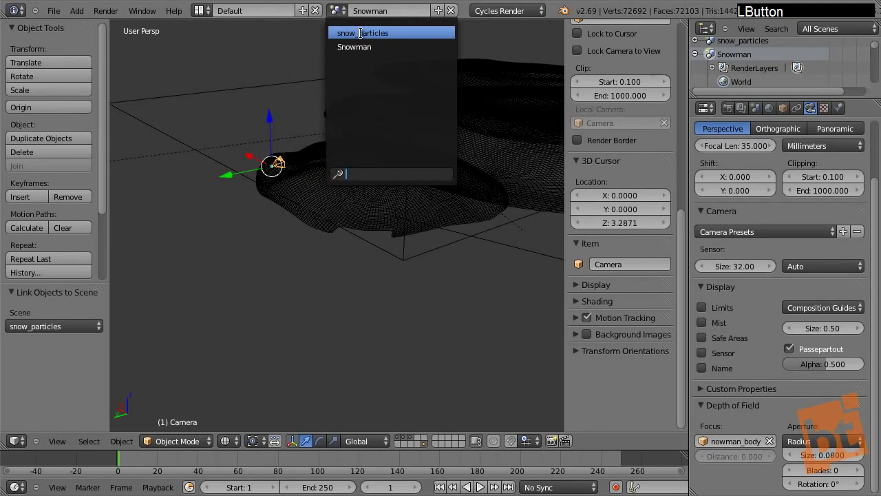
pyautogui.middleClick(386, 138)
pyautogui.click(428, 446)
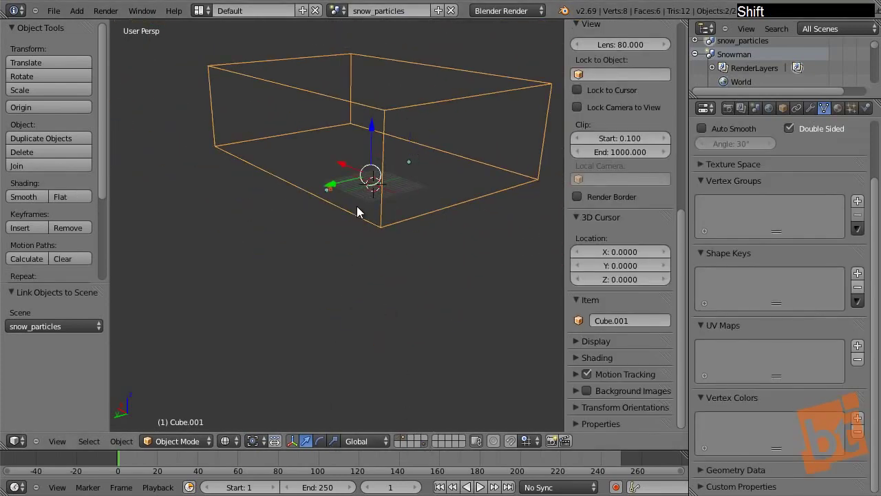
# Adjust the box's layer in snow_particles and select the linked camera.
pyautogui.middleClick(364, 208)
pyautogui.rightClick(388, 249)
pyautogui.click(404, 441)
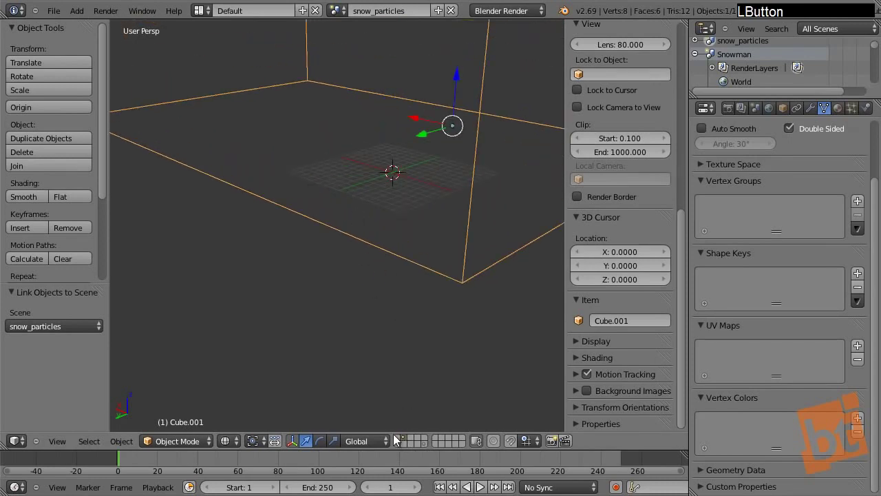
pyautogui.rightClick(426, 271)
pyautogui.press('m')
pyautogui.click(534, 258)
pyautogui.click(427, 447)
pyautogui.rightClick(323, 194)
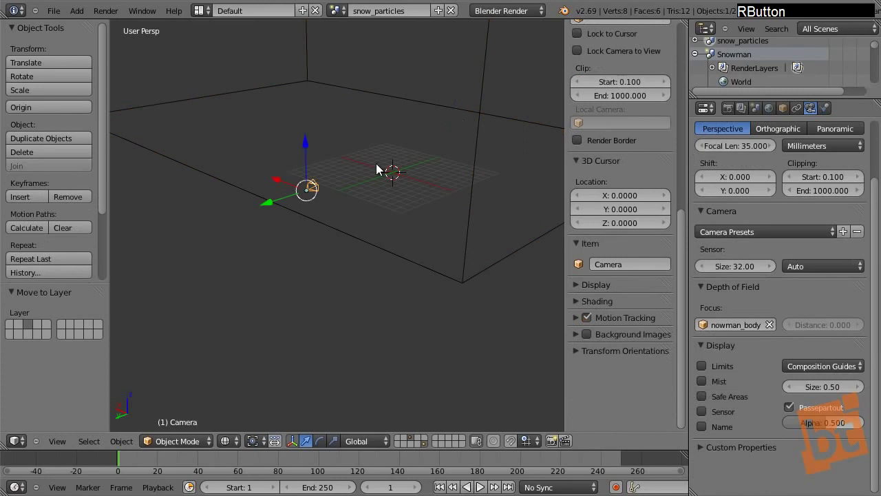
# Show the camera view above a top orthographic view and bring up the Add Mesh menu.
pyautogui.press('KP_0')
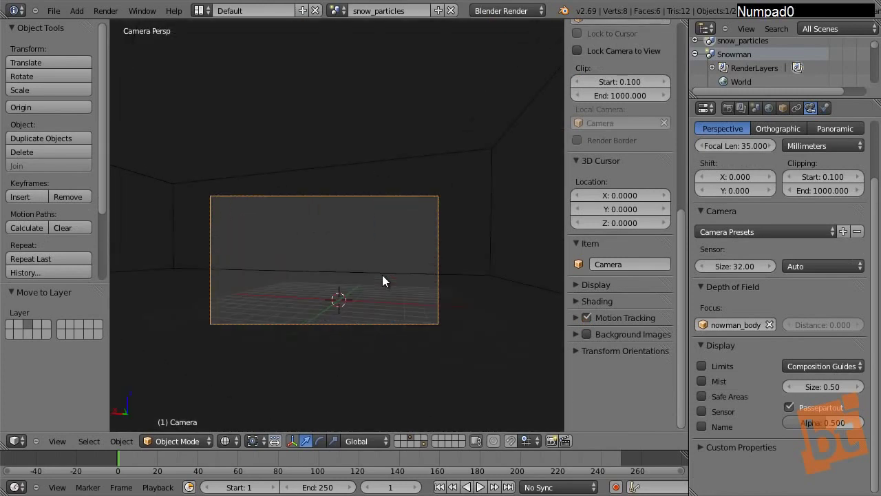
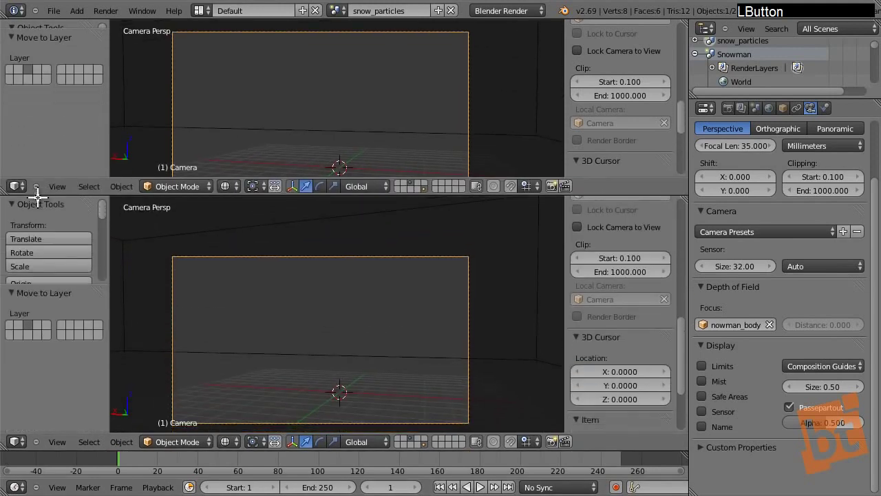
pyautogui.middleClick(240, 145)
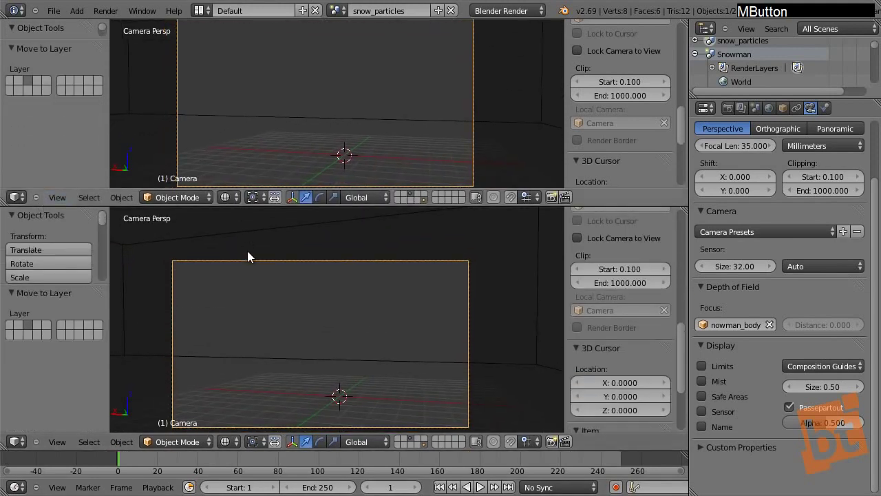
pyautogui.press('KP_7')
pyautogui.middleClick(348, 313)
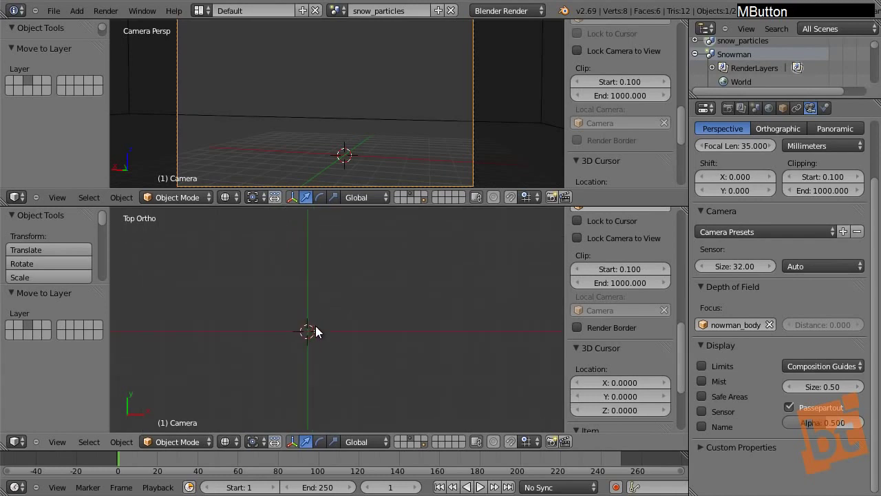
pyautogui.press('shift+a')
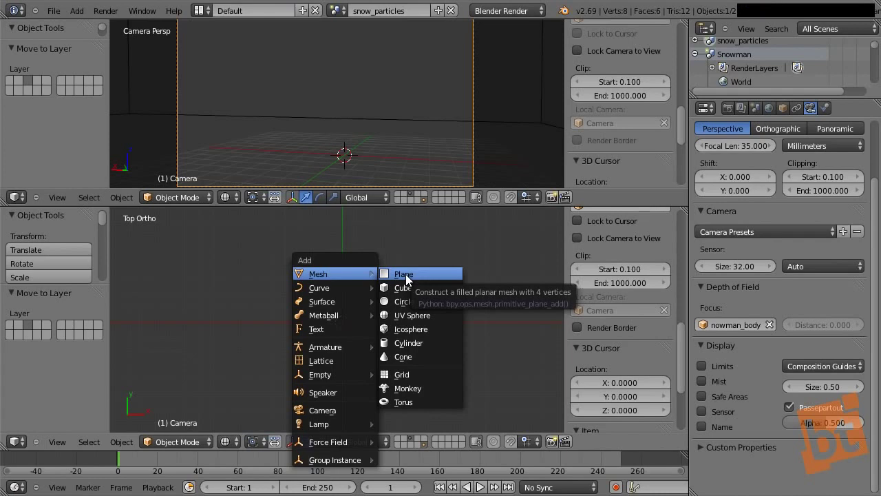
pyautogui.click(408, 278)
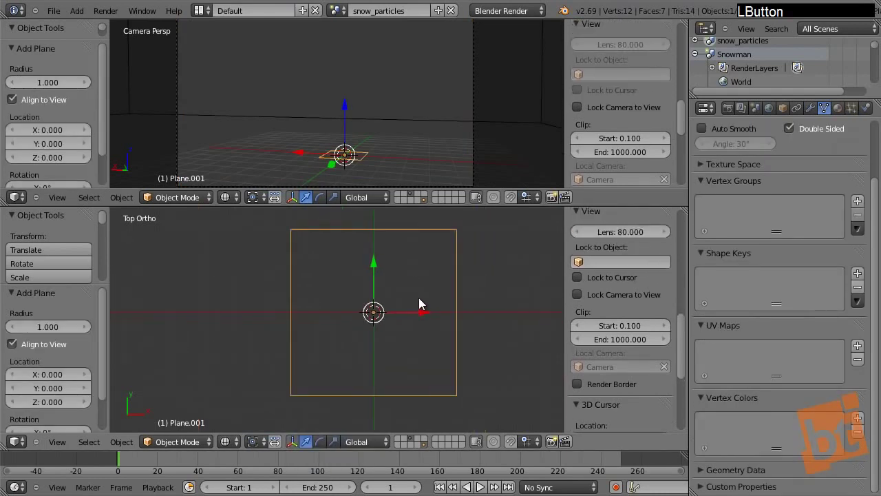
pyautogui.press('Tab')
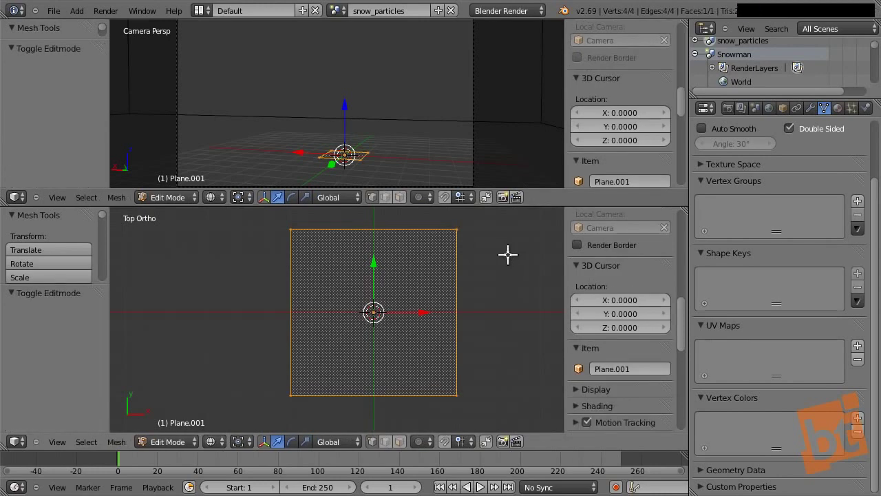
pyautogui.press('s')
pyautogui.click(462, 279)
pyautogui.press('Tab')
pyautogui.press('x')
pyautogui.click(429, 294)
pyautogui.press('shift+a')
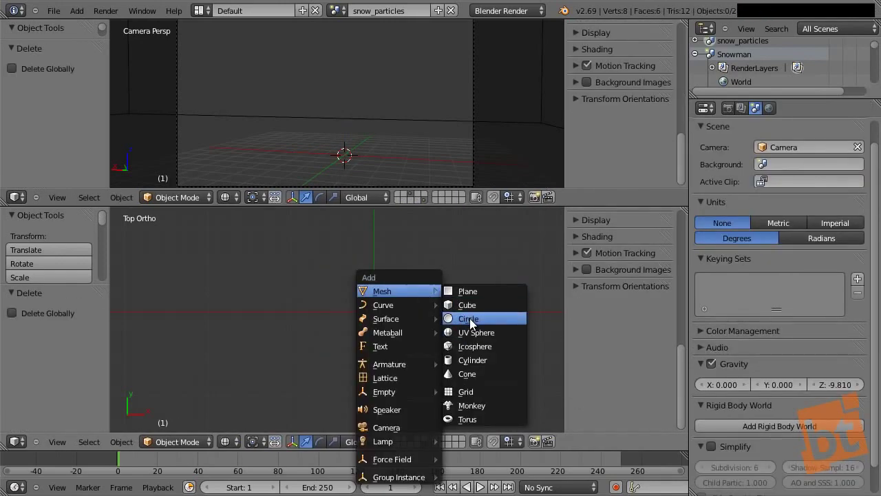
# Add a circle mesh with 5 vertices and select its vertices in Edit Mode.
pyautogui.click(473, 322)
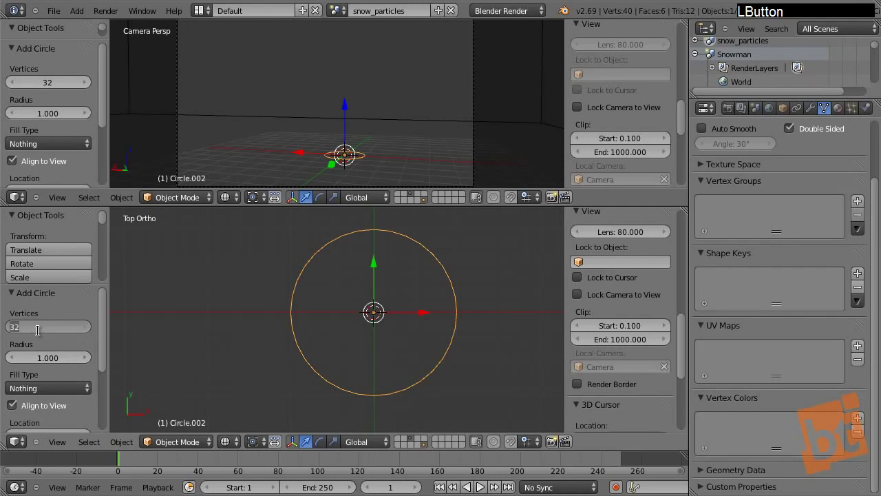
pyautogui.press('5')
pyautogui.press('Return')
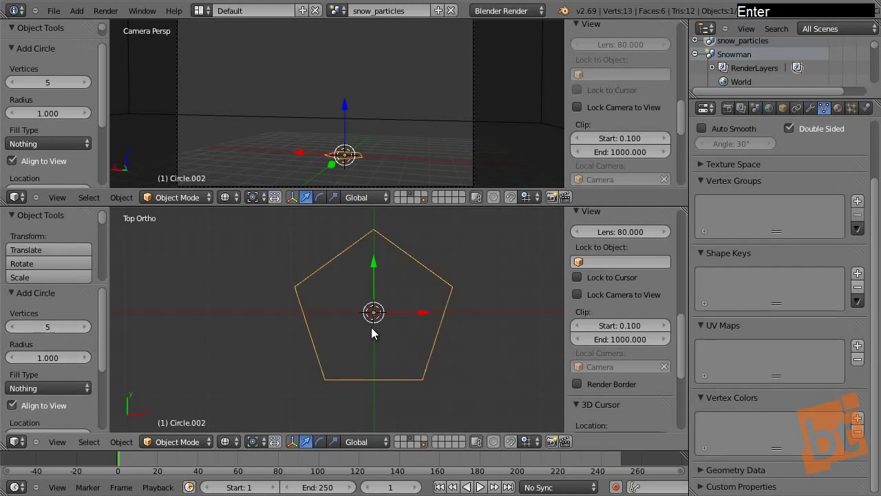
pyautogui.press('Tab')
pyautogui.middleClick(376, 258)
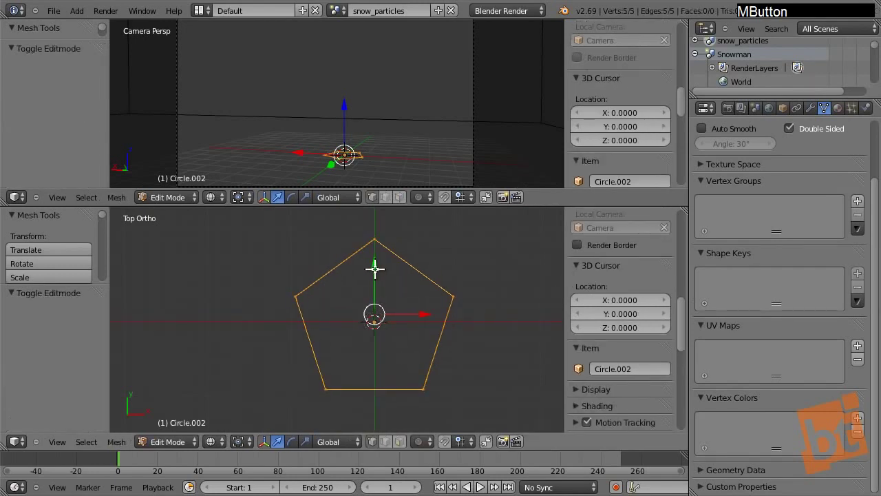
pyautogui.rightClick(378, 238)
pyautogui.rightClick(308, 285)
pyautogui.middleClick(353, 312)
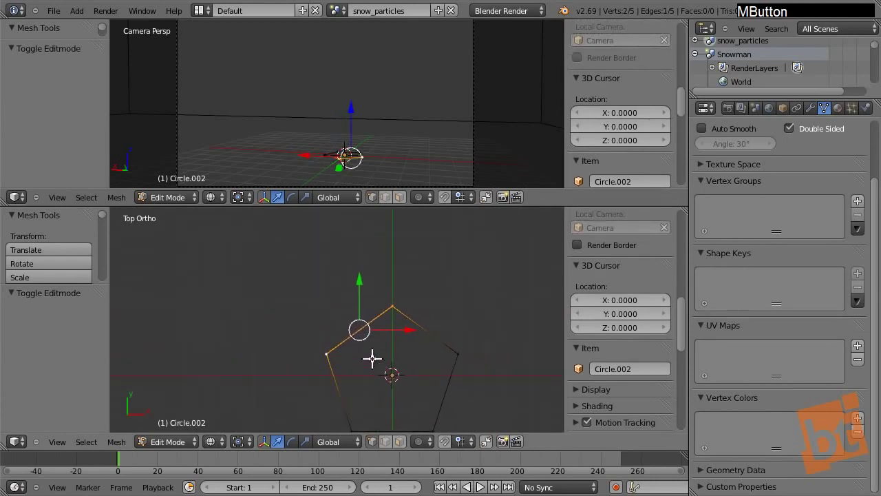
pyautogui.press('a')
# Extrude the pentagon outline and scale it inward to about half, forming a ring.
pyautogui.press('s')
pyautogui.rightClick(486, 254)
pyautogui.press('s')
pyautogui.rightClick(480, 259)
pyautogui.press('e')
pyautogui.rightClick(484, 251)
pyautogui.press('s')
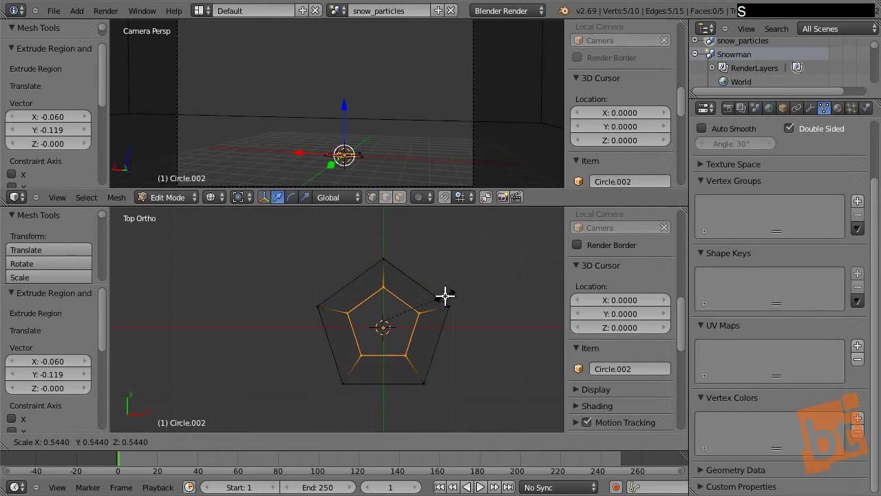
pyautogui.click(445, 293)
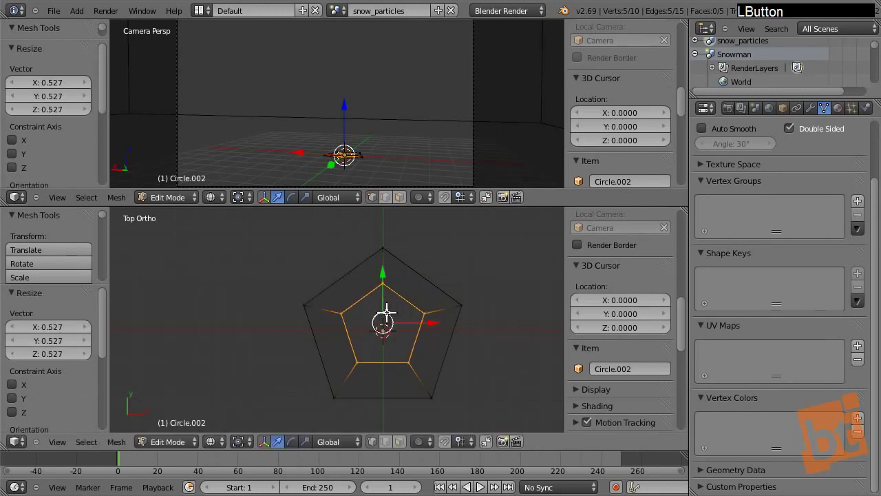
pyautogui.middleClick(399, 292)
pyautogui.press('z')
pyautogui.middleClick(401, 299)
# Show the mesh solid-shaded and isolate the pentagon ring in local view, framed up close.
pyautogui.press('z')
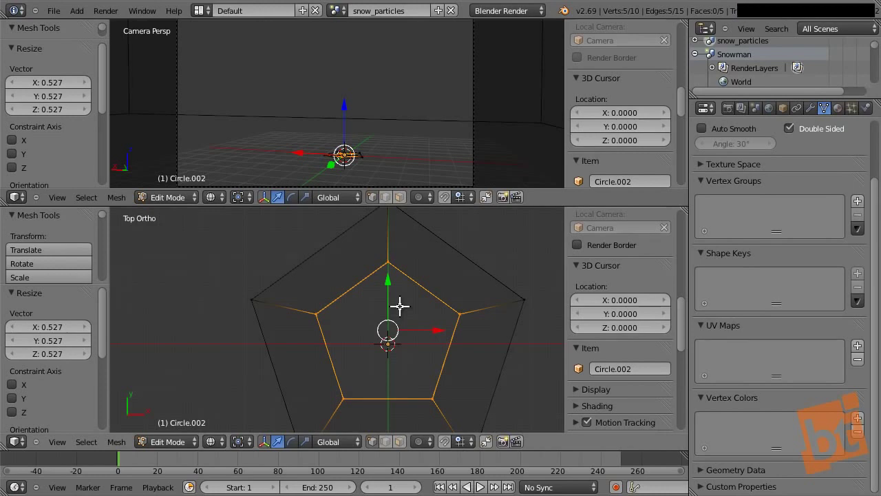
pyautogui.press('z')
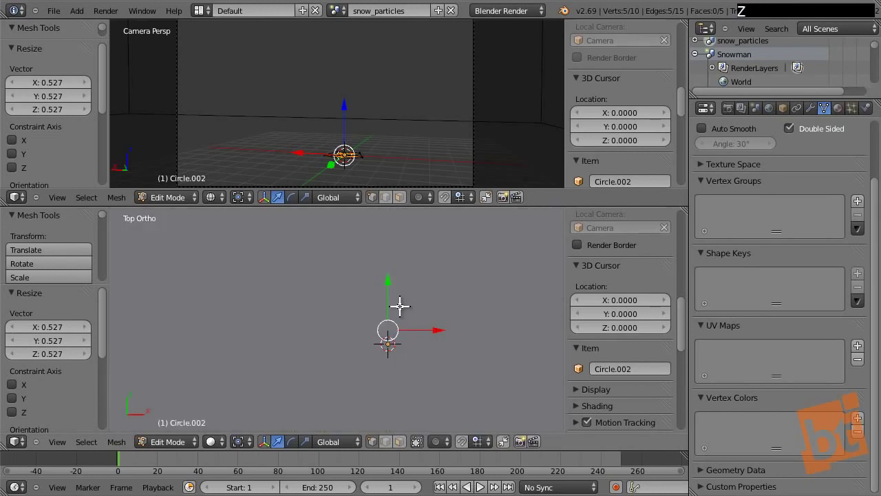
pyautogui.press('KP_Divide')
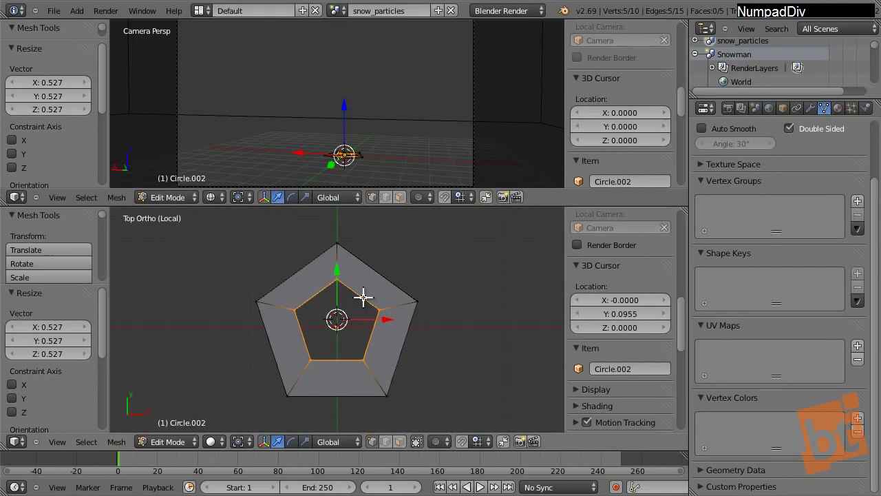
pyautogui.middleClick(378, 299)
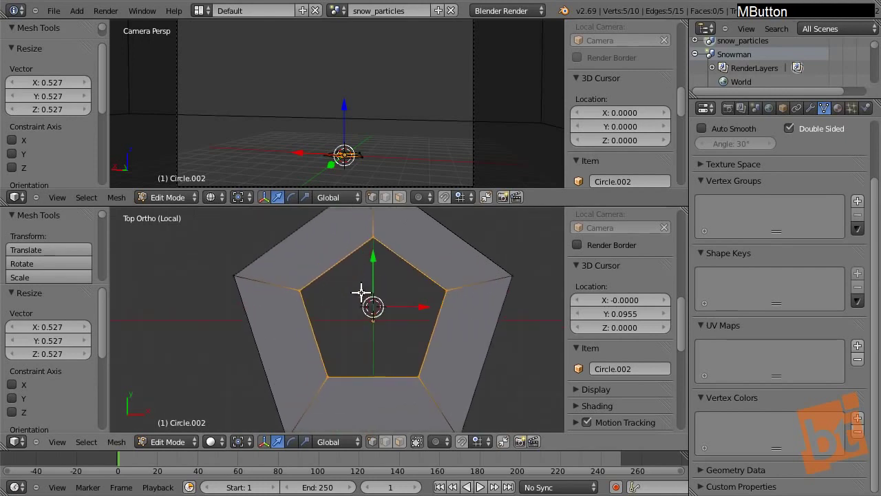
pyautogui.middleClick(387, 295)
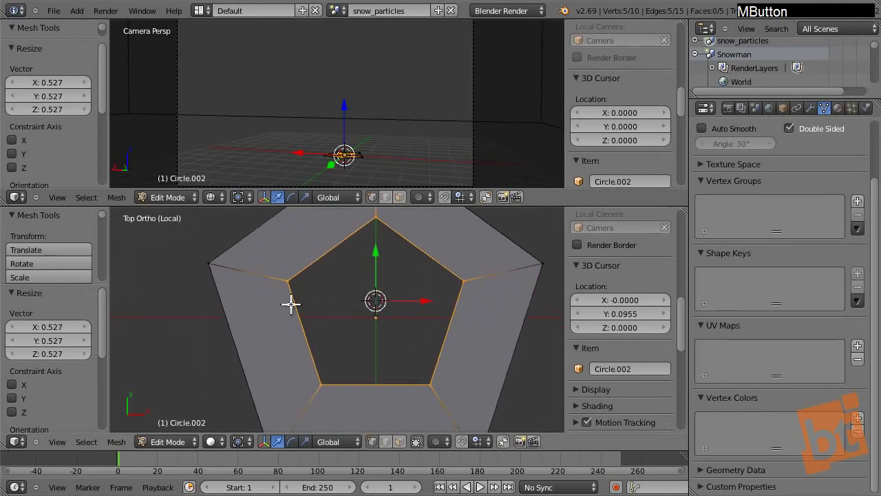
pyautogui.middleClick(390, 323)
pyautogui.press('s')
pyautogui.click(455, 251)
pyautogui.middleClick(362, 364)
# After an abandoned outer-edge extrusion, extrude the ring's bottom edge downward into a stem.
pyautogui.rightClick(299, 362)
pyautogui.rightClick(396, 282)
pyautogui.middleClick(401, 314)
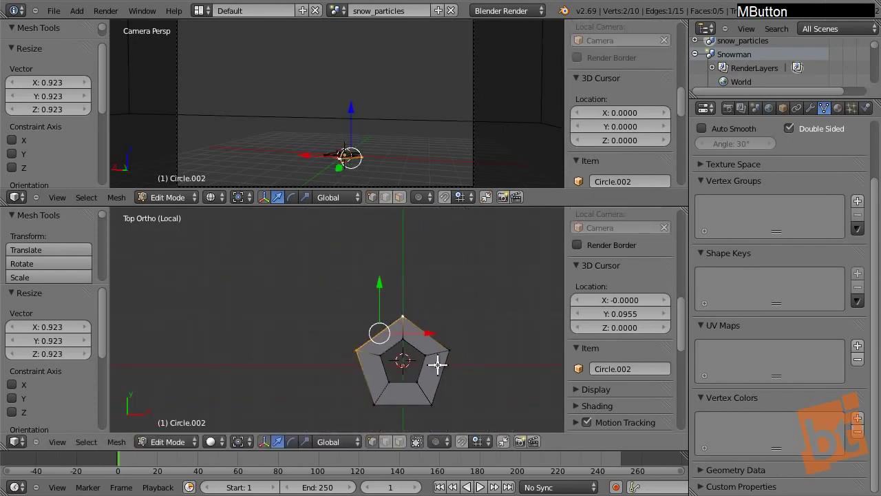
pyautogui.press('e')
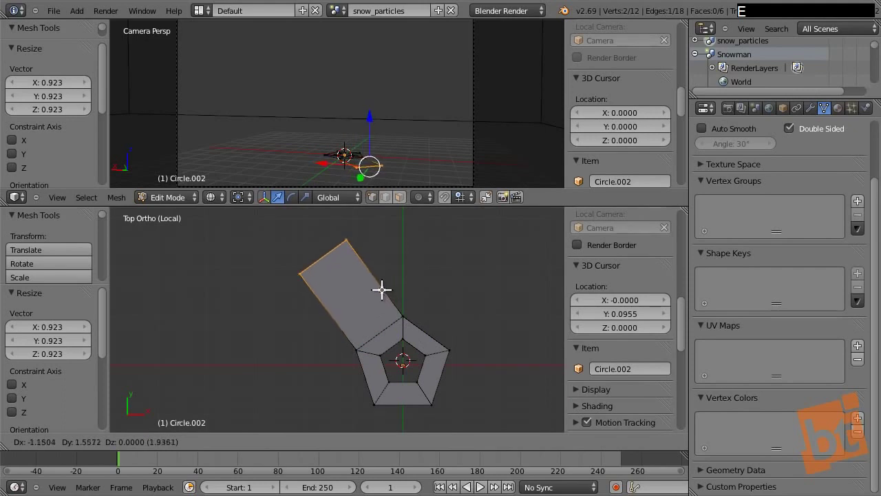
pyautogui.rightClick(384, 284)
pyautogui.press('ctrl+z')
pyautogui.middleClick(417, 274)
pyautogui.rightClick(372, 303)
pyautogui.rightClick(426, 311)
pyautogui.press('e')
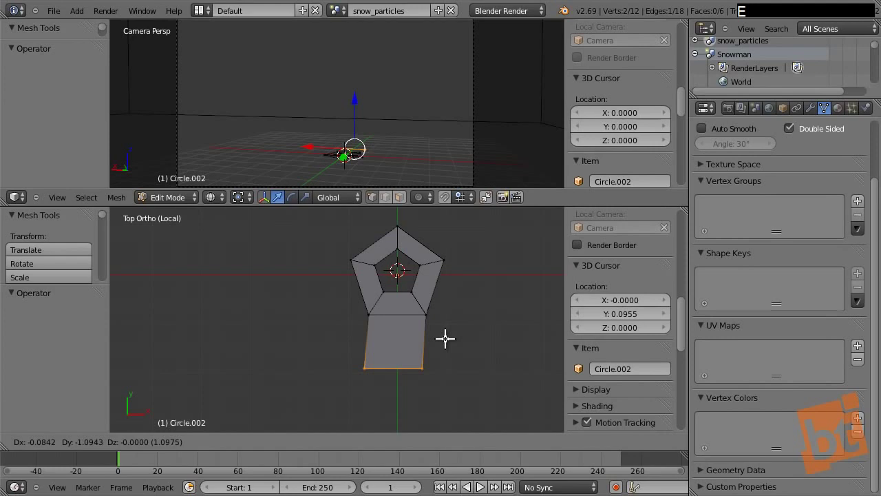
# Cut edge loops across the stem and narrow and reposition its lower section along Z.
pyautogui.press('y')
pyautogui.click(448, 352)
pyautogui.press('s')
pyautogui.click(427, 354)
pyautogui.press('ctrl+r')
pyautogui.click(419, 341)
pyautogui.rightClick(420, 341)
pyautogui.press('s')
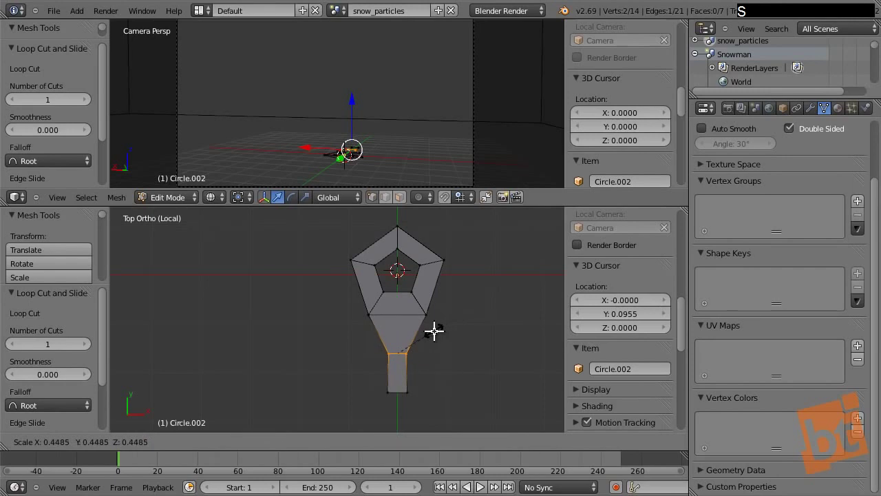
pyautogui.click(436, 326)
pyautogui.press('g')
pyautogui.press('z')
pyautogui.rightClick(434, 323)
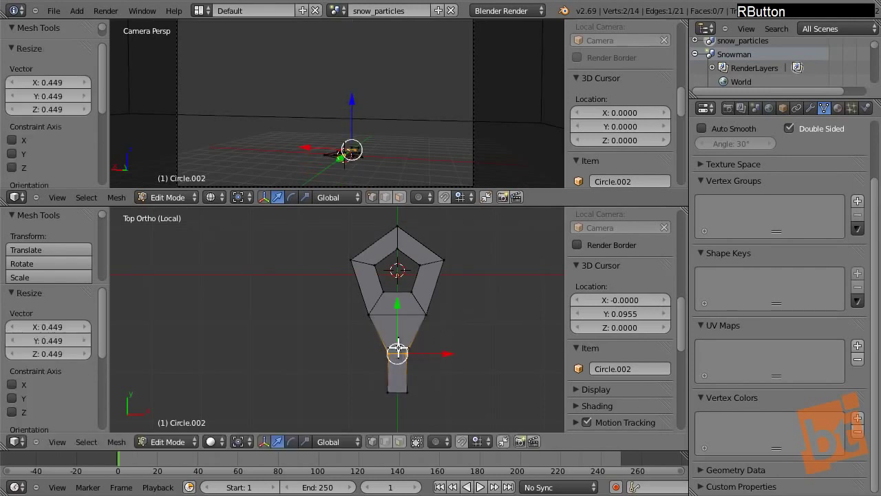
pyautogui.click(401, 310)
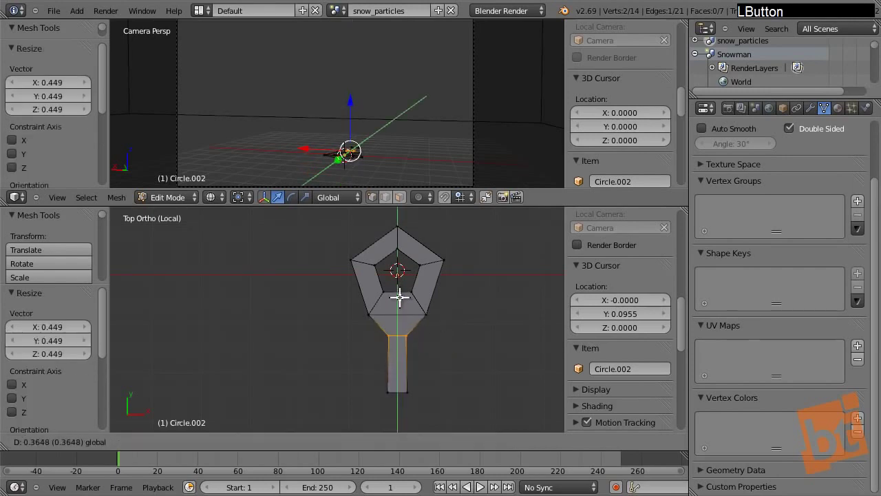
# Slide the stem's edge loop into place and add another loop across it.
pyautogui.middleClick(409, 304)
pyautogui.press('ctrl+r')
pyautogui.click(396, 289)
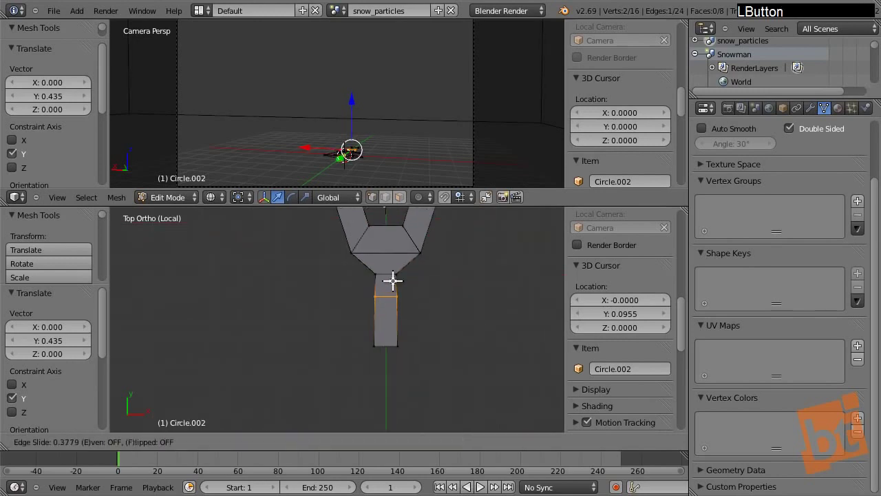
pyautogui.press('ctrl+r')
pyautogui.click(393, 306)
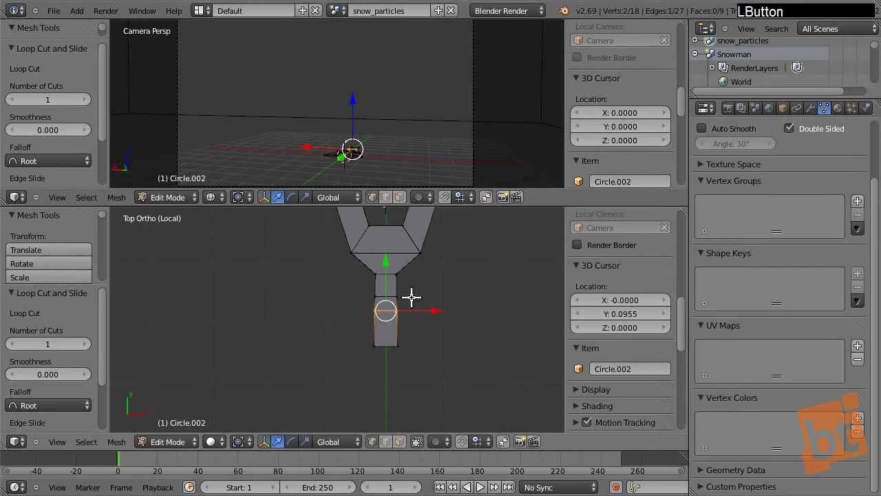
# Extrude the middle section's right edge 0.3 along X as a short side branch.
pyautogui.rightClick(401, 295)
pyautogui.rightClick(401, 306)
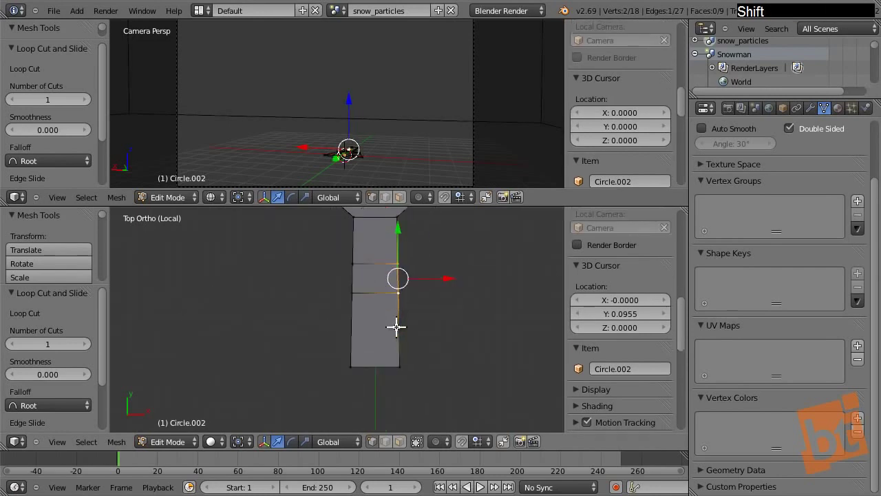
pyautogui.press('F9')
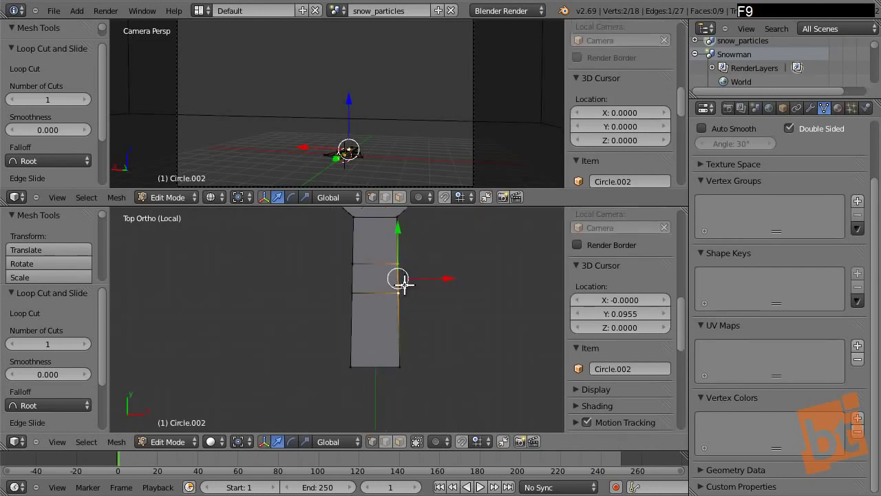
pyautogui.press('e')
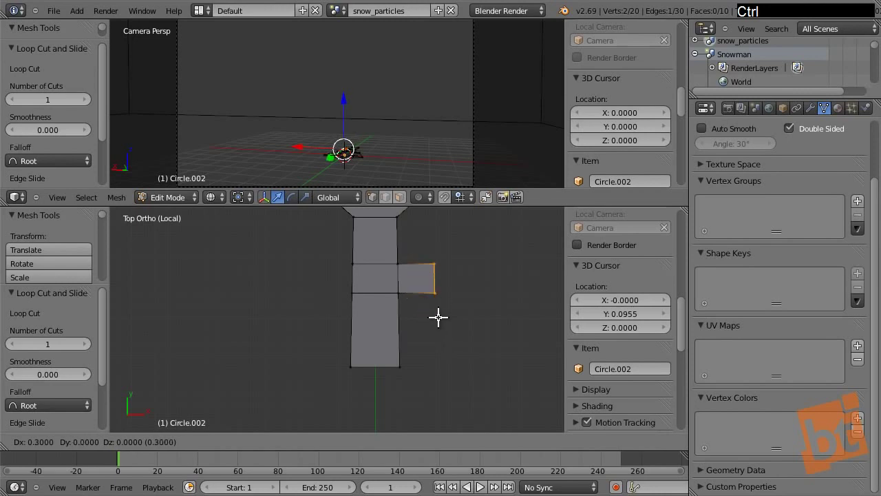
# Confirm the right branch and extrude a matching branch from the left edge.
pyautogui.click(440, 317)
pyautogui.rightClick(358, 262)
pyautogui.rightClick(358, 263)
pyautogui.rightClick(363, 283)
pyautogui.press('e')
pyautogui.click(326, 313)
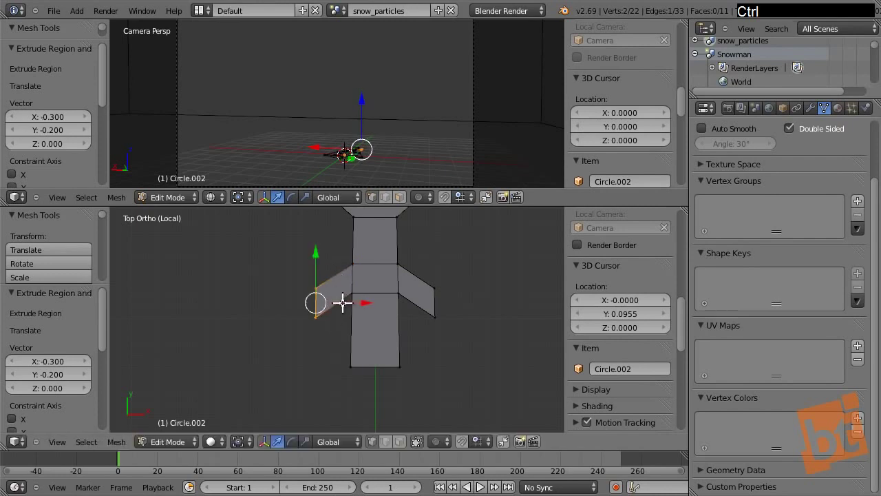
pyautogui.press('a')
pyautogui.middleClick(369, 294)
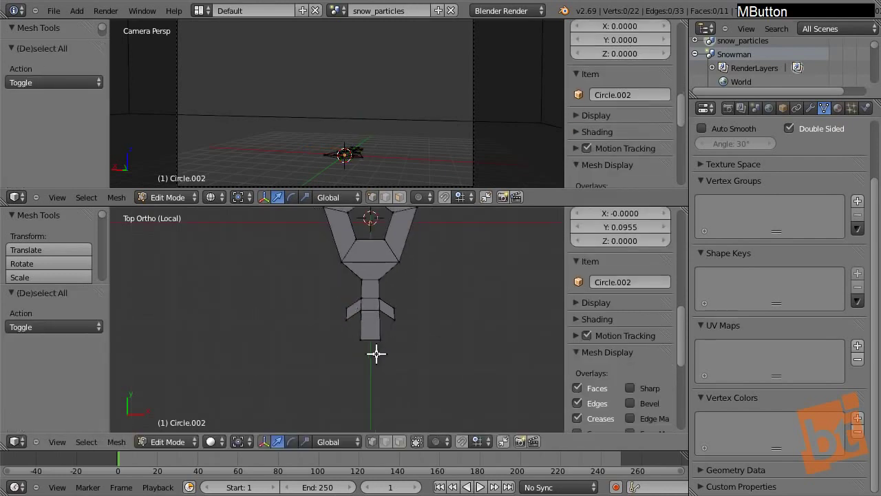
# Extrude the stem's bottom edge further down and scale the new end narrower.
pyautogui.rightClick(347, 309)
pyautogui.rightClick(389, 314)
pyautogui.press('e')
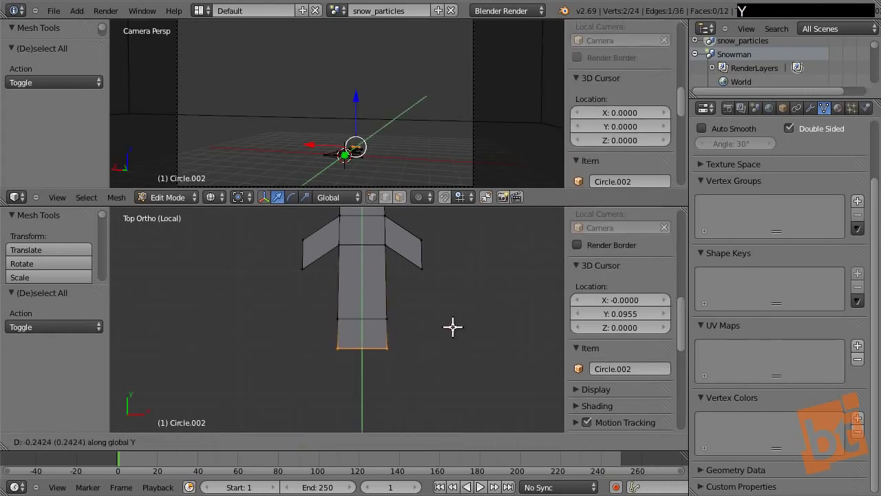
pyautogui.click(455, 324)
pyautogui.press('s')
pyautogui.click(392, 324)
# Extrude angled prongs down to the right and left from the stem's lower edges.
pyautogui.rightClick(396, 316)
pyautogui.rightClick(383, 344)
pyautogui.press('e')
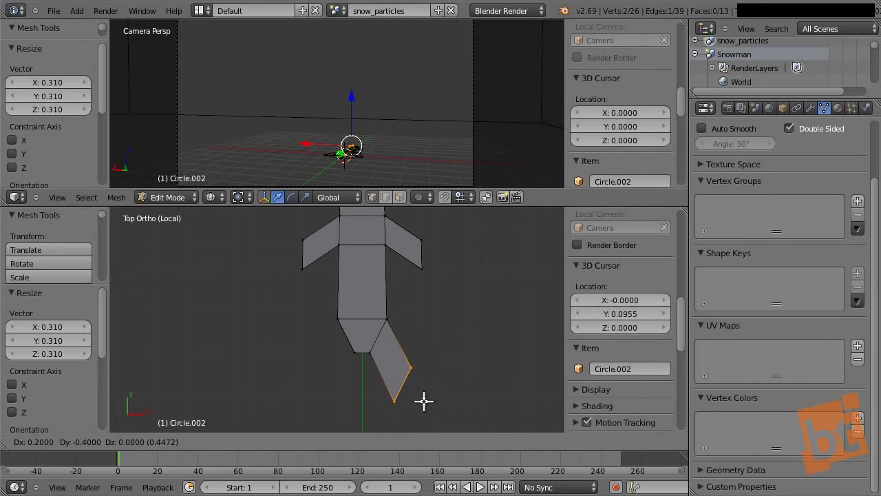
pyautogui.click(444, 388)
pyautogui.rightClick(333, 323)
pyautogui.rightClick(354, 344)
pyautogui.press('e')
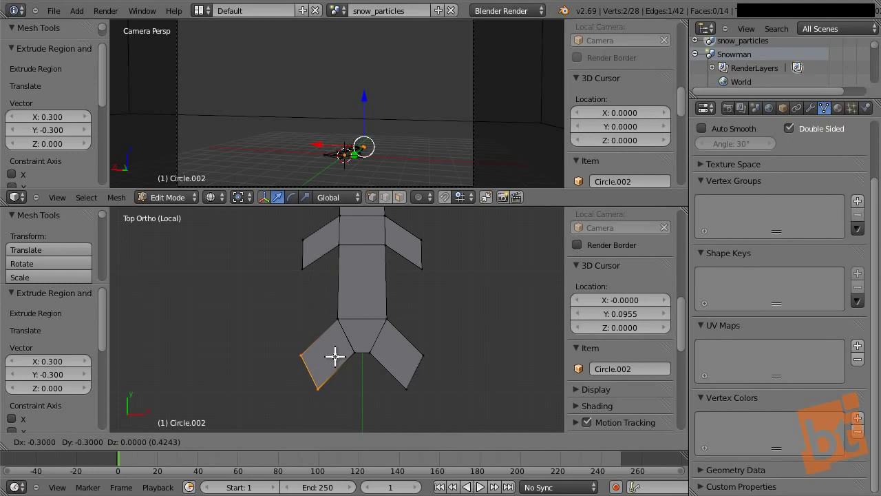
pyautogui.click(337, 351)
# Extend both prong tips with a further downward extrusion each.
pyautogui.press('a')
pyautogui.middleClick(386, 304)
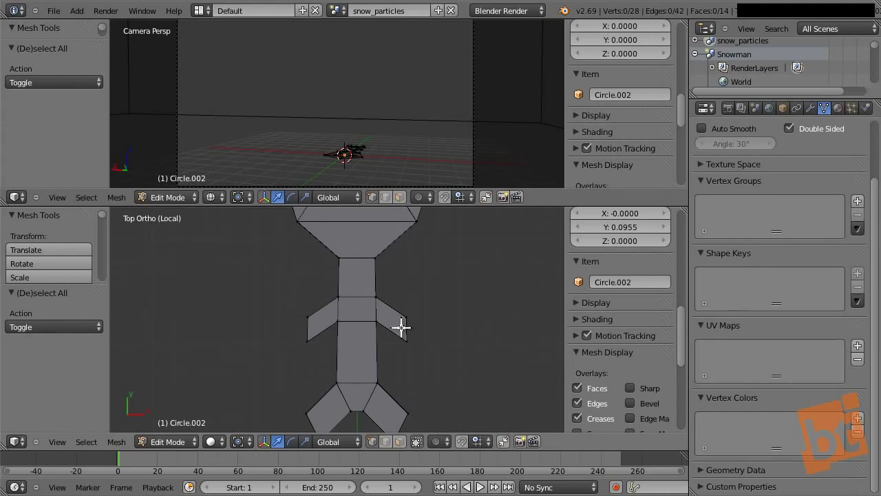
pyautogui.middleClick(380, 301)
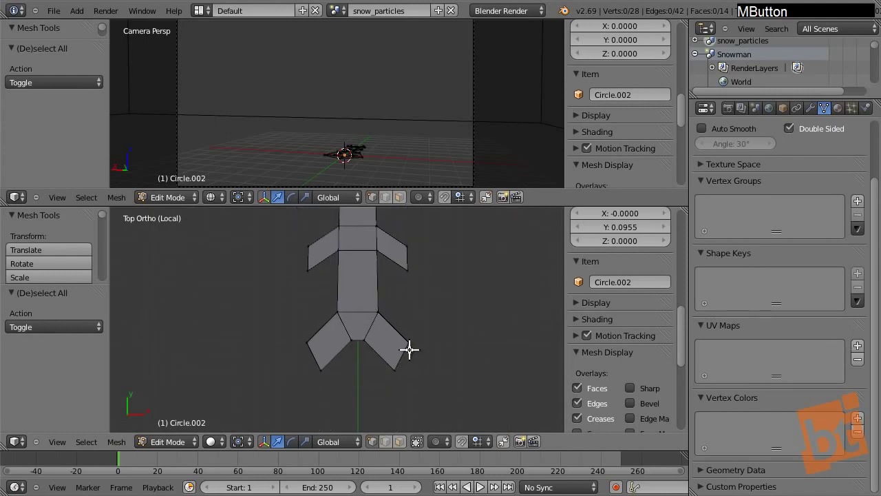
pyautogui.rightClick(412, 344)
pyautogui.rightClick(399, 371)
pyautogui.press('e')
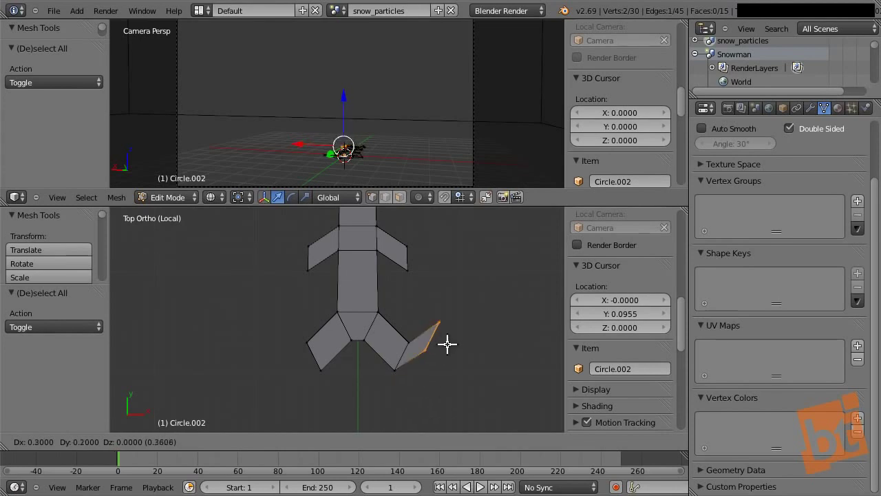
pyautogui.click(419, 387)
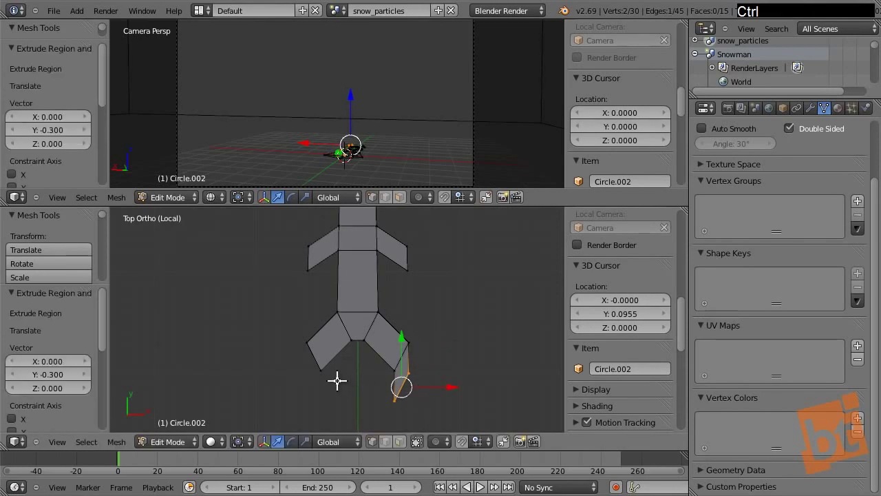
pyautogui.rightClick(322, 371)
pyautogui.rightClick(308, 340)
pyautogui.press('e')
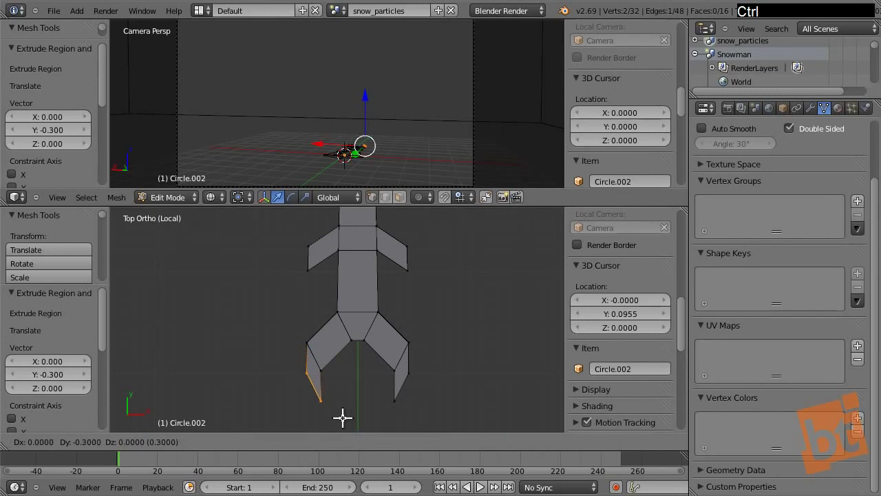
pyautogui.click(344, 413)
# Extrude the central bottom edge down and scale it into a pointed tip.
pyautogui.press('a')
pyautogui.rightClick(355, 344)
pyautogui.rightClick(370, 340)
pyautogui.press('e')
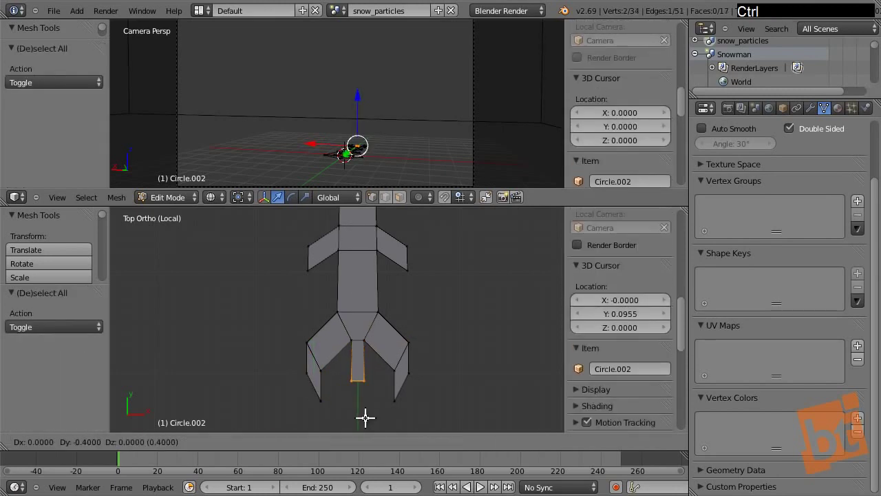
pyautogui.click(367, 413)
pyautogui.press('s')
pyautogui.click(445, 418)
pyautogui.press('a')
# Check vertices down the arm's centre line, clear the selection and frame the whole snowflake with the ring.
pyautogui.middleClick(384, 352)
pyautogui.press('ctrl+Tab')
pyautogui.click(378, 274)
pyautogui.rightClick(371, 275)
pyautogui.rightClick(372, 307)
pyautogui.rightClick(374, 347)
pyautogui.press('a')
pyautogui.middleClick(385, 308)
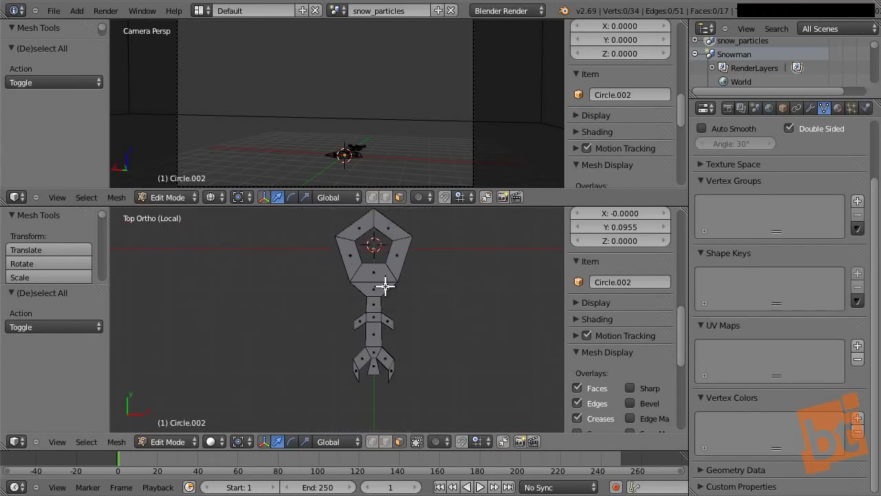
# Pick vertices down the arm, zoom in on them and clear the selection again.
pyautogui.rightClick(387, 281)
pyautogui.rightClick(376, 301)
pyautogui.rightClick(376, 316)
pyautogui.rightClick(364, 316)
pyautogui.click(399, 303)
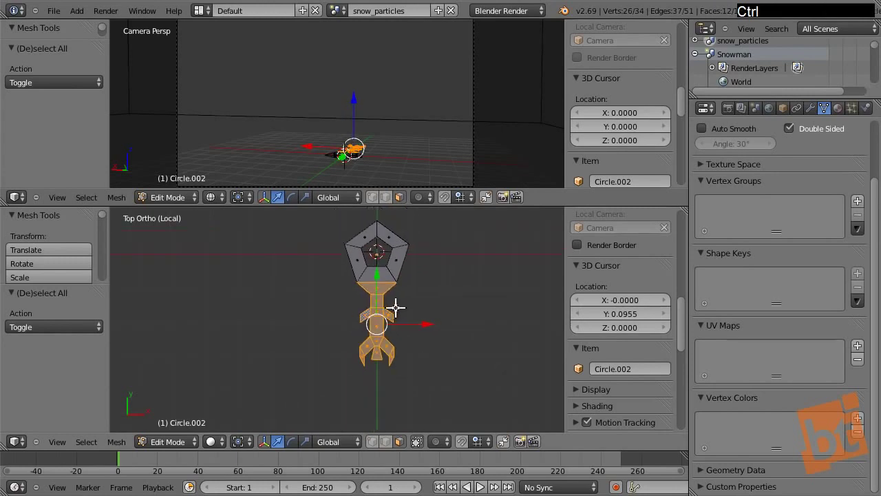
pyautogui.middleClick(397, 302)
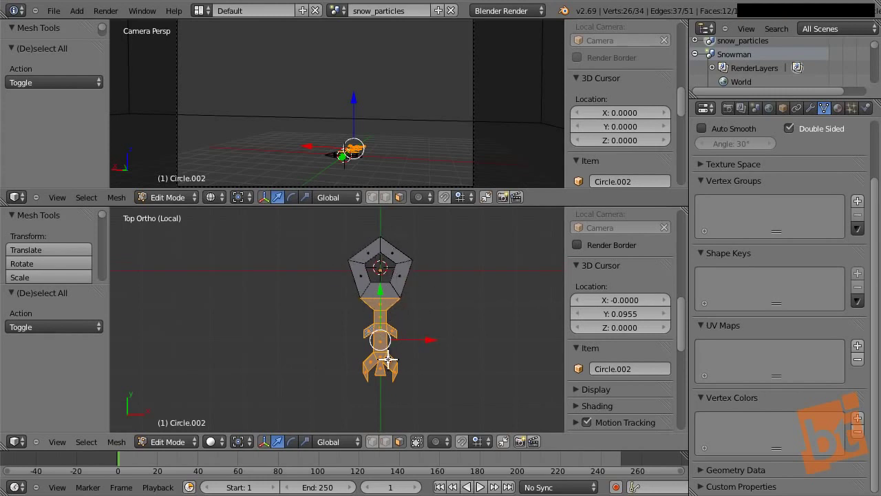
pyautogui.middleClick(393, 352)
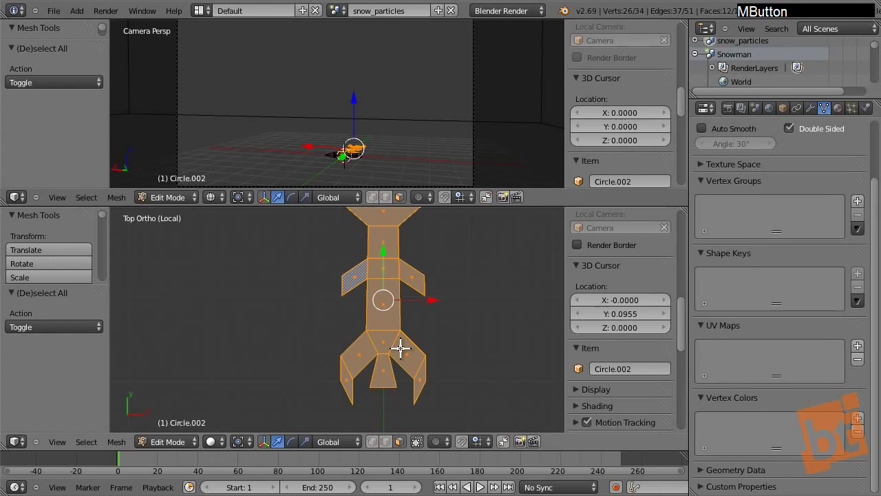
pyautogui.press('a')
pyautogui.click(415, 308)
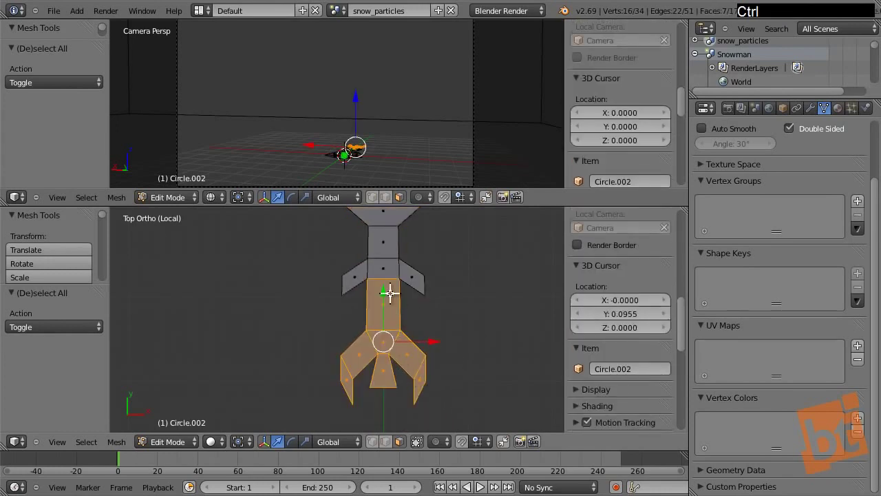
# Select the forked tip and move it up along Y to meet the side branches.
pyautogui.rightClick(391, 296)
pyautogui.click(386, 316)
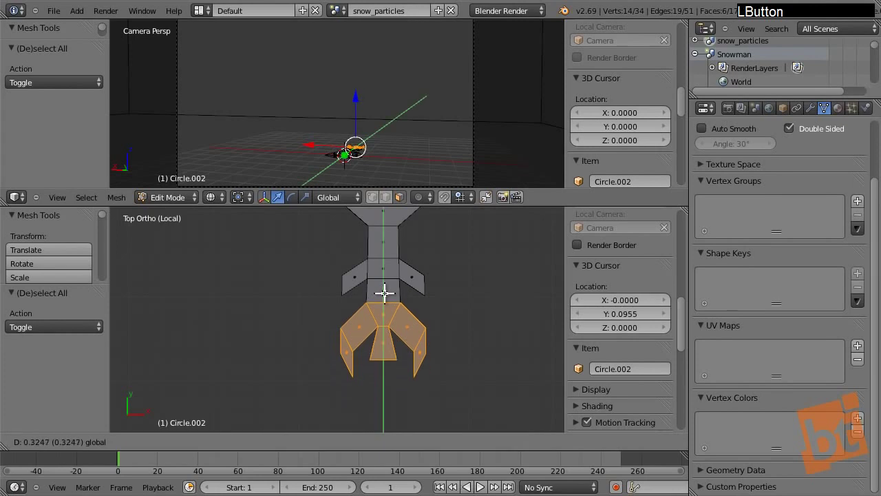
pyautogui.rightClick(388, 278)
pyautogui.rightClick(380, 270)
pyautogui.rightClick(353, 274)
pyautogui.rightClick(419, 271)
pyautogui.click(385, 262)
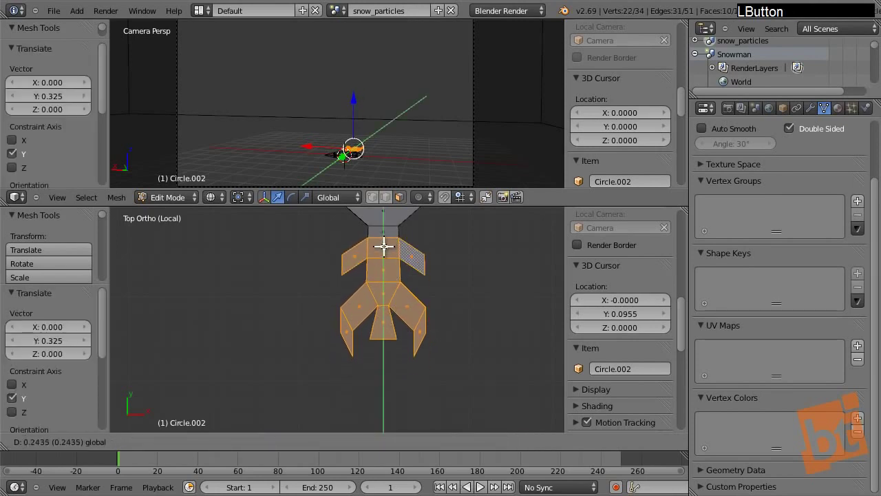
pyautogui.middleClick(400, 287)
pyautogui.press('ctrl+Tab')
pyautogui.click(382, 271)
# Merge the two overlapping vertex pairs at the branch joints with Alt+M At Last.
pyautogui.rightClick(344, 305)
pyautogui.rightClick(346, 276)
pyautogui.press('alt+m')
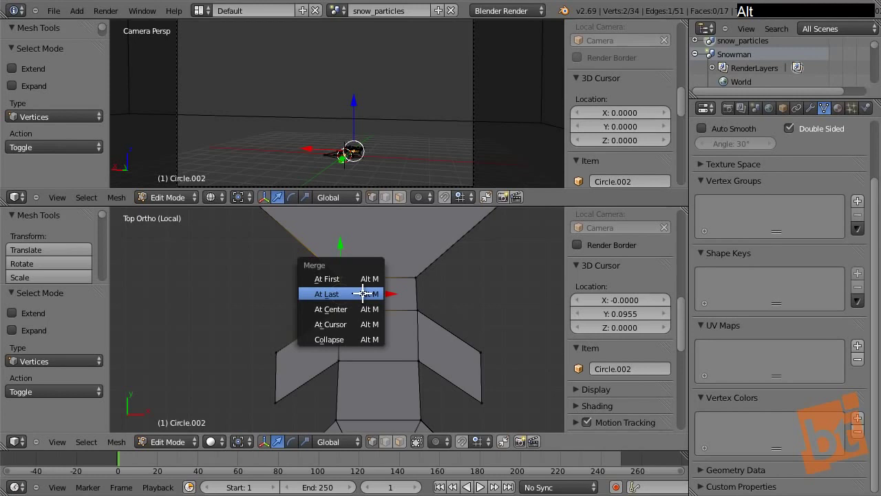
pyautogui.click(364, 288)
pyautogui.rightClick(424, 302)
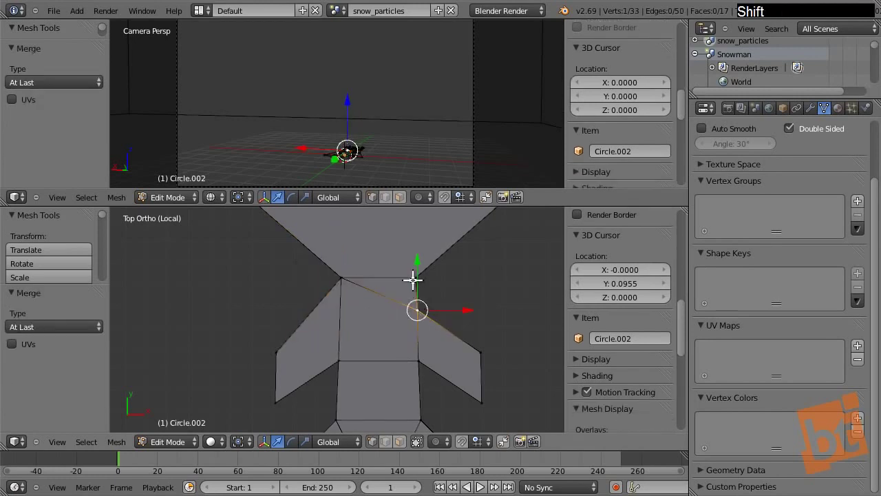
pyautogui.rightClick(414, 270)
pyautogui.press('alt+m')
pyautogui.click(415, 269)
# Select the shortened arm and shift it below the ring, framing both together.
pyautogui.press('a')
pyautogui.middleClick(429, 323)
pyautogui.press('ctrl+Tab')
pyautogui.click(419, 298)
pyautogui.click(446, 288)
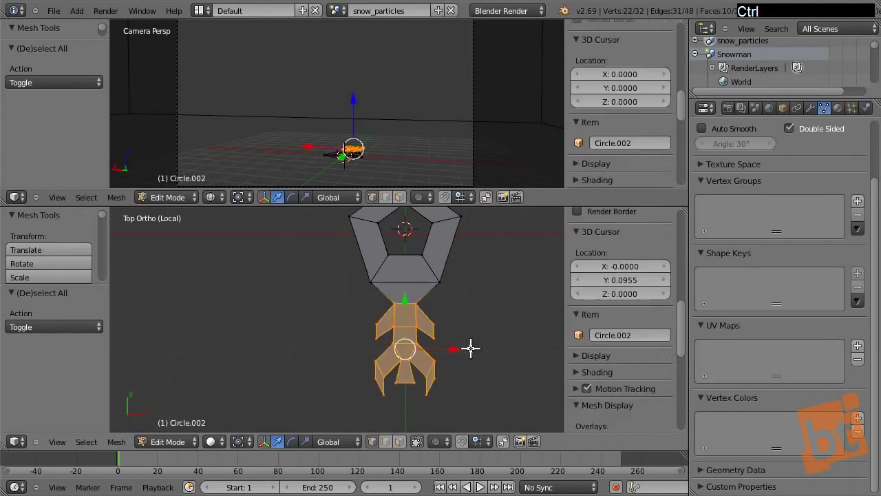
pyautogui.middleClick(440, 350)
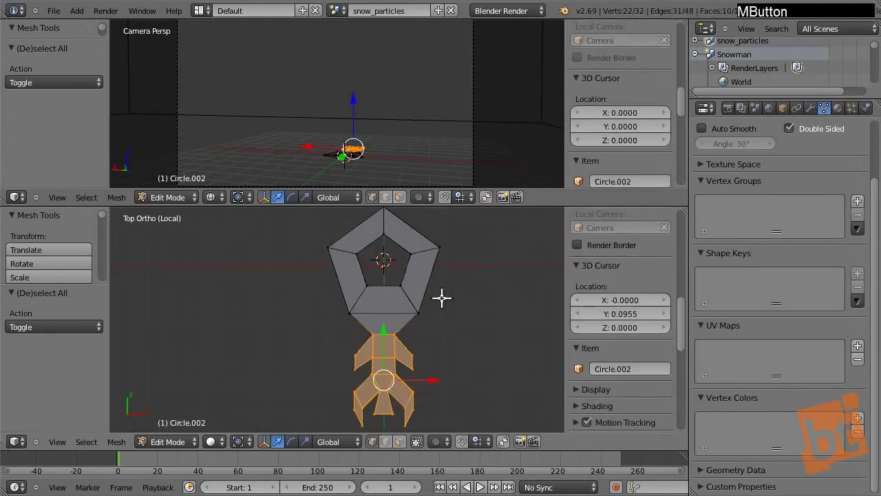
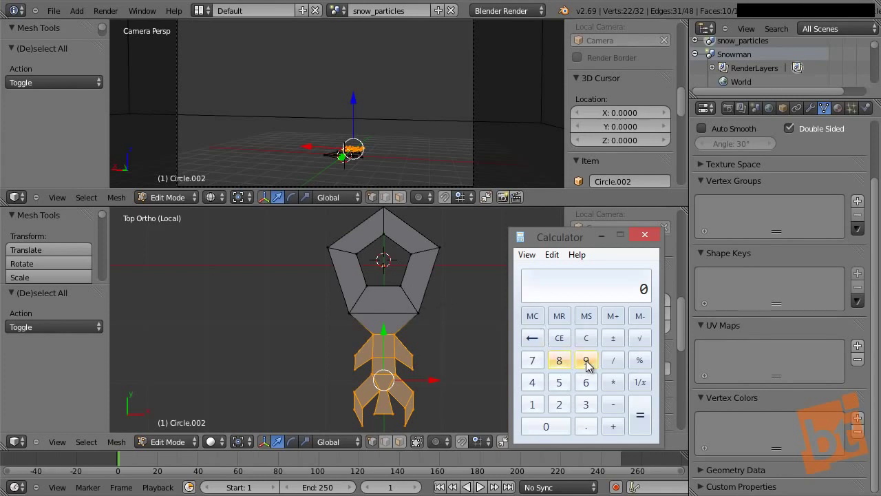
# Compute 360/5 = 72 in Calculator, close it and maximise Blender's top view of the arm.
pyautogui.click(588, 405)
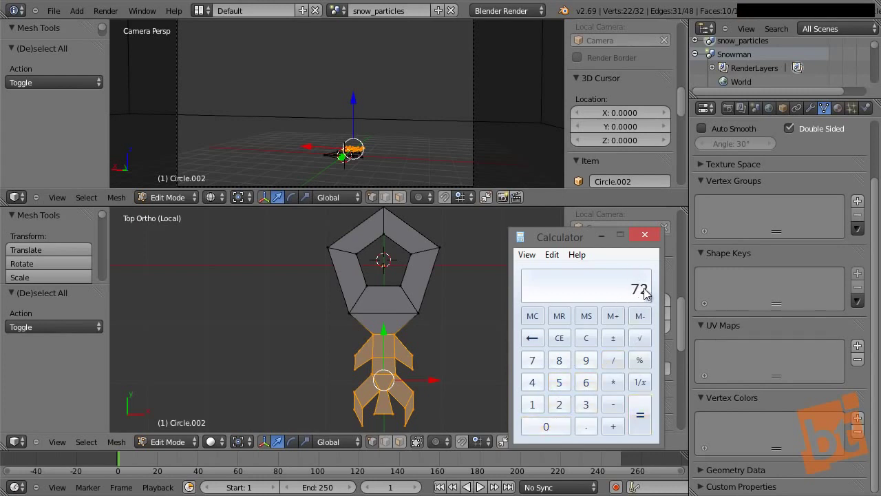
pyautogui.click(653, 237)
pyautogui.middleClick(411, 334)
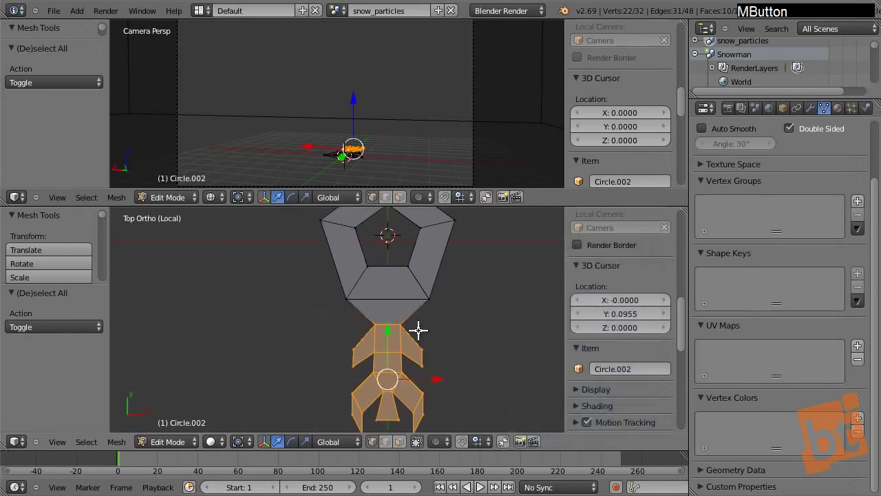
pyautogui.press('shift+space')
# Snap the 3D cursor to the scene origin at the pentagon's centre.
pyautogui.middleClick(564, 350)
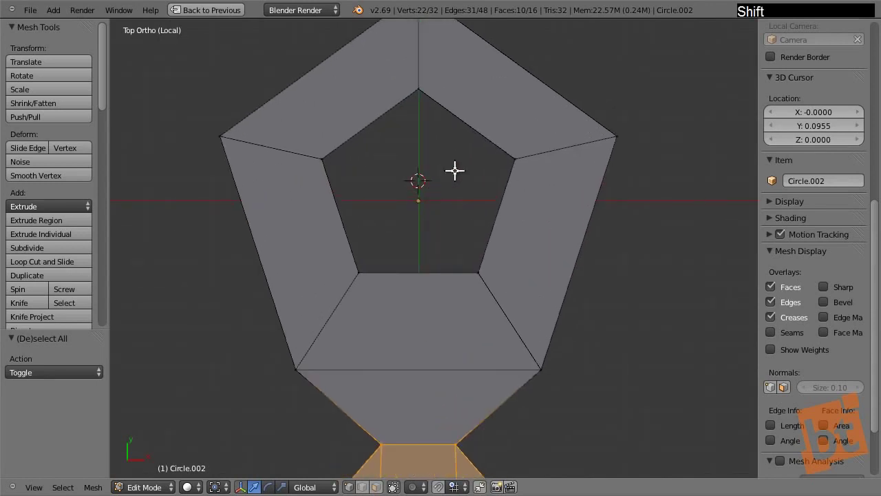
pyautogui.press('shift+s')
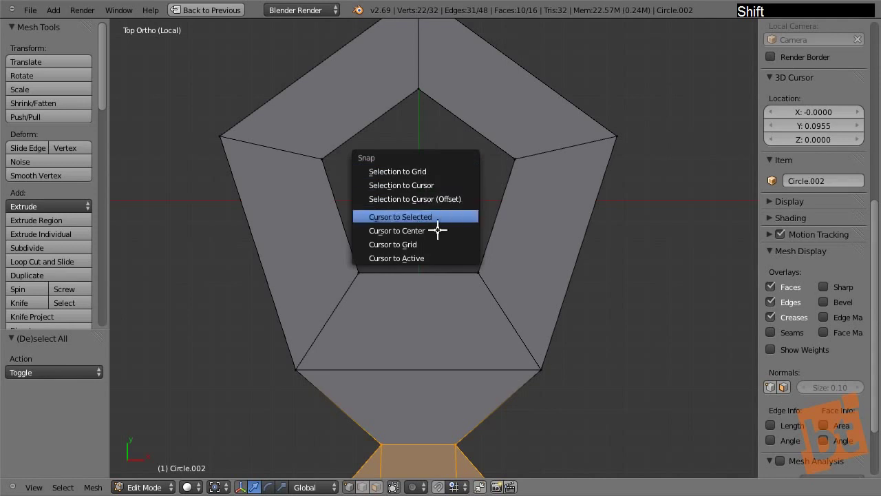
pyautogui.click(438, 225)
pyautogui.middleClick(467, 234)
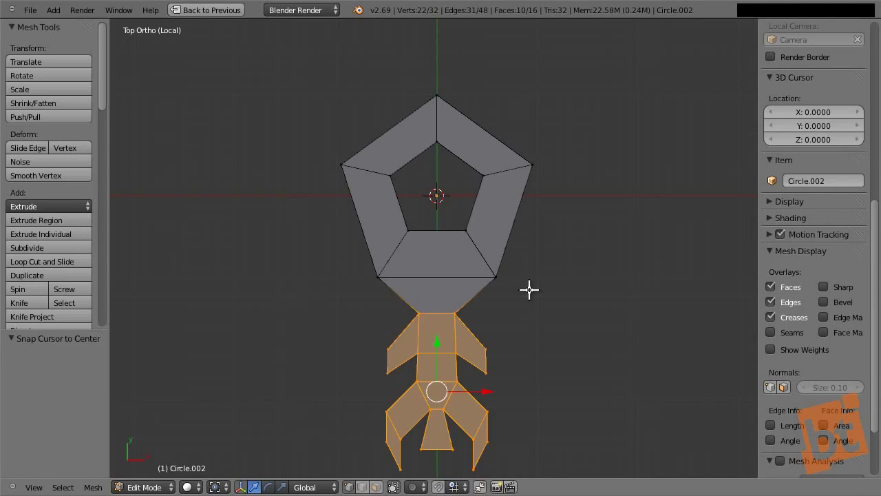
# Try duplicating the arm with Shift+D and rotating copies 72 degrees around the centre.
pyautogui.press('shift+d')
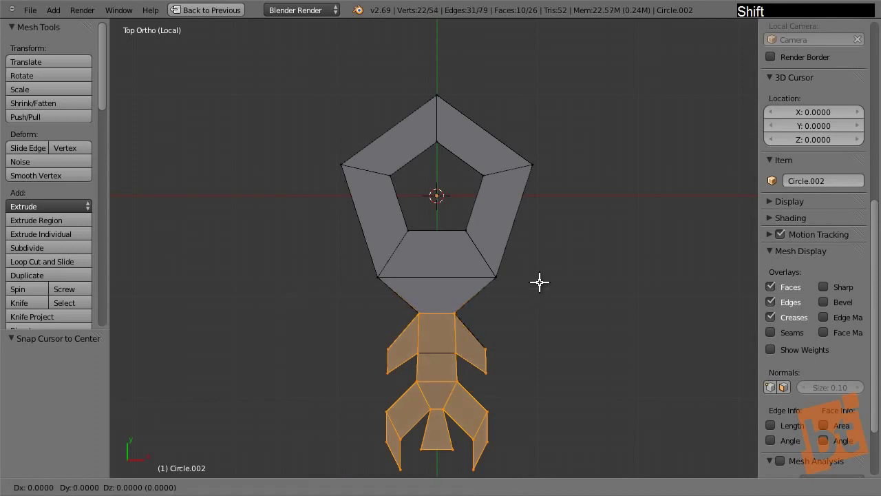
pyautogui.press('r')
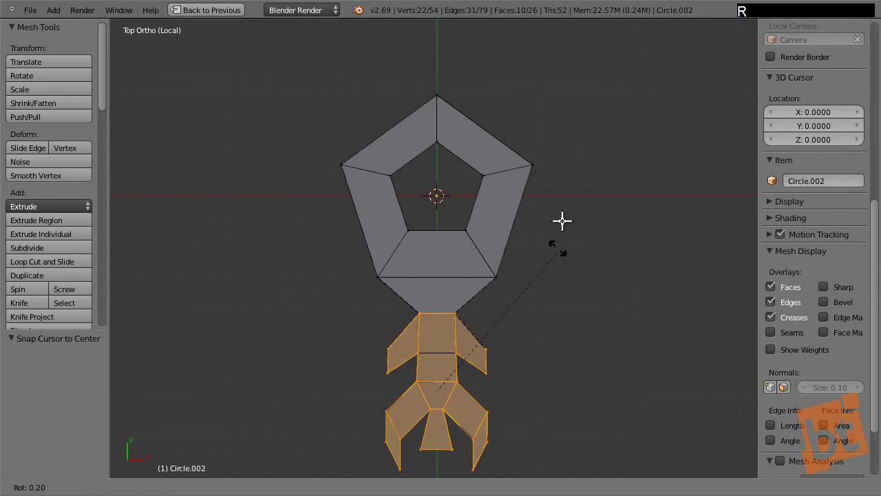
pyautogui.rightClick(565, 214)
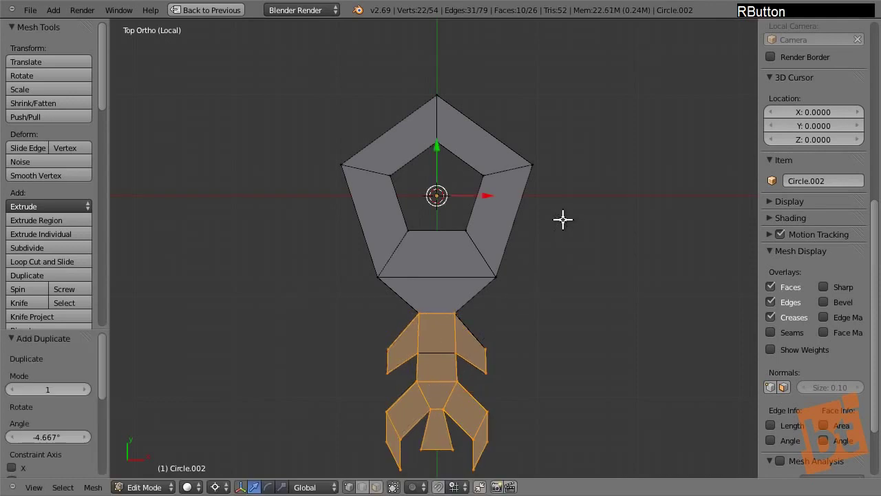
pyautogui.press('r')
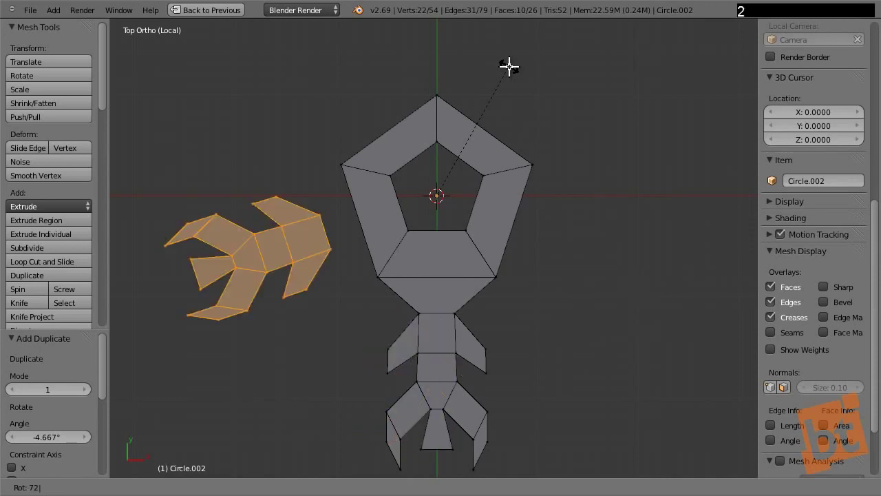
pyautogui.press('Return')
pyautogui.press('shift+d')
pyautogui.press('r')
pyautogui.press('7')
pyautogui.press('Return')
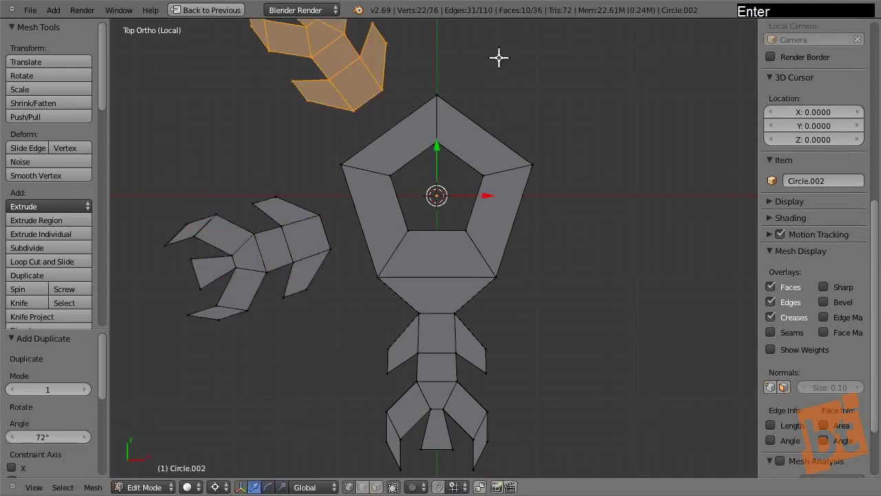
pyautogui.press('shift+d')
pyautogui.rightClick(430, 91)
pyautogui.press('shift+r')
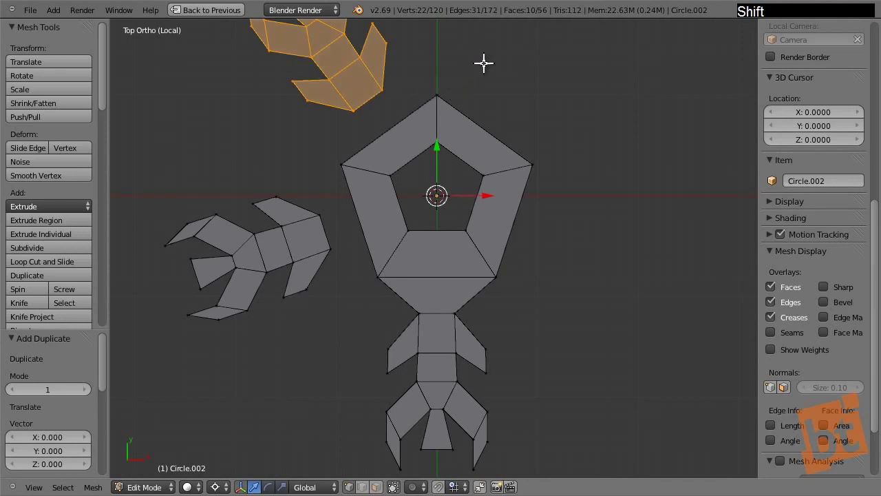
pyautogui.press('r')
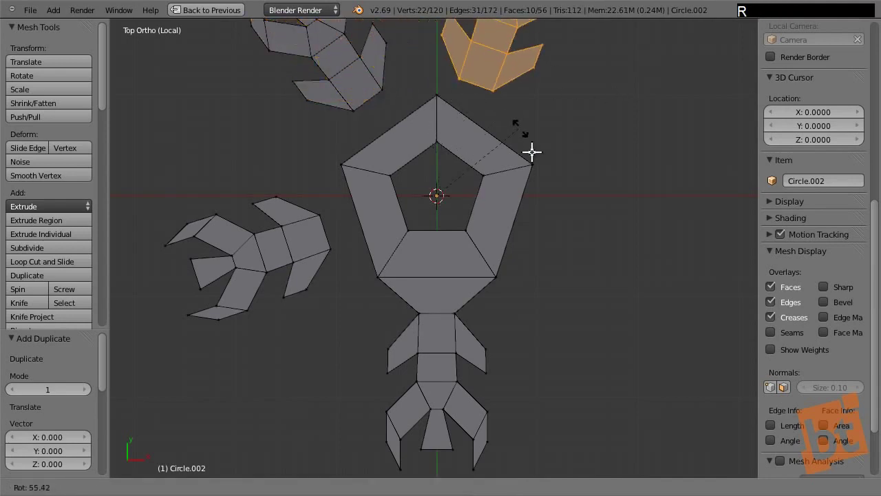
pyautogui.rightClick(534, 148)
# Undo the duplicated arms, leaving the flake with its single arm.
pyautogui.press('ctrl+z')
pyautogui.press('ctrl+z')
pyautogui.press('ctrl+z')
pyautogui.press('ctrl+z')
pyautogui.press('ctrl+z')
pyautogui.press('a')
pyautogui.click(491, 311)
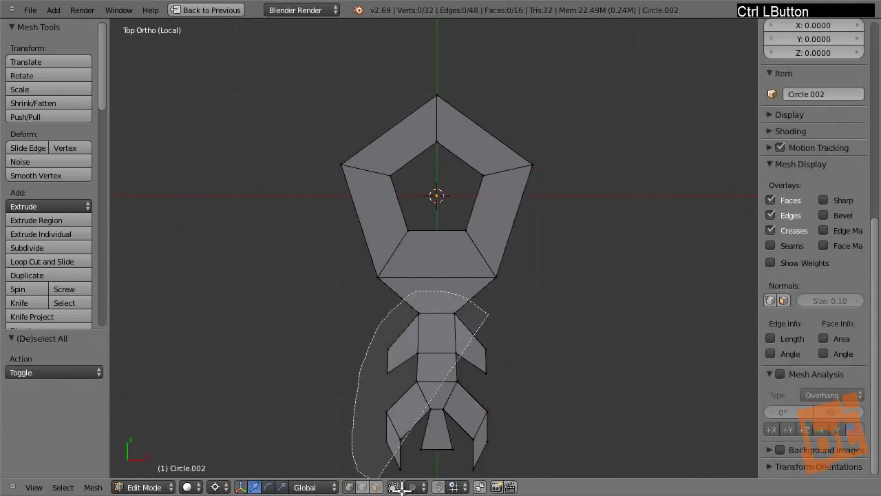
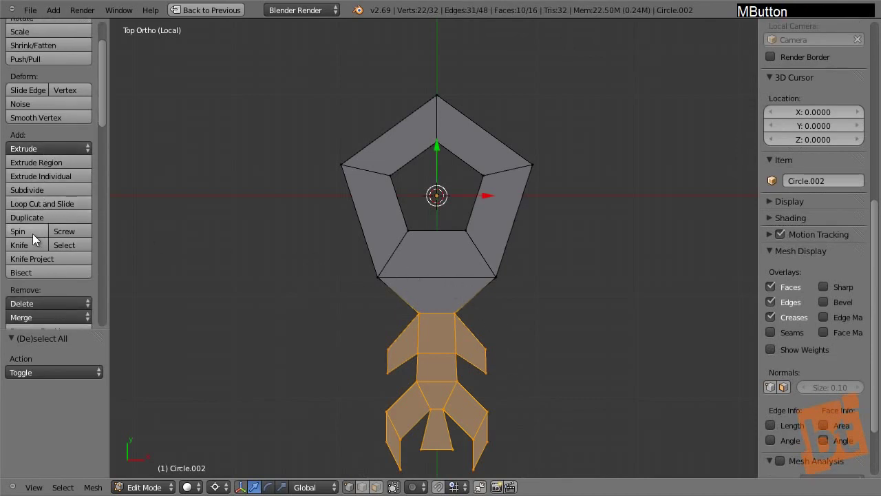
# Spin the arm into 5 duplicates over 360 degrees around the pentagon ring.
pyautogui.click(37, 238)
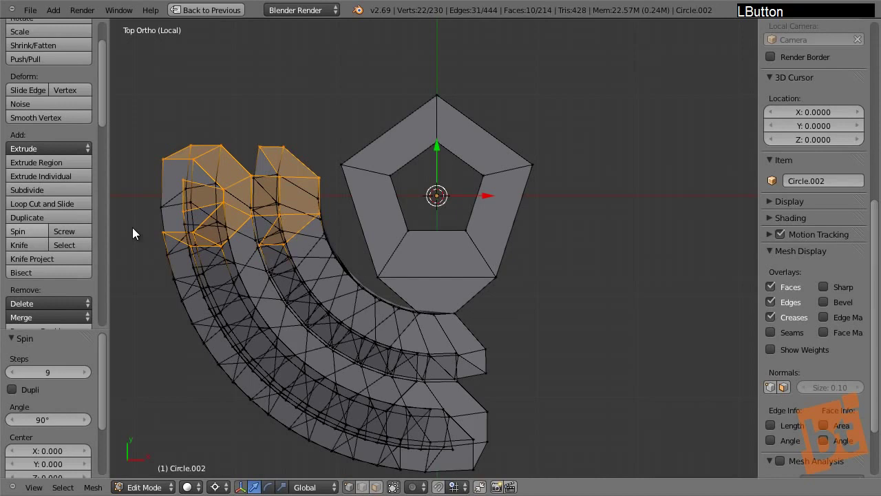
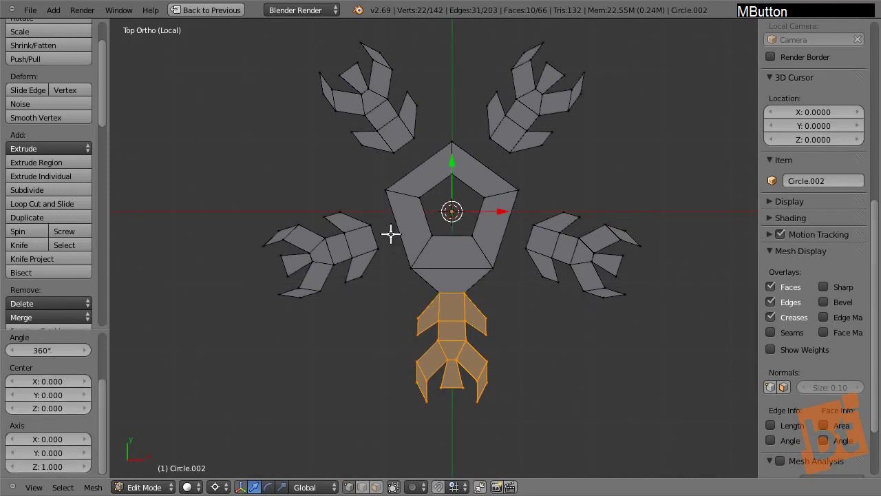
# Fill faces joining the first two arms' bases to the core ring from four-vertex selections.
pyautogui.rightClick(381, 215)
pyautogui.rightClick(383, 193)
pyautogui.rightClick(402, 246)
pyautogui.rightClick(386, 238)
pyautogui.press('f')
pyautogui.rightClick(388, 179)
pyautogui.rightClick(390, 154)
pyautogui.rightClick(418, 130)
pyautogui.rightClick(447, 142)
pyautogui.press('f')
# Fill the face at the third arm's base and select the four vertices for the fourth.
pyautogui.rightClick(450, 142)
pyautogui.rightClick(479, 140)
pyautogui.rightClick(511, 156)
pyautogui.rightClick(518, 185)
pyautogui.press('f')
pyautogui.rightClick(520, 185)
pyautogui.rightClick(530, 220)
pyautogui.rightClick(530, 237)
pyautogui.rightClick(496, 265)
# Fill the last gap face, leave Edit Mode and return to the full scene layout with the flake selected.
pyautogui.press('f')
pyautogui.press('a')
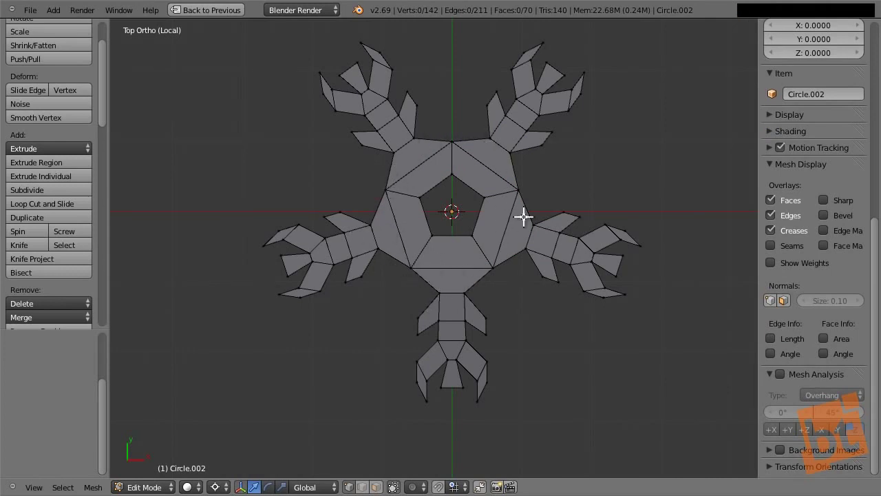
pyautogui.middleClick(499, 206)
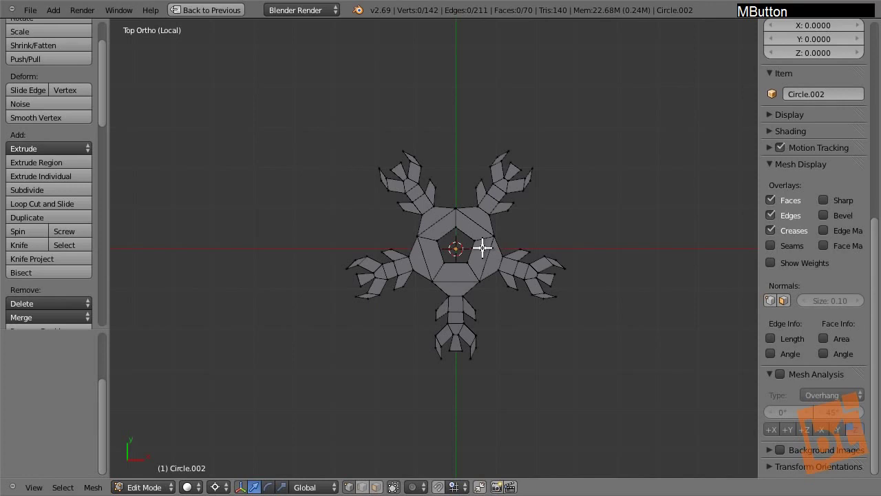
pyautogui.press('Tab')
pyautogui.middleClick(454, 303)
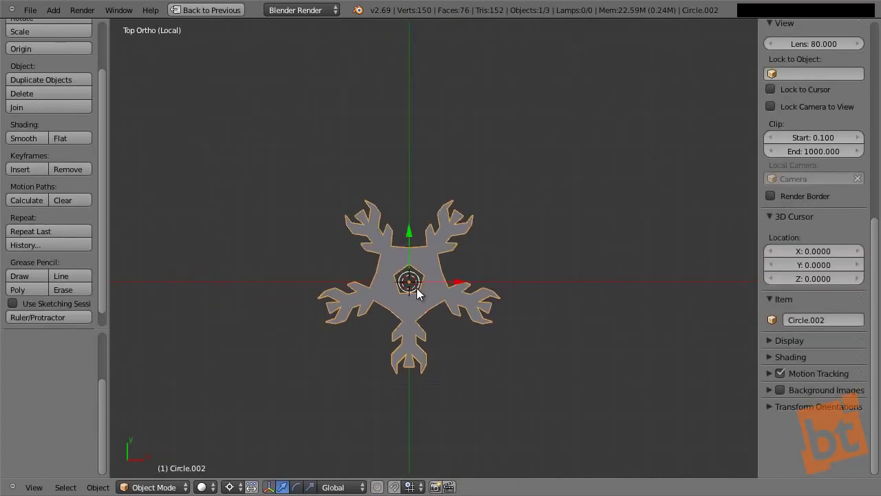
pyautogui.press('a')
pyautogui.rightClick(438, 304)
pyautogui.press('shift+space')
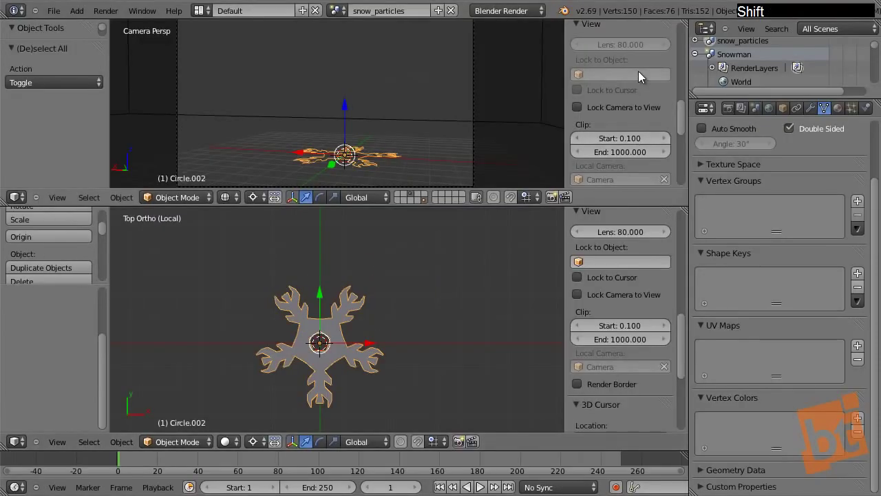
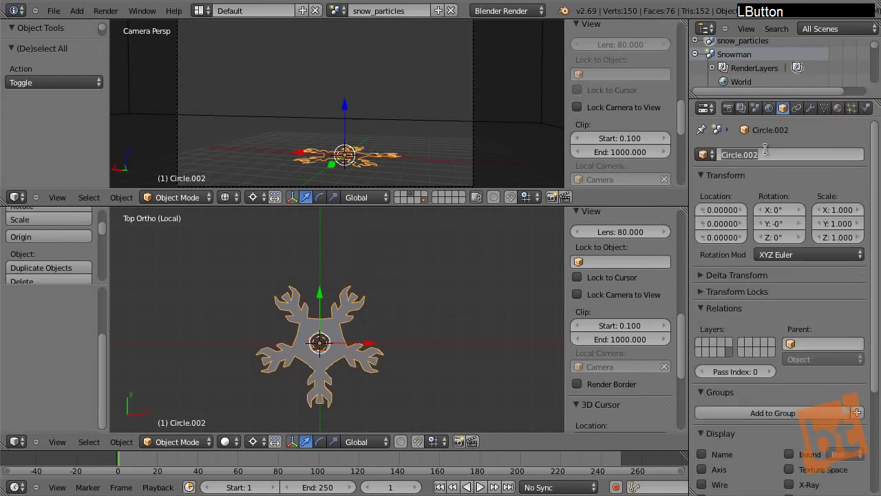
# Rename the Circle.002 object to snowflake in the Object properties.
pyautogui.press('s')
pyautogui.press('n')
pyautogui.press('o')
pyautogui.press('w')
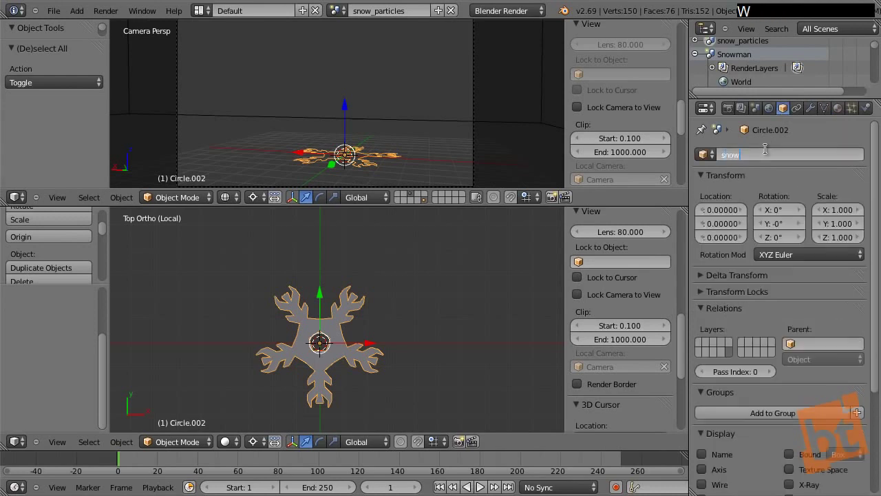
pyautogui.press('f')
pyautogui.press('a')
pyautogui.press('e')
pyautogui.press('Return')
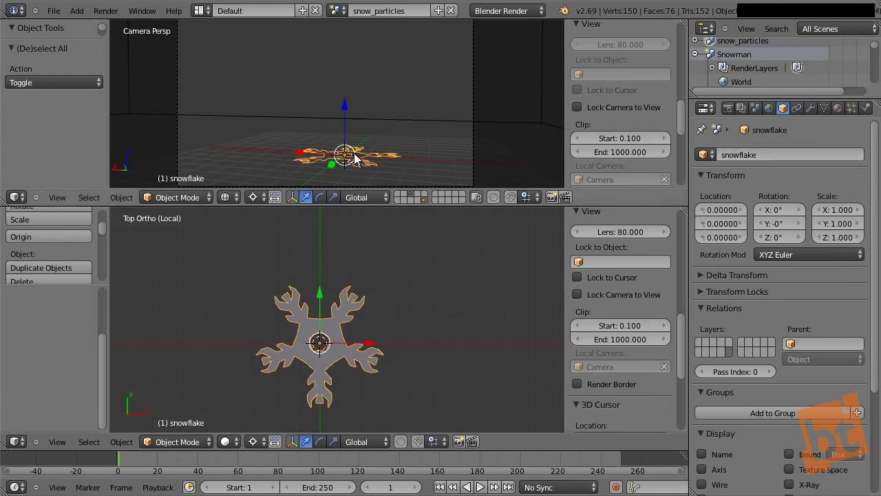
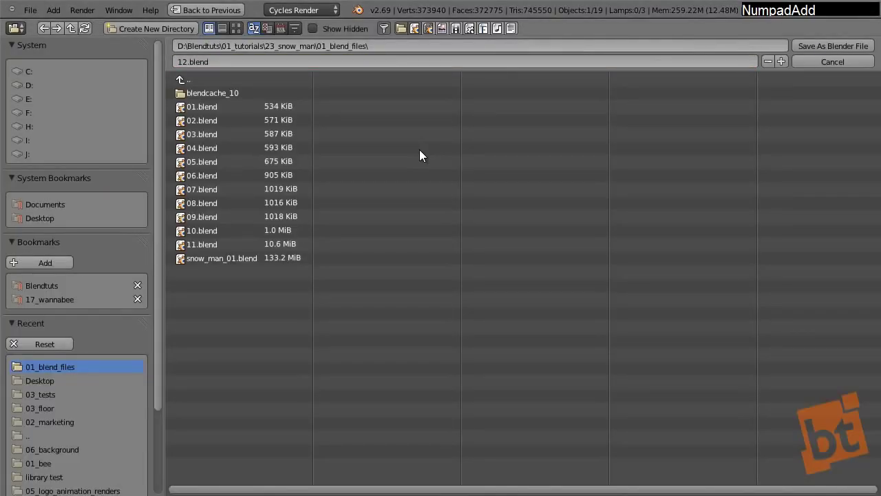
pyautogui.press('KP_Subtract')
pyautogui.press('KP_Add')
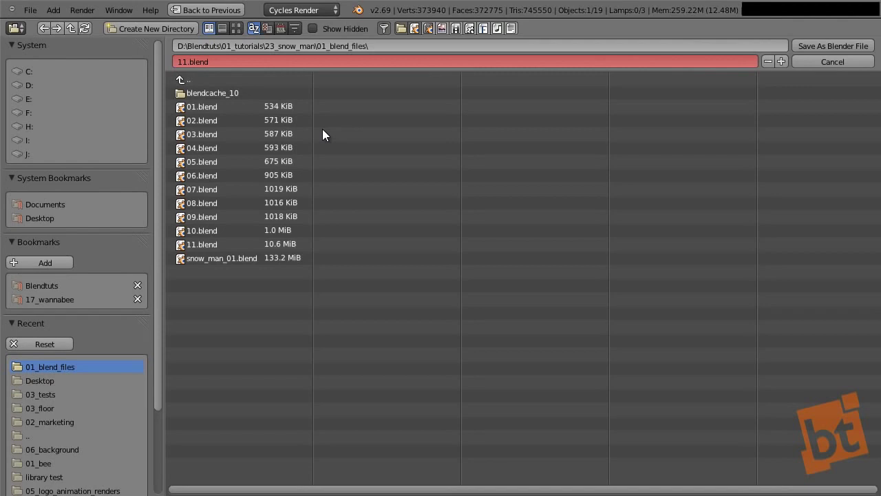
pyautogui.press('KP_Add')
pyautogui.press('KP_Subtract')
pyautogui.press('KP_Add')
pyautogui.press('KP_Subtract')
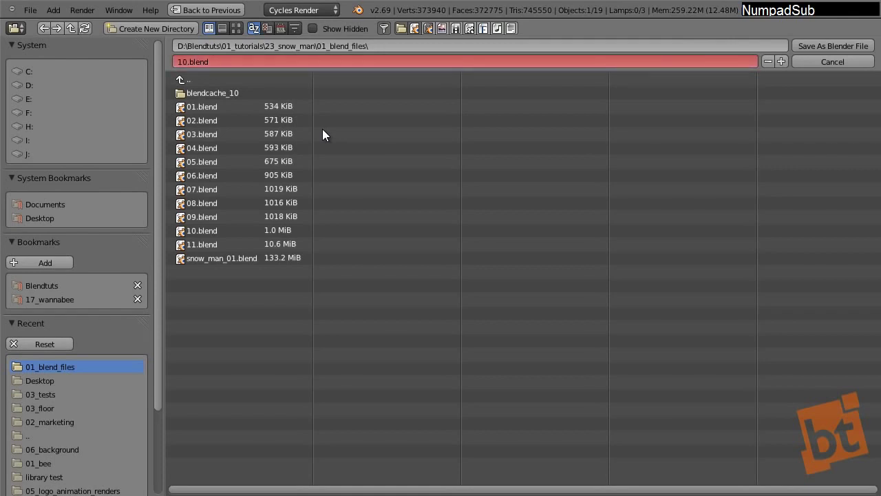
pyautogui.press('KP_Add')
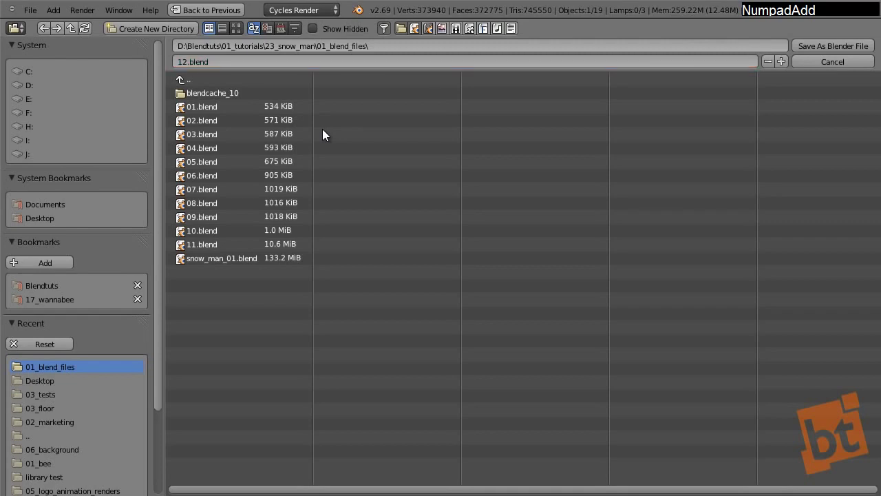
# Save the scene as 12.blend, select the snowman body Cube.005 and show its Modifiers panel.
pyautogui.press('Return')
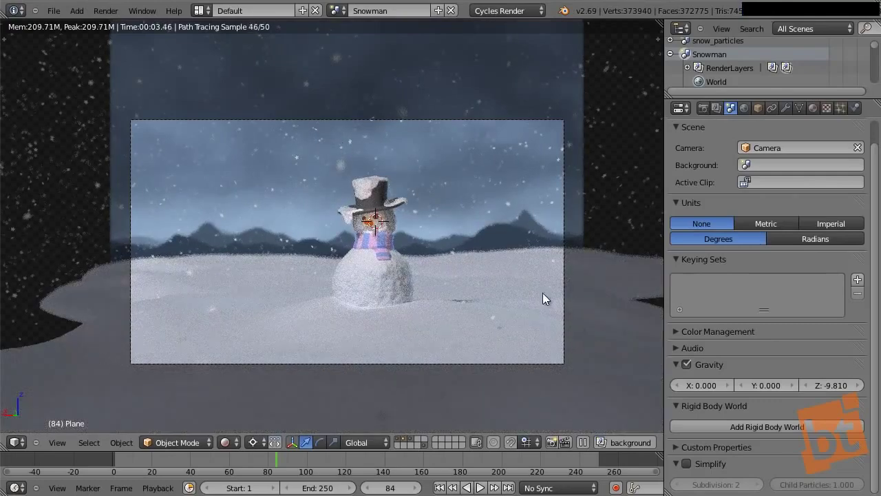
pyautogui.rightClick(527, 279)
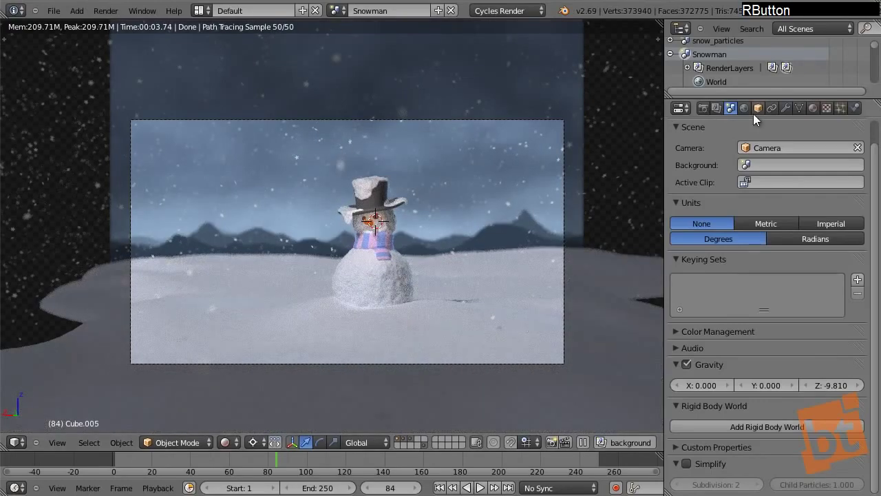
pyautogui.click(791, 116)
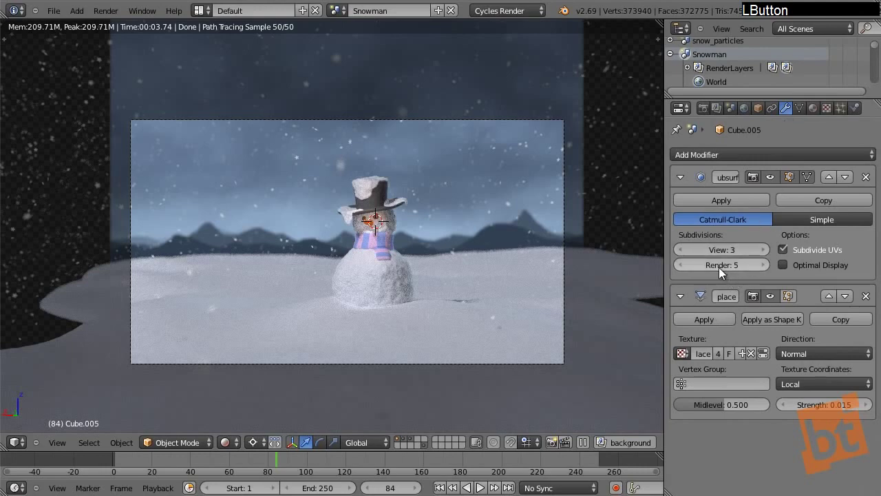
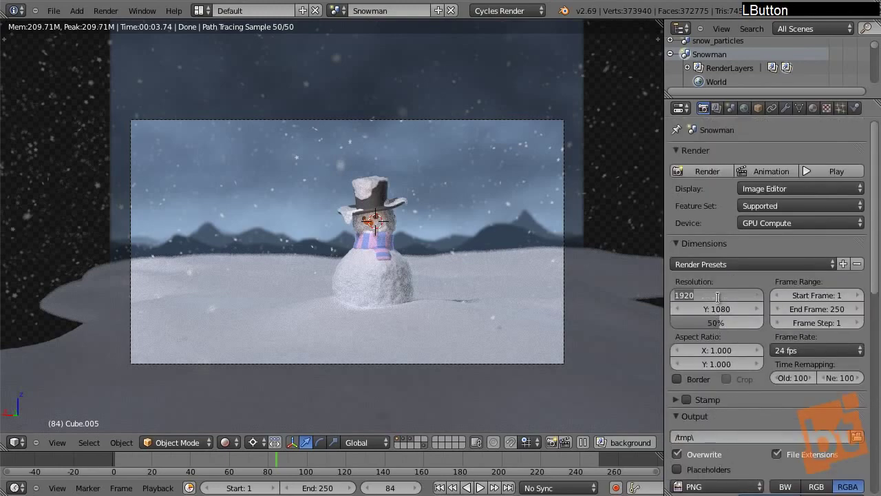
# Set render resolution to 1280 by 720 at 100 percent and save the file.
pyautogui.press('1')
pyautogui.press('2')
pyautogui.press('8')
pyautogui.press('0')
pyautogui.press('Tab')
pyautogui.press('7')
pyautogui.press('0')
pyautogui.press('Return')
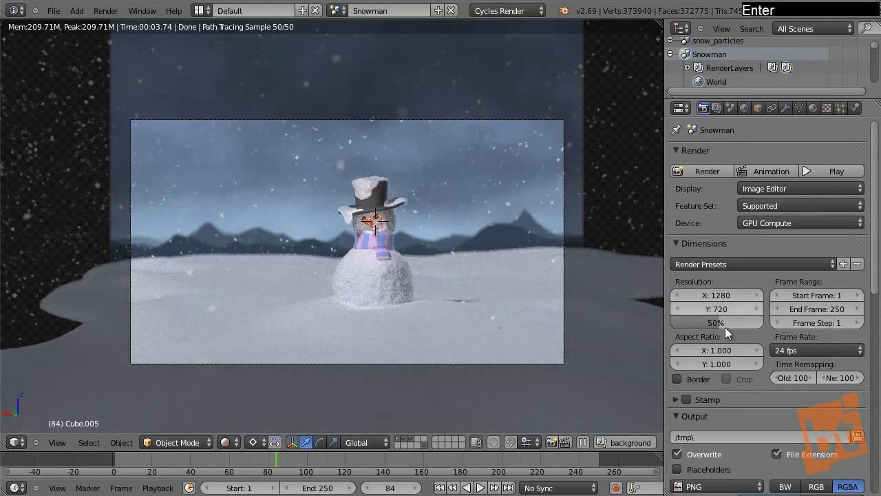
pyautogui.click(730, 332)
pyautogui.press('ctrl+s')
pyautogui.click(450, 165)
# Render the frame and switch the Image Editor to the background render layer's result.
pyautogui.press('F12')
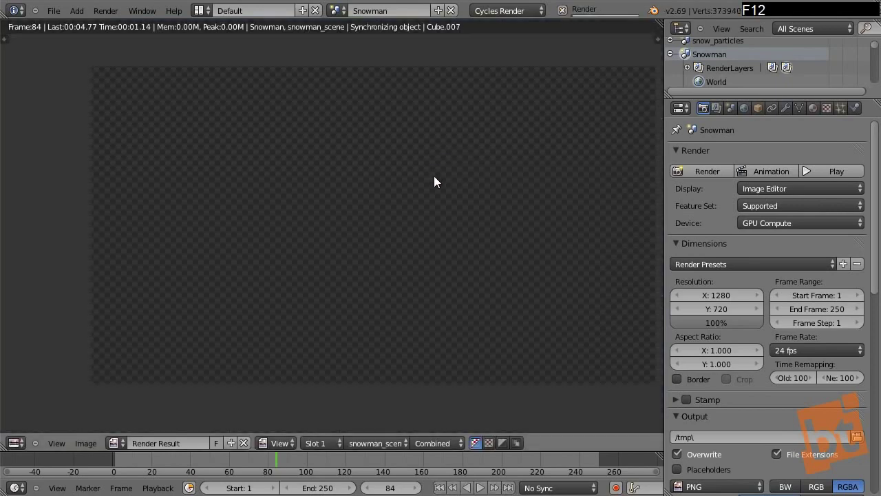
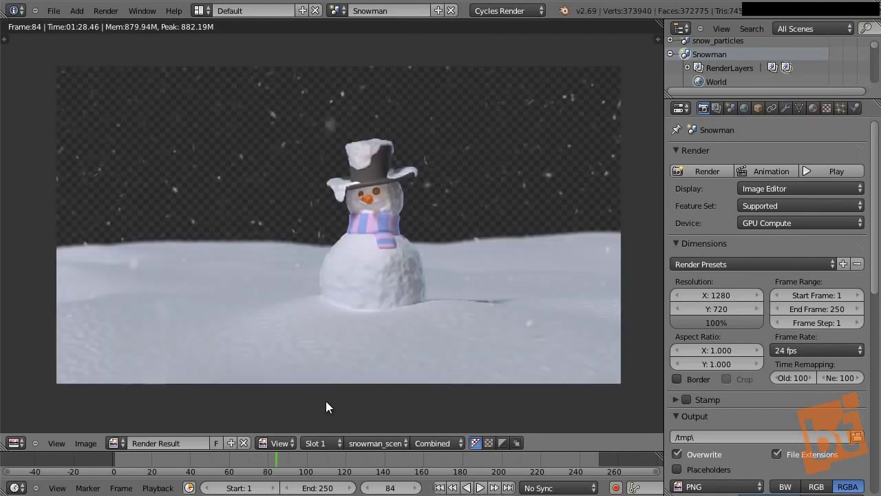
pyautogui.click(367, 445)
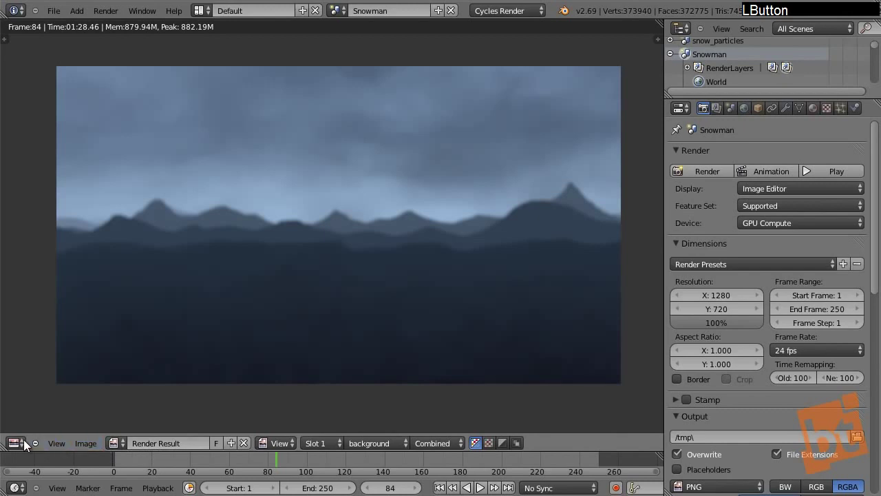
# Switch the area to a maximized compositing Node Editor with Use Nodes and Backdrop enabled, framed on the nodes.
pyautogui.click(28, 446)
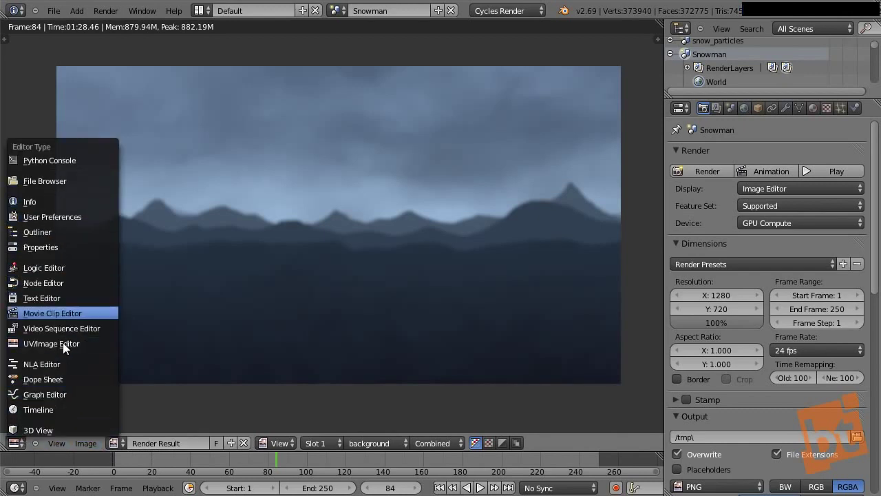
pyautogui.click(48, 291)
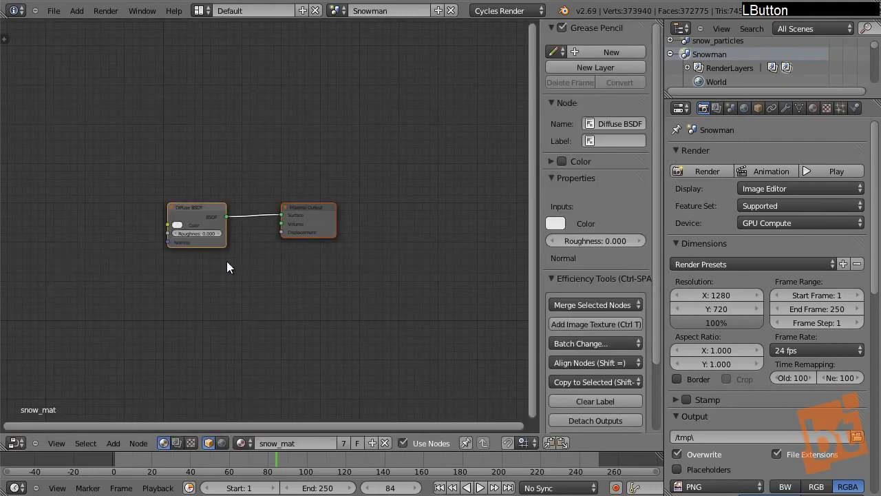
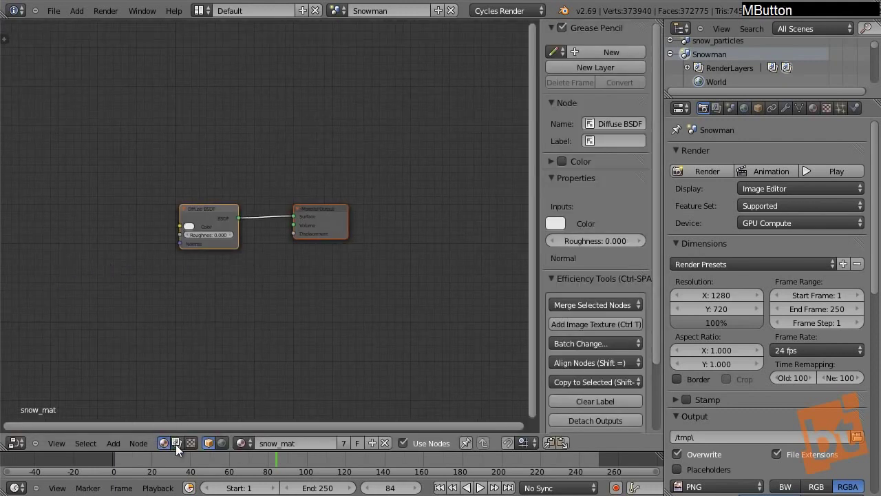
pyautogui.click(180, 451)
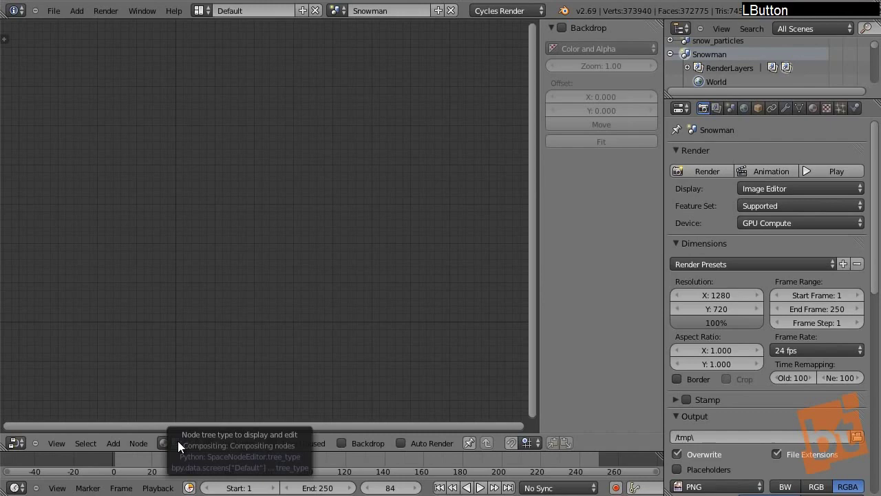
pyautogui.click(219, 445)
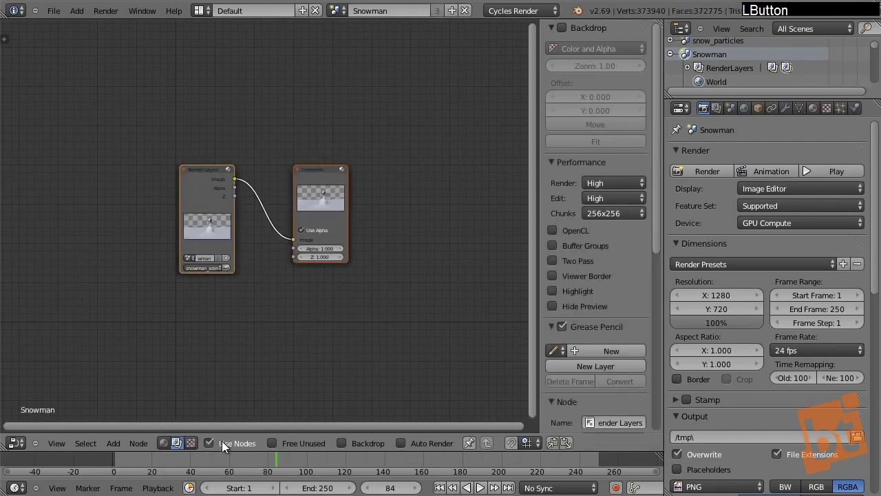
pyautogui.click(349, 449)
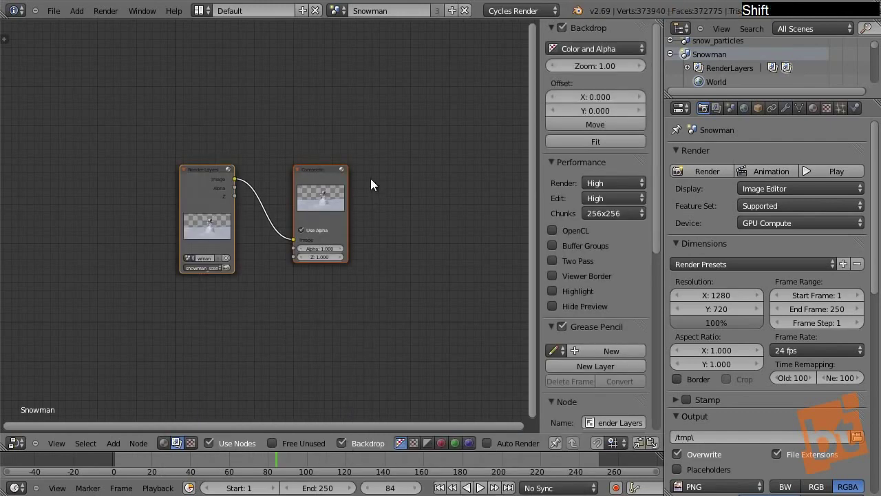
pyautogui.press('shift+space')
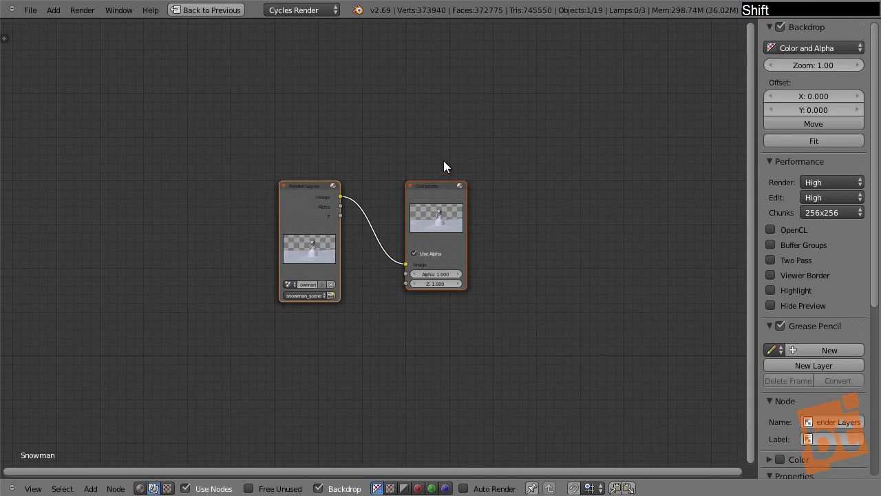
pyautogui.press('n')
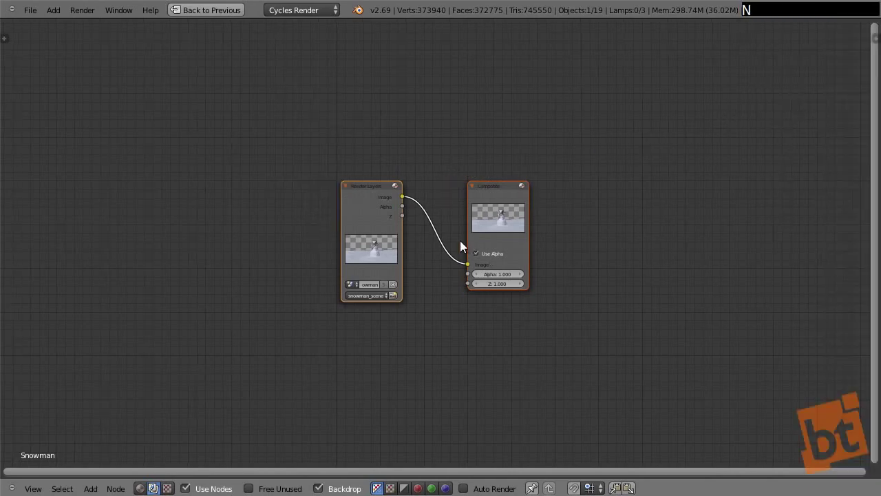
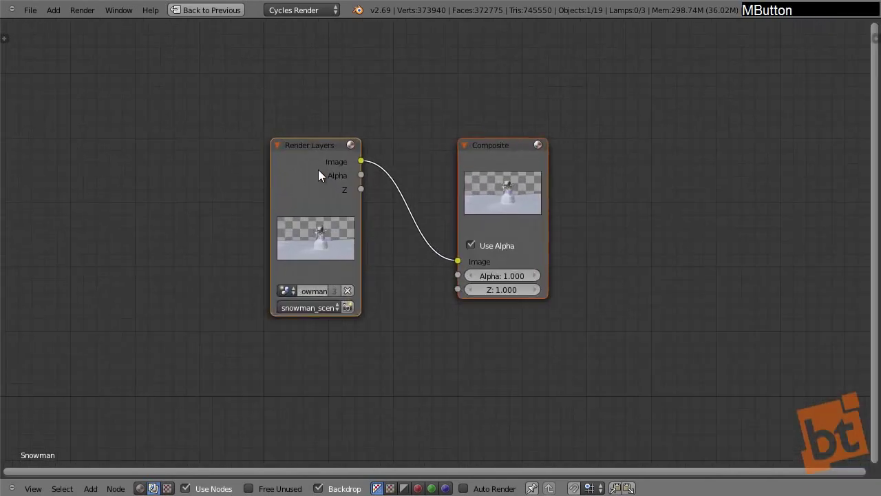
# Duplicate Render Layers set to the background layer and add an Alpha Over node combining both into Composite.
pyautogui.rightClick(297, 167)
pyautogui.press('shift+d')
pyautogui.click(126, 318)
pyautogui.rightClick(483, 227)
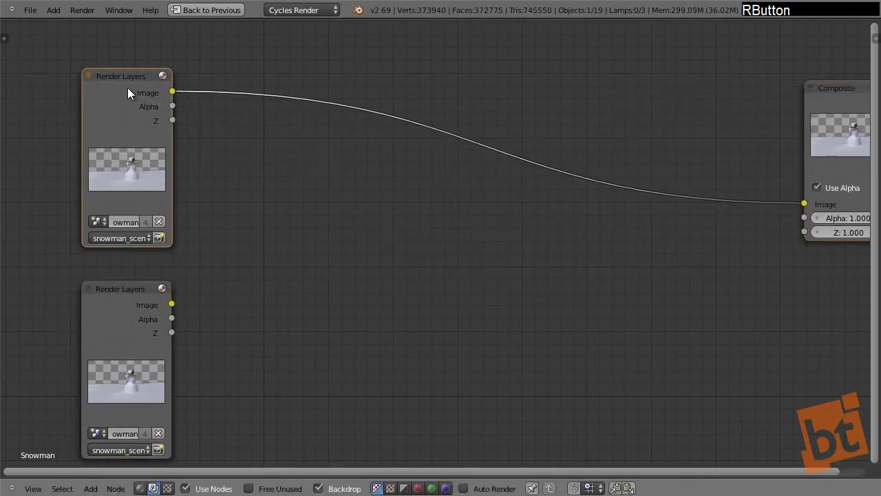
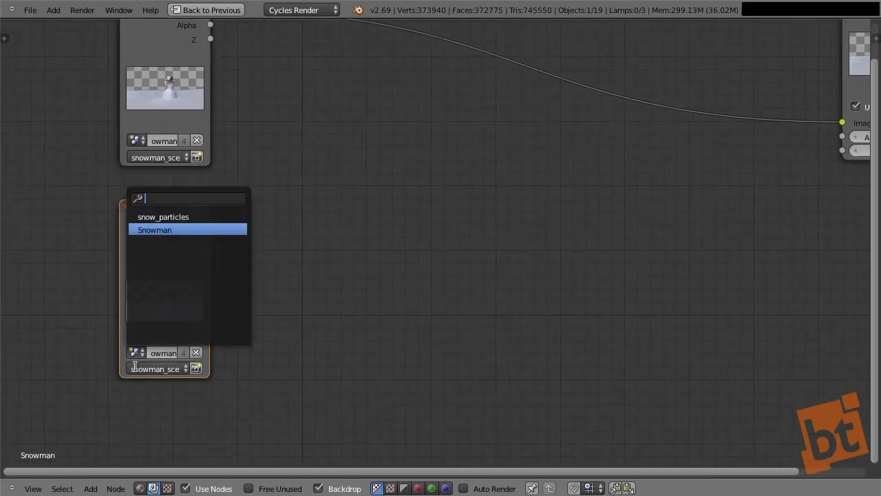
pyautogui.click(142, 374)
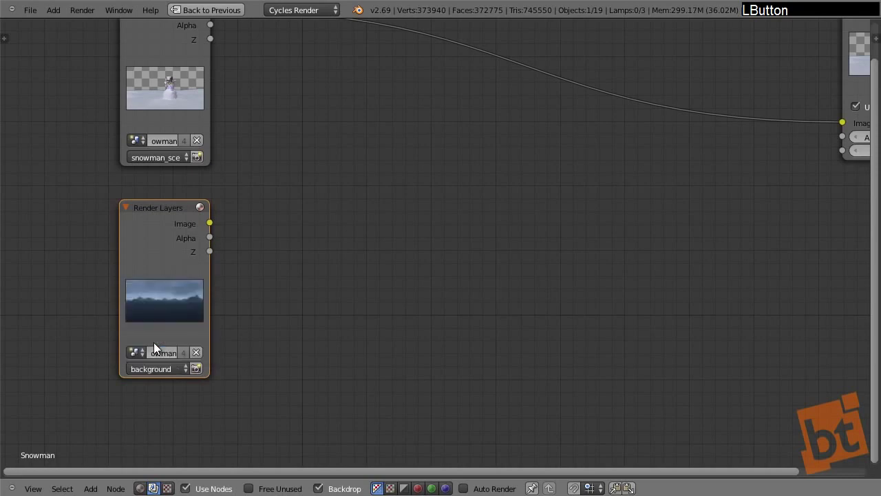
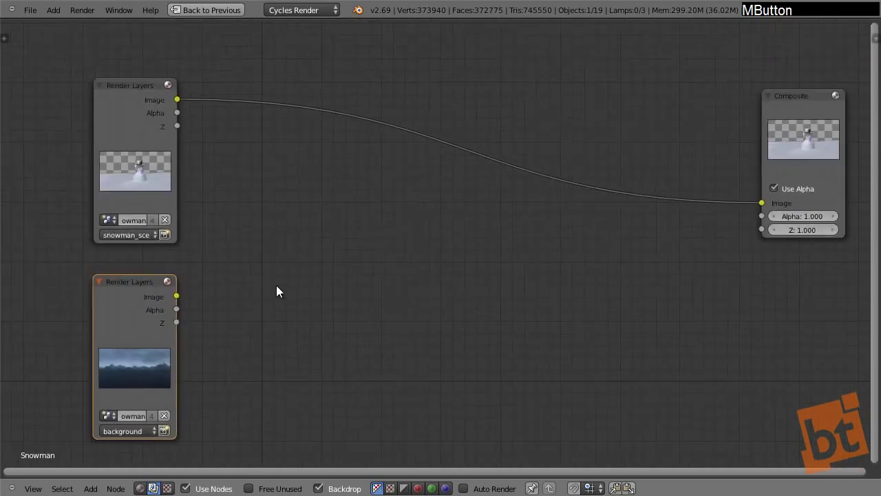
pyautogui.press('shift+a')
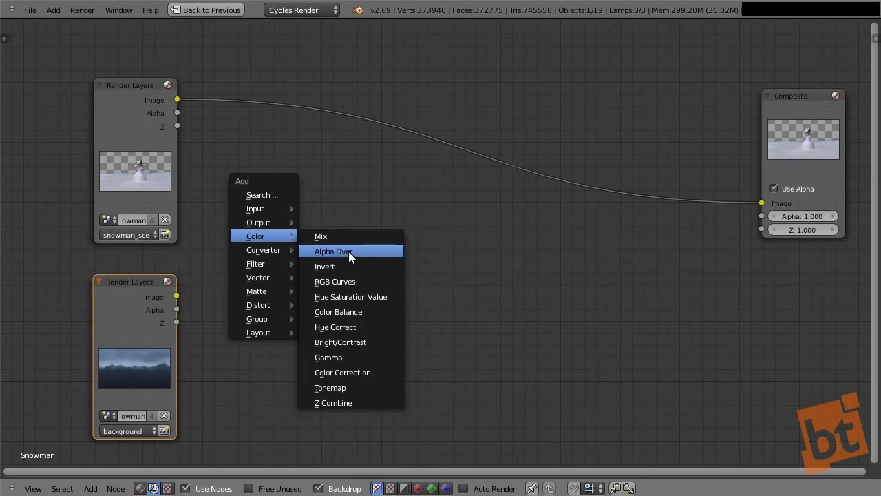
pyautogui.click(351, 256)
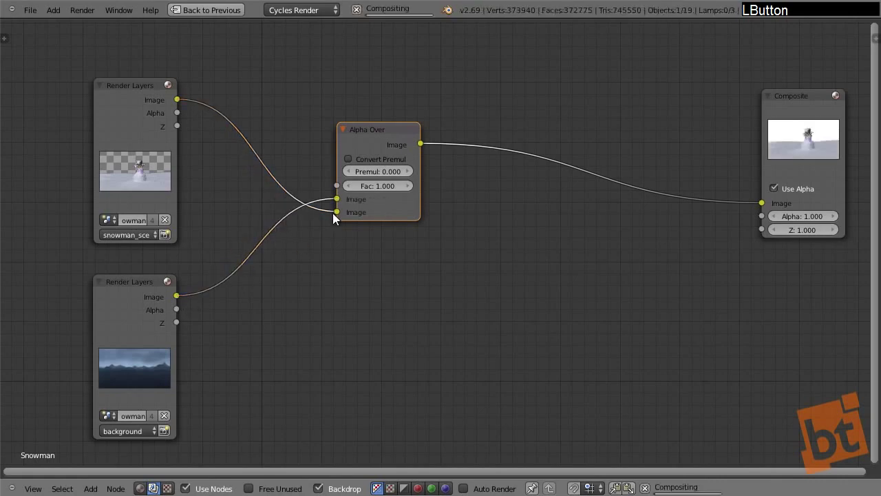
# Add a Viewer on Alpha Over and drop a 10 by 10 Gaussian Blur node onto the background link.
pyautogui.click(383, 137)
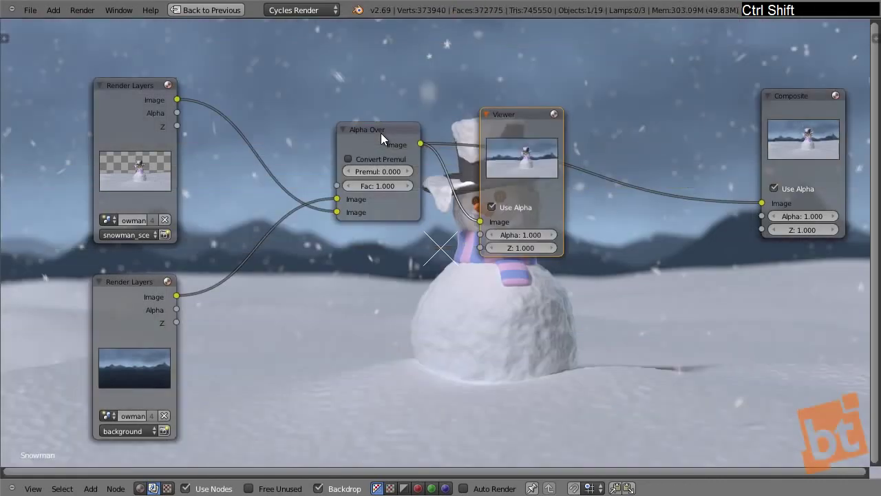
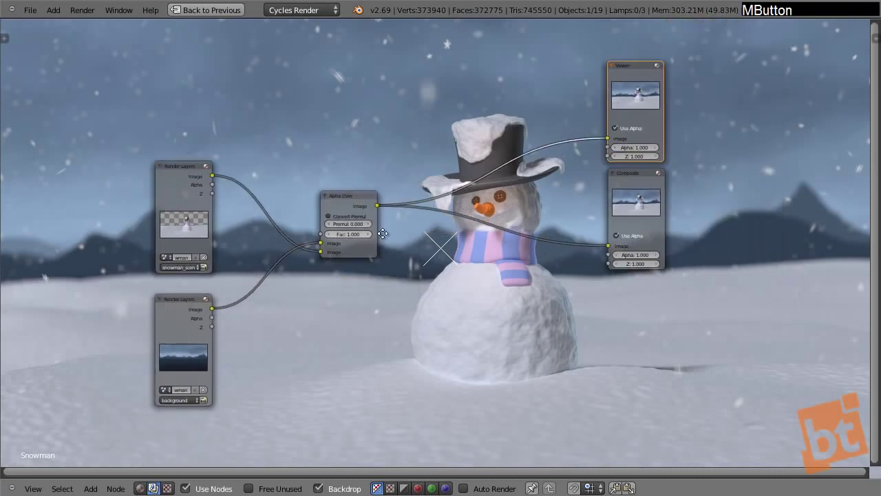
pyautogui.click(417, 175)
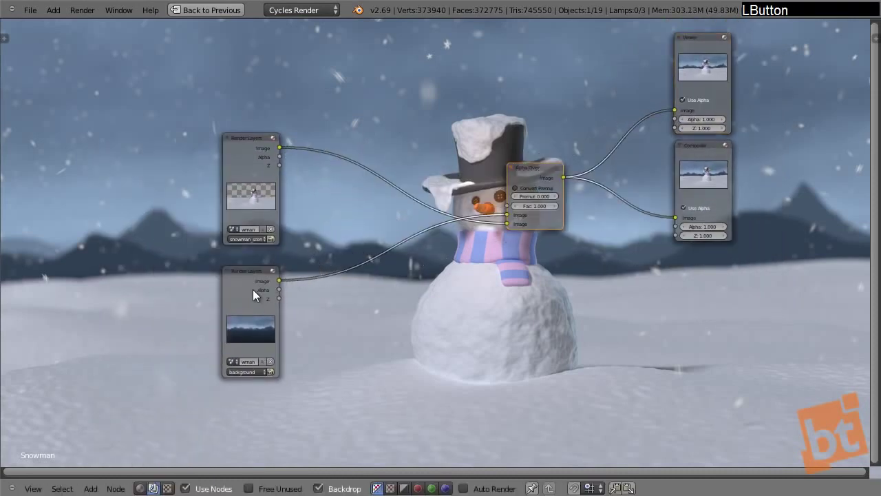
pyautogui.press('shift+a')
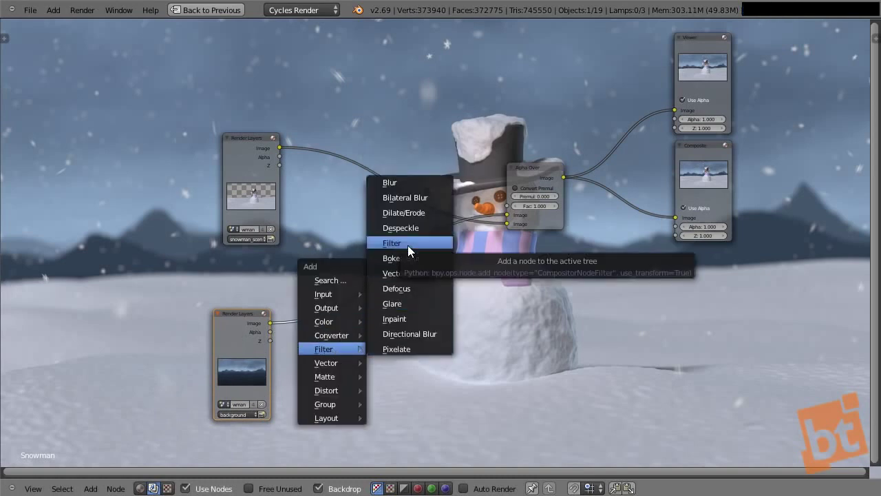
pyautogui.click(408, 192)
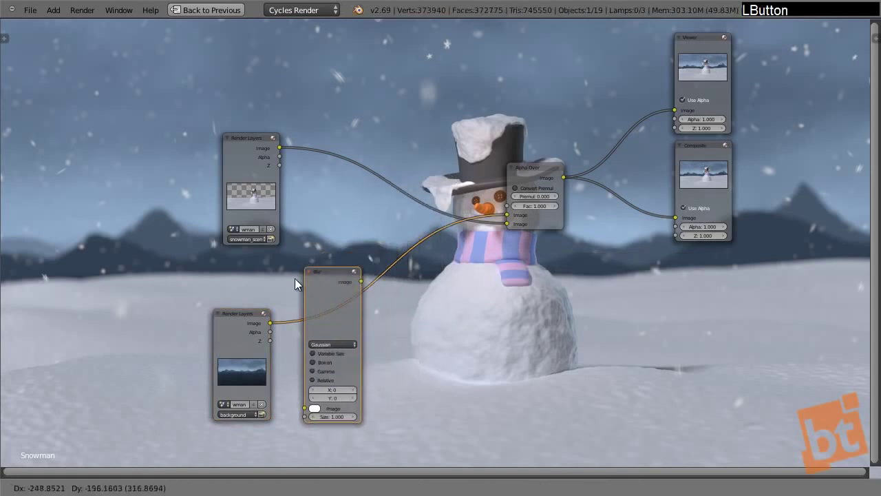
pyautogui.press('F9')
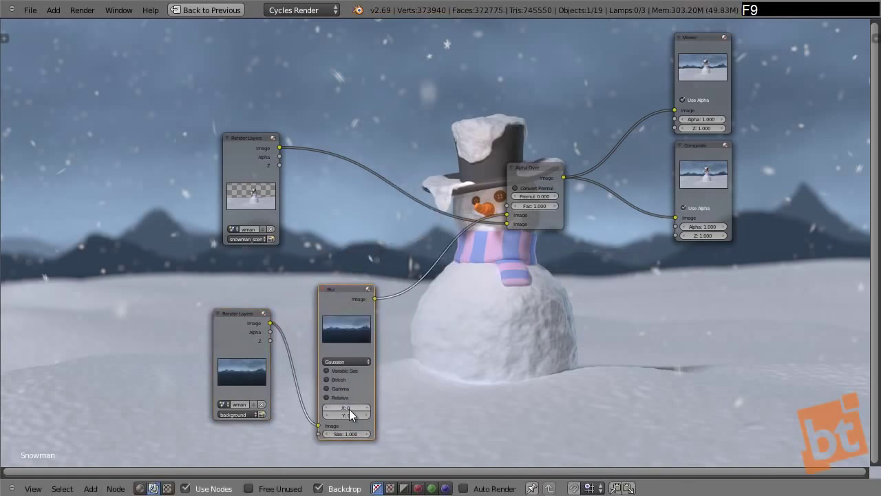
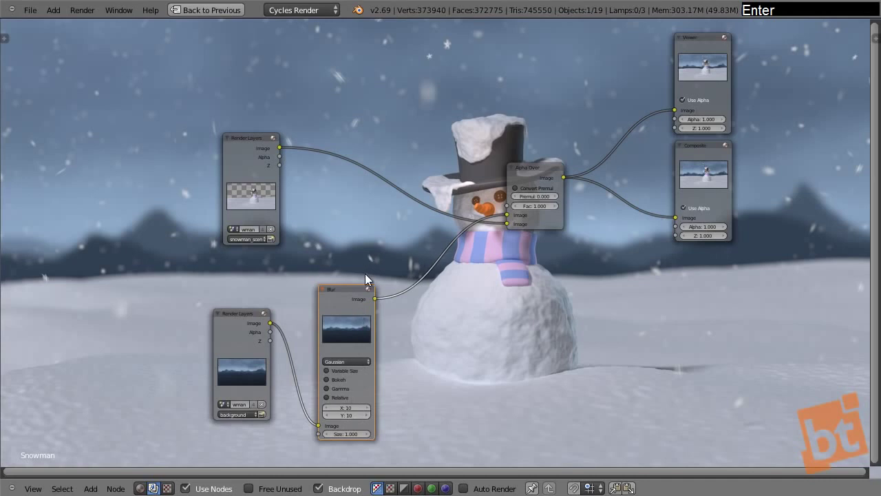
pyautogui.click(350, 297)
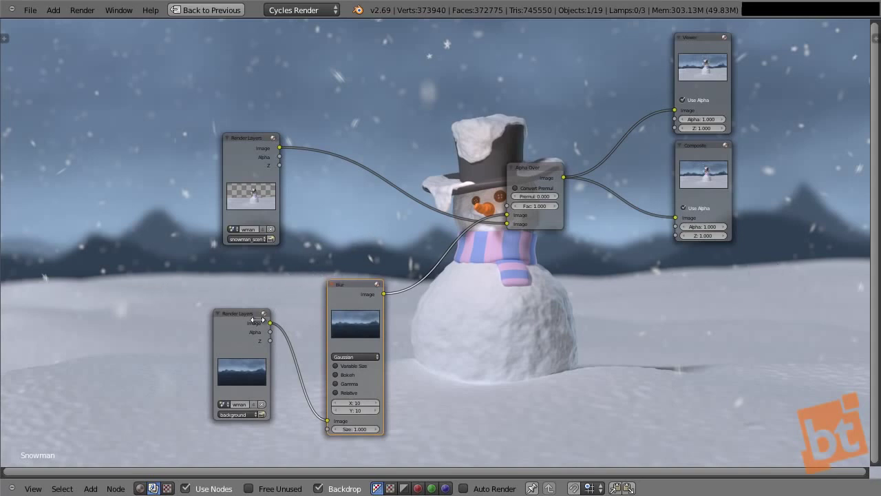
# Insert an RGB Curves node on the Blur–Alpha Over link and lift its curve to brighten the background.
pyautogui.click(252, 313)
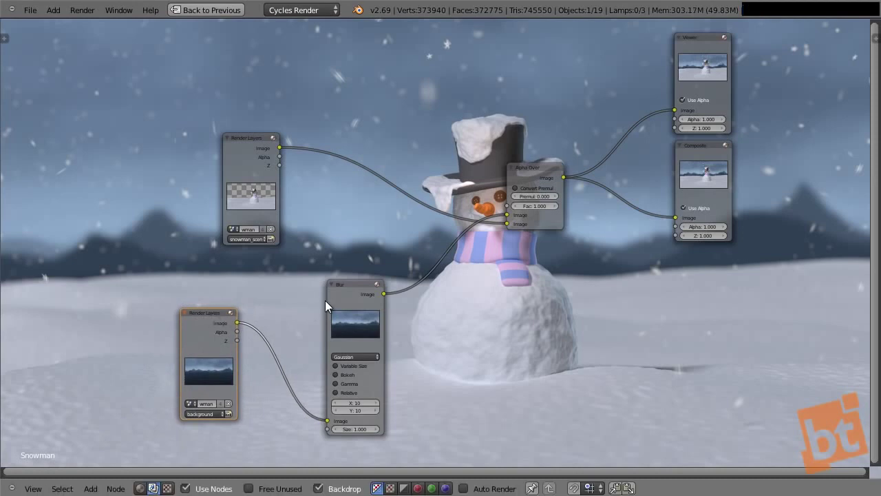
pyautogui.click(307, 299)
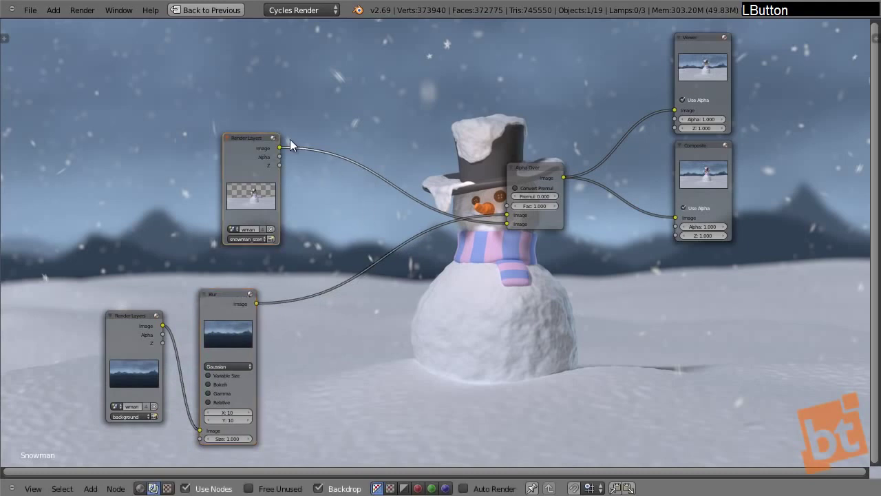
pyautogui.press('shift+a')
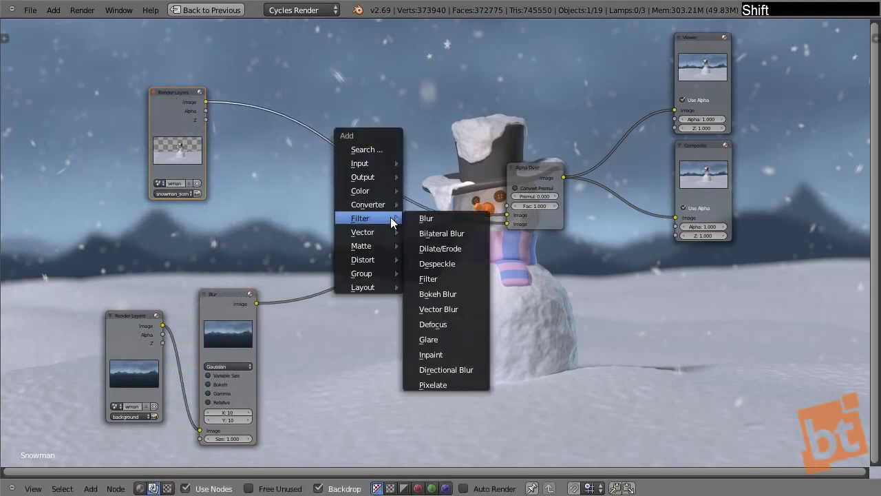
pyautogui.click(232, 305)
pyautogui.press('shift+a')
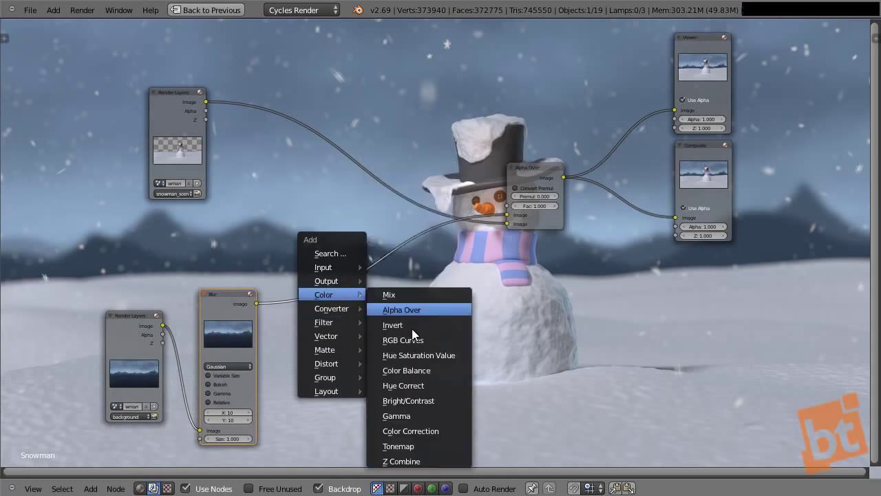
pyautogui.click(420, 348)
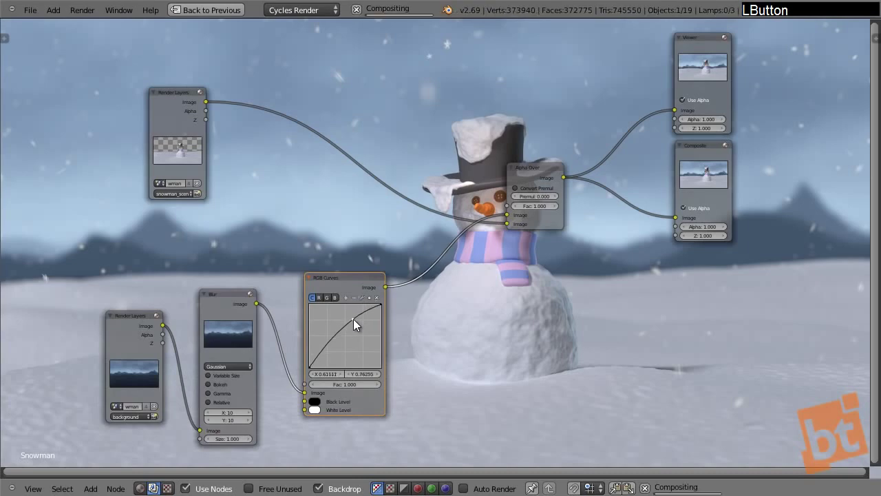
pyautogui.click(324, 359)
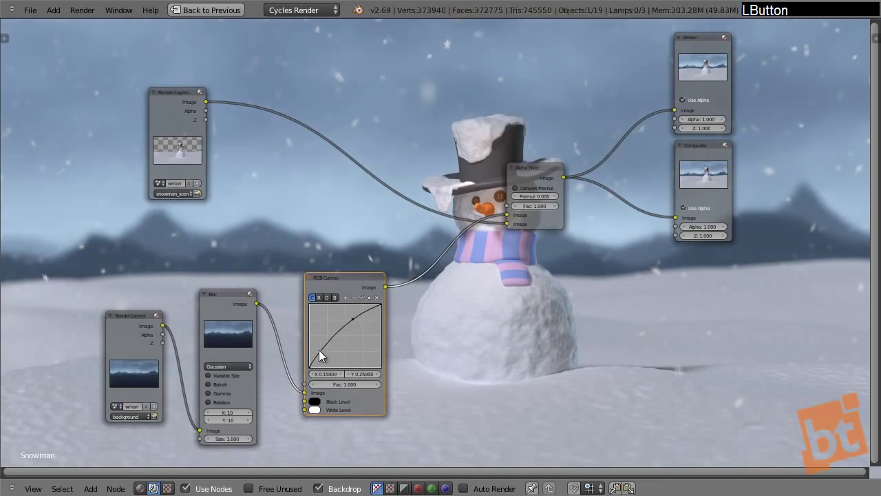
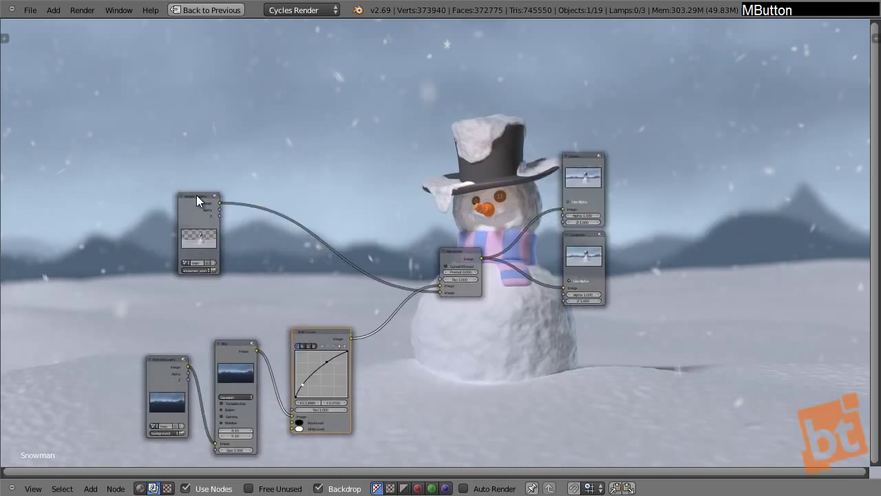
# Add an RGB Curves node after the snowman Render Layers and reshape it to brighten the snowman.
pyautogui.click(199, 199)
pyautogui.press('shift+a')
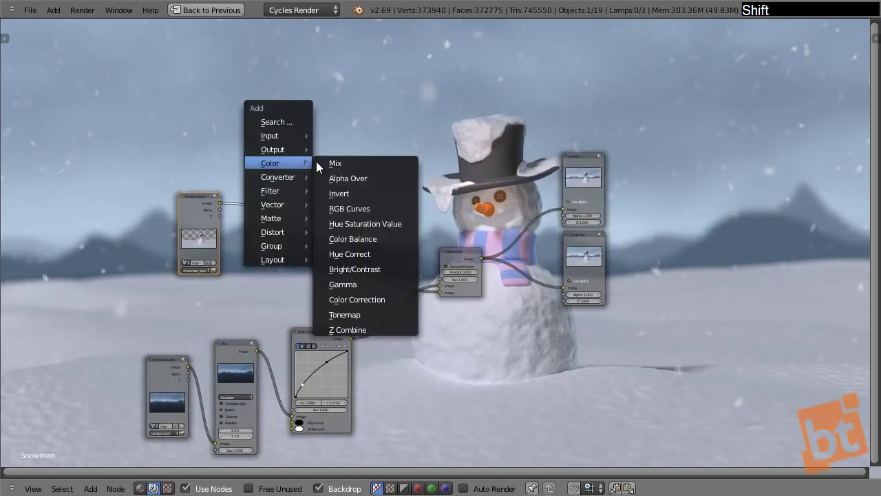
pyautogui.click(372, 210)
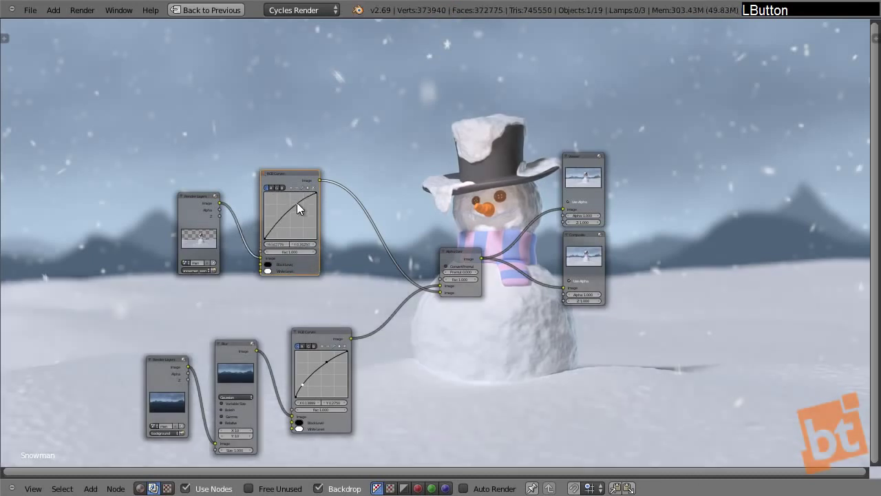
pyautogui.click(283, 191)
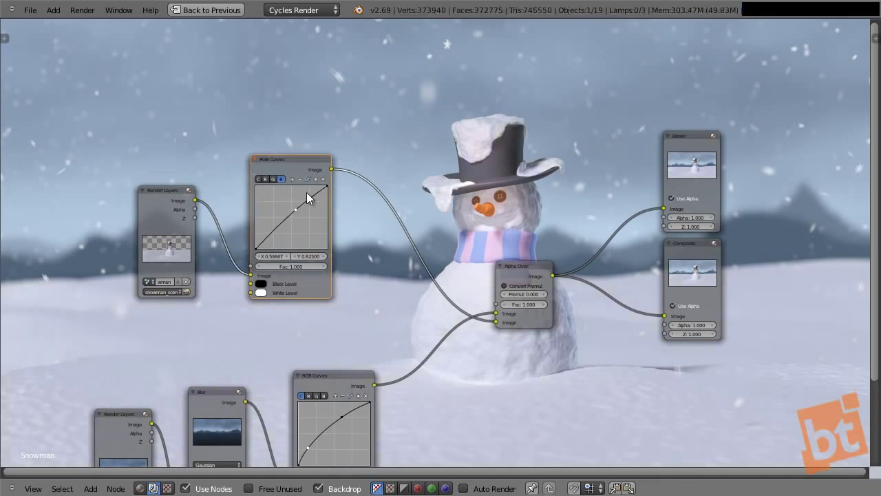
pyautogui.click(272, 188)
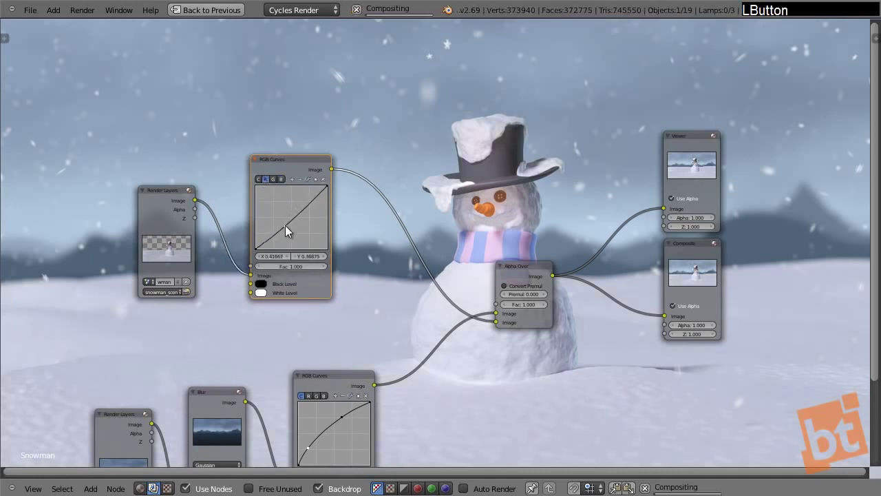
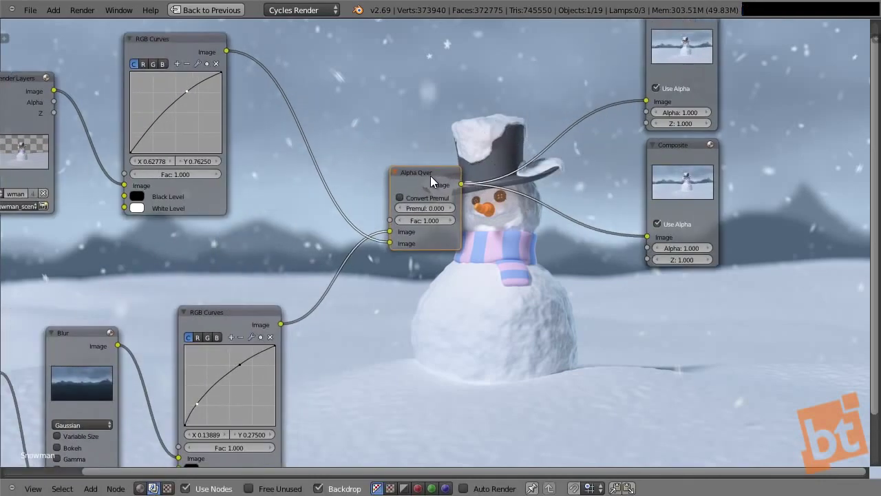
pyautogui.press('shift+a')
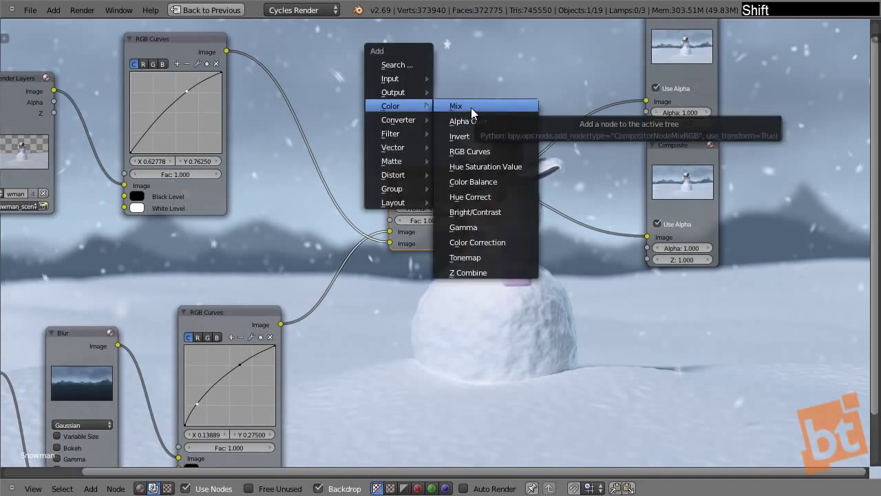
pyautogui.click(479, 116)
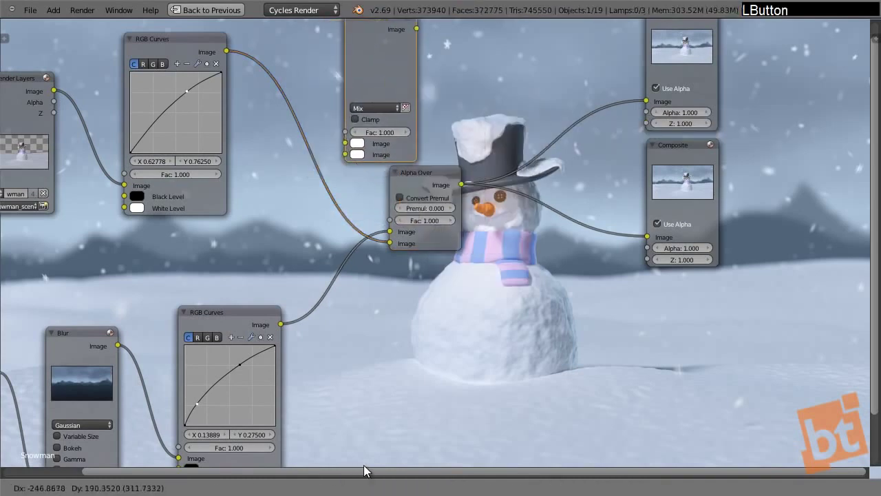
pyautogui.click(393, 465)
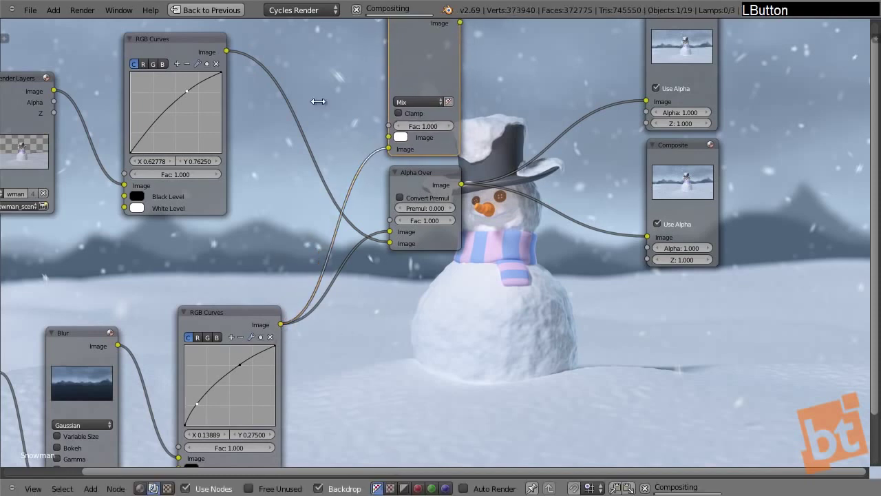
pyautogui.click(241, 54)
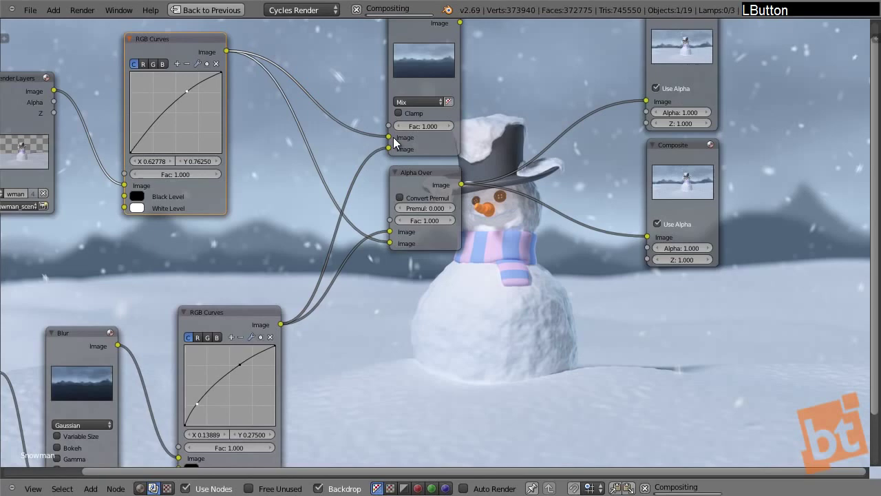
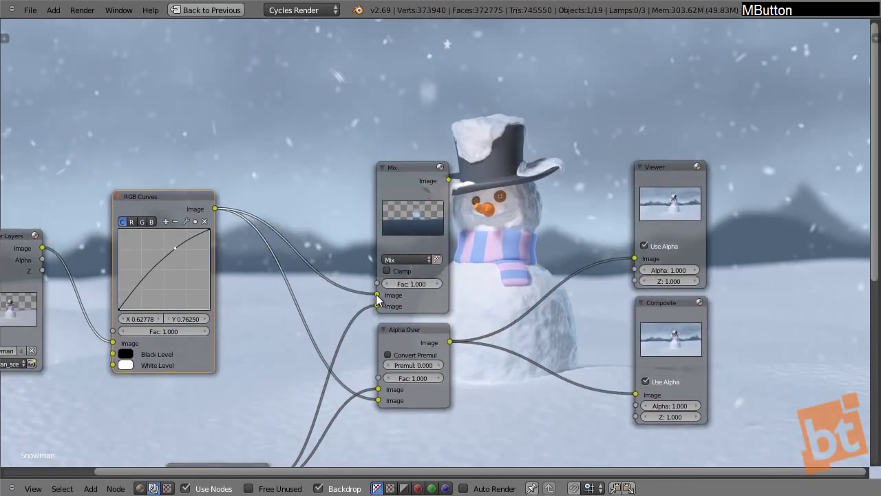
pyautogui.click(370, 305)
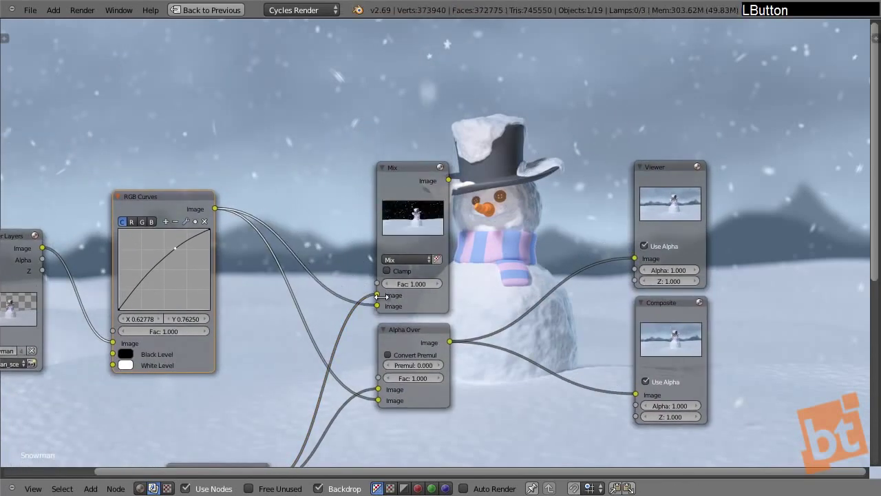
pyautogui.click(410, 171)
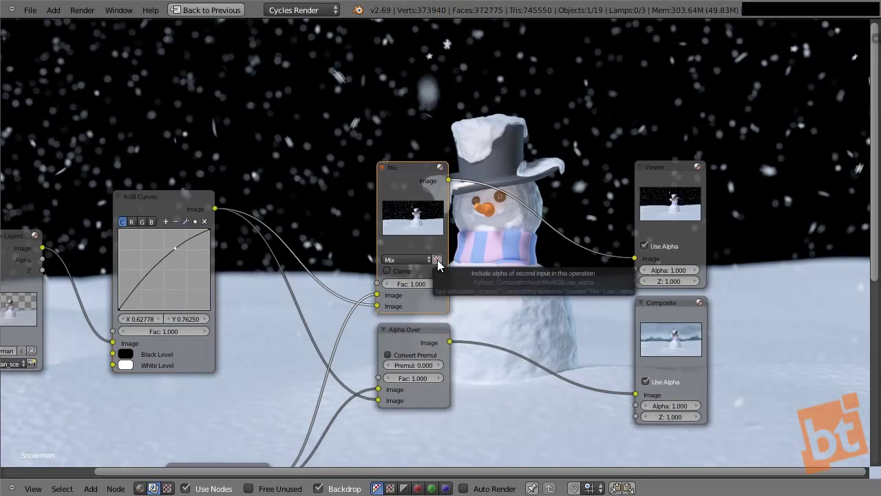
pyautogui.click(440, 264)
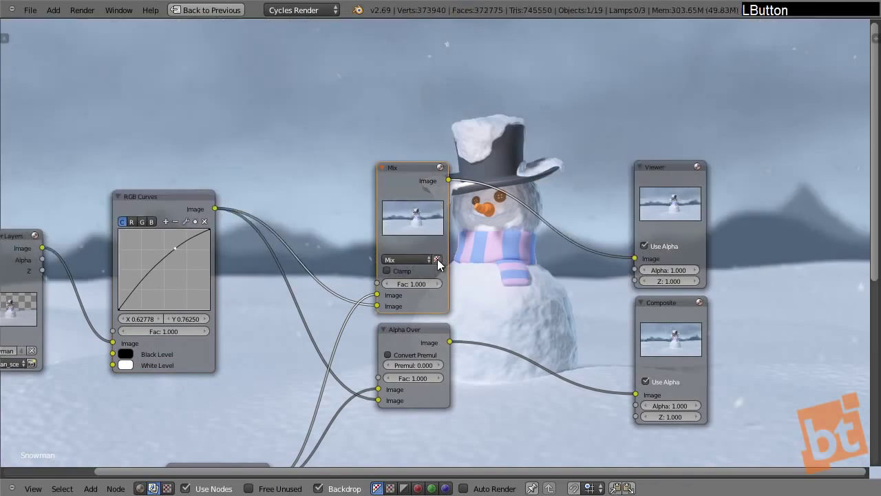
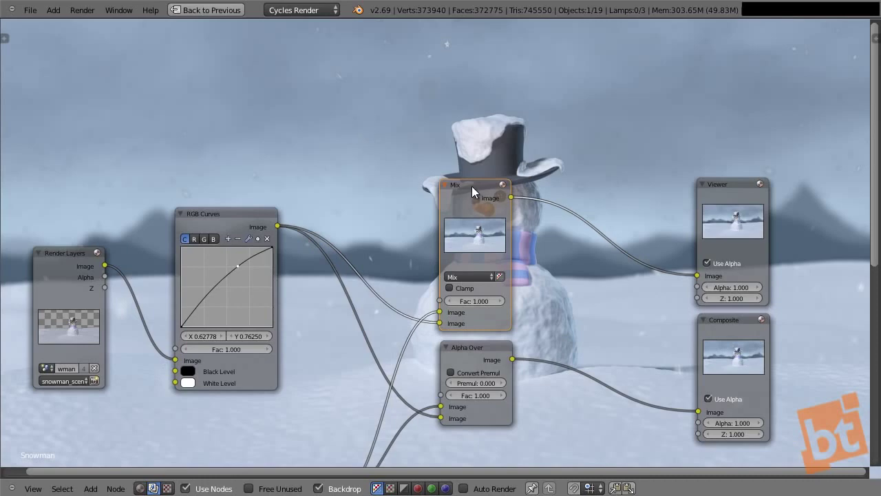
pyautogui.click(475, 190)
pyautogui.press('x')
pyautogui.click(483, 354)
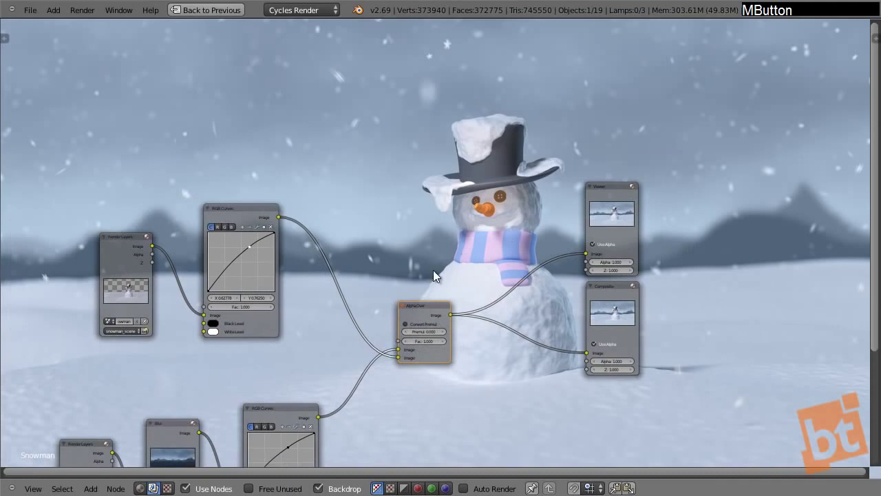
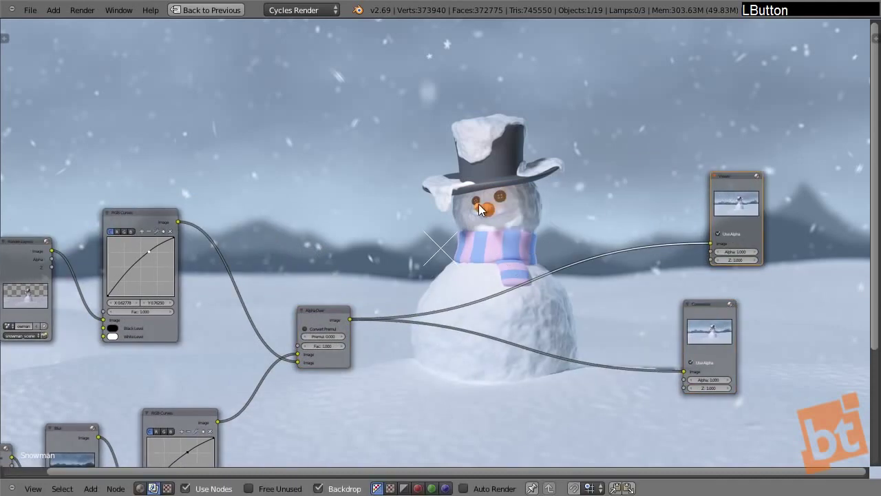
# Insert an RGB Curves node on the Alpha Over–Viewer link and adjust its curve point.
pyautogui.press('shift+a')
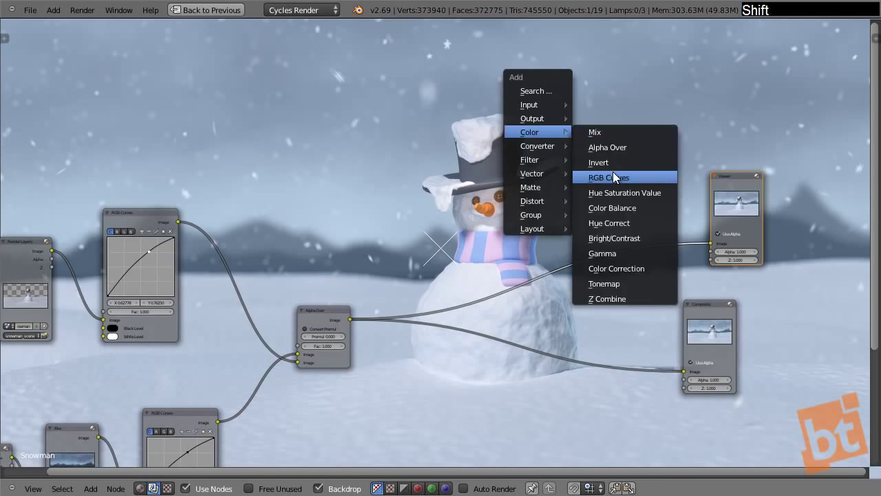
pyautogui.click(621, 181)
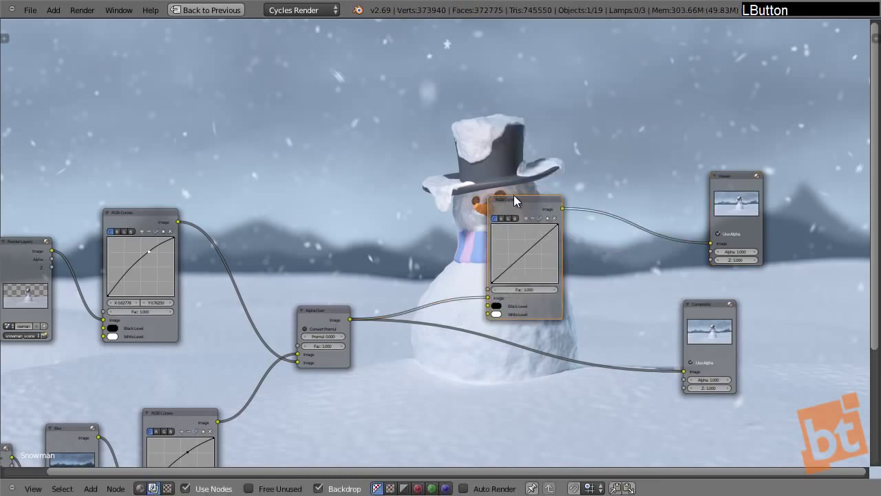
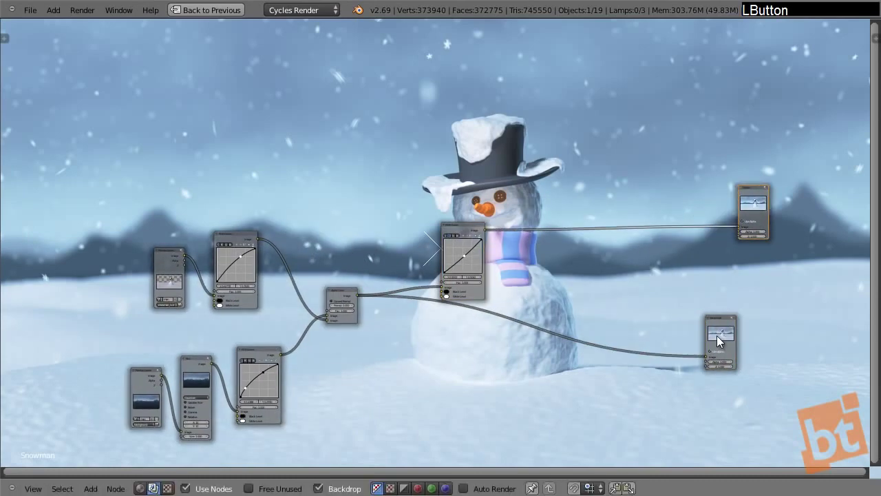
pyautogui.press('shift+a')
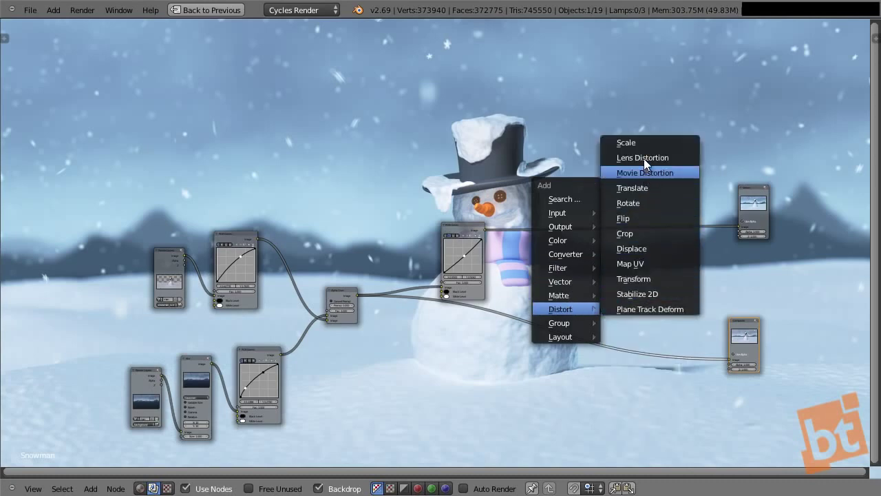
# Add a Lens Distortion node with Distort 0.100, Dispersion 0.020 and Fit enabled.
pyautogui.click(650, 162)
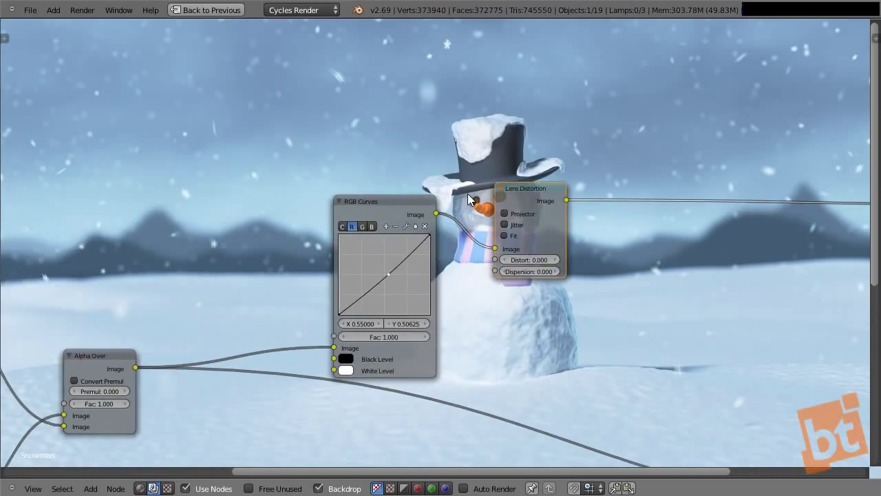
pyautogui.press('v')
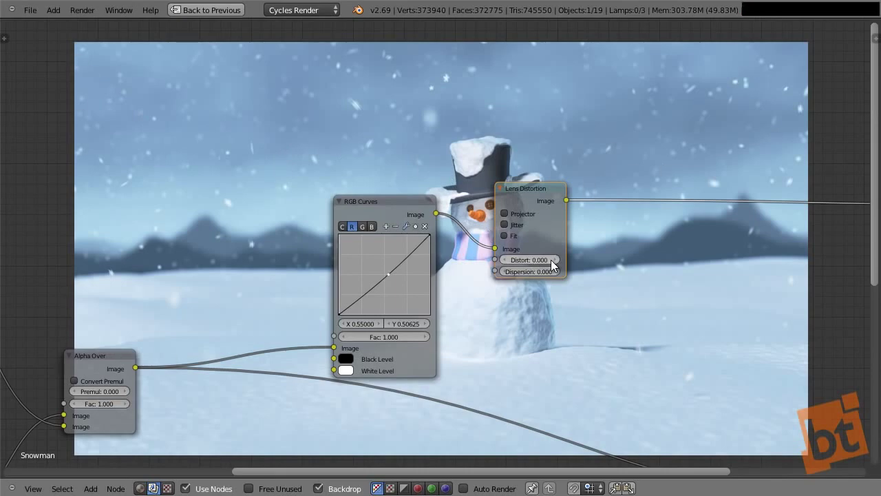
pyautogui.click(560, 265)
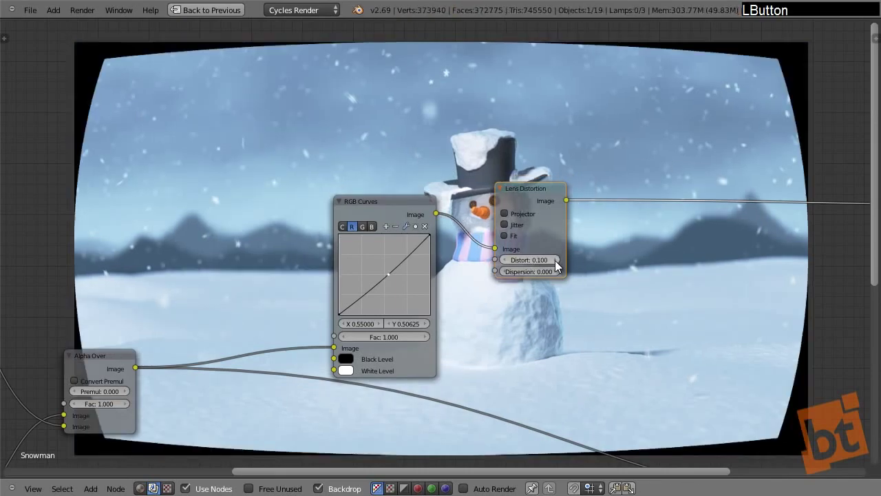
pyautogui.click(560, 275)
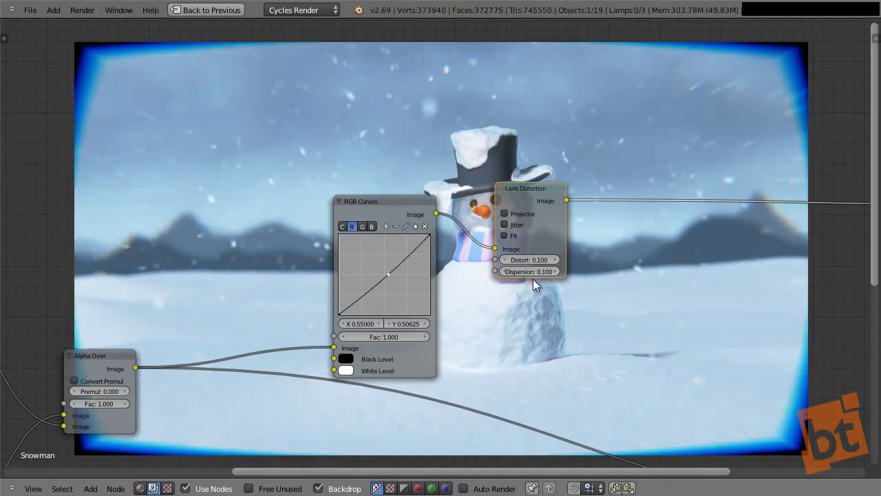
pyautogui.click(536, 276)
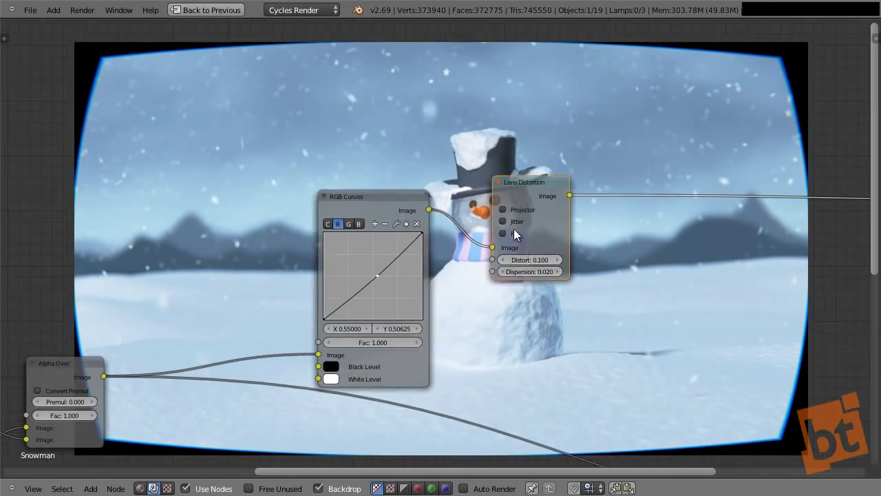
pyautogui.click(511, 243)
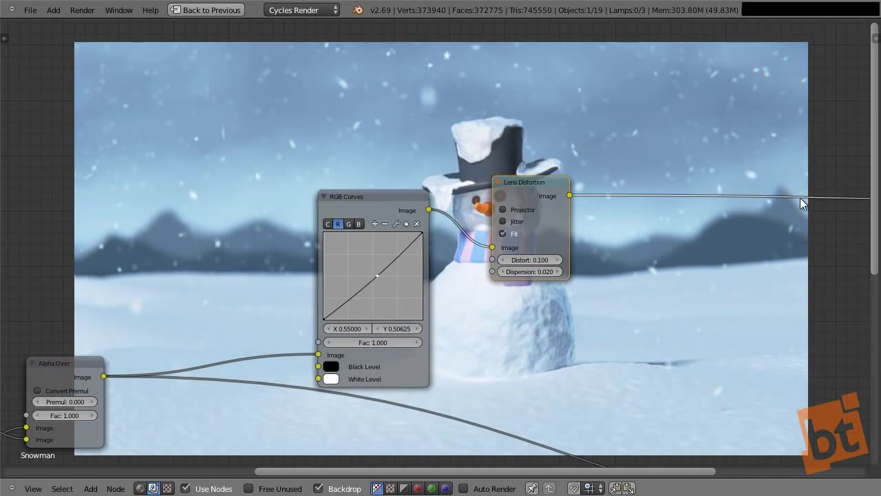
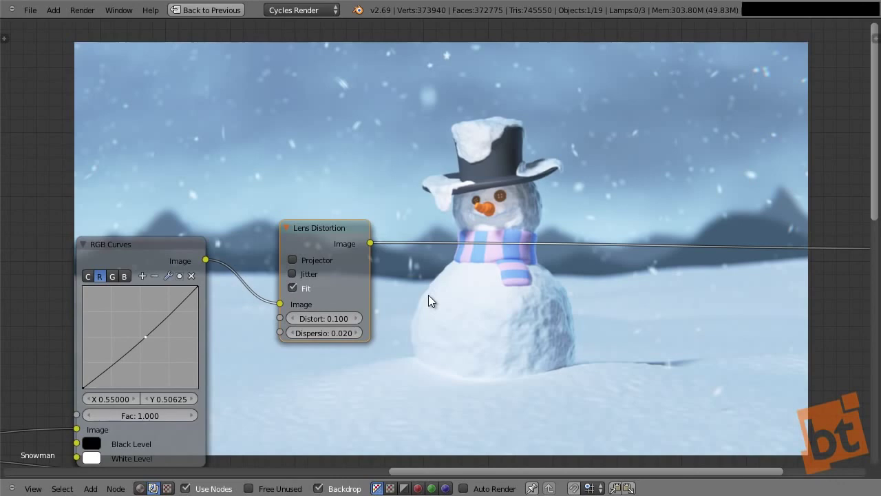
pyautogui.press('shift+a')
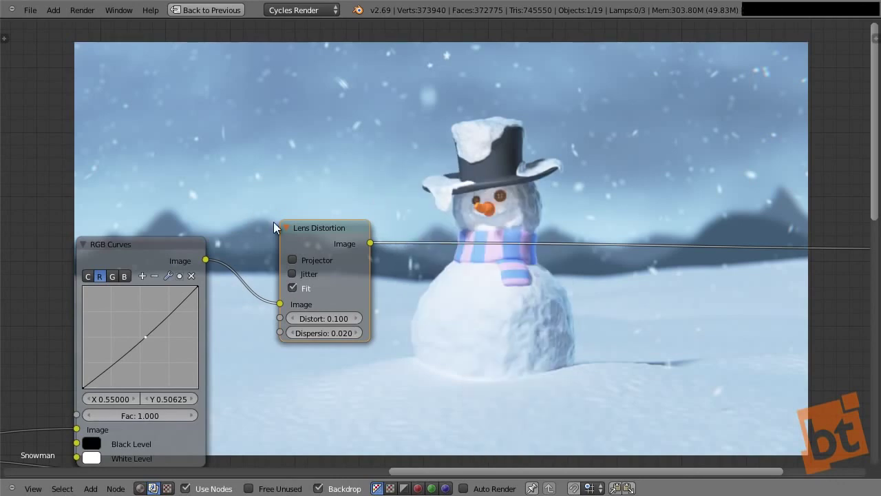
# Add a Mix node after Lens Distortion with its second colour set to black.
pyautogui.press('shift+a')
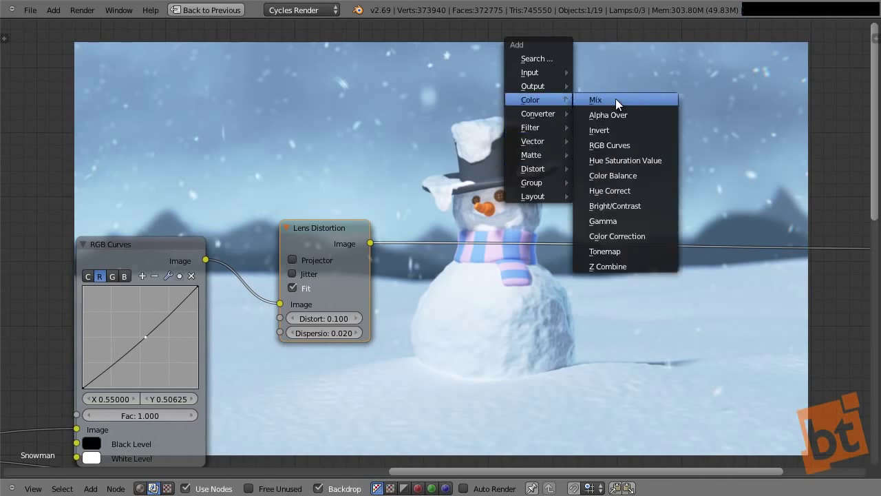
pyautogui.click(618, 103)
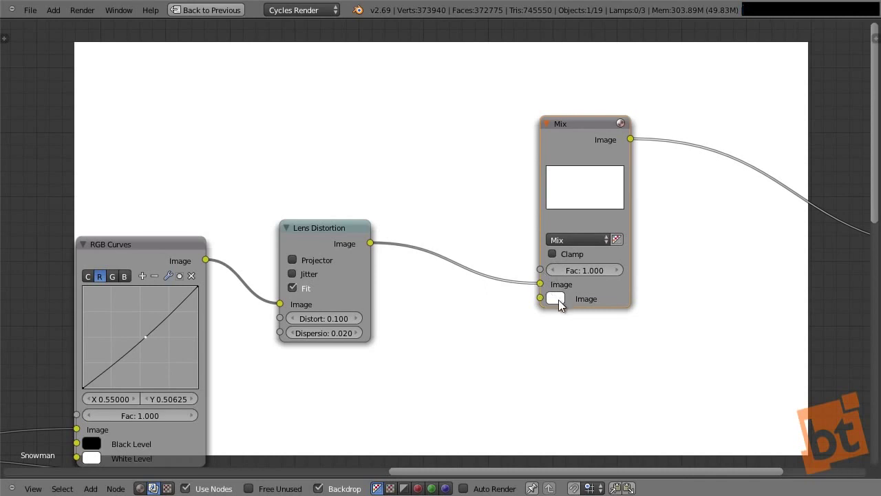
pyautogui.click(563, 305)
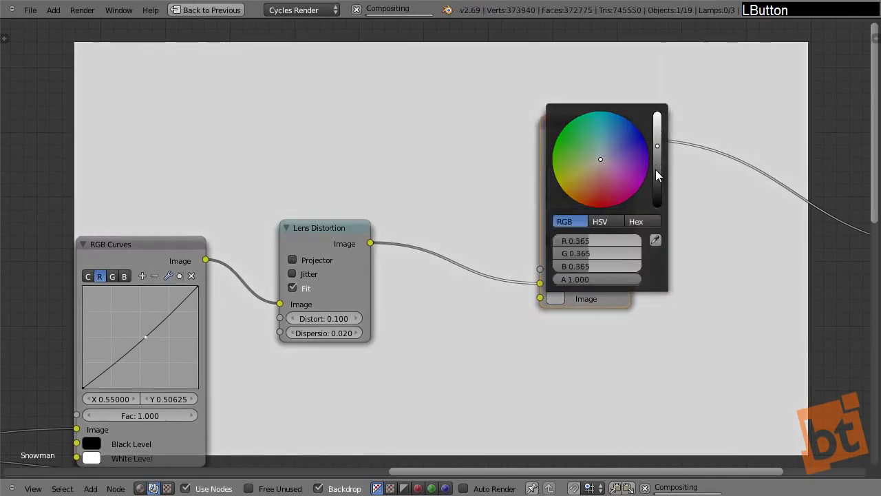
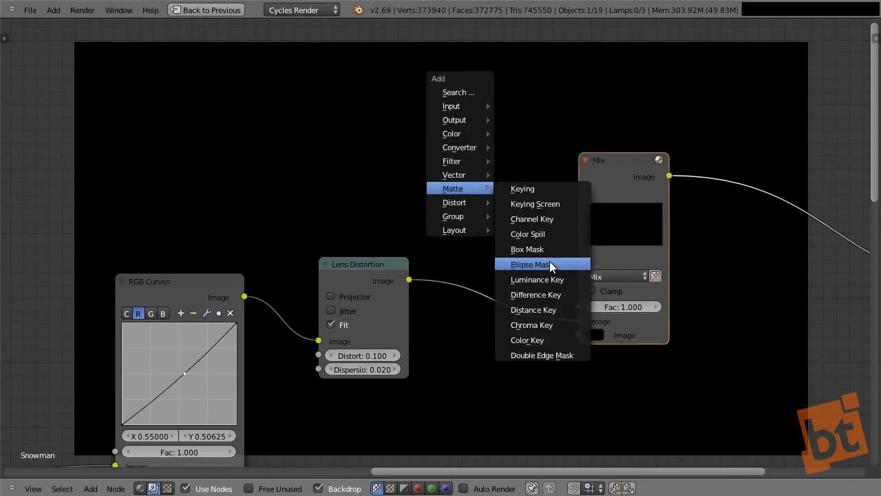
# Add an Ellipse Mask of width 0.927, height 0.536 feeding the Mix factor.
pyautogui.click(554, 267)
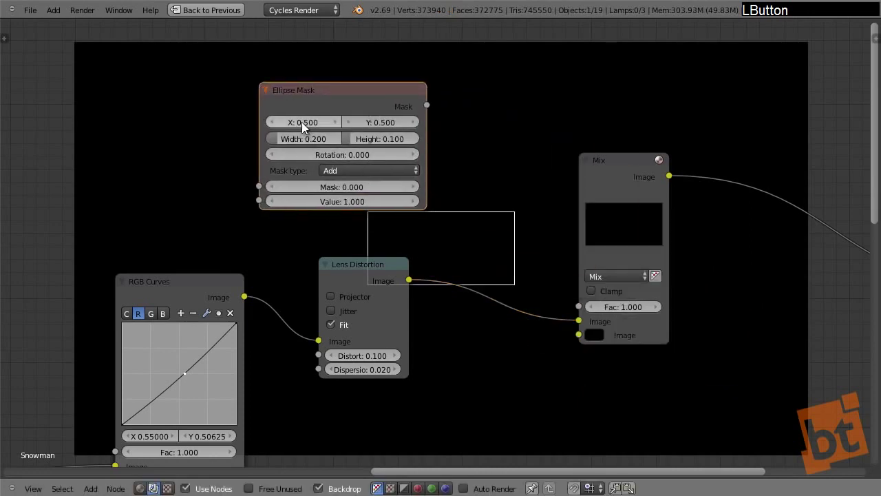
pyautogui.click(305, 142)
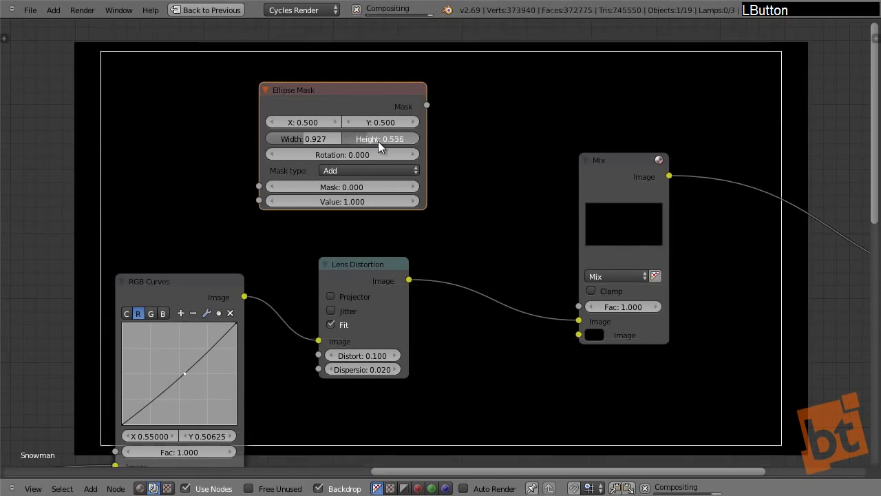
pyautogui.click(357, 175)
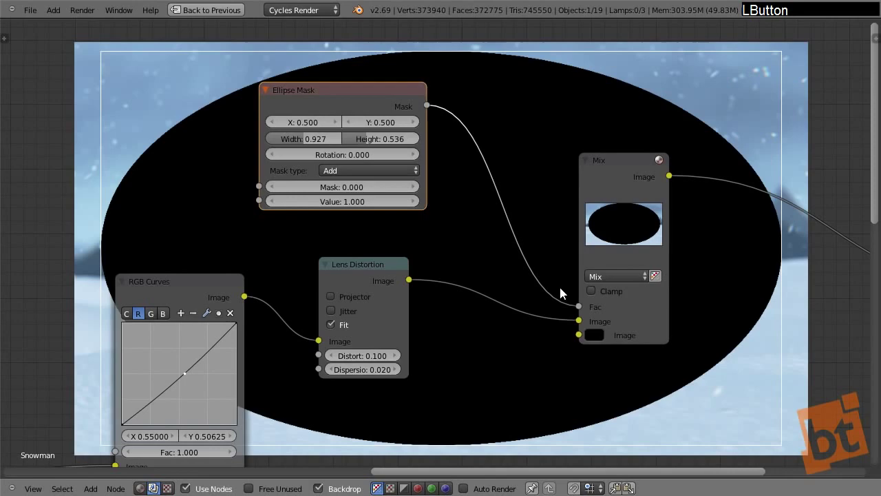
pyautogui.click(349, 170)
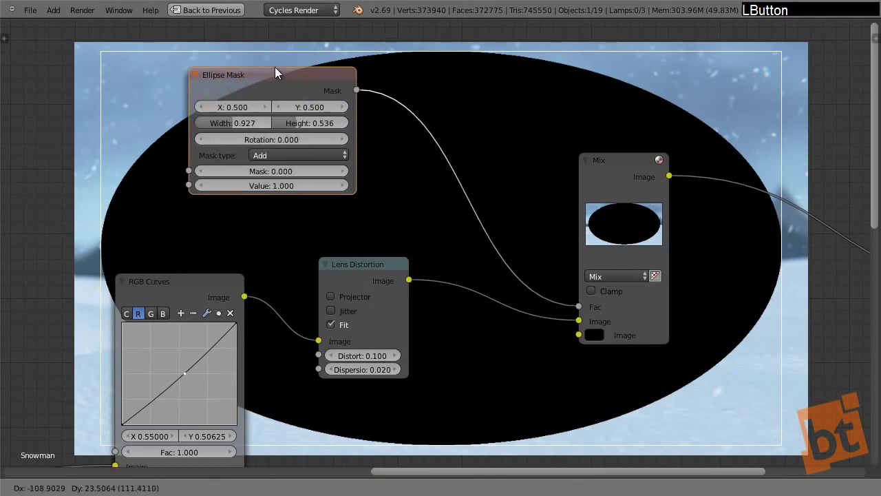
# Invert the ellipse mask and soften it with a Gaussian Blur of X 370, Y 240.
pyautogui.press('shift+a')
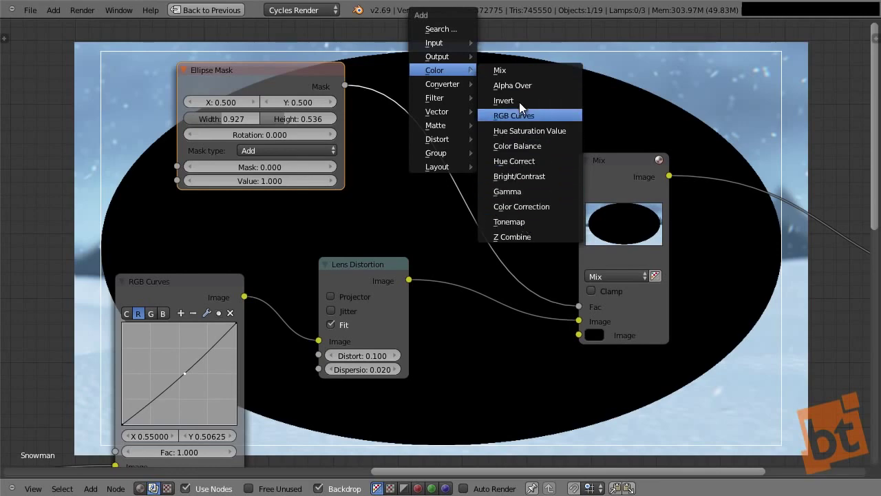
pyautogui.click(543, 102)
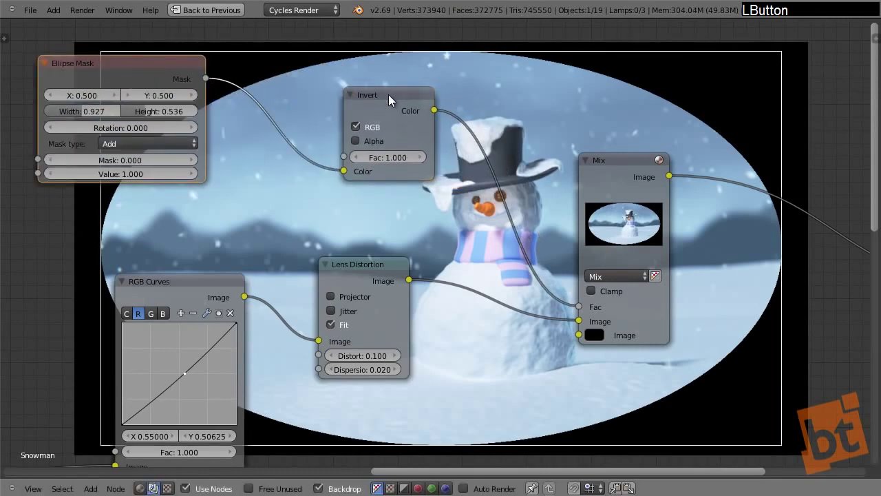
pyautogui.press('shift+a')
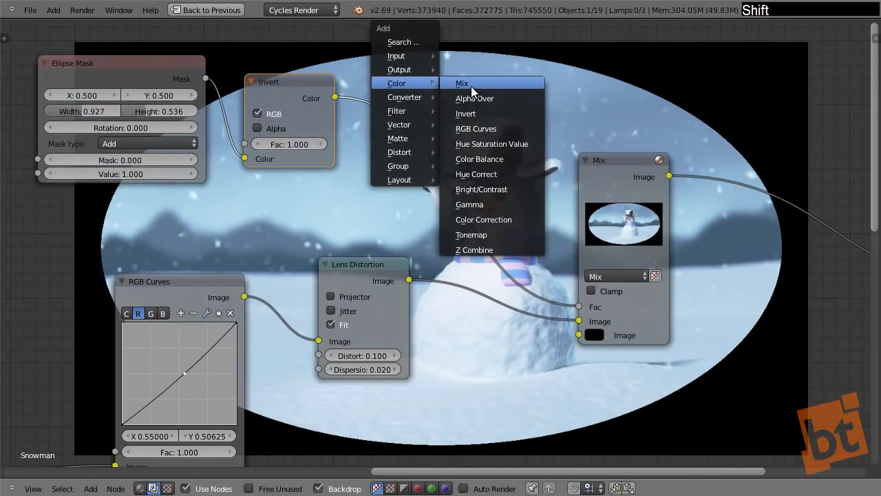
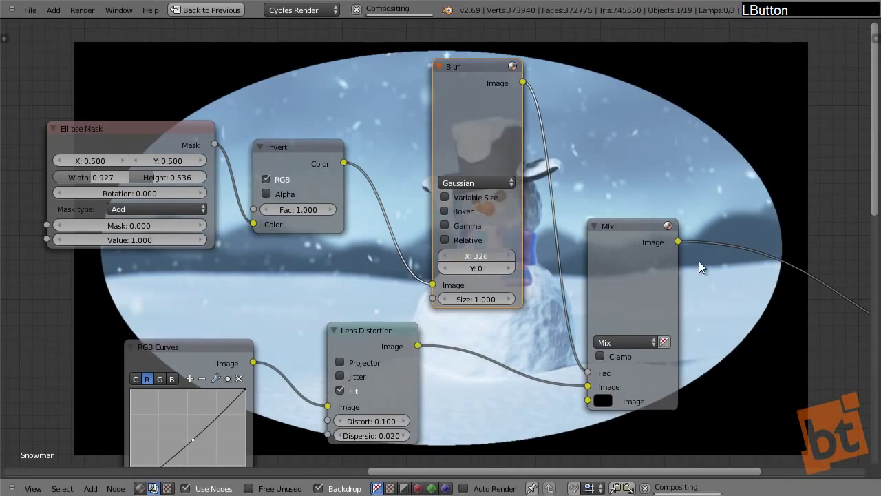
pyautogui.click(483, 279)
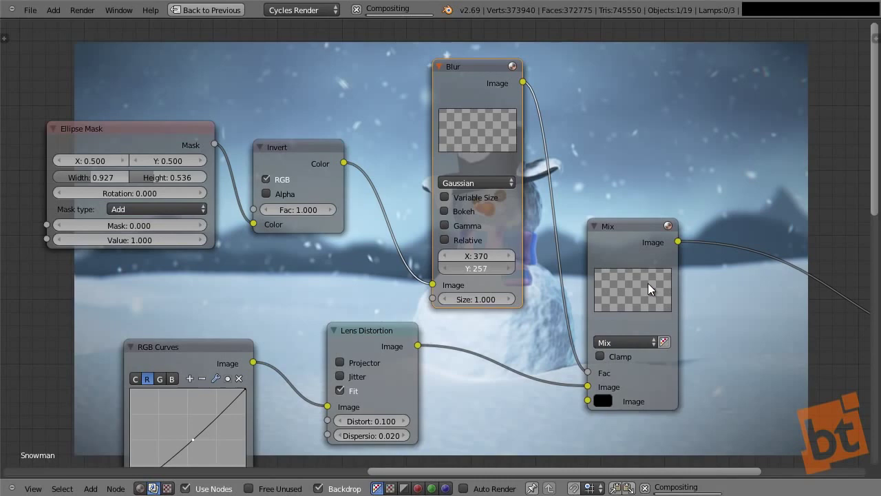
pyautogui.click(477, 78)
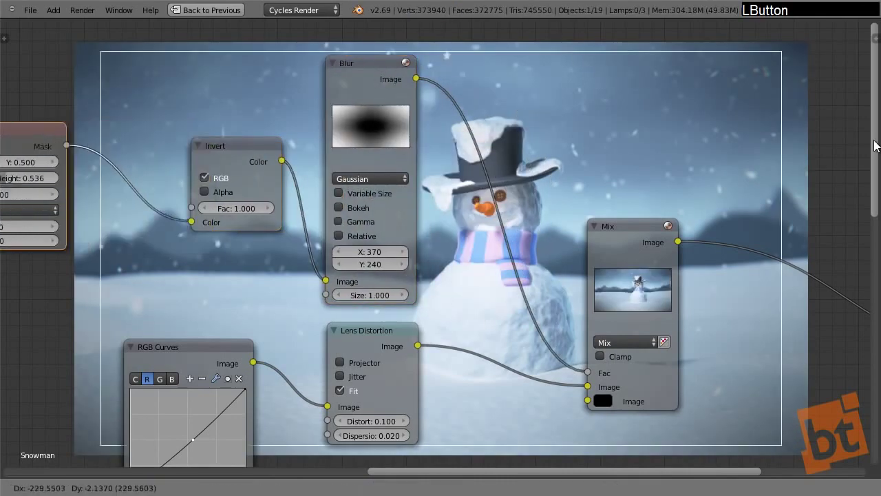
# Shape the blurred mask with an RGB Curves node, adjusting its lower and upper points.
pyautogui.press('shift+a')
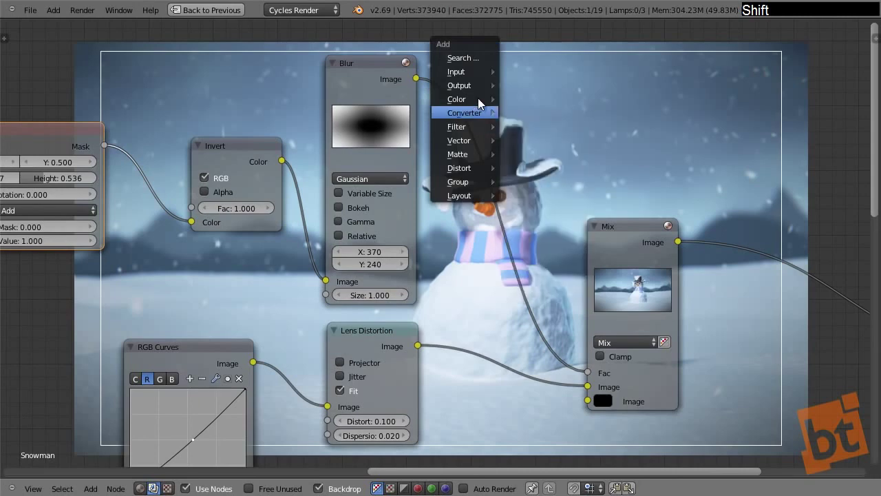
pyautogui.click(551, 146)
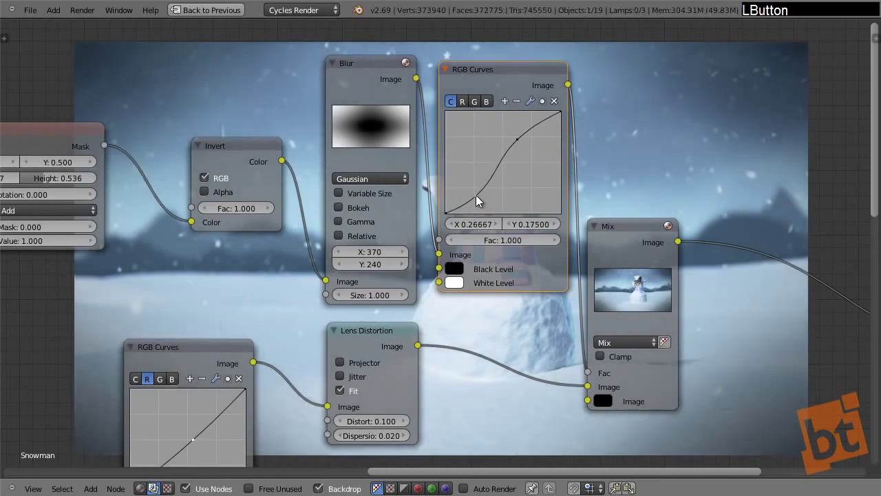
pyautogui.click(479, 199)
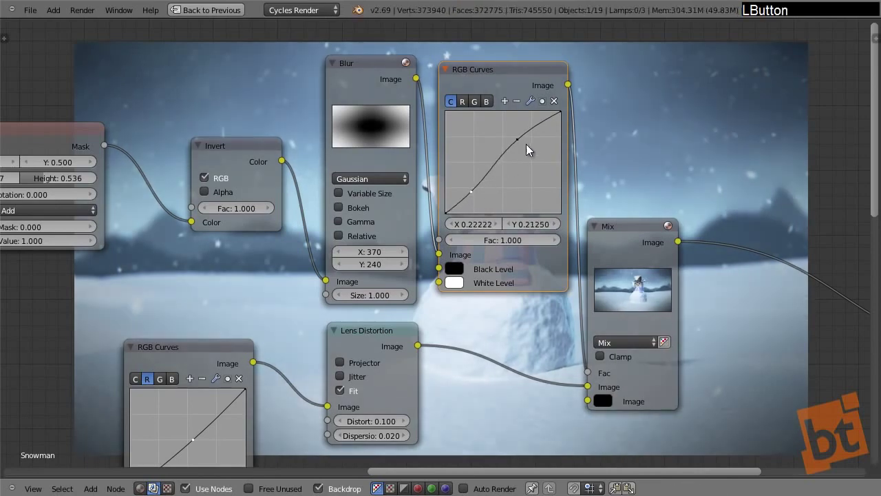
pyautogui.click(524, 141)
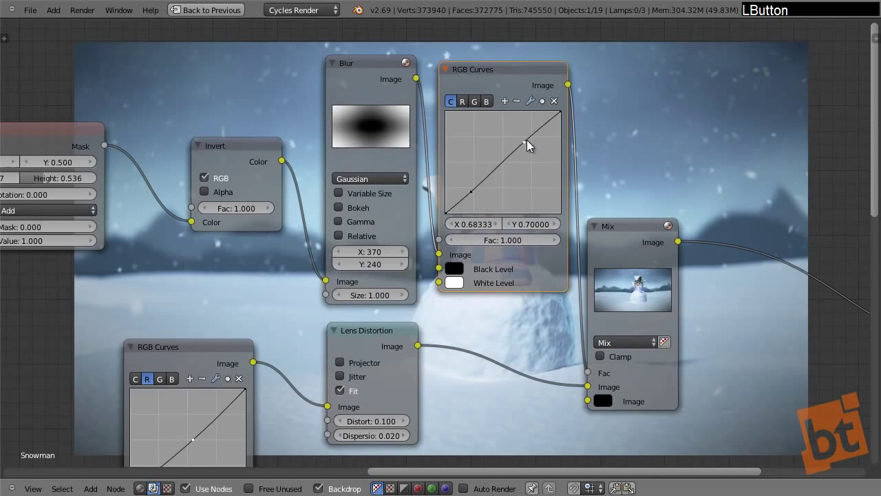